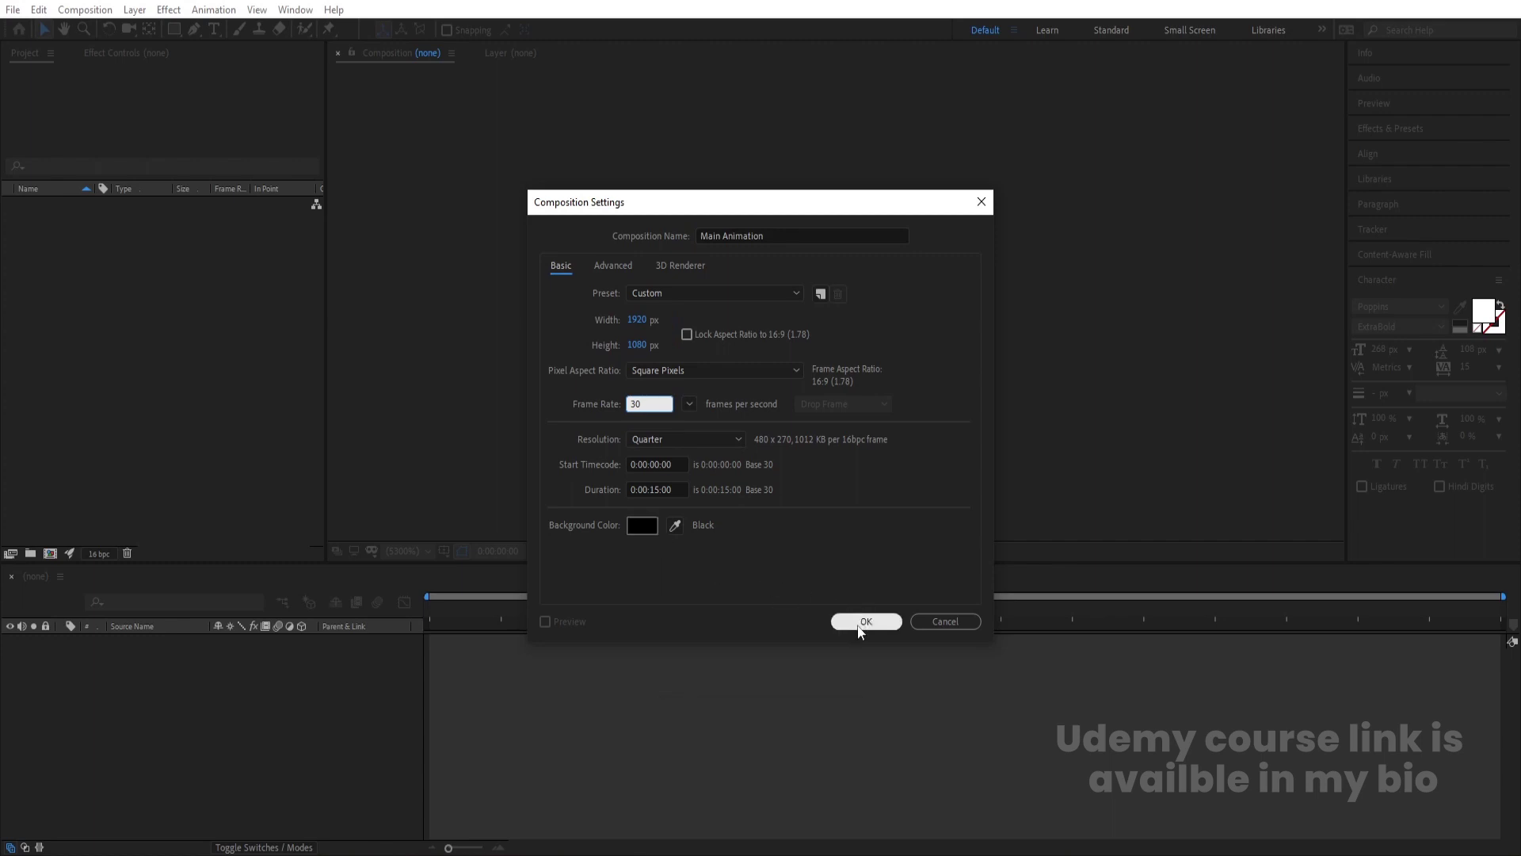
Confirm the Main Animation composition settings: 1920×1080, 30 fps, 15 s, black background
click(861, 631)
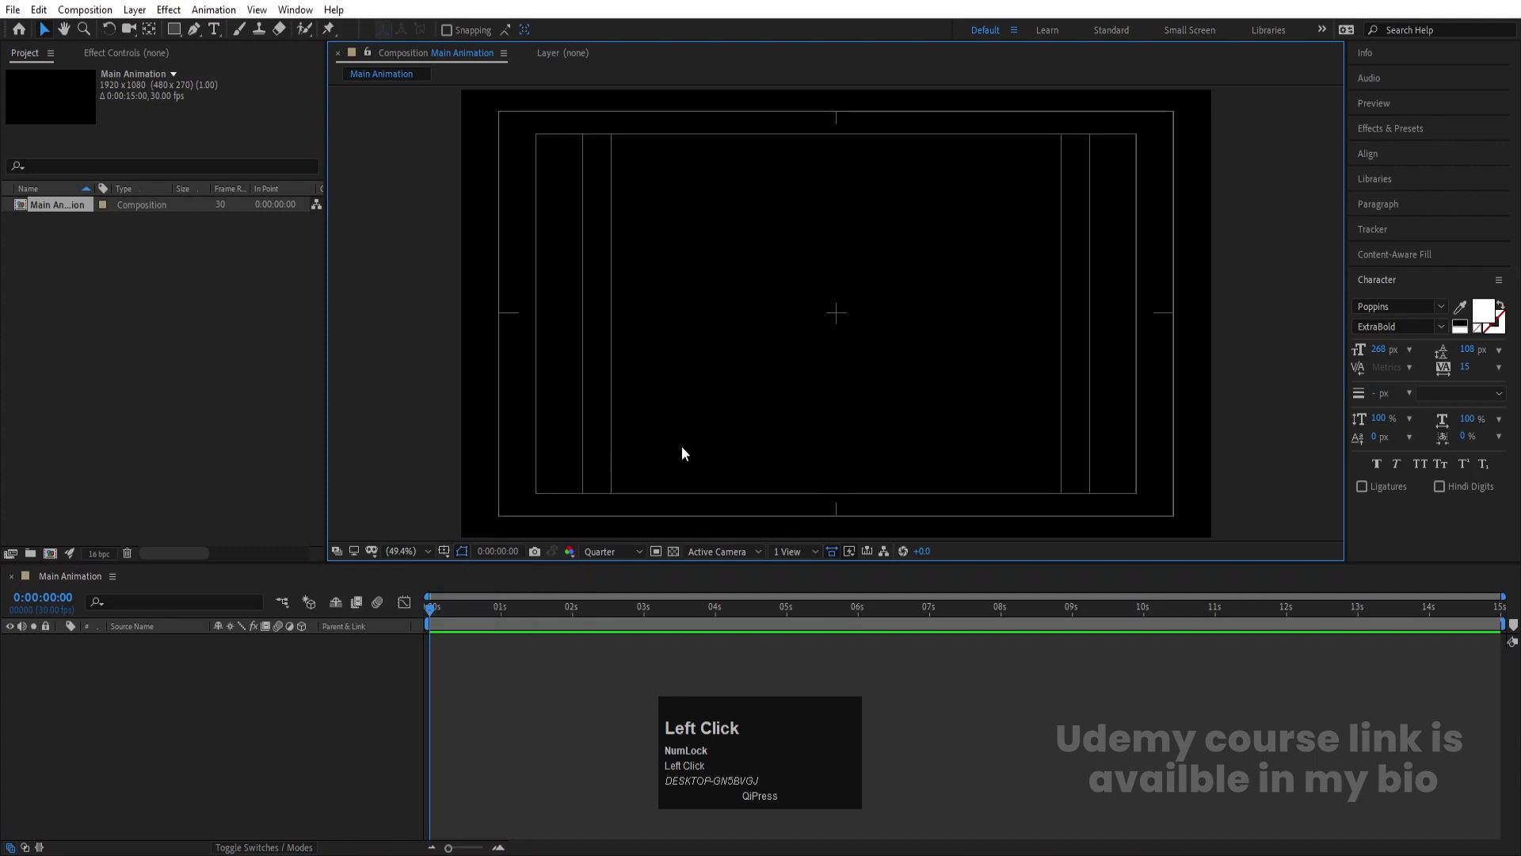
Add a white Poppins ExtraBold 'M' text layer, centre its anchor point and align it in frame
click(216, 35)
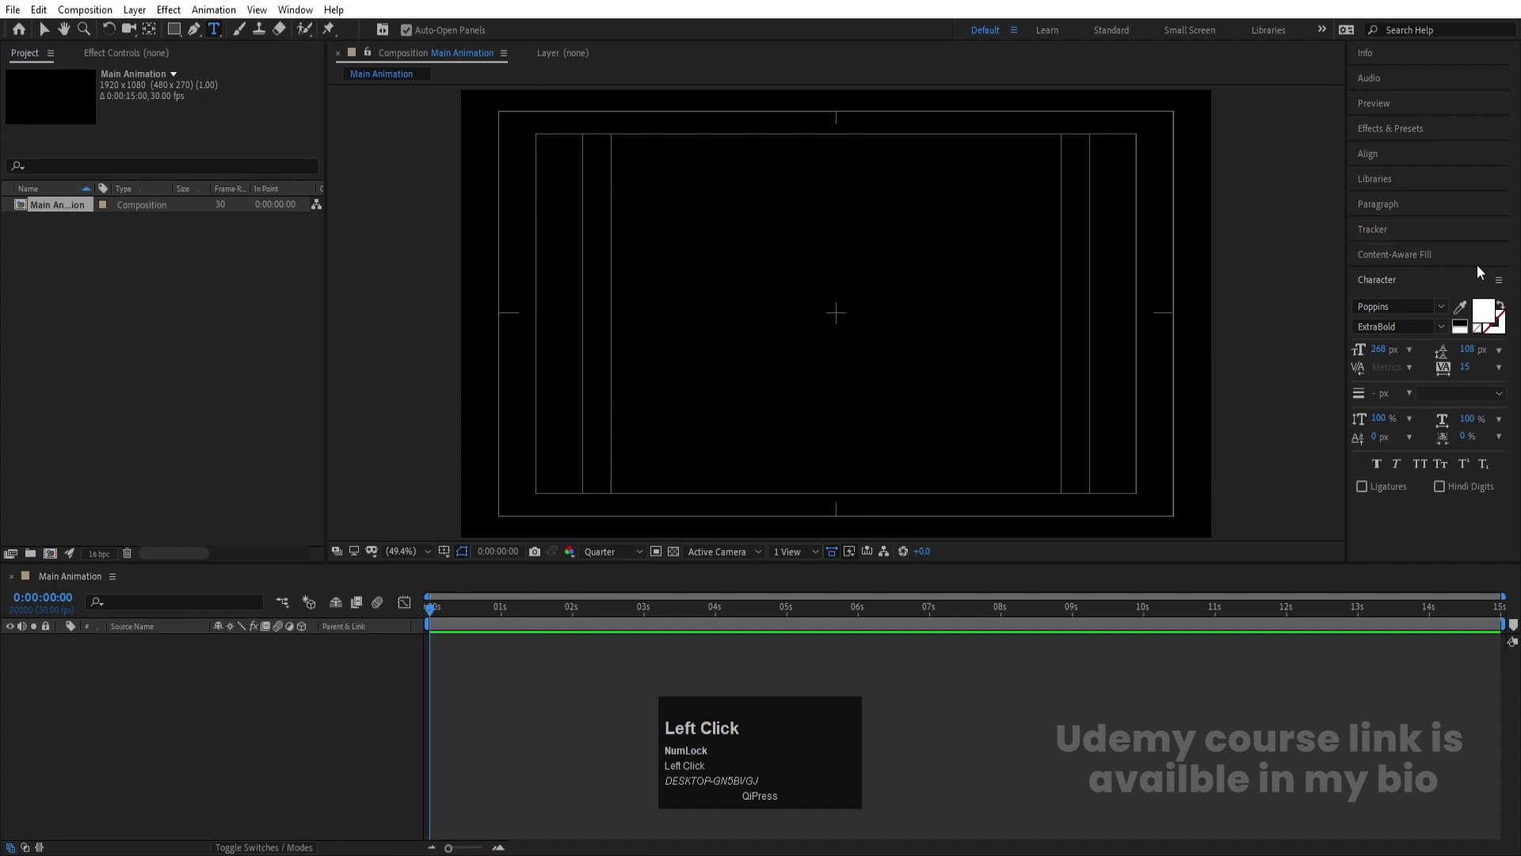
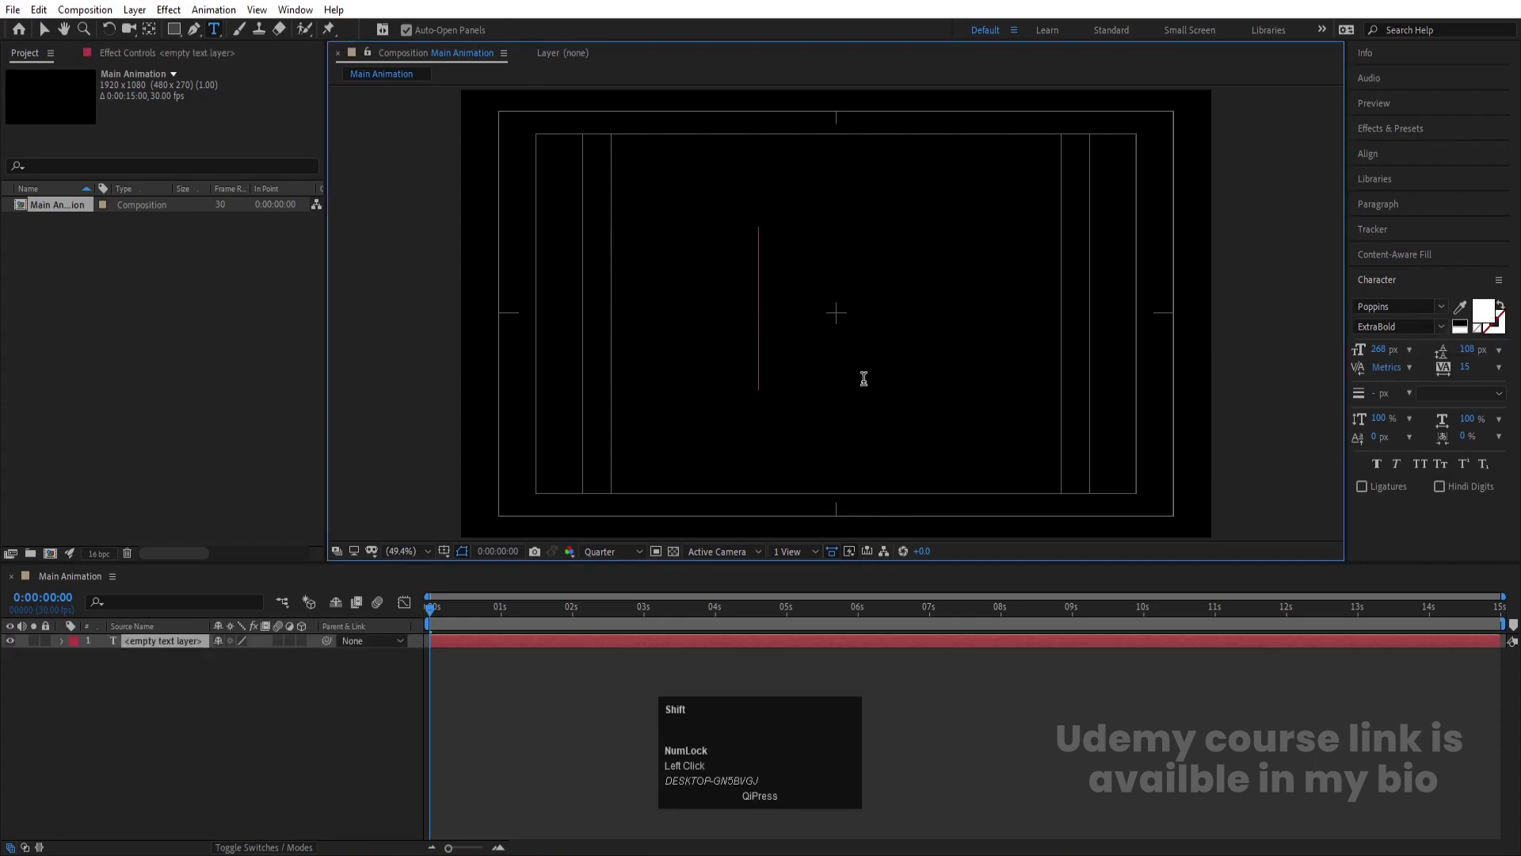
key(shift+m)
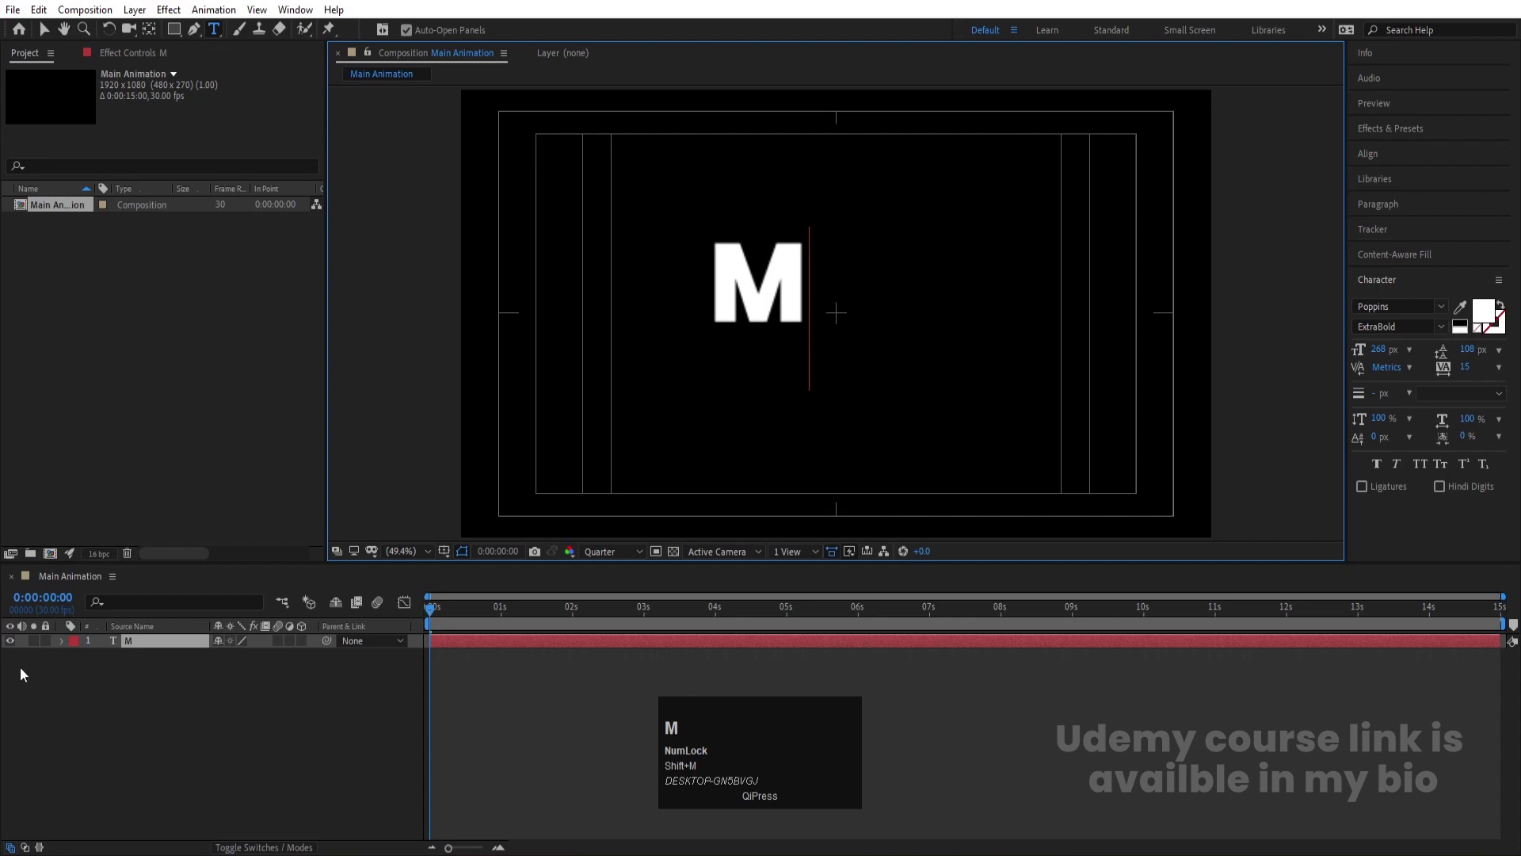
click(68, 732)
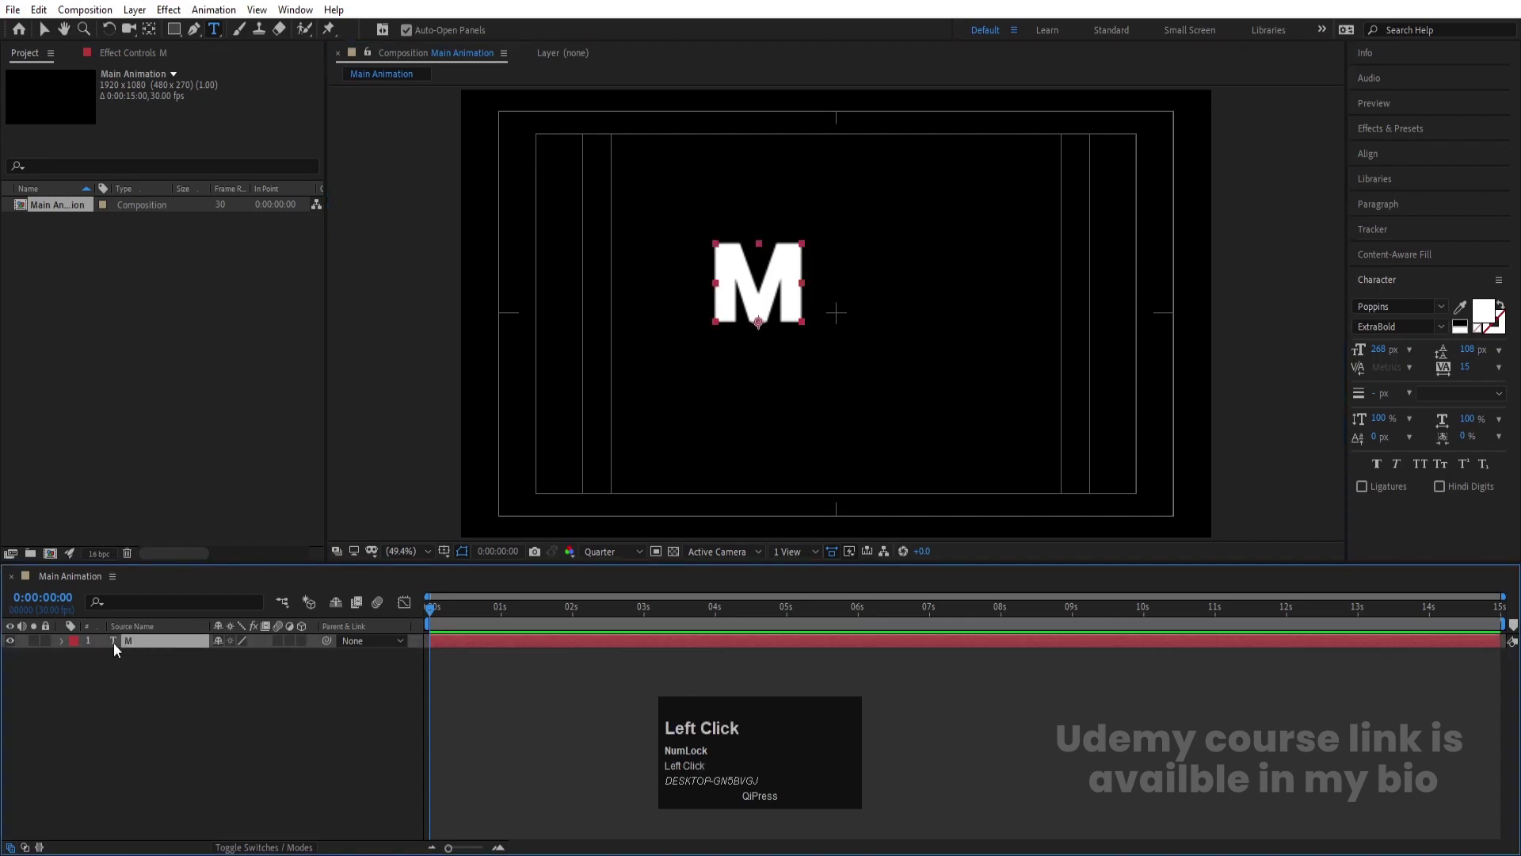
key(ctrl+alt+Home)
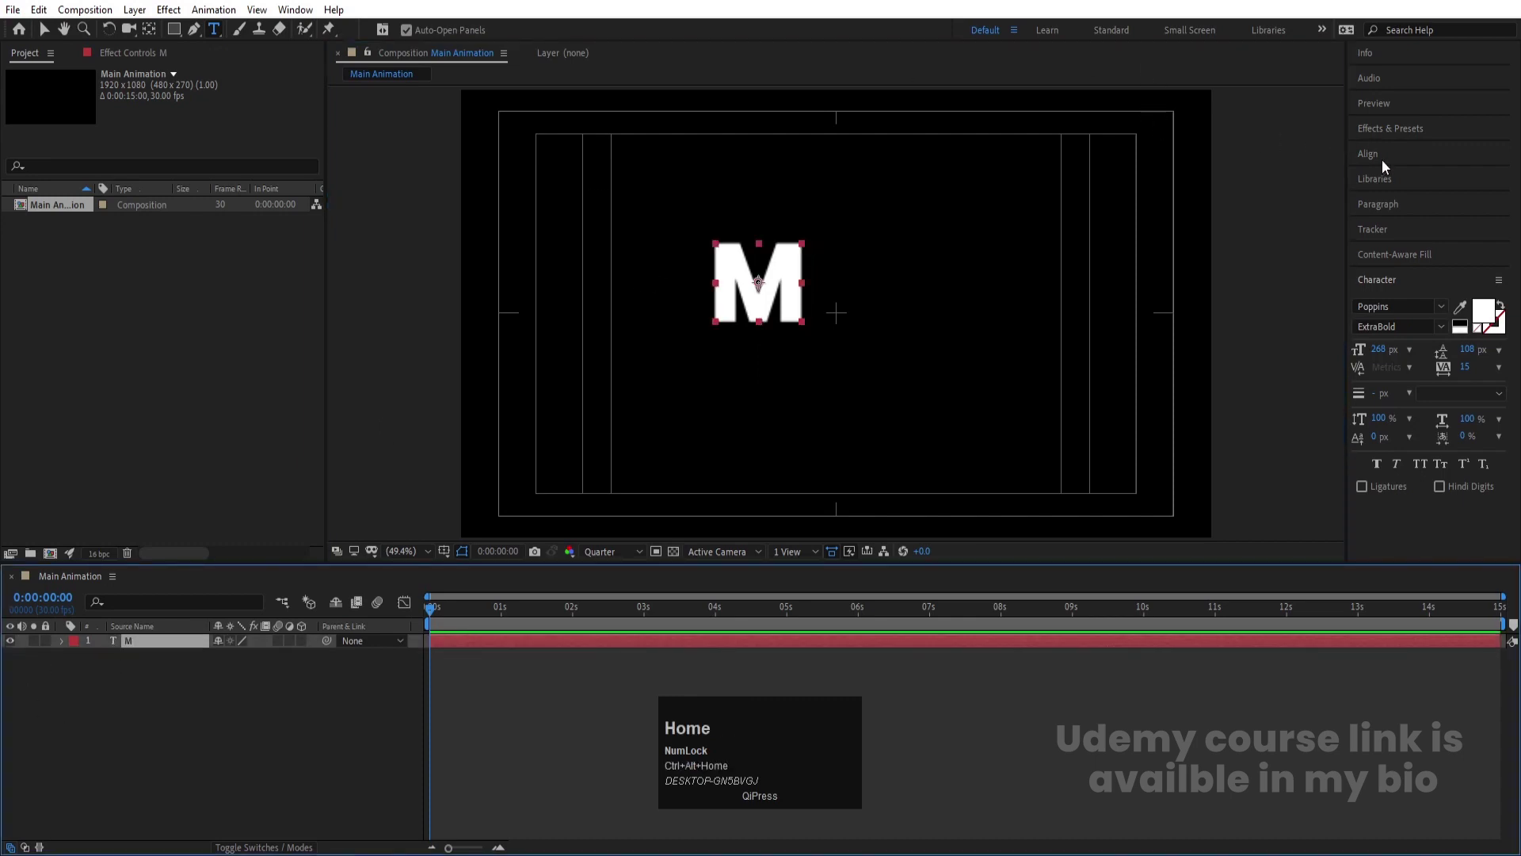
click(1388, 167)
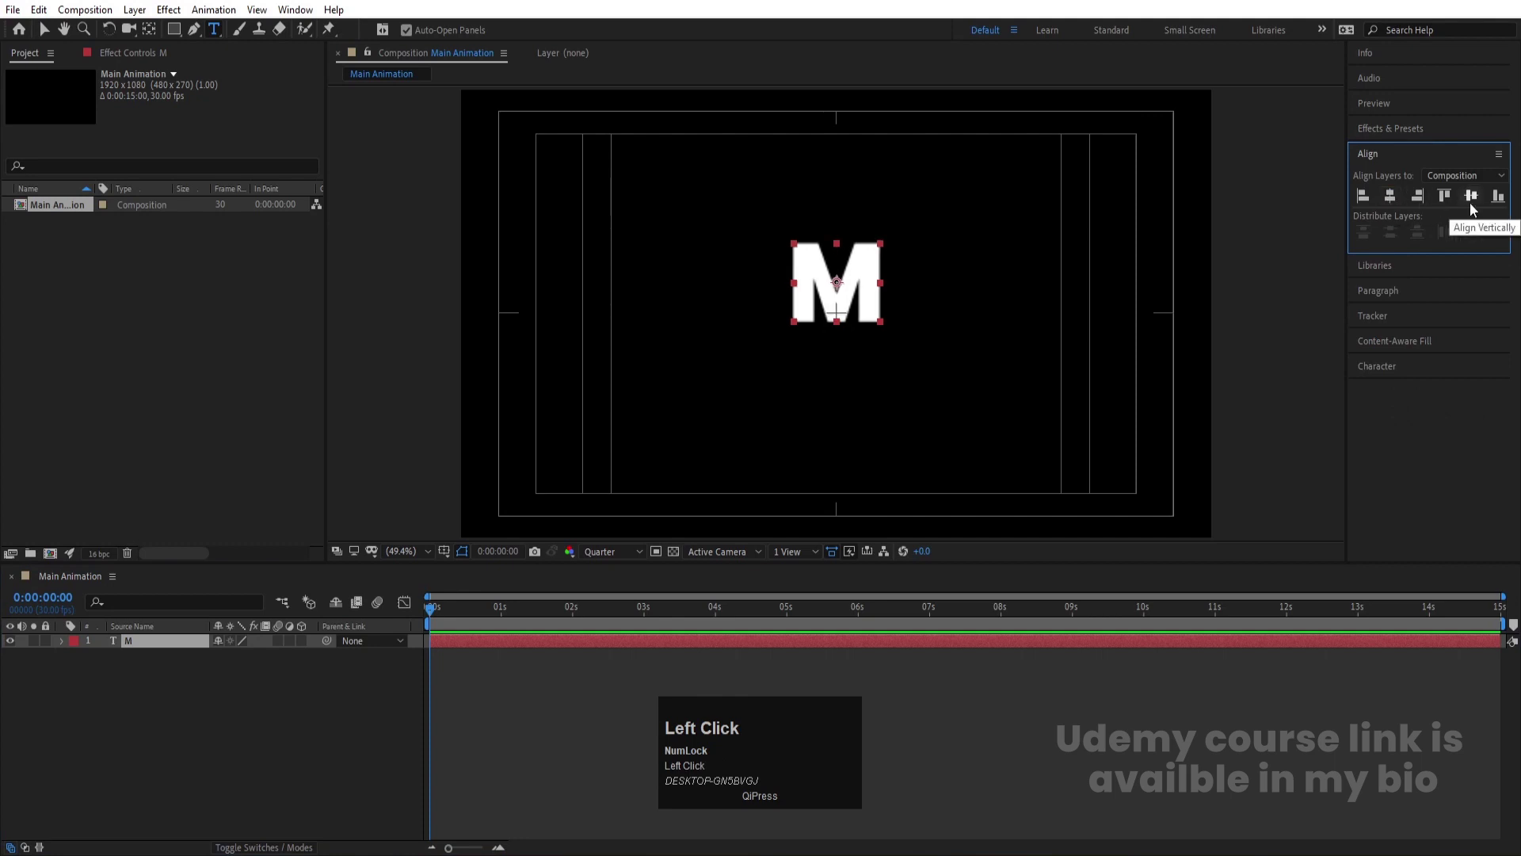
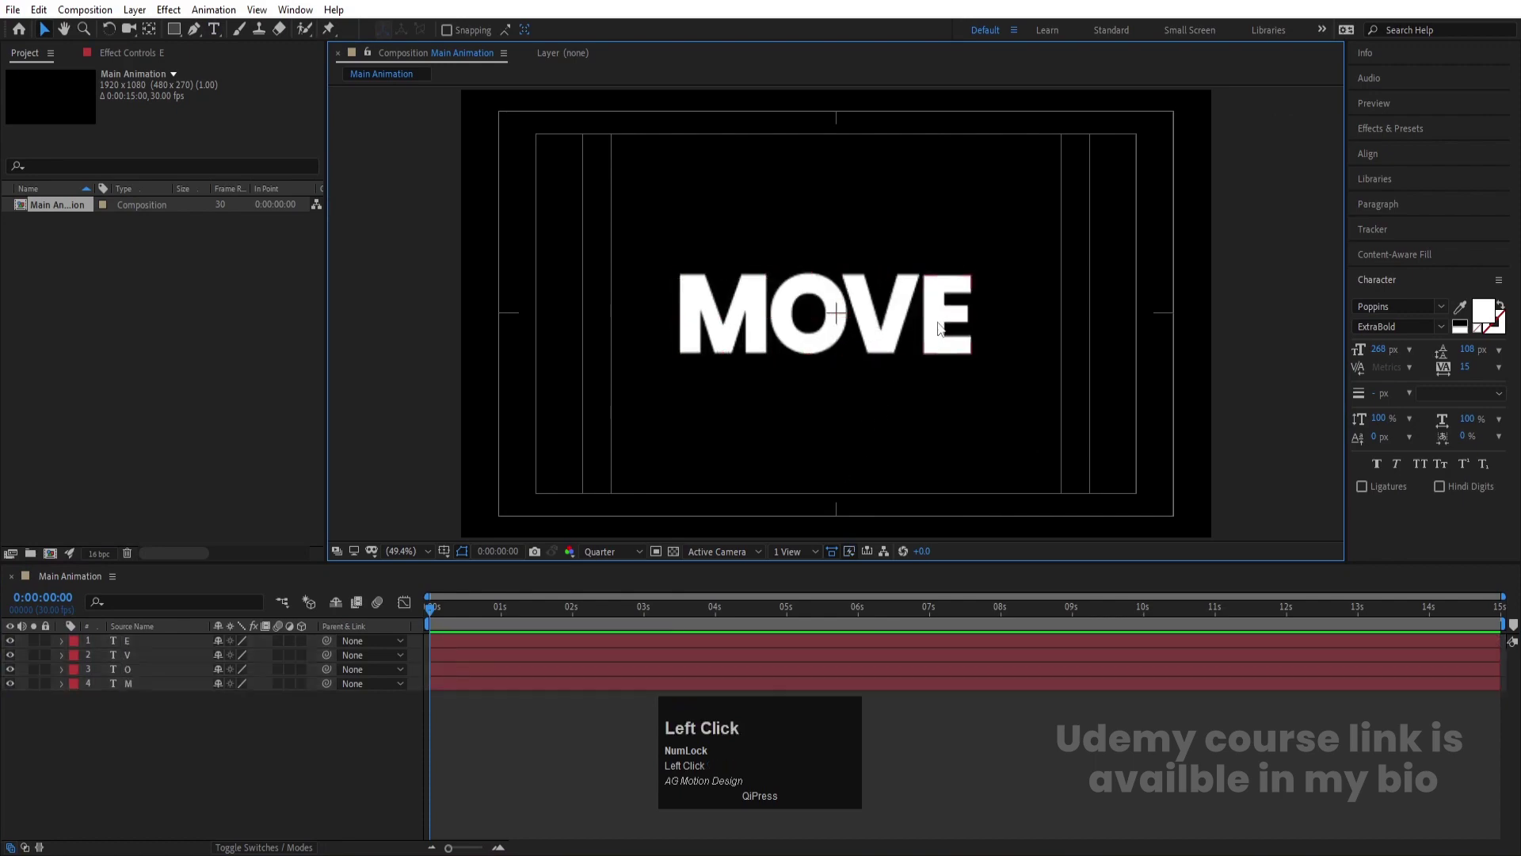
Convert the E text layer to shape outlines and remove the original E text layer
right_click(148, 649)
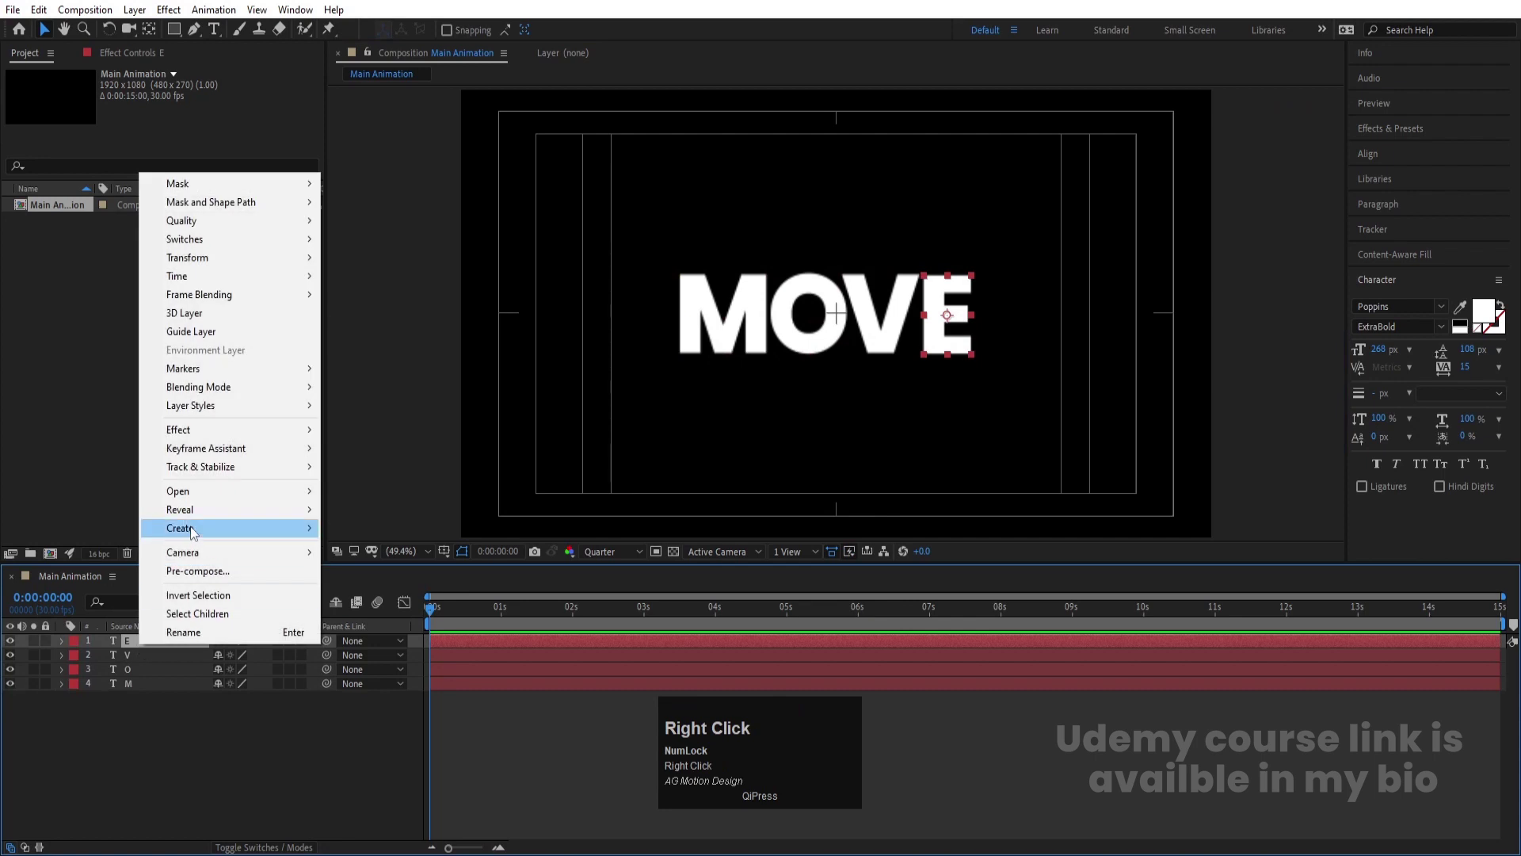
click(197, 534)
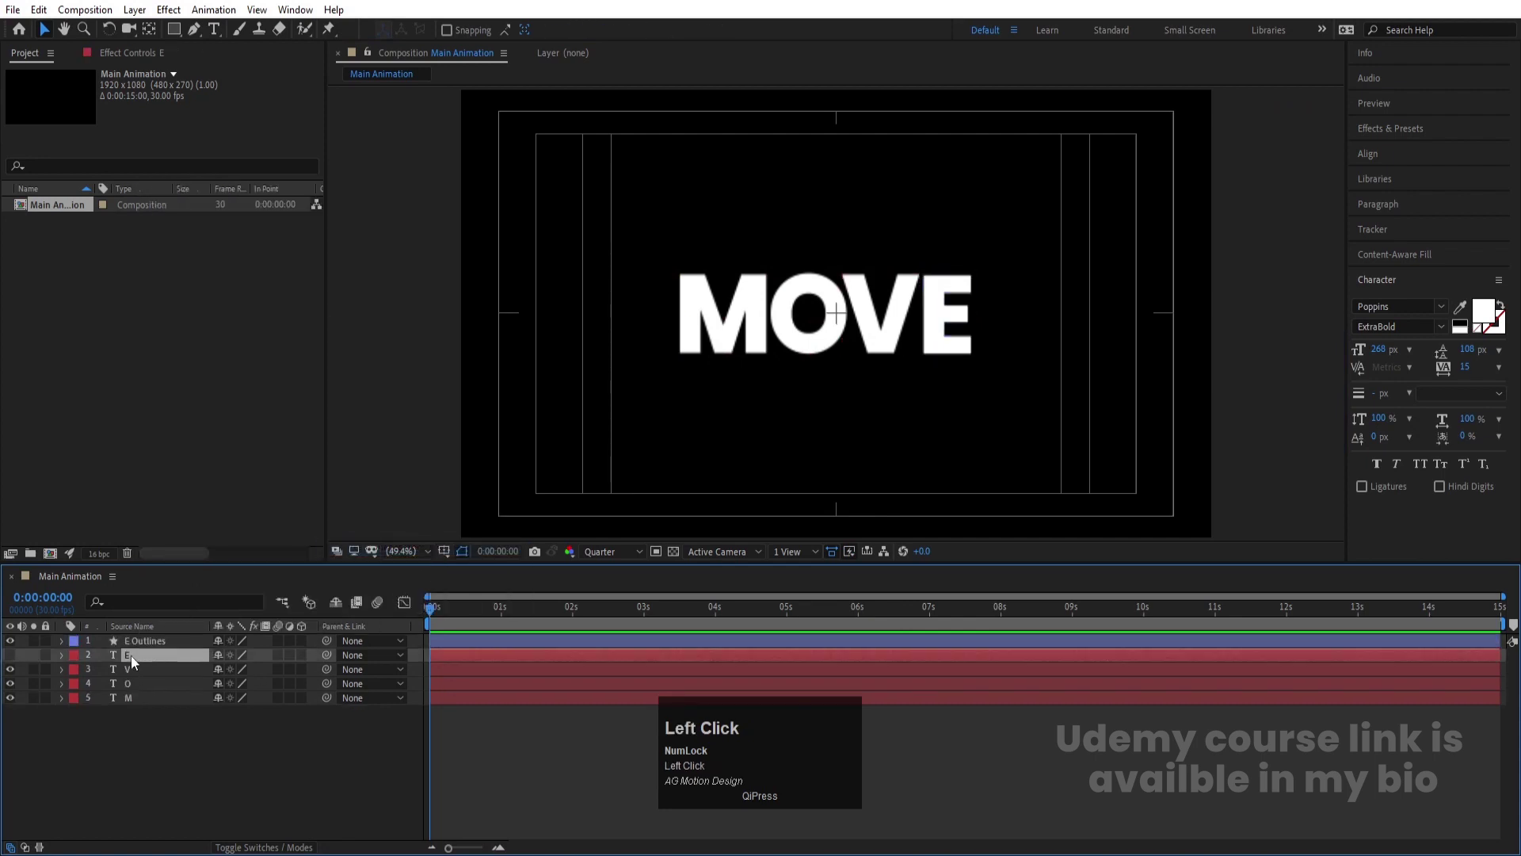
click(172, 714)
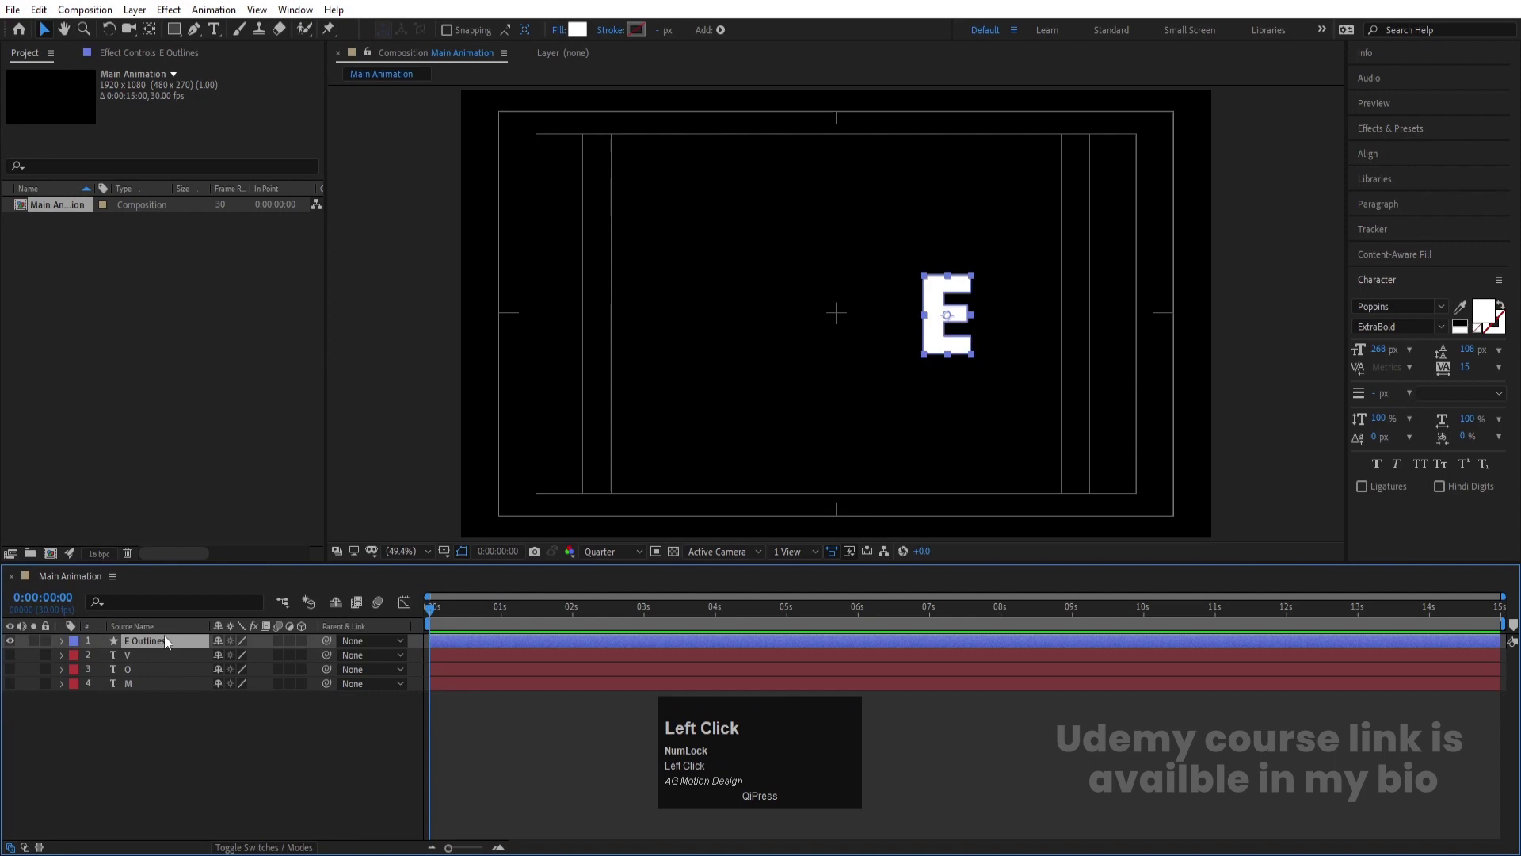
click(133, 601)
Reveal the E Outlines path property and set a Path keyframe at frame zero
key(p)
text(path)
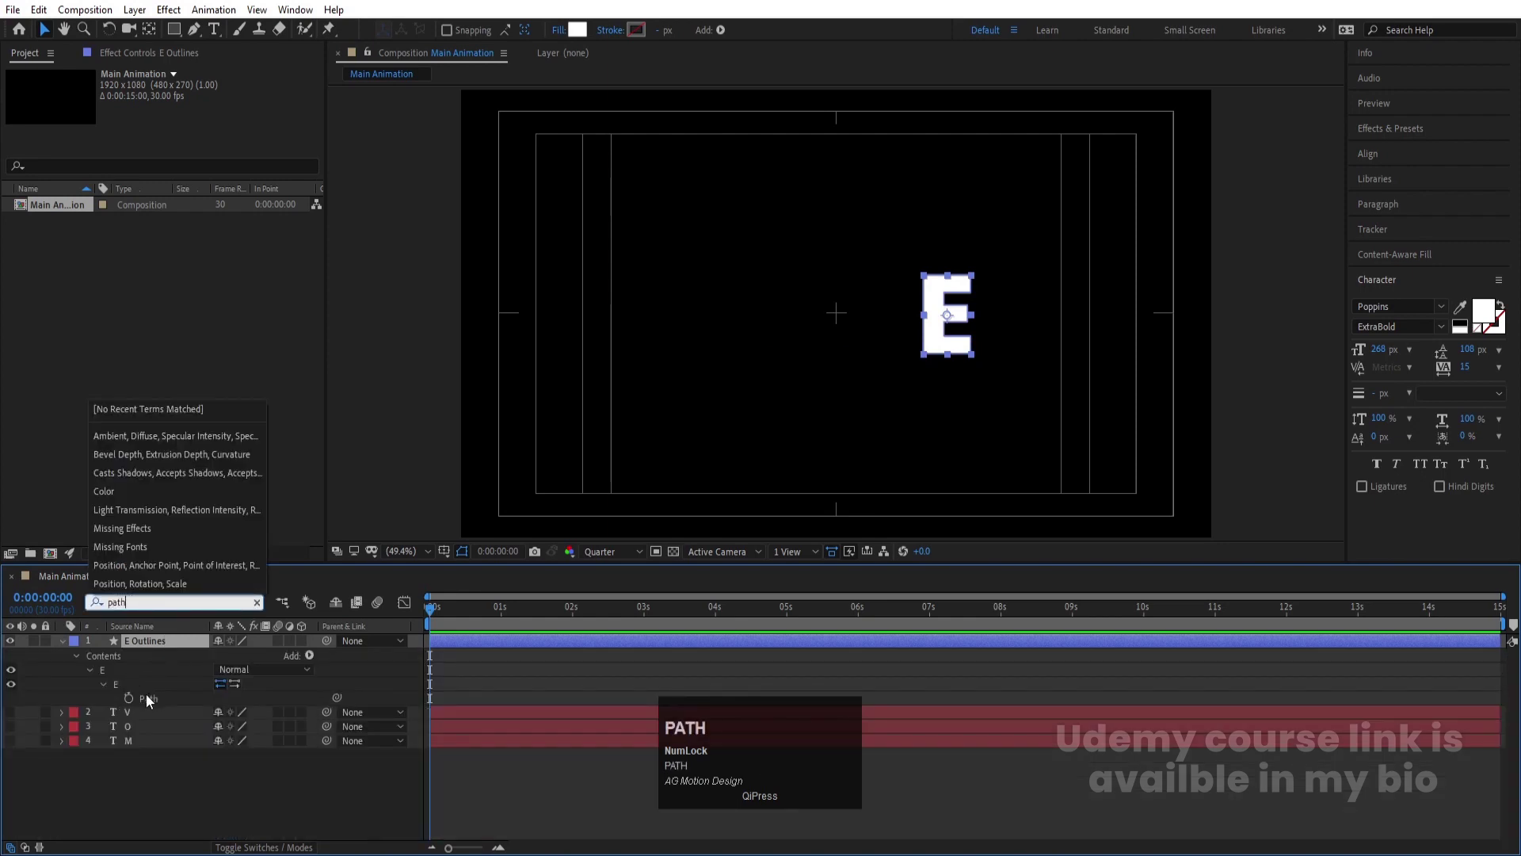
click(134, 701)
key(=)
key(=)
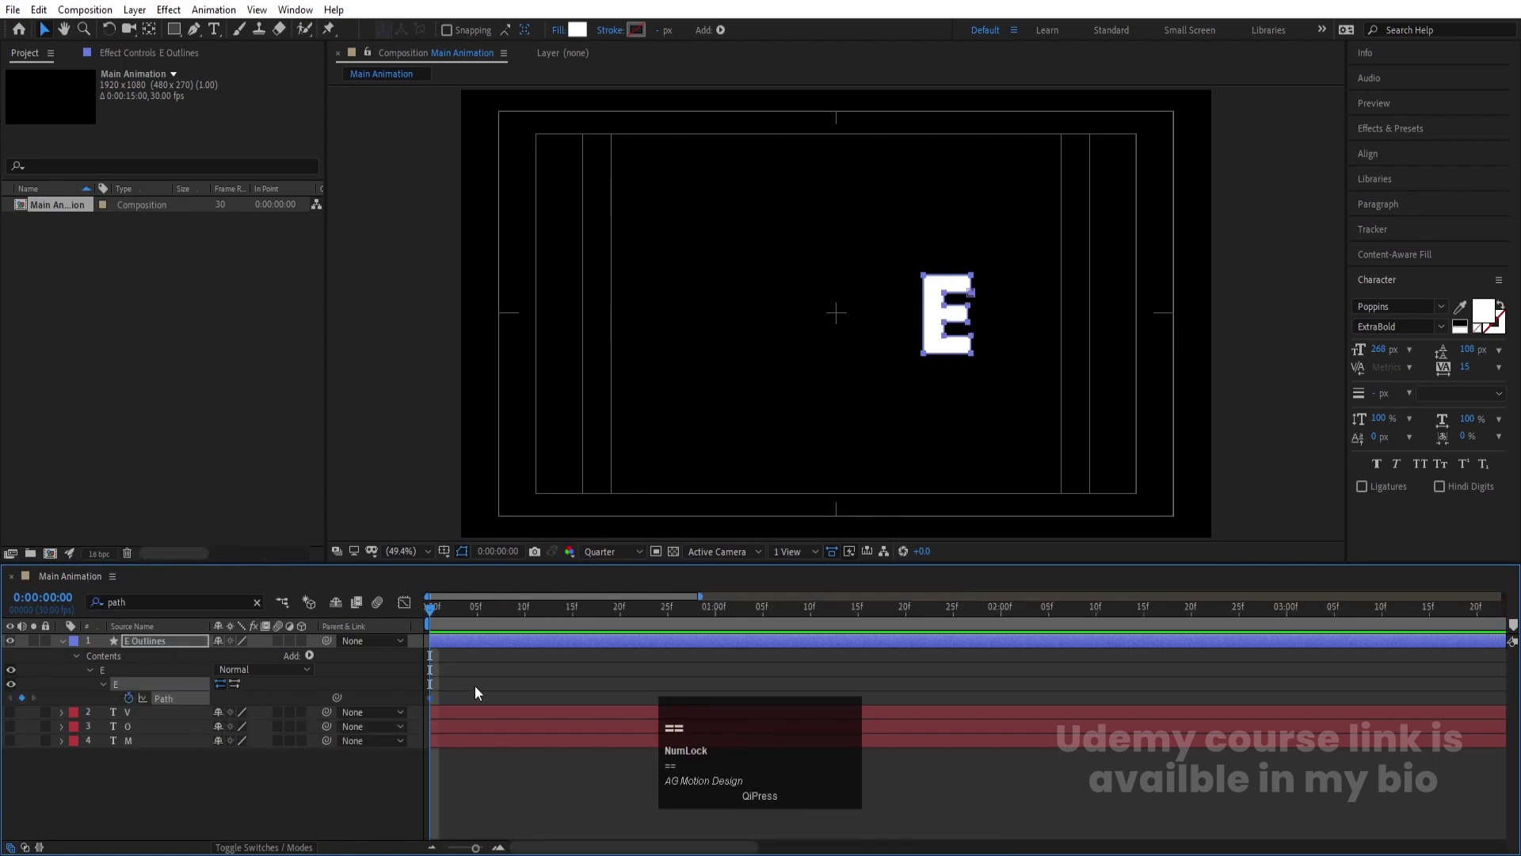
Keyframe the E path so its bars start stretched far left and return to the full letter
drag(531, 617, 529, 704)
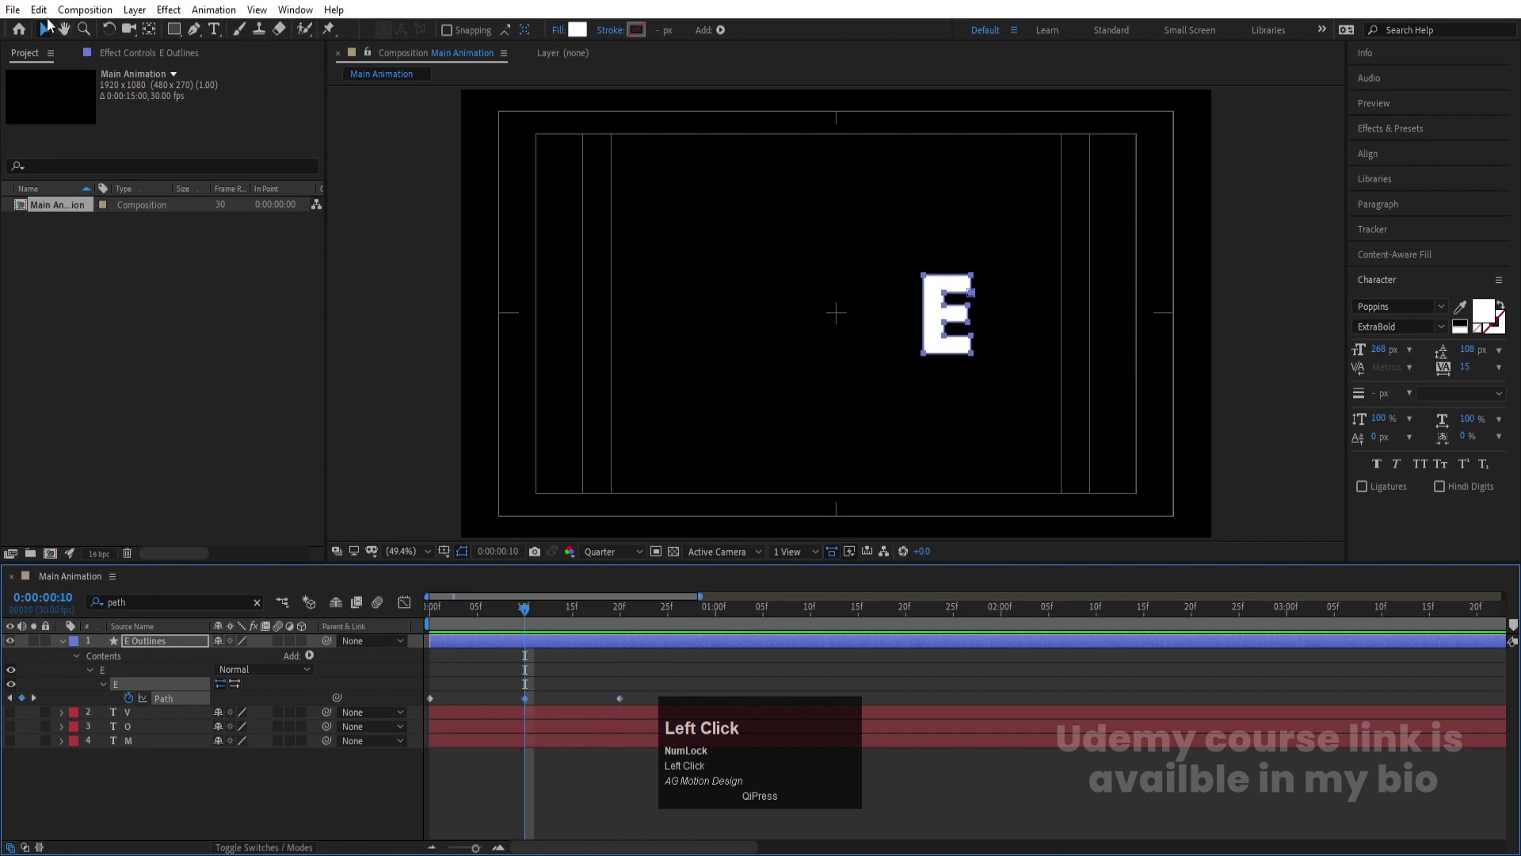
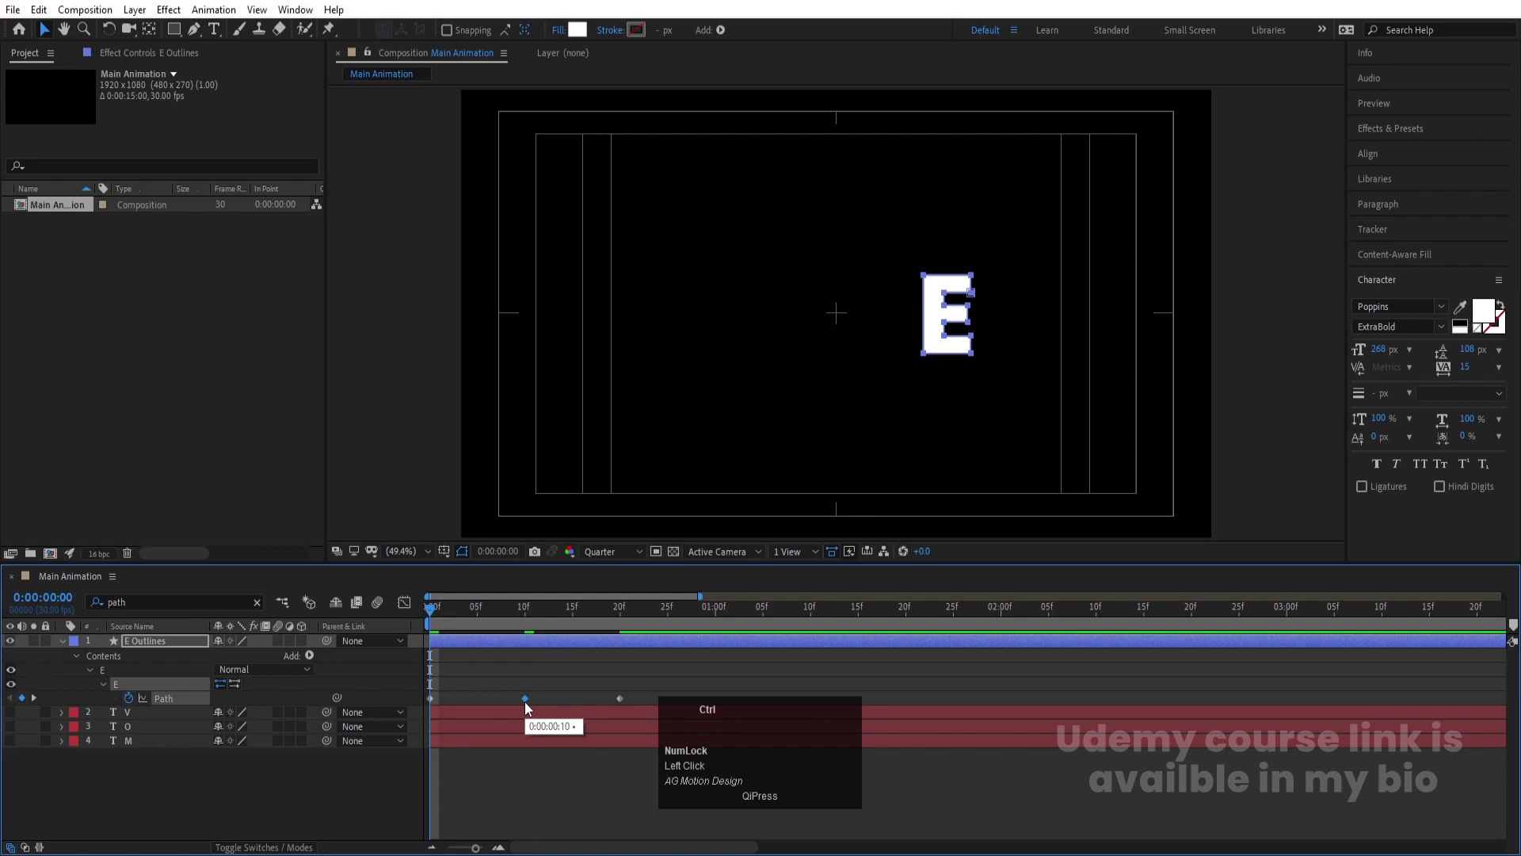
key(ctrl+c)
click(437, 703)
key(ctrl+v)
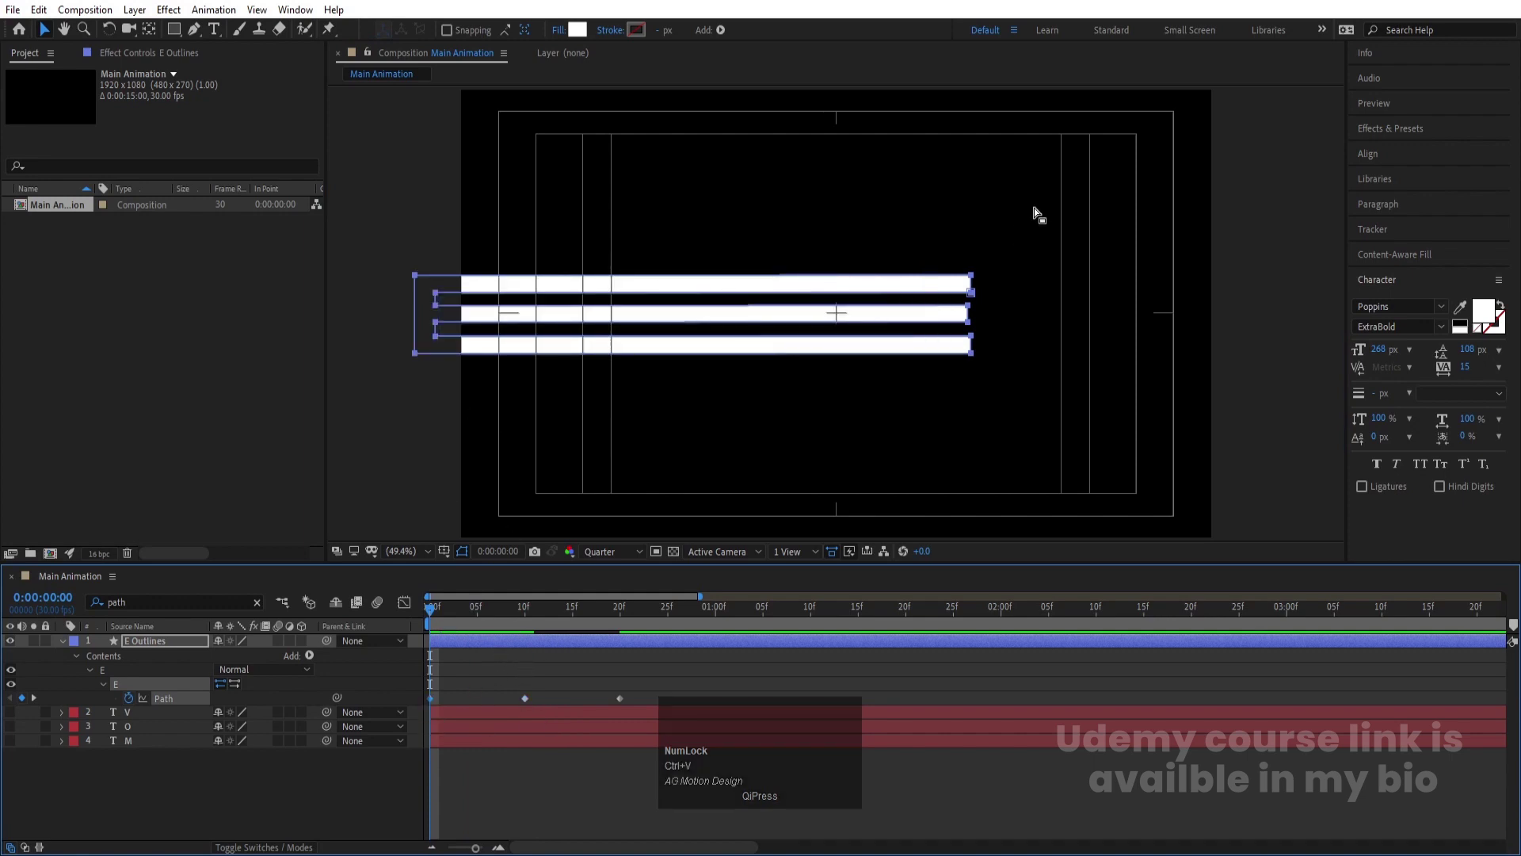
drag(937, 232, 780, 817)
key(space)
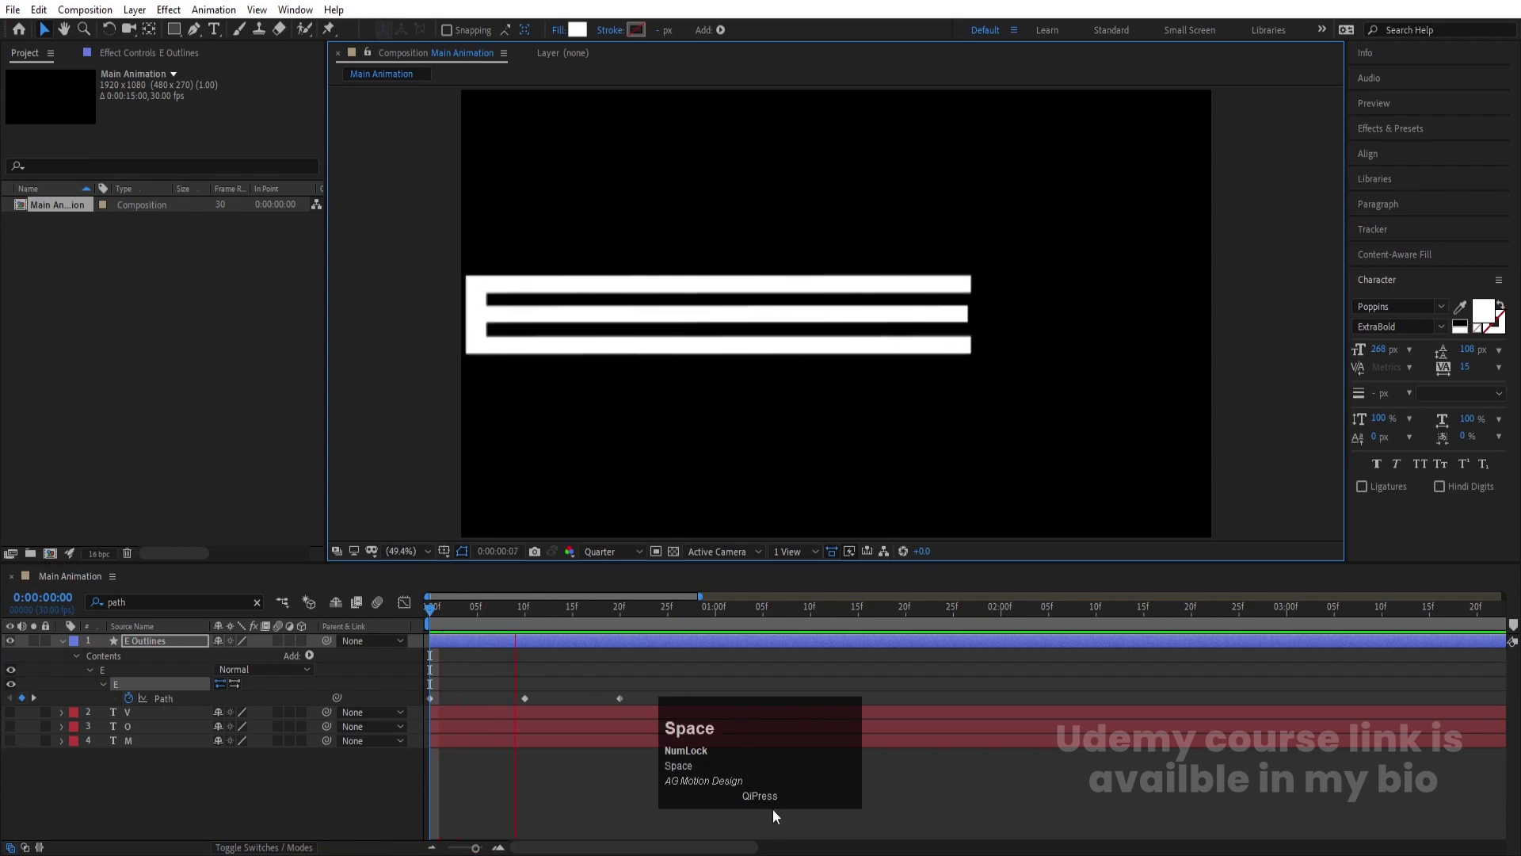
Easy Ease both E path keyframes, sharpen the speed curve and preview the morph
drag(651, 673, 301, 724)
key(F9)
drag(413, 605, 442, 617)
key(space)
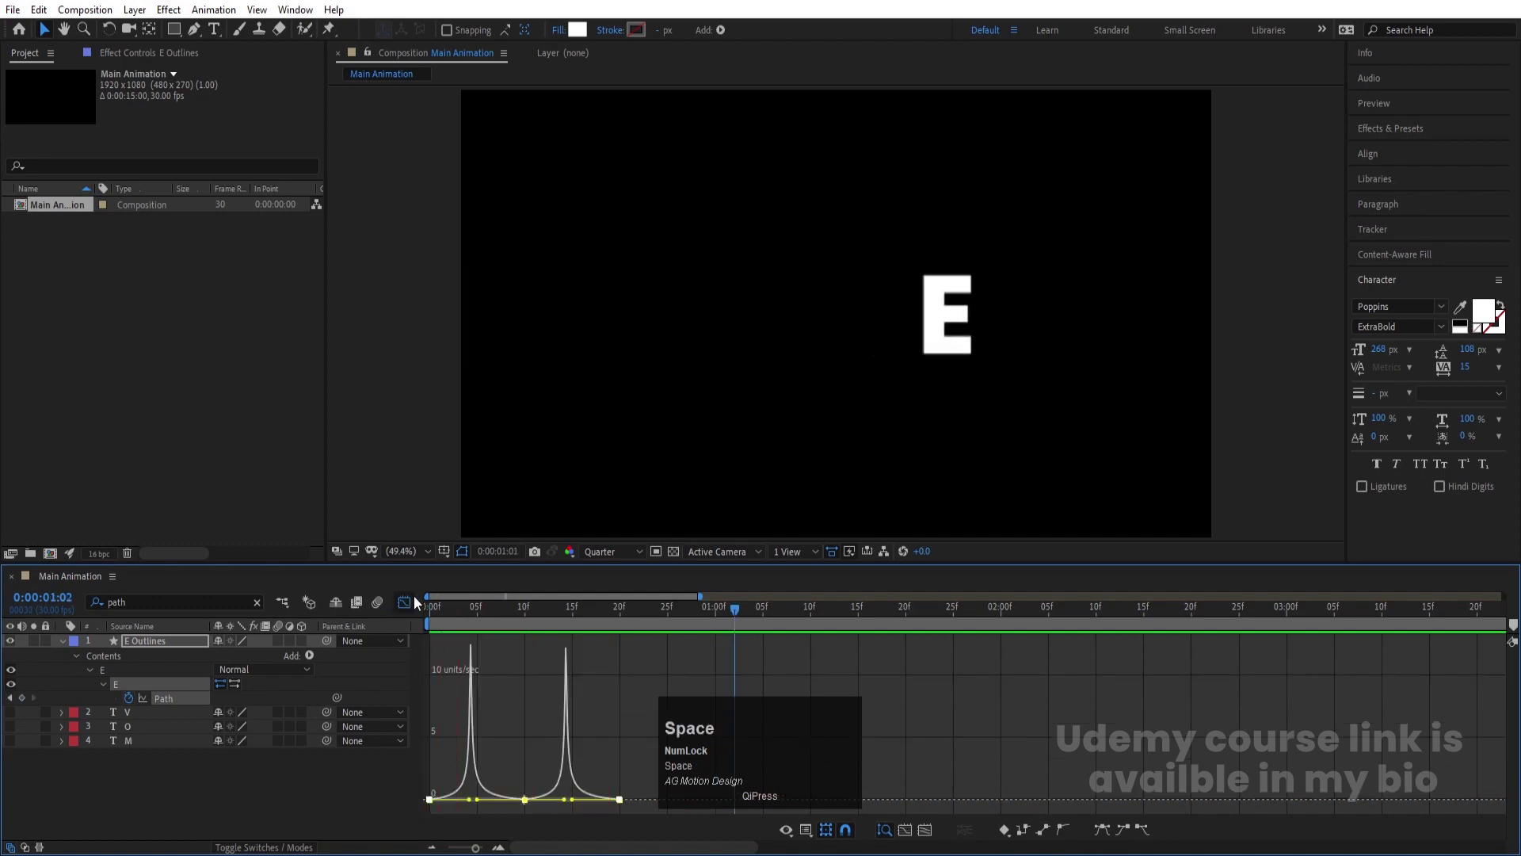
Make the O layer visible, scrub to frame 14 and reveal its Position property
click(412, 599)
key(space)
drag(536, 616, 20, 729)
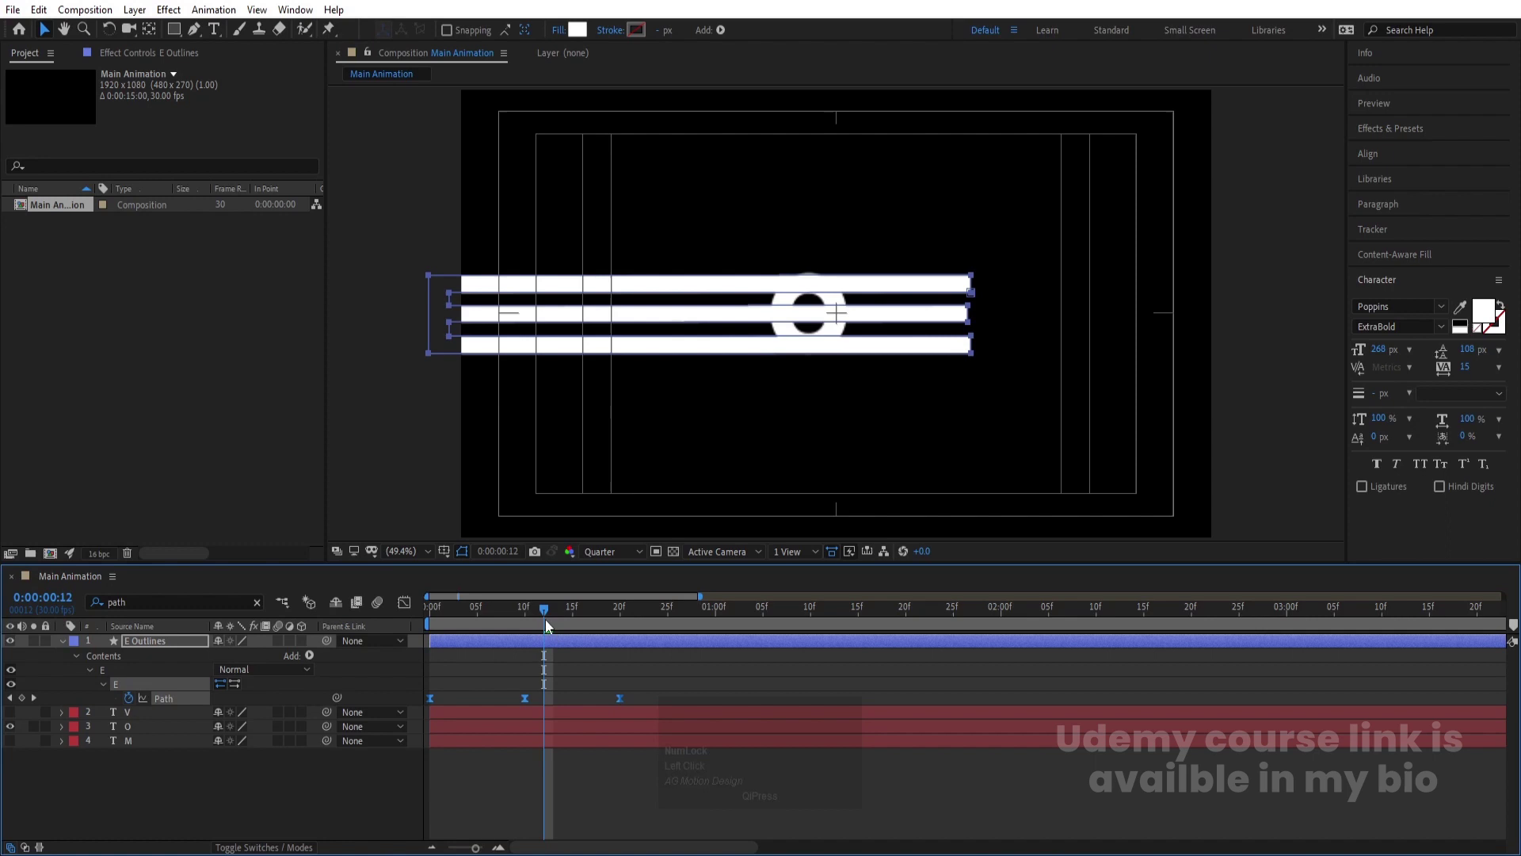
drag(552, 627, 189, 737)
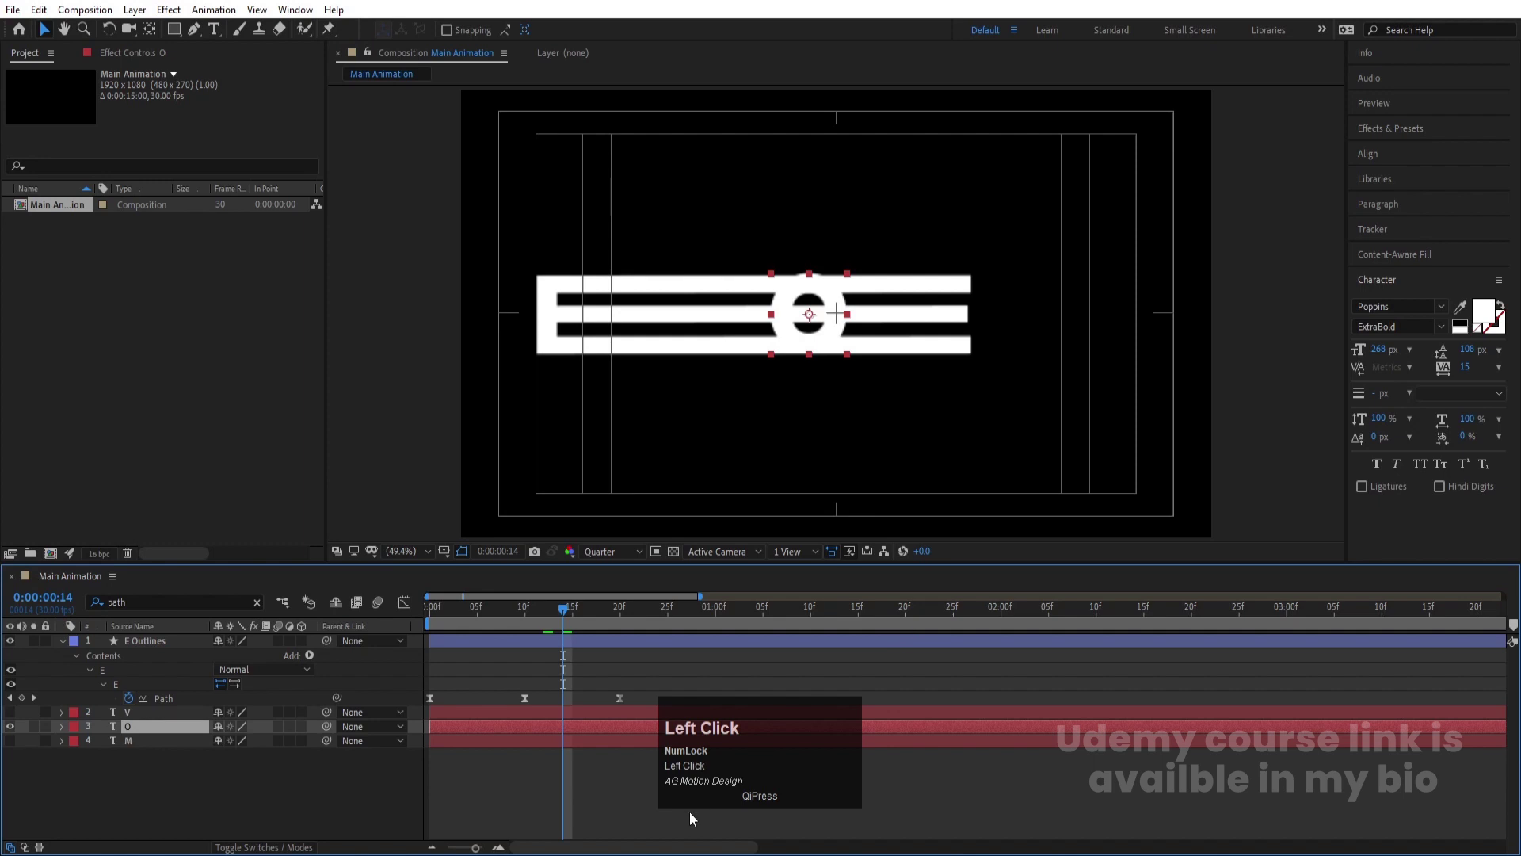
key([)
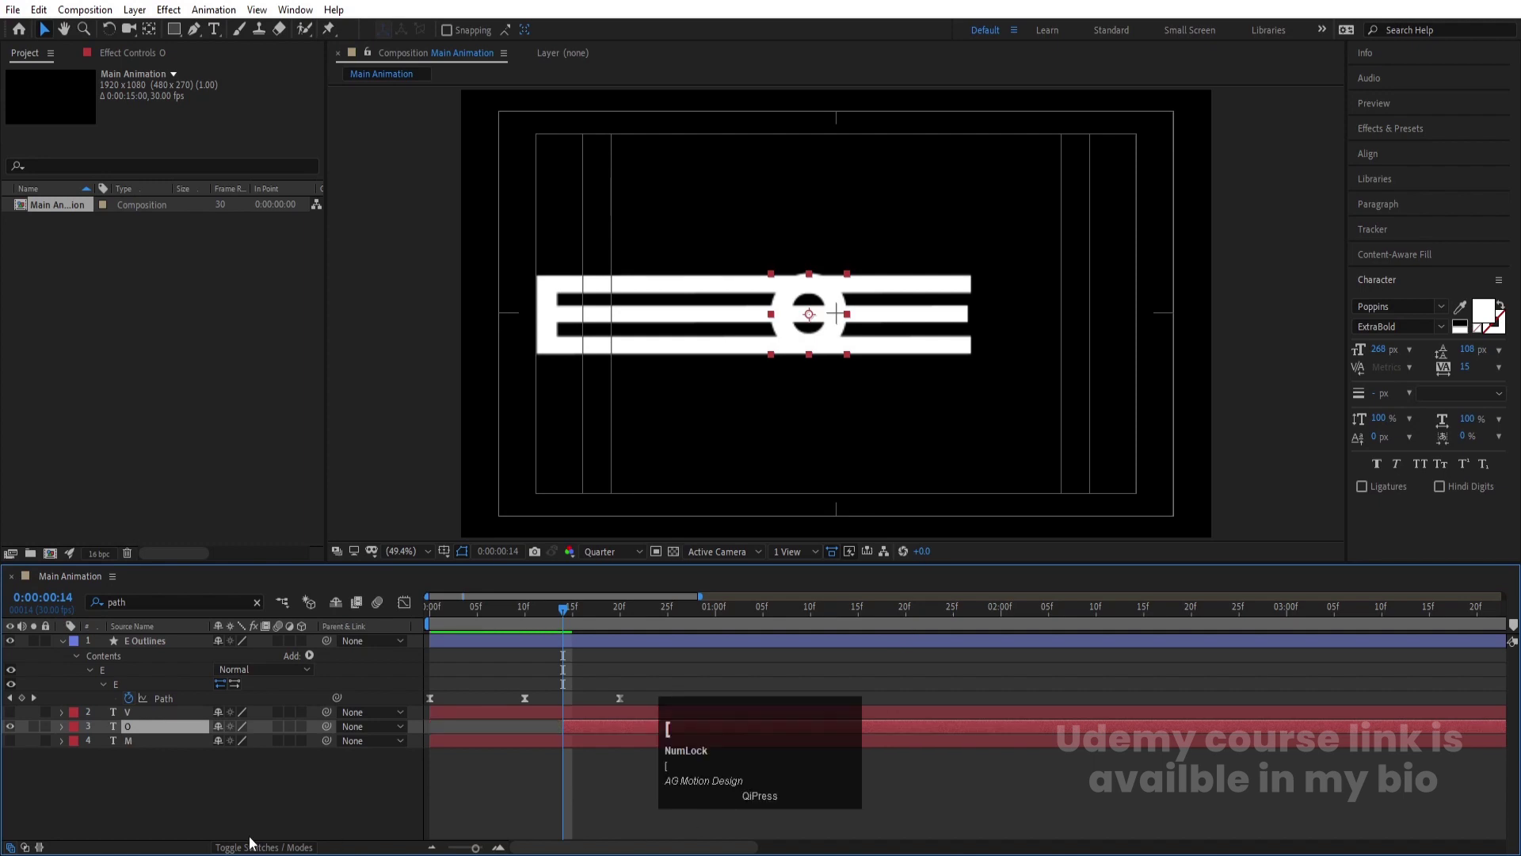
key(p)
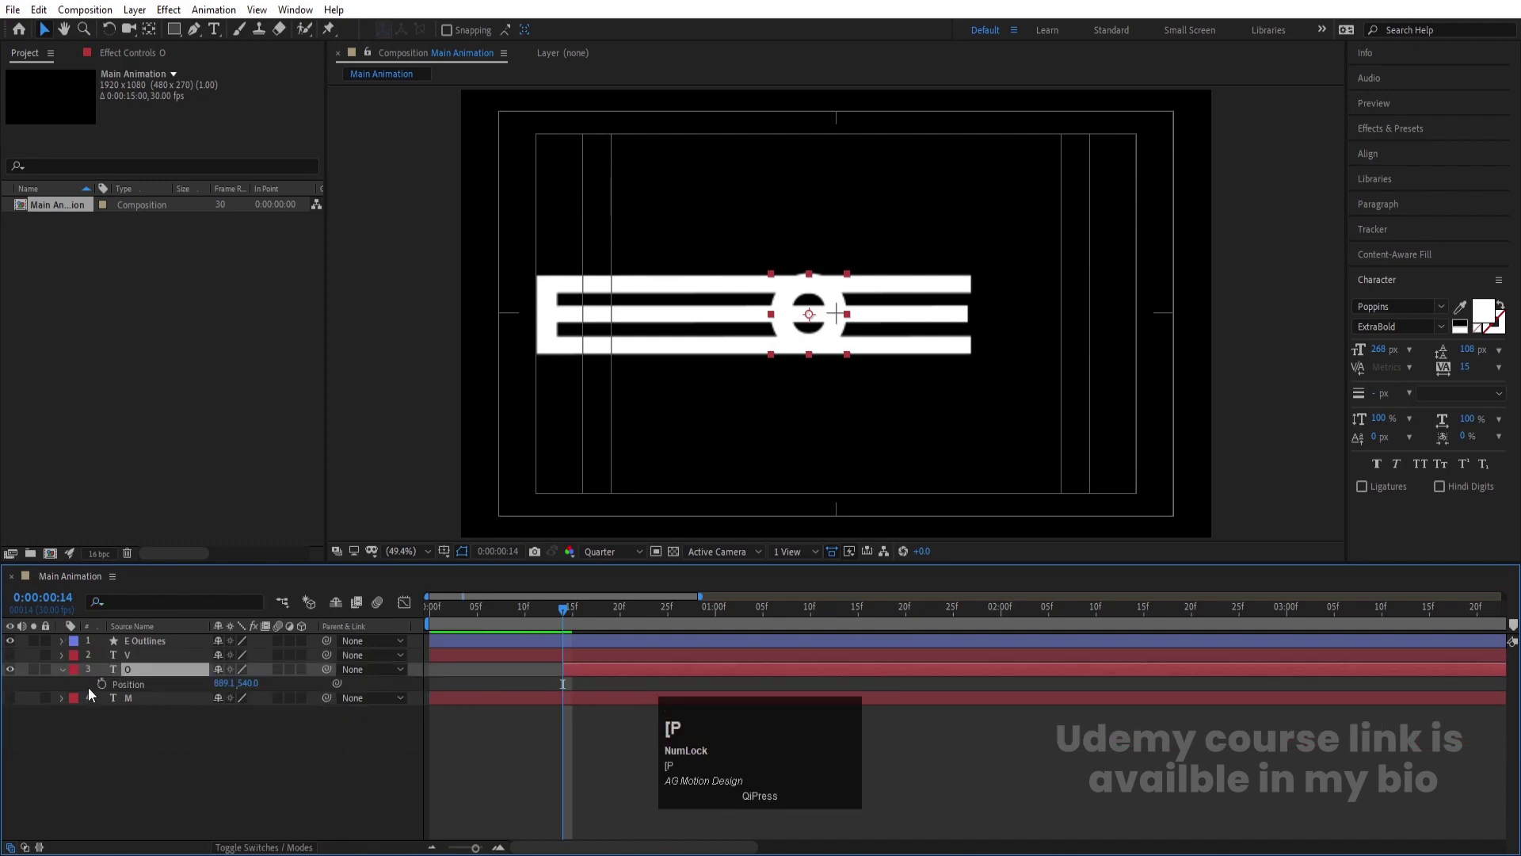
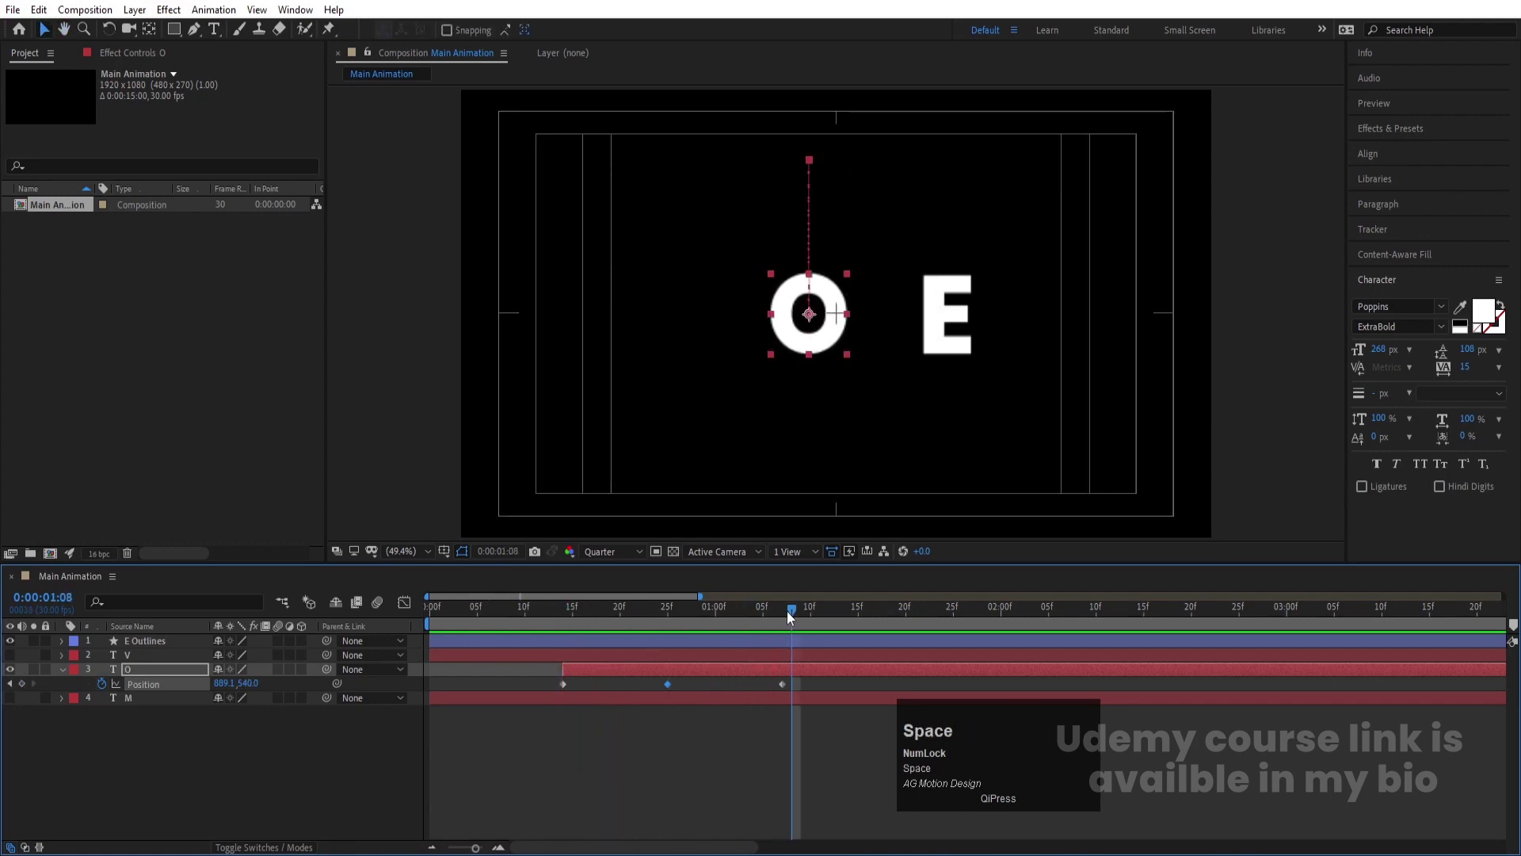
Keyframe the O dropping from above the frame to centre and Easy Ease the keyframes
drag(793, 616, 817, 614)
key(Up)
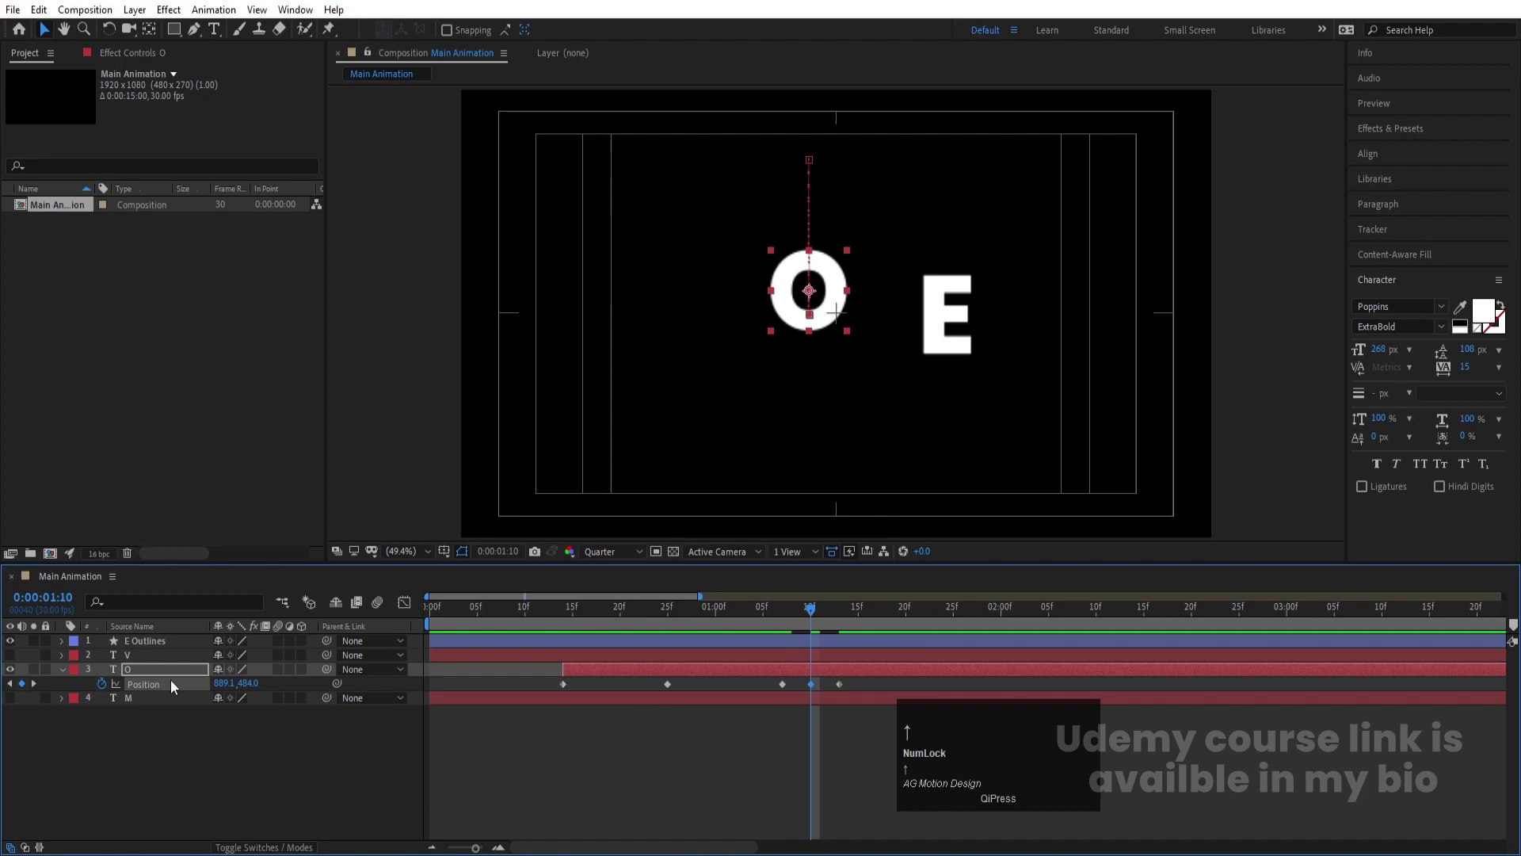
click(174, 686)
key(F9)
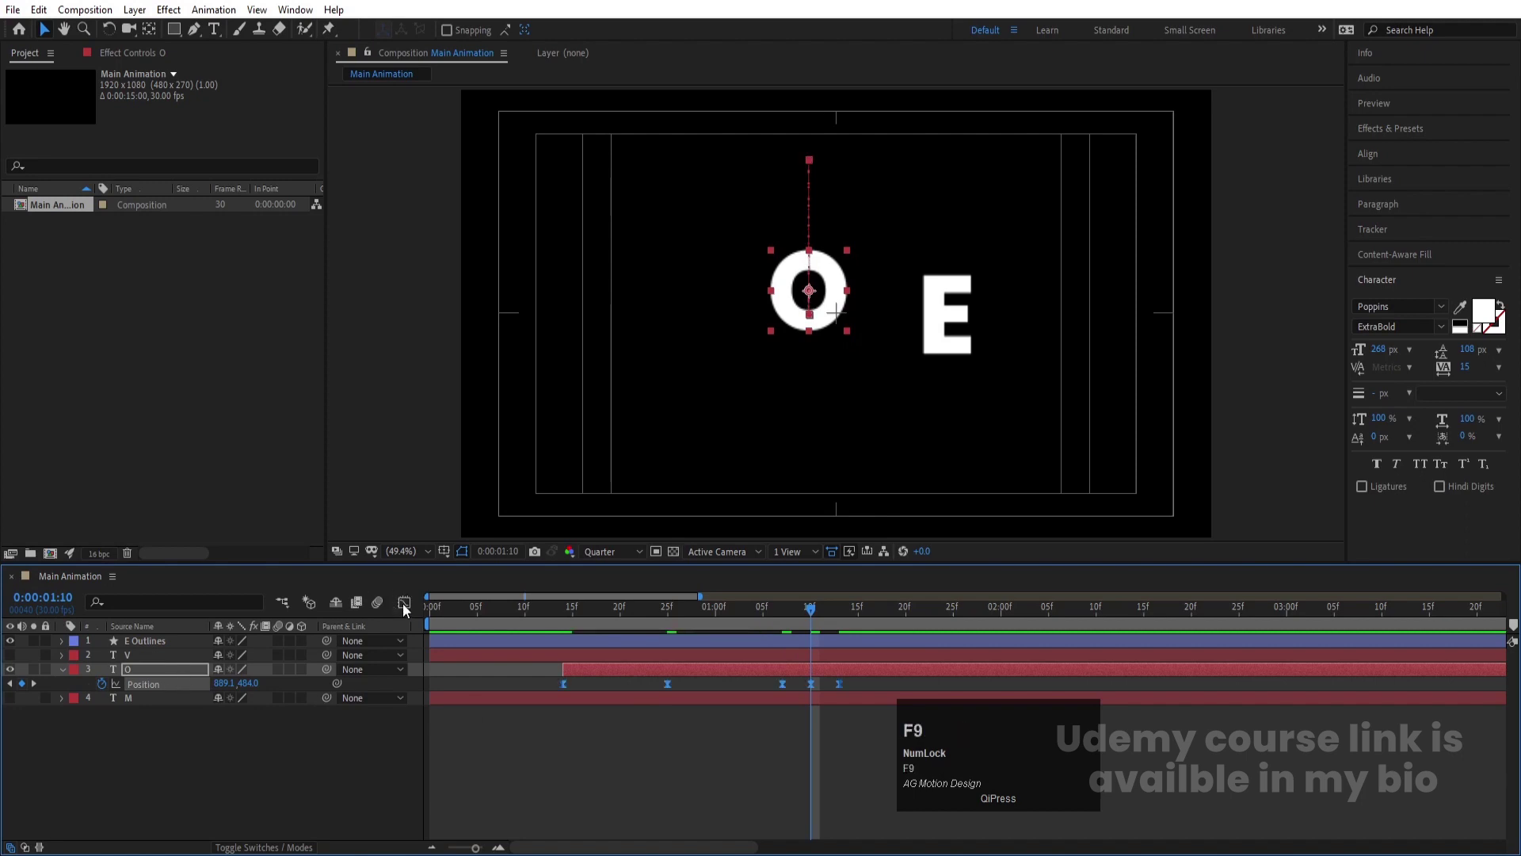
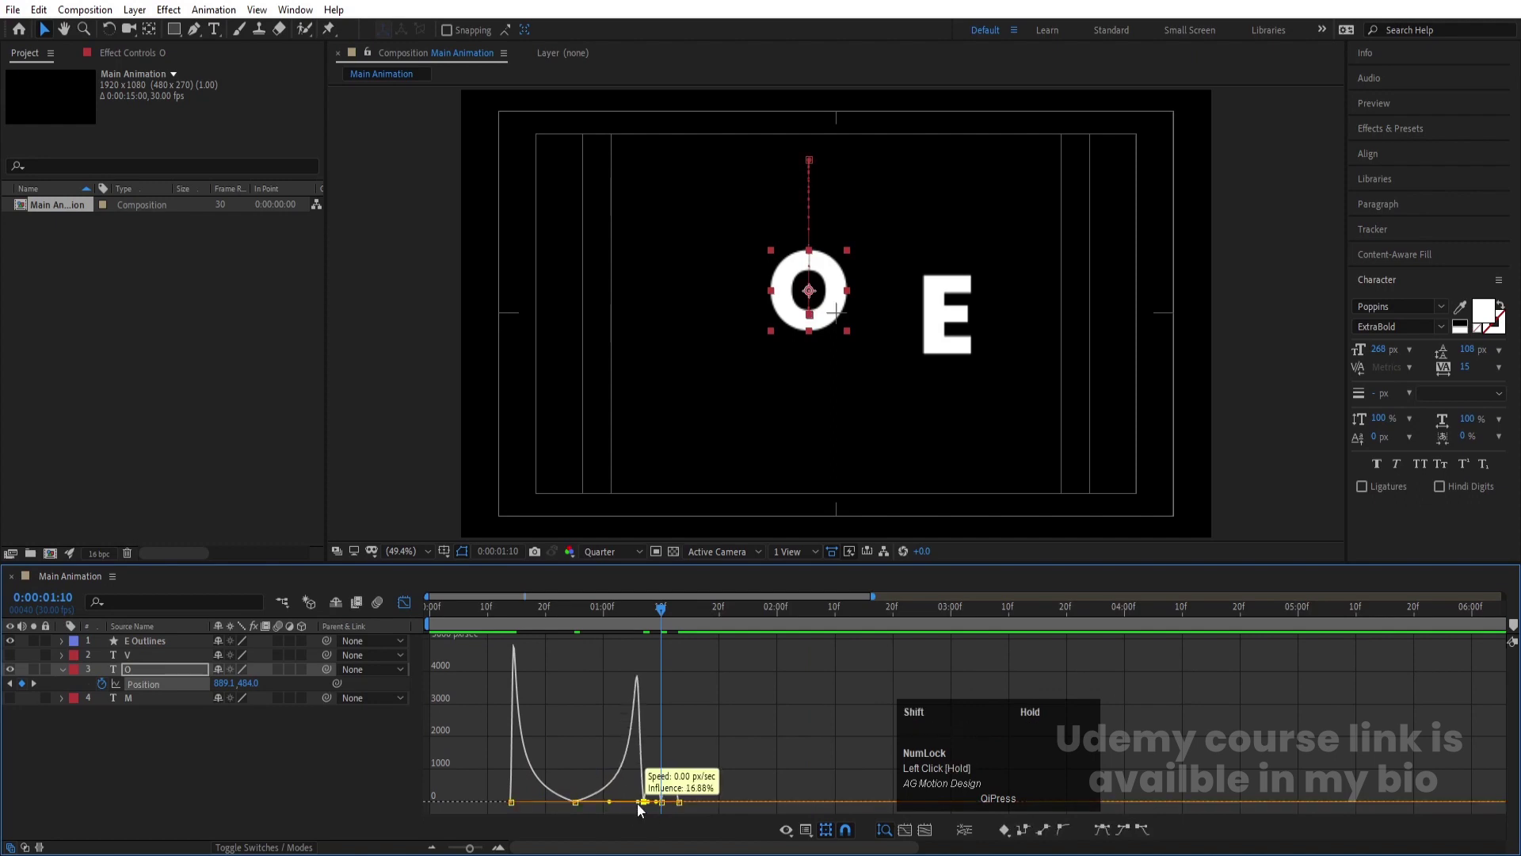
Preview and refine the O's eased drop in the Graph Editor until it settles cleanly
key(space)
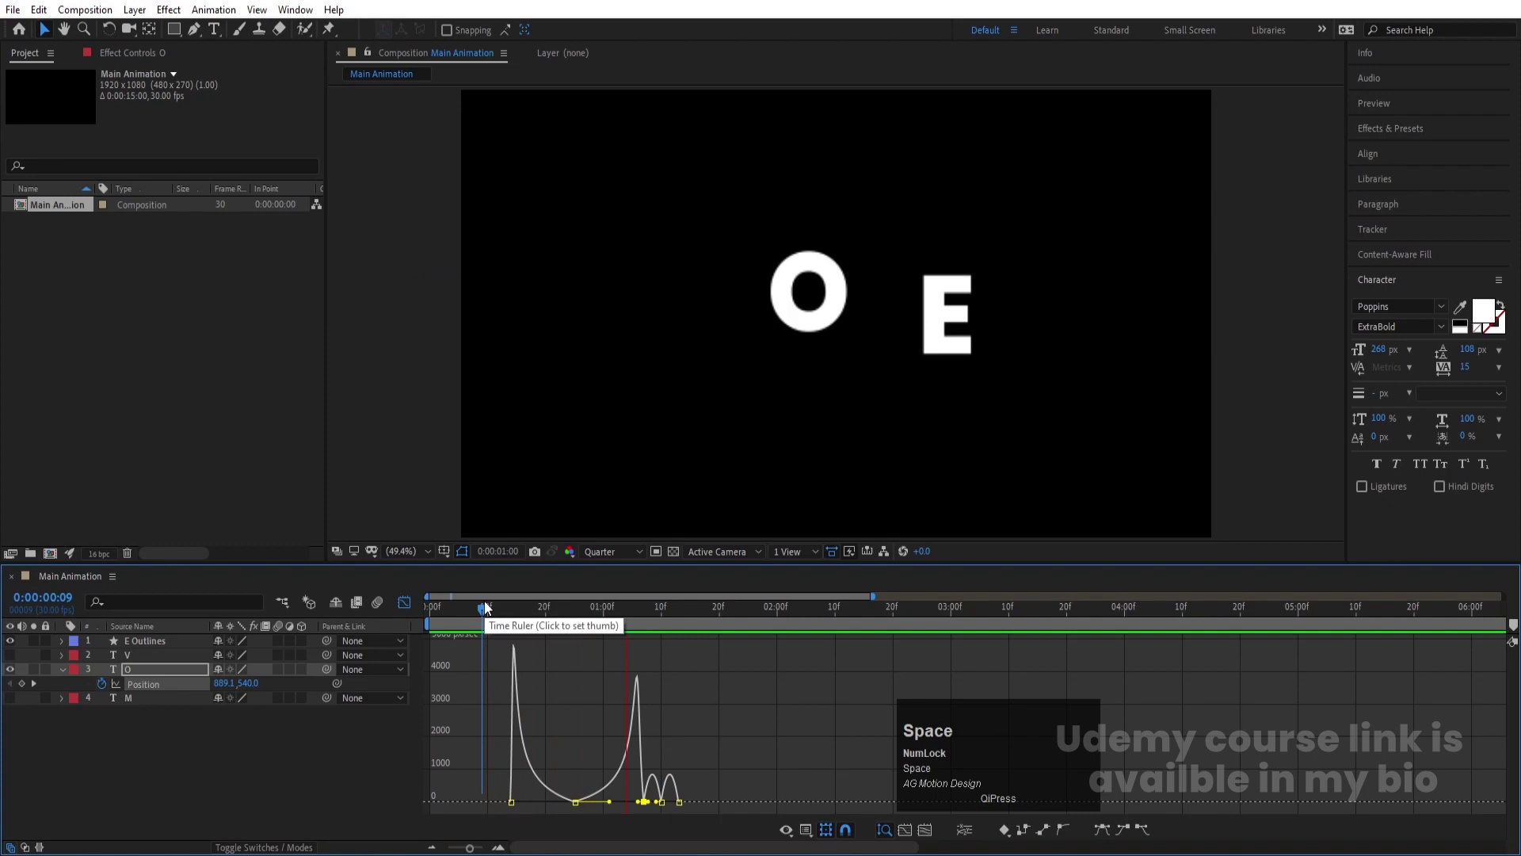
click(526, 617)
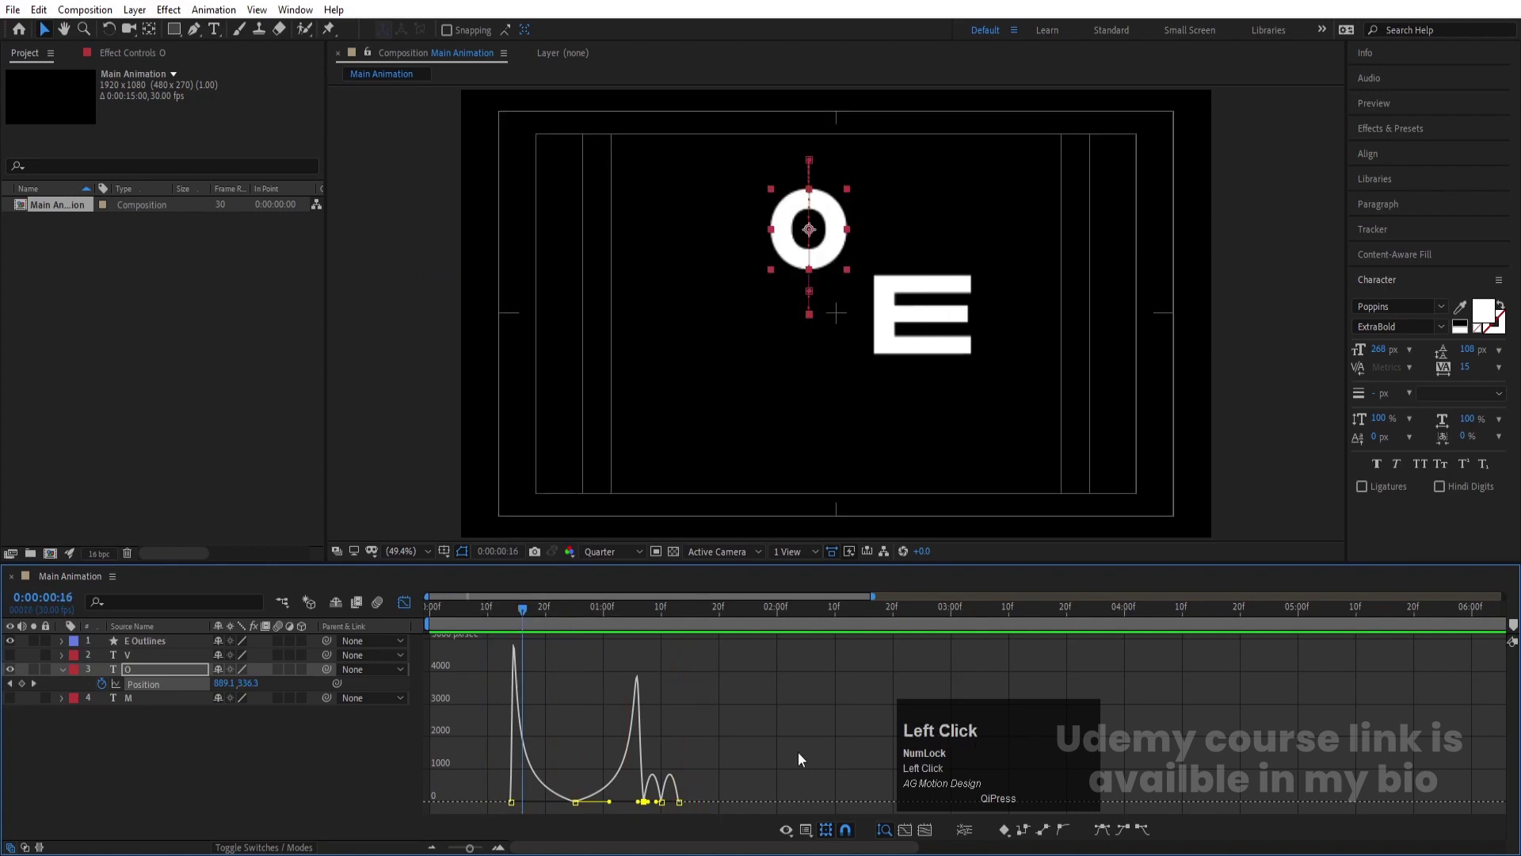
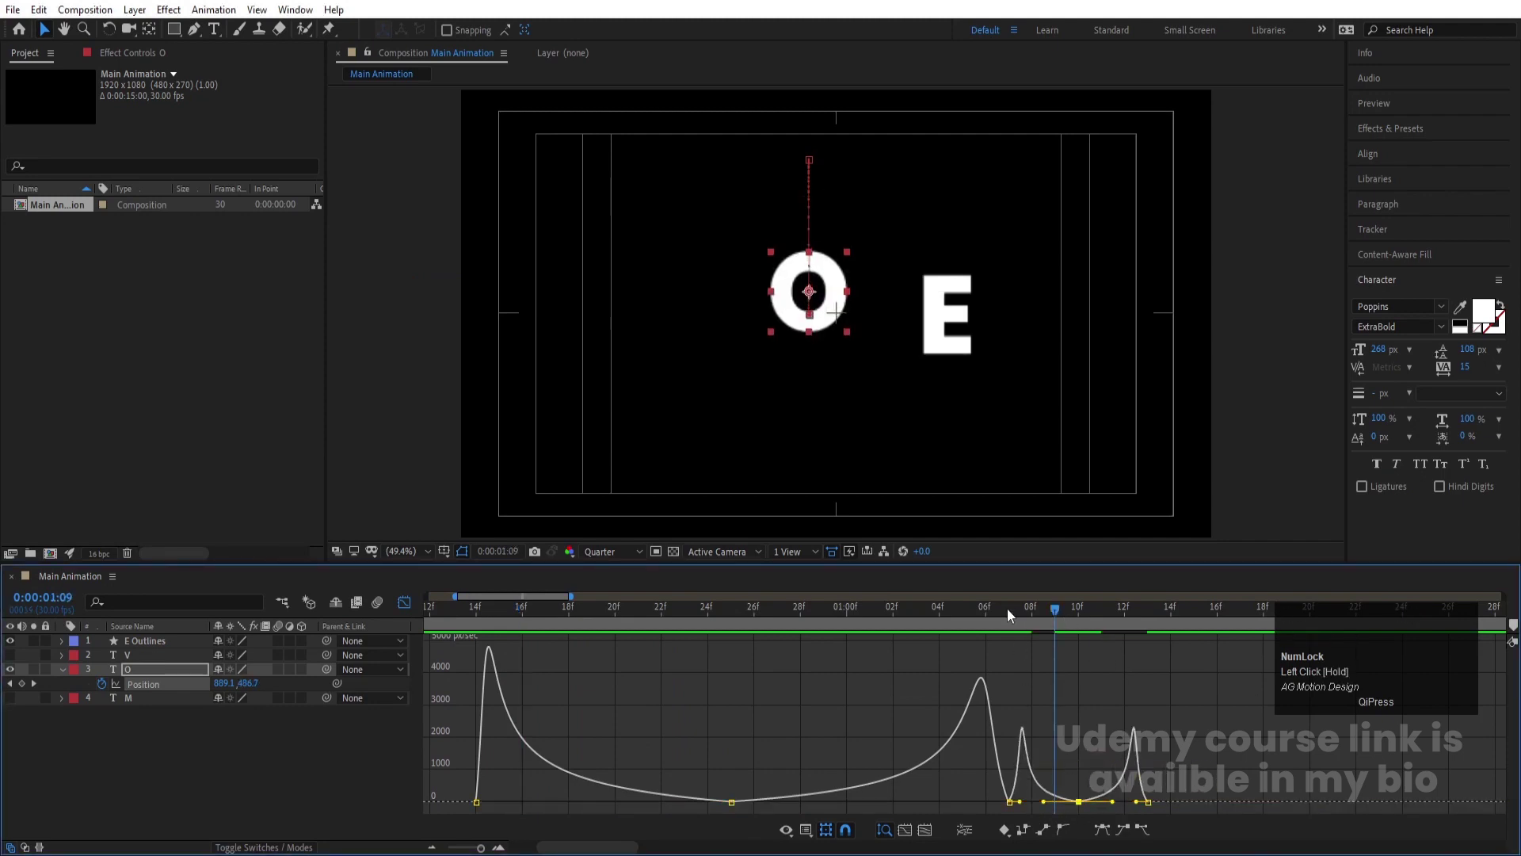
key(space)
click(979, 615)
key(space)
click(538, 632)
key(space)
click(414, 607)
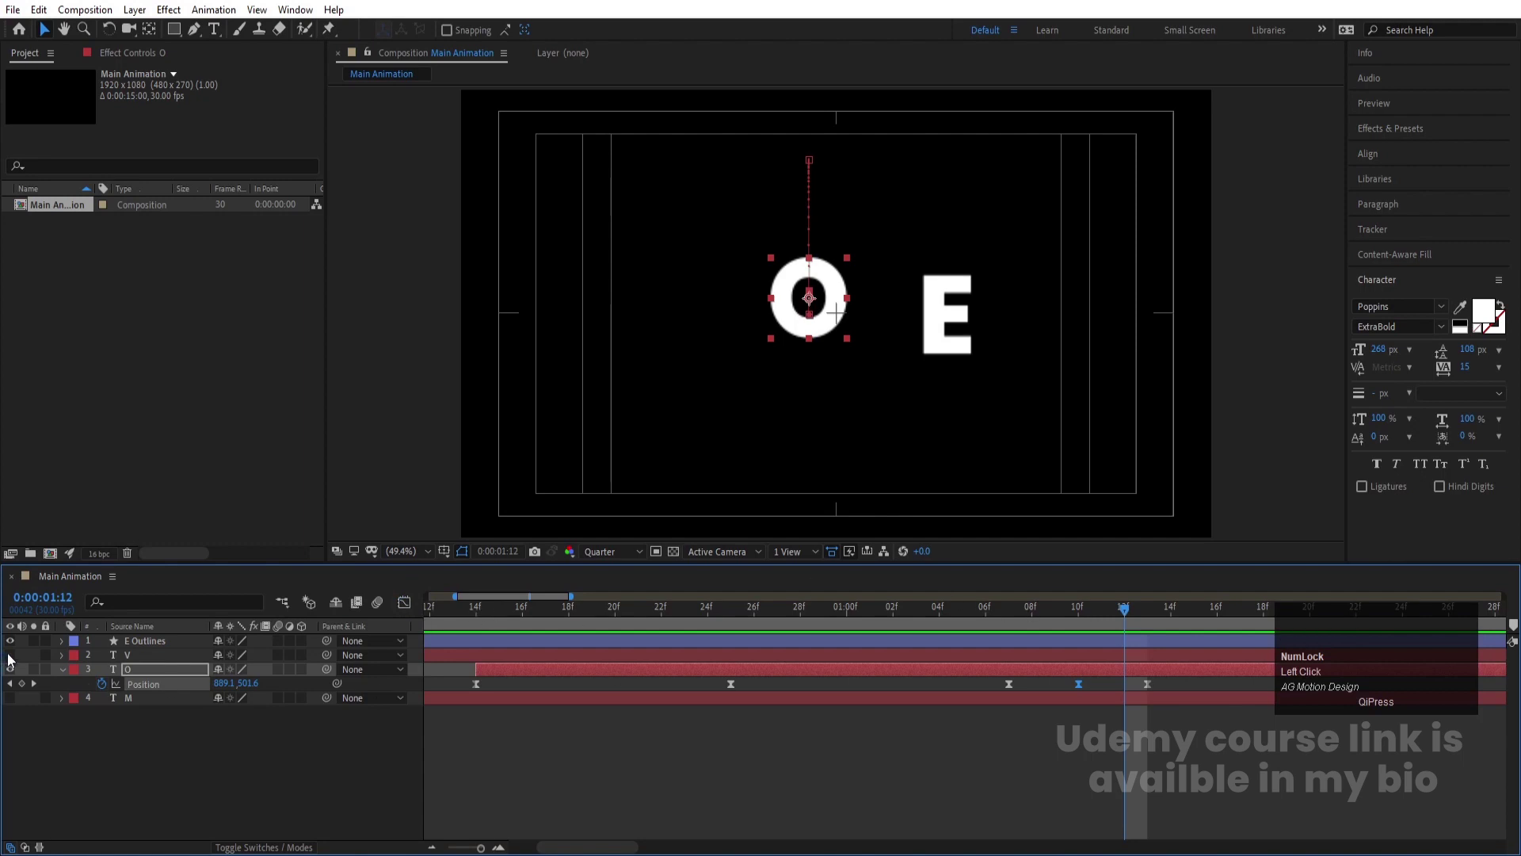
Make the V layer visible again, zoom out the timeline and clear the selection
click(12, 659)
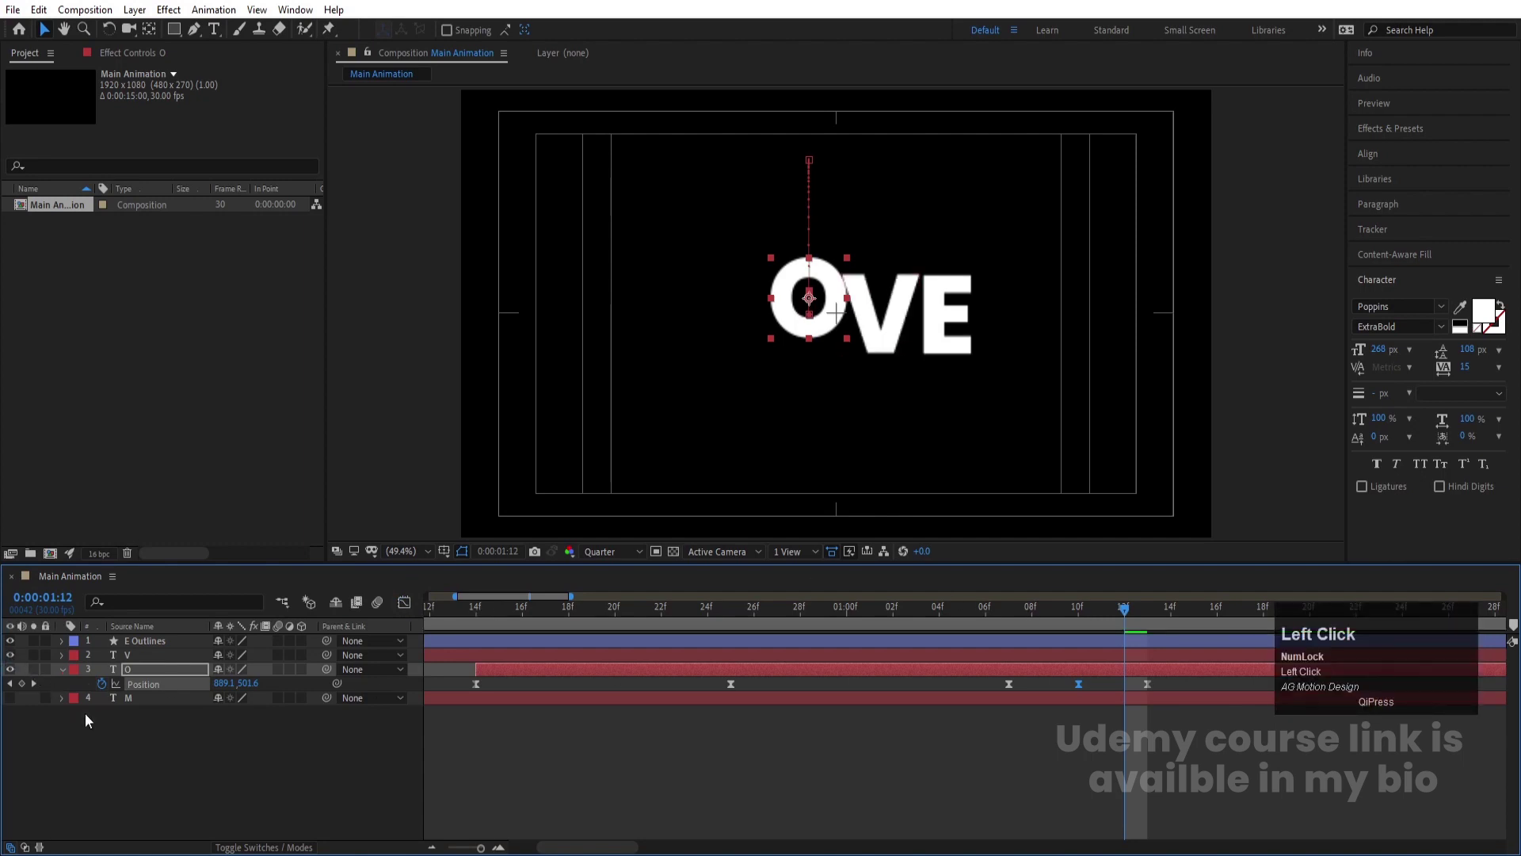
key(-)
key(-)
click(676, 752)
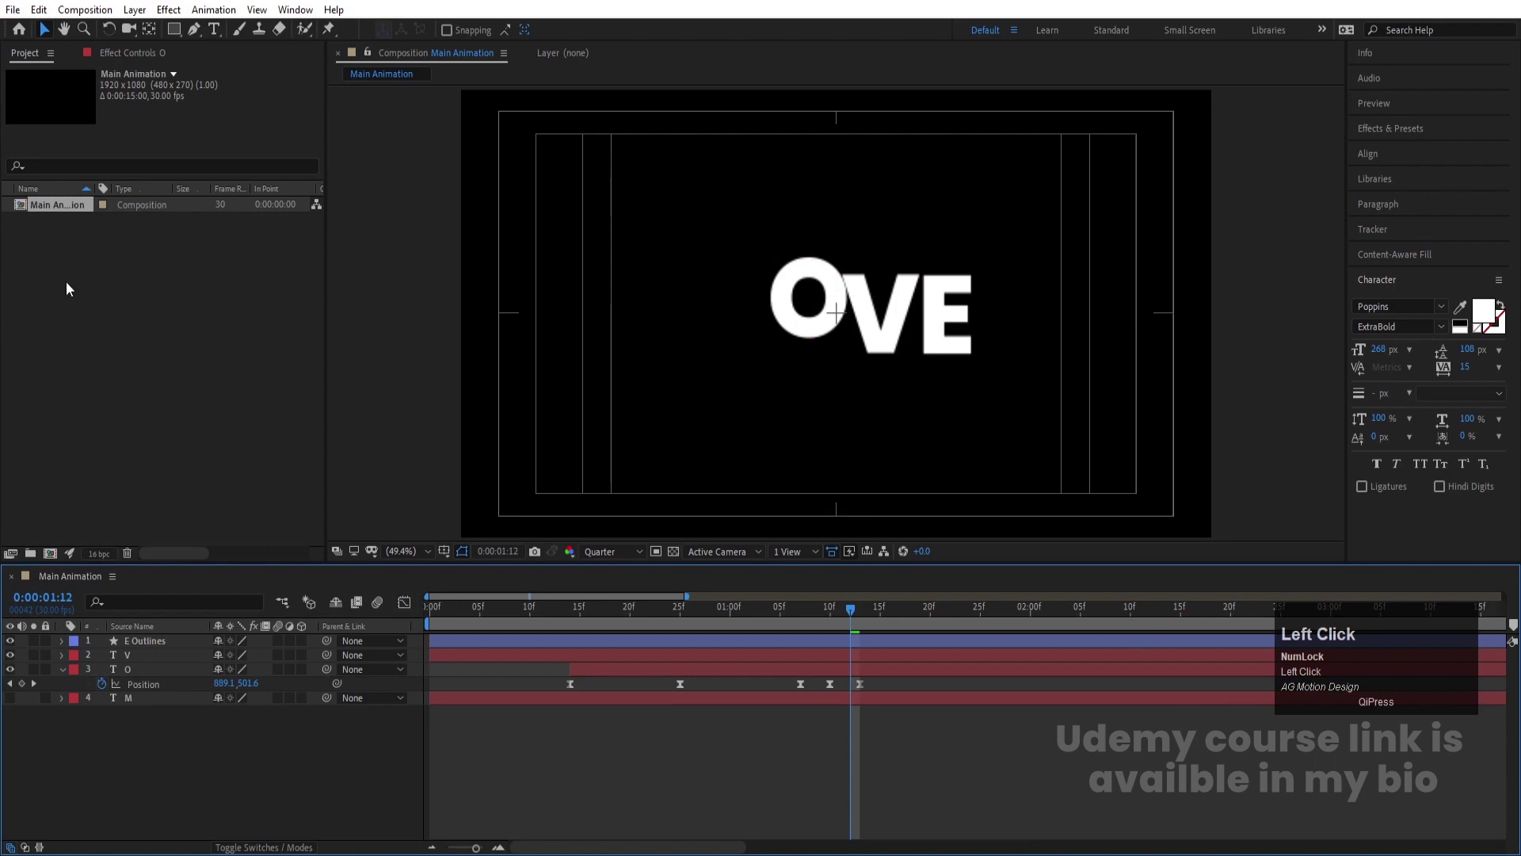
key(space)
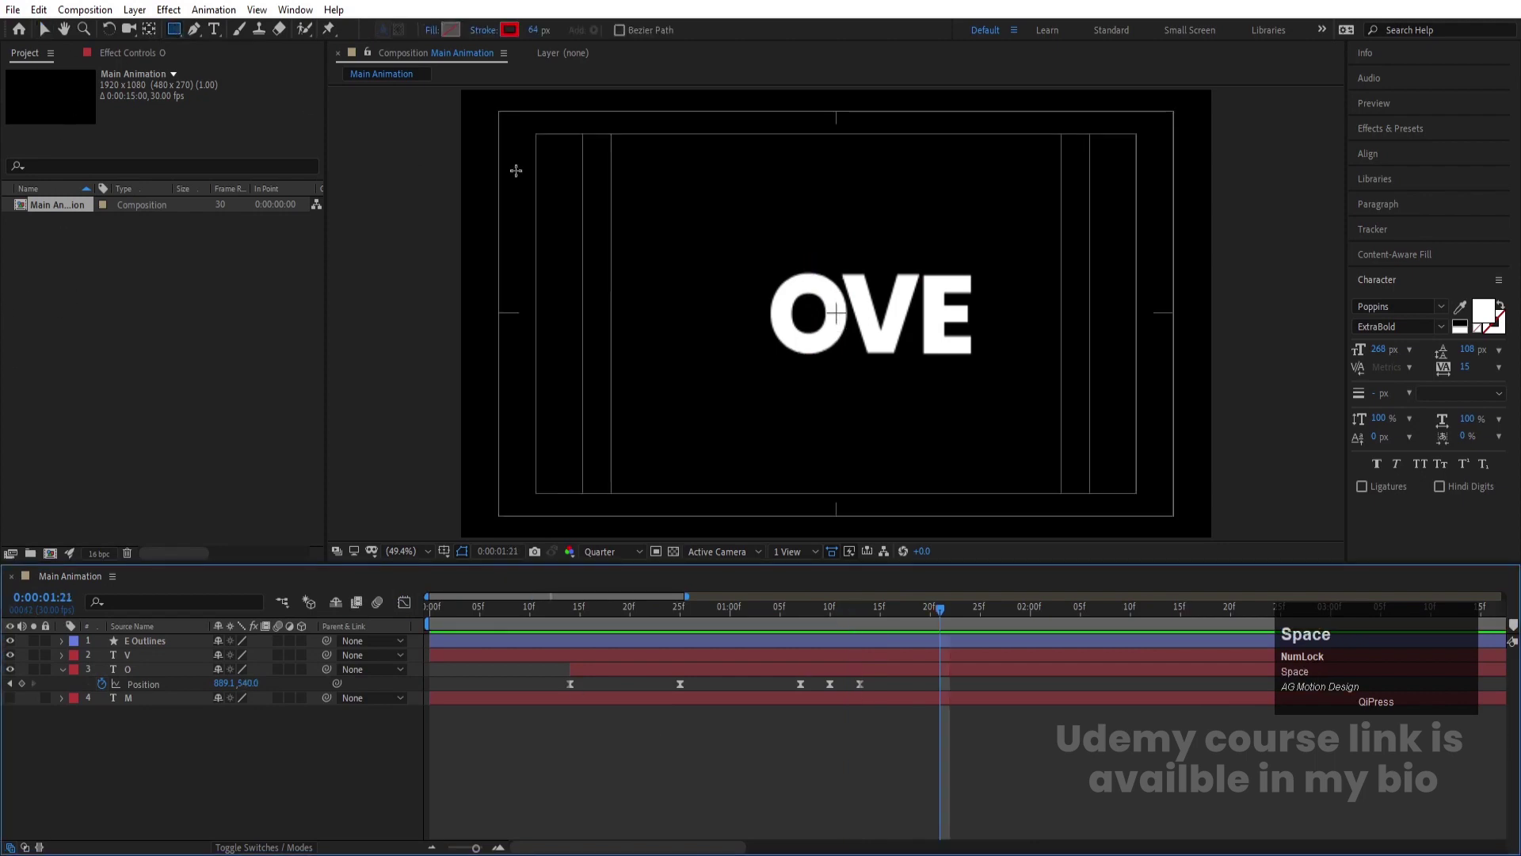
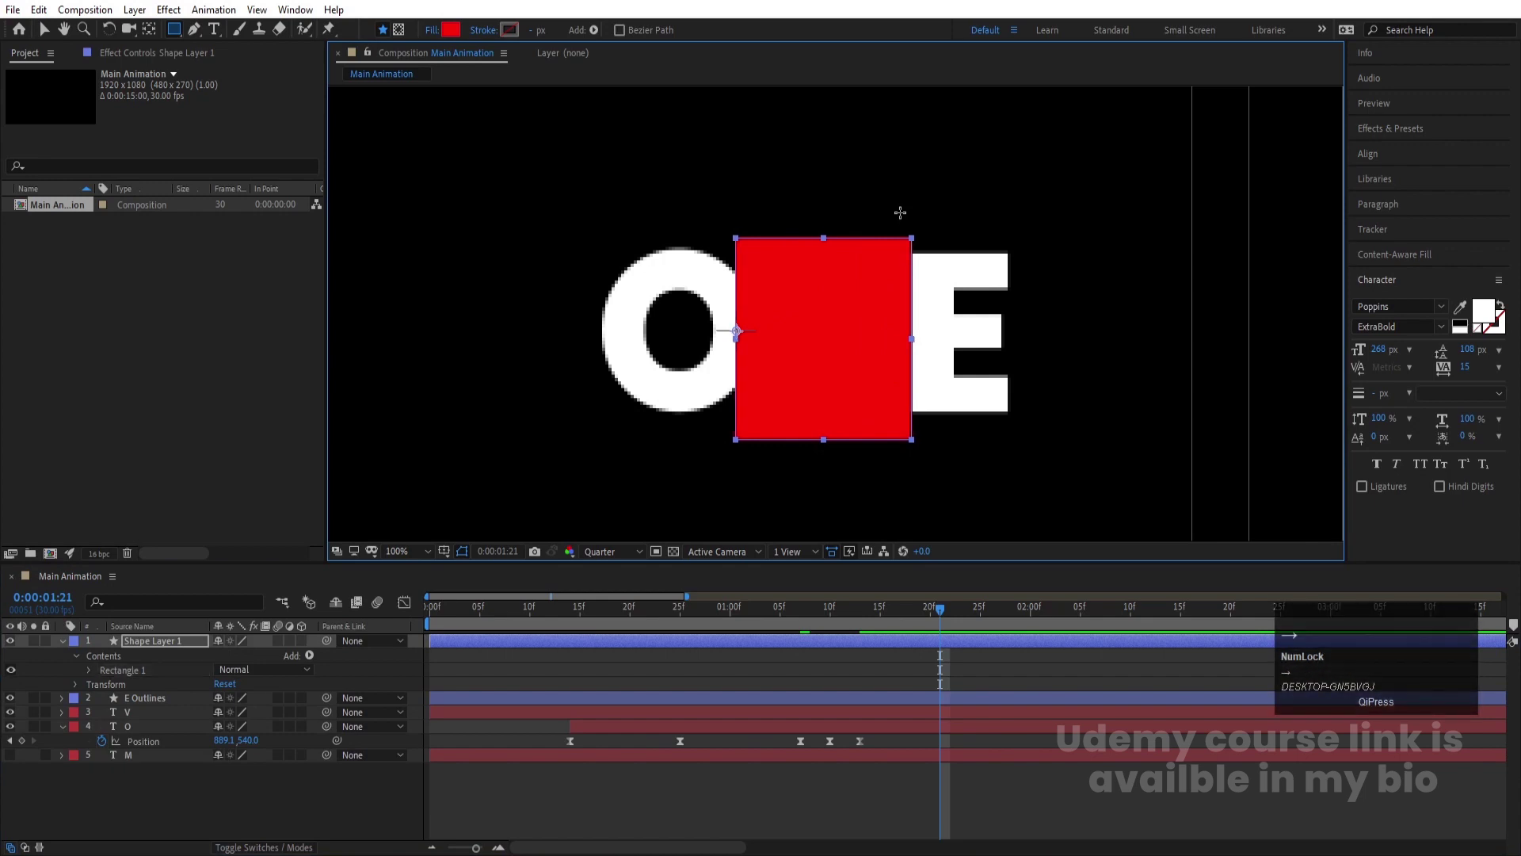
Collapse the red rectangle shape layer and move it just below E Outlines
key(Right)
click(838, 683)
key(u)
key(u)
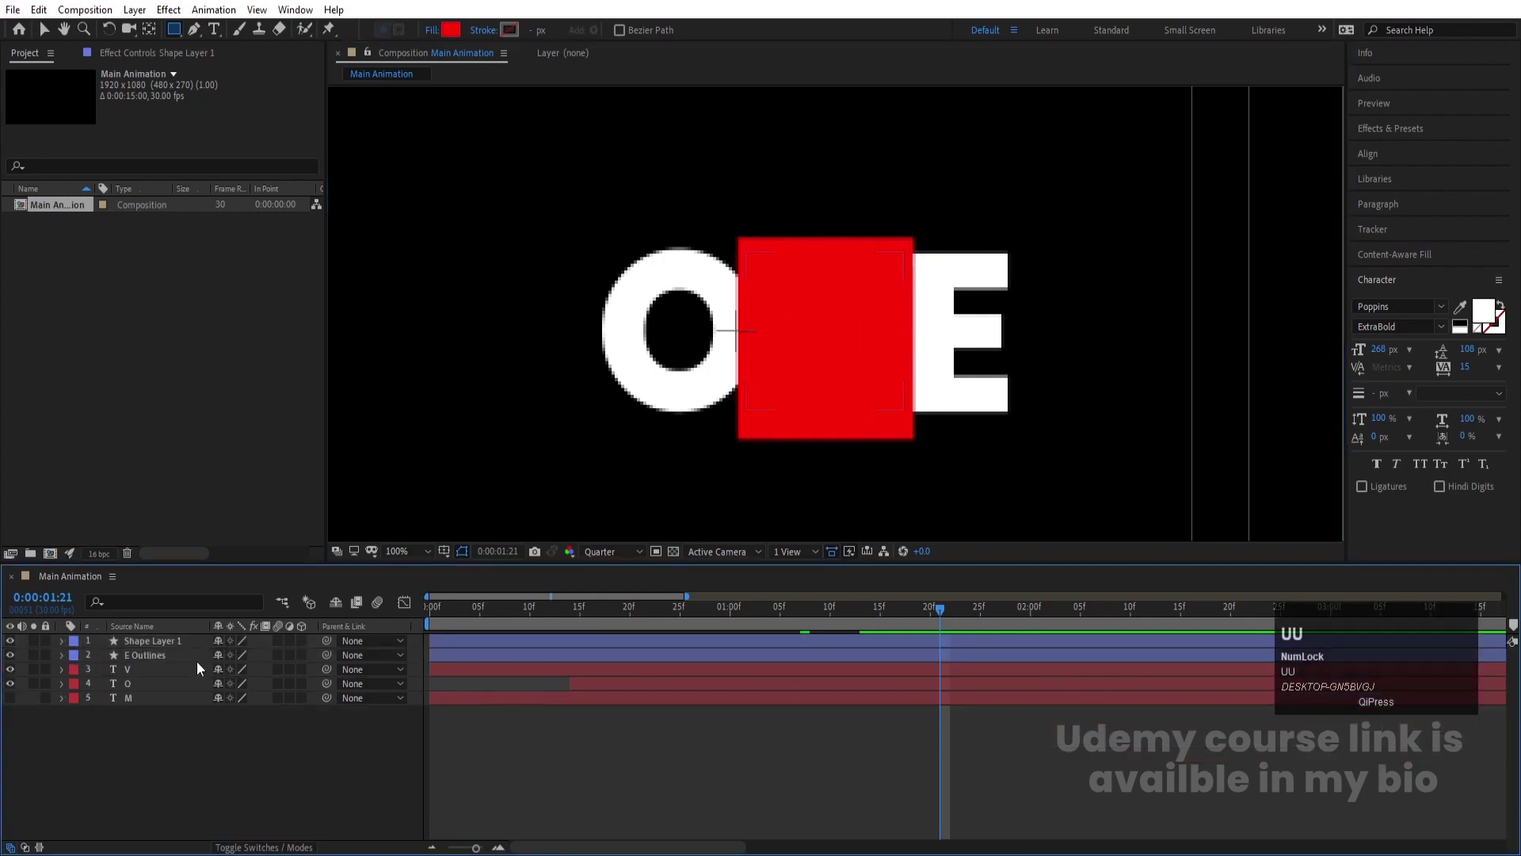
drag(157, 646, 141, 674)
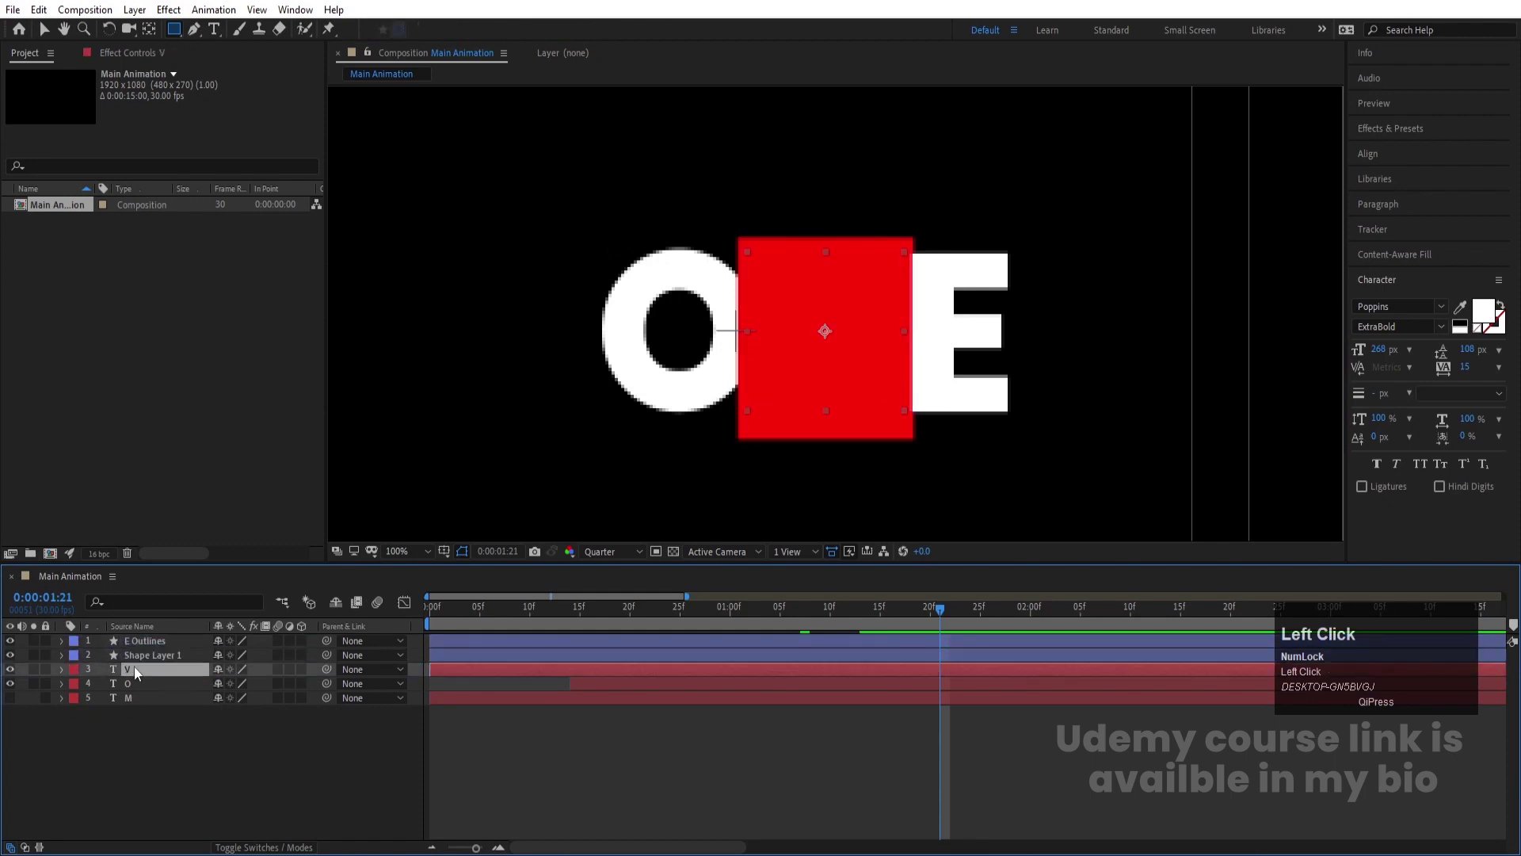
Set the rectangle as the V layer's Alpha Matte via the Modes columns
key(F4)
click(305, 677)
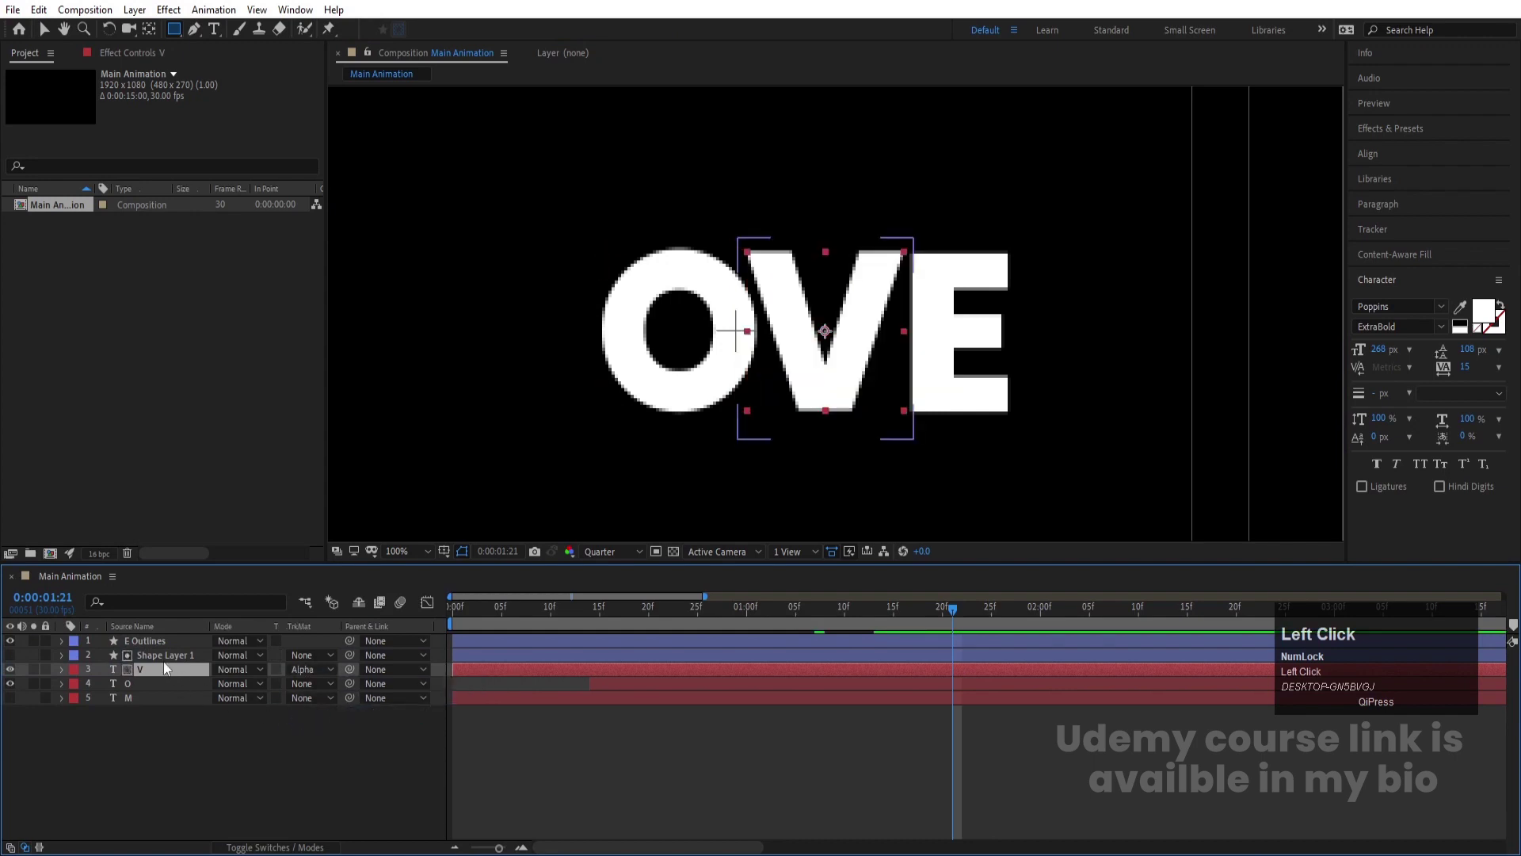
key([)
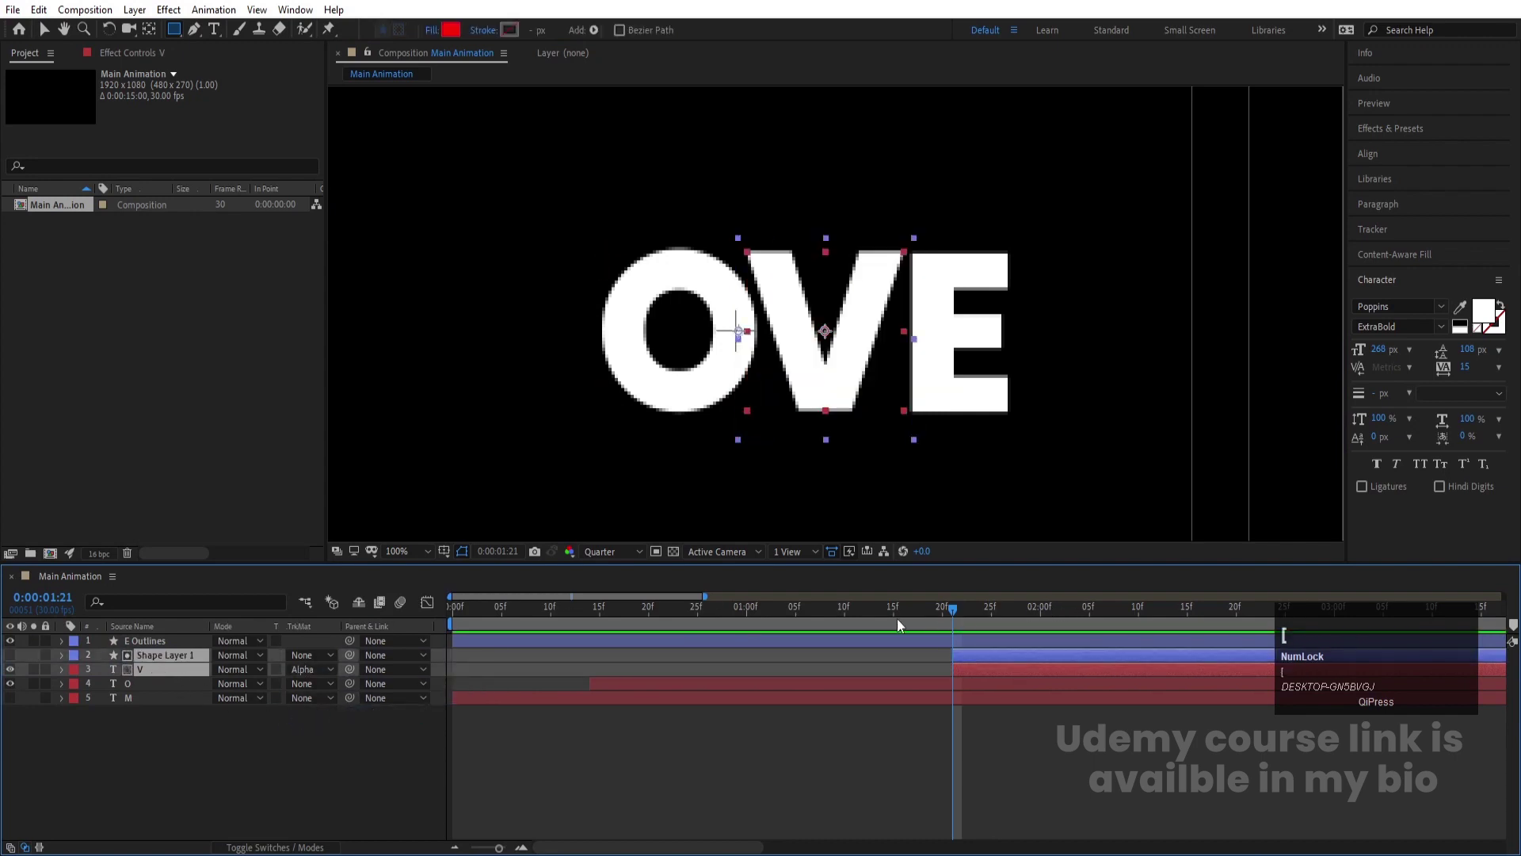
drag(893, 621, 661, 634)
key([)
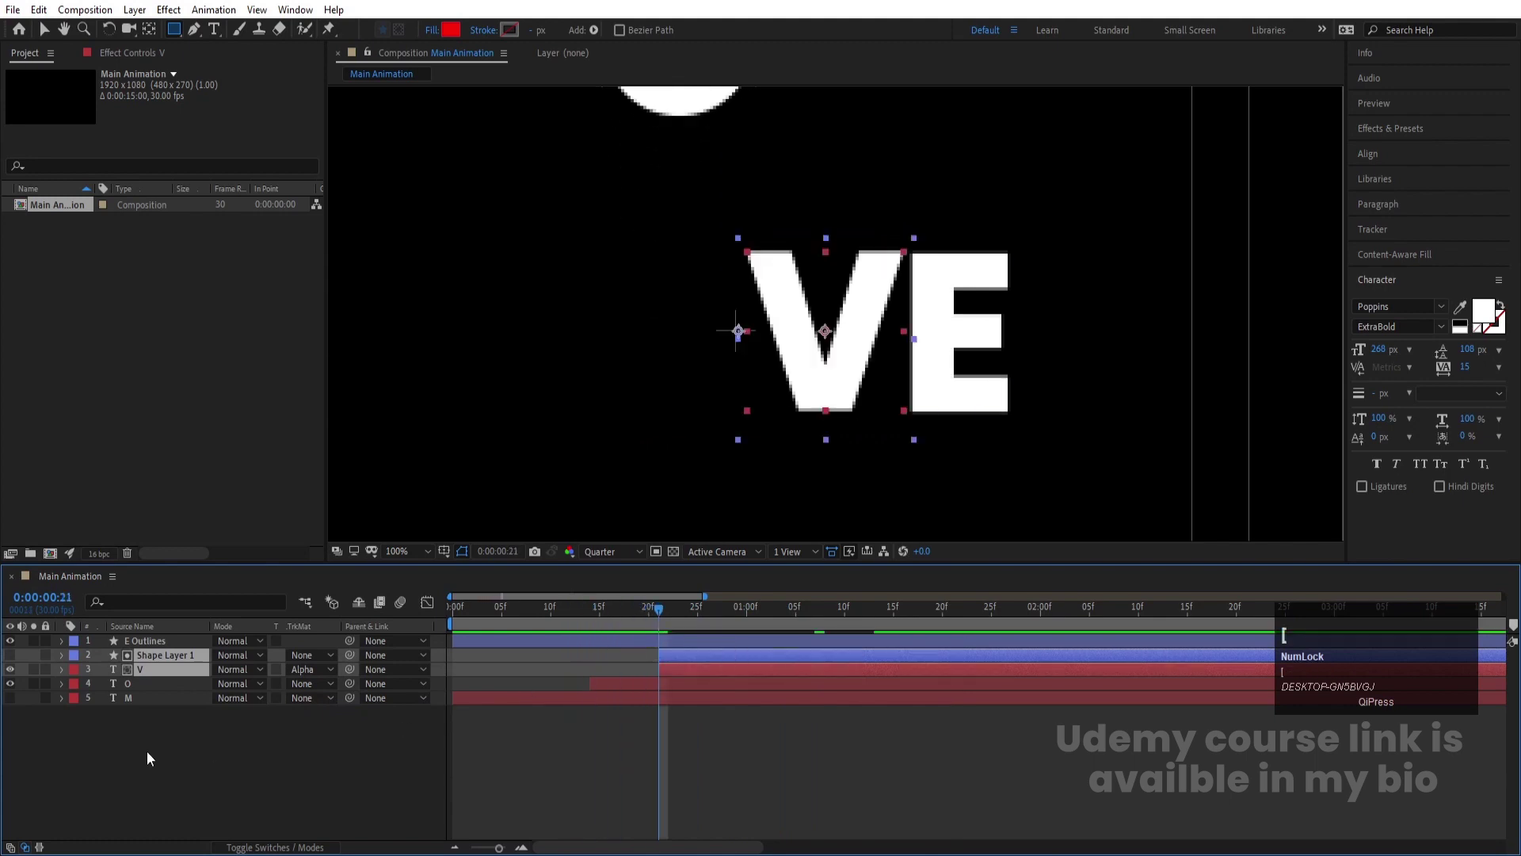
Reveal the V layer's Position property and set its first Position keyframe
click(164, 763)
key(p)
click(107, 690)
key(-)
key(-)
key(space)
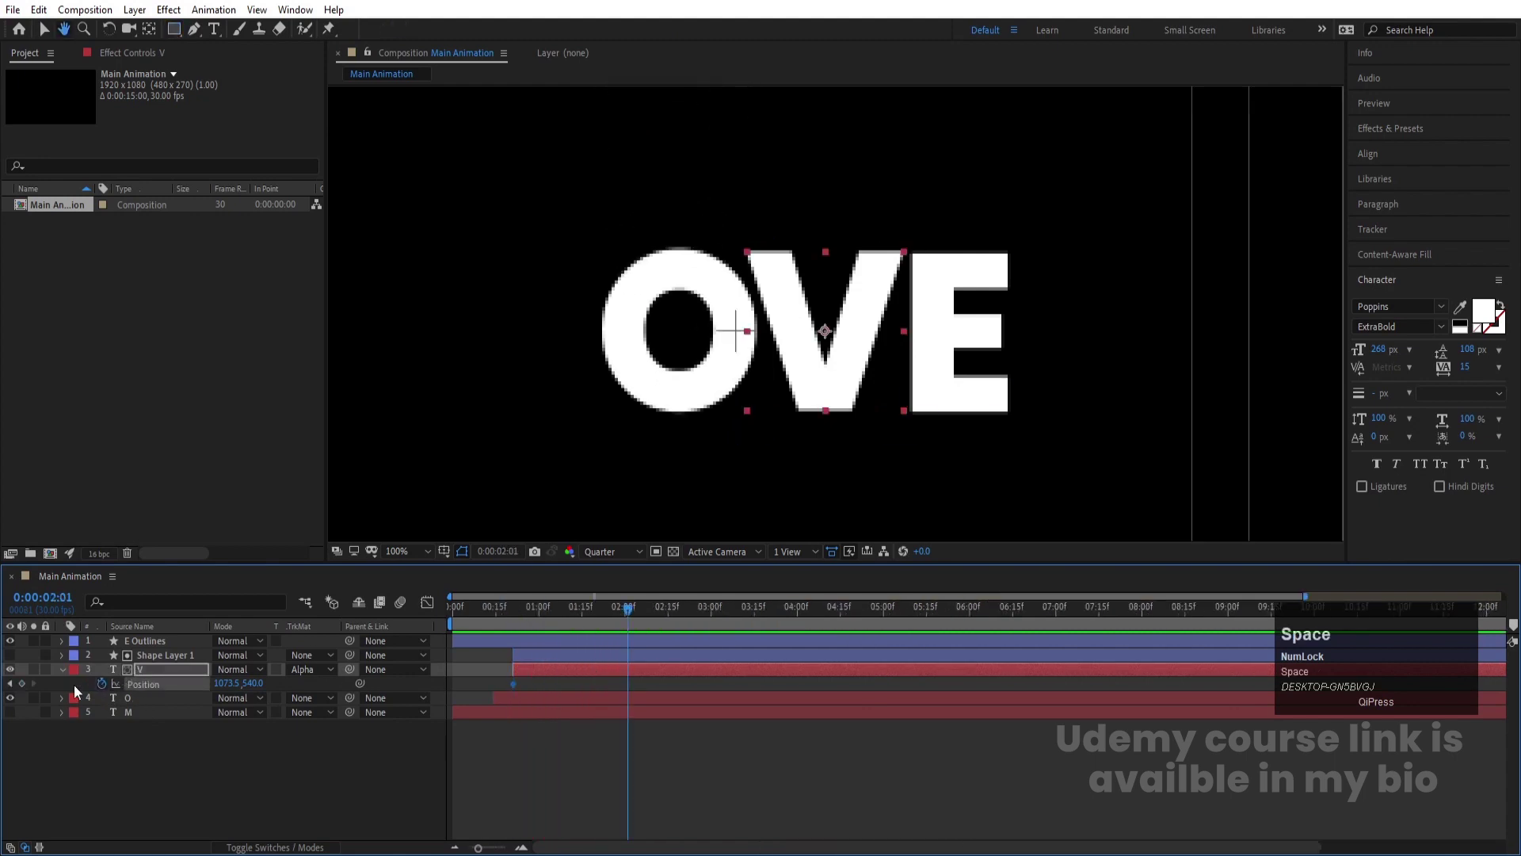
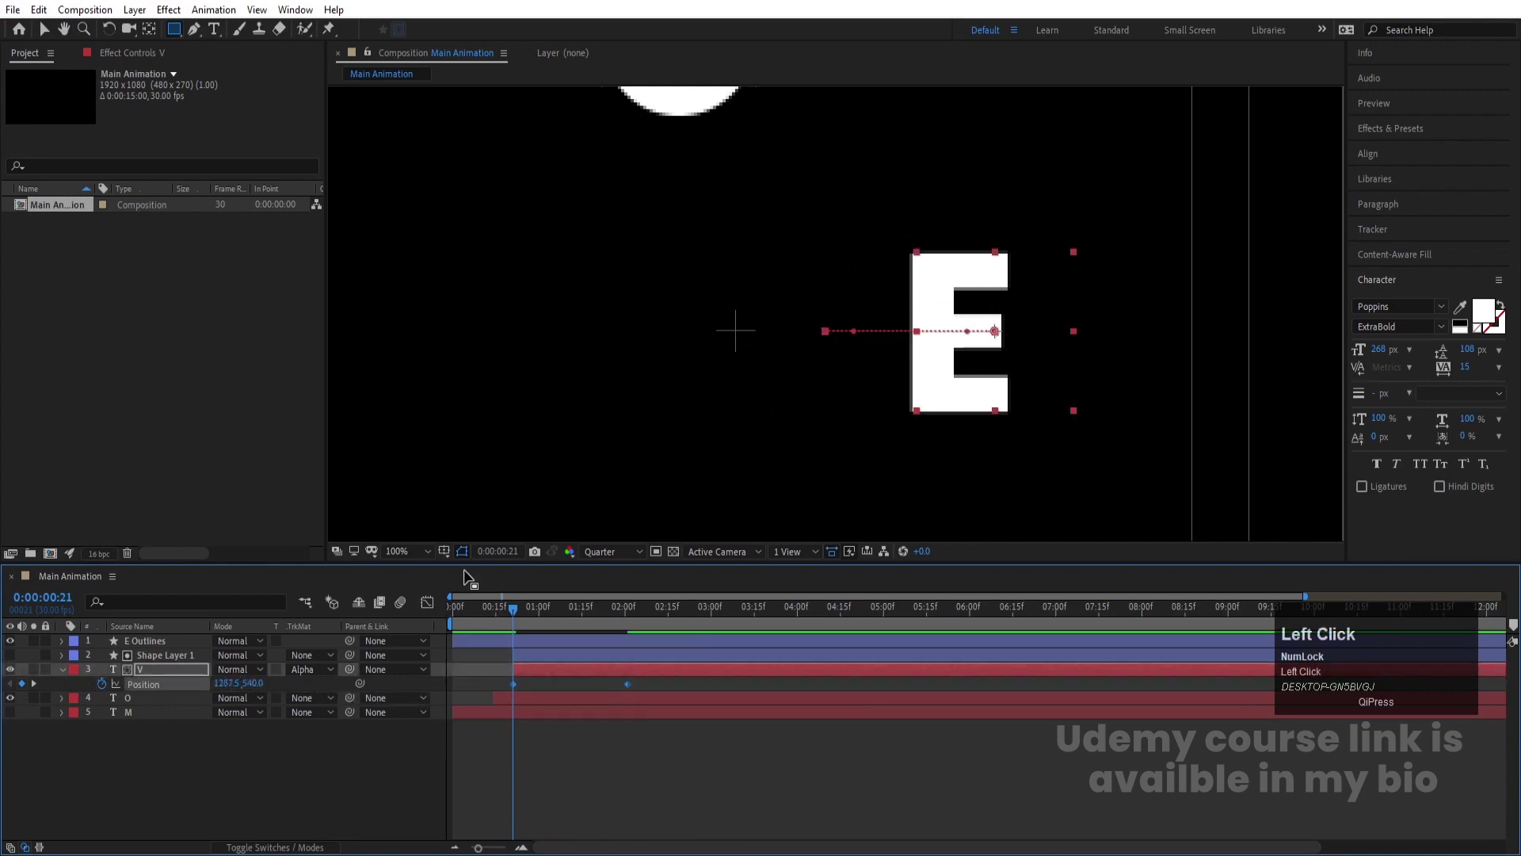
Shift the V right to x 1287.5 at frame 21 so it starts hidden outside the matte
key(F9)
drag(440, 606, 437, 609)
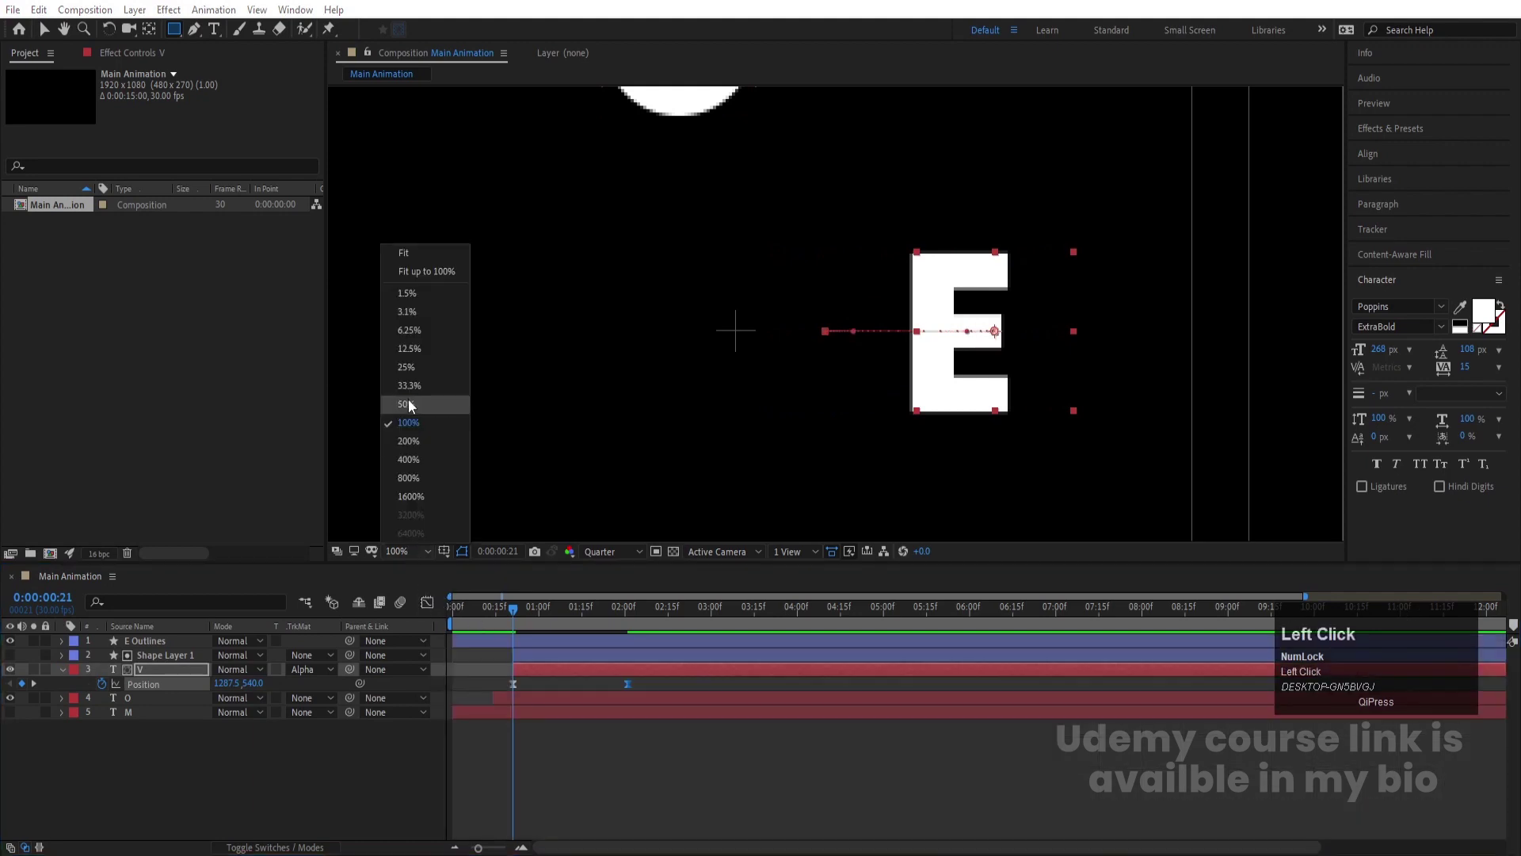
Make the M letter visible again and set new shapes' Fill to None
key(space)
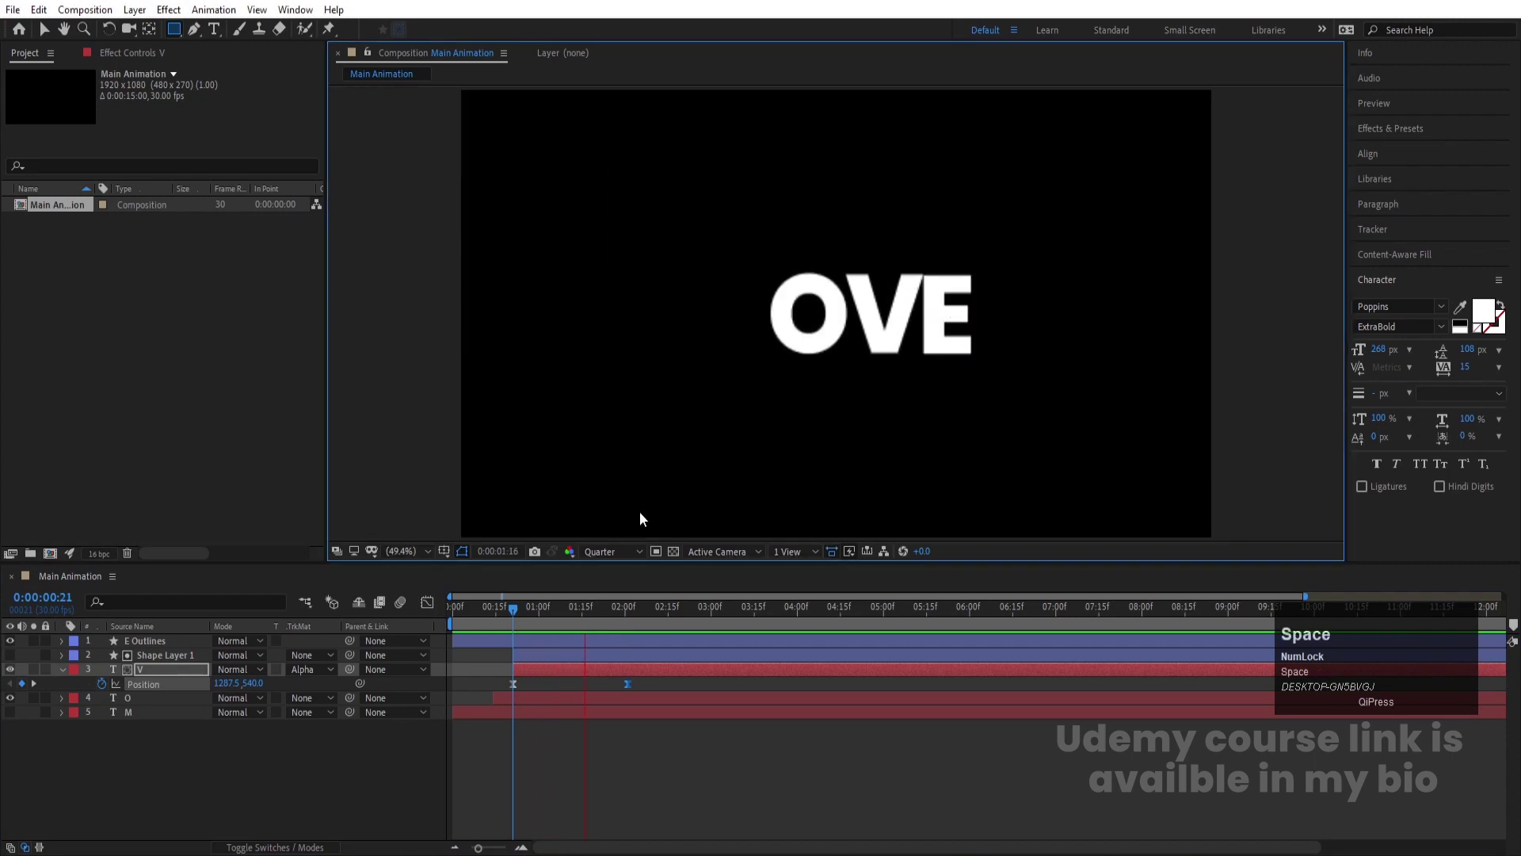
click(492, 613)
key(space)
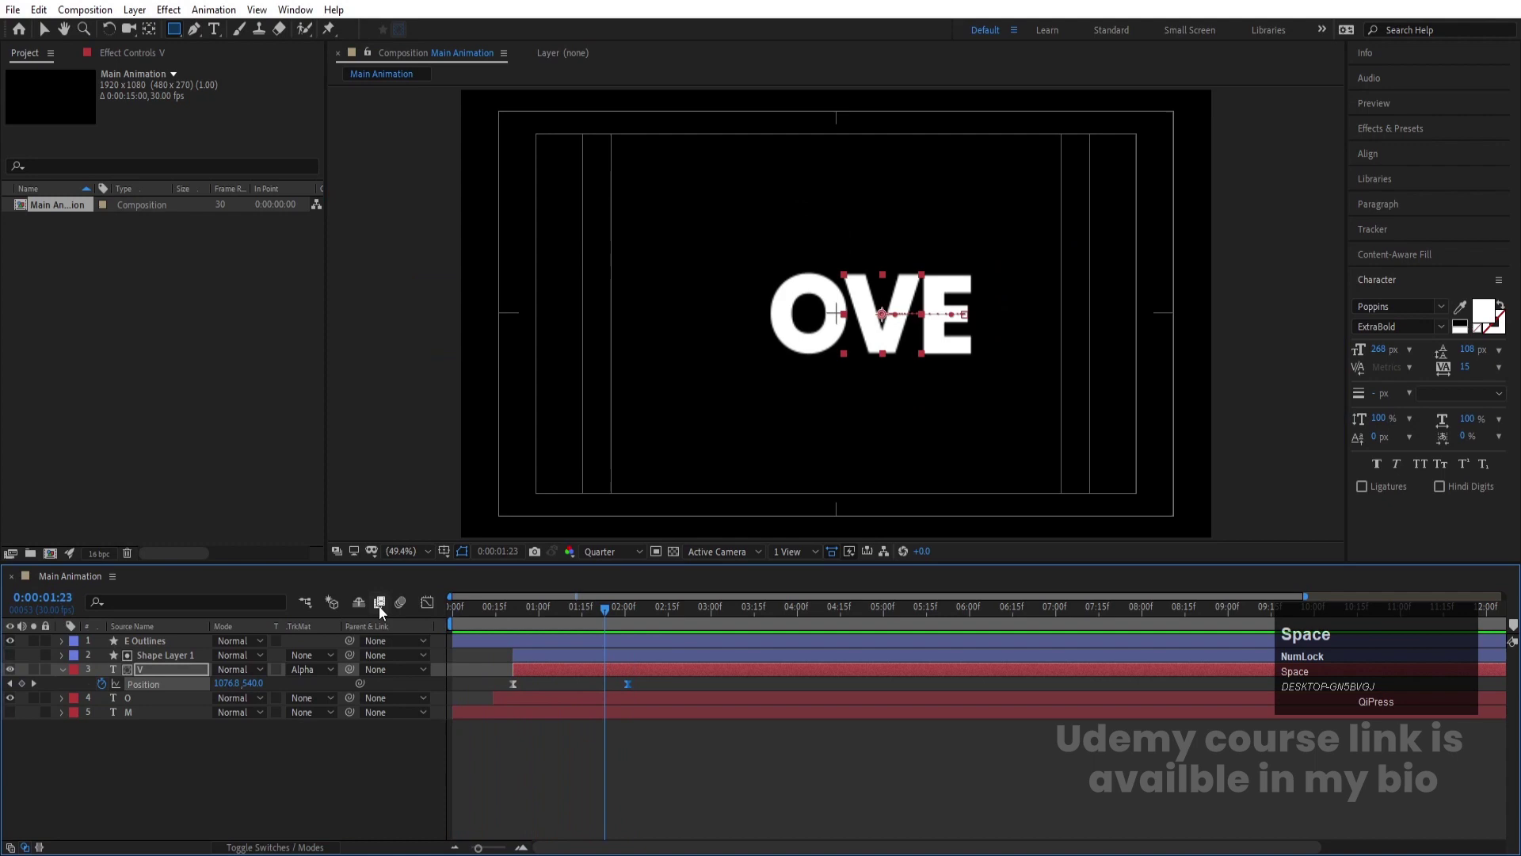
click(21, 732)
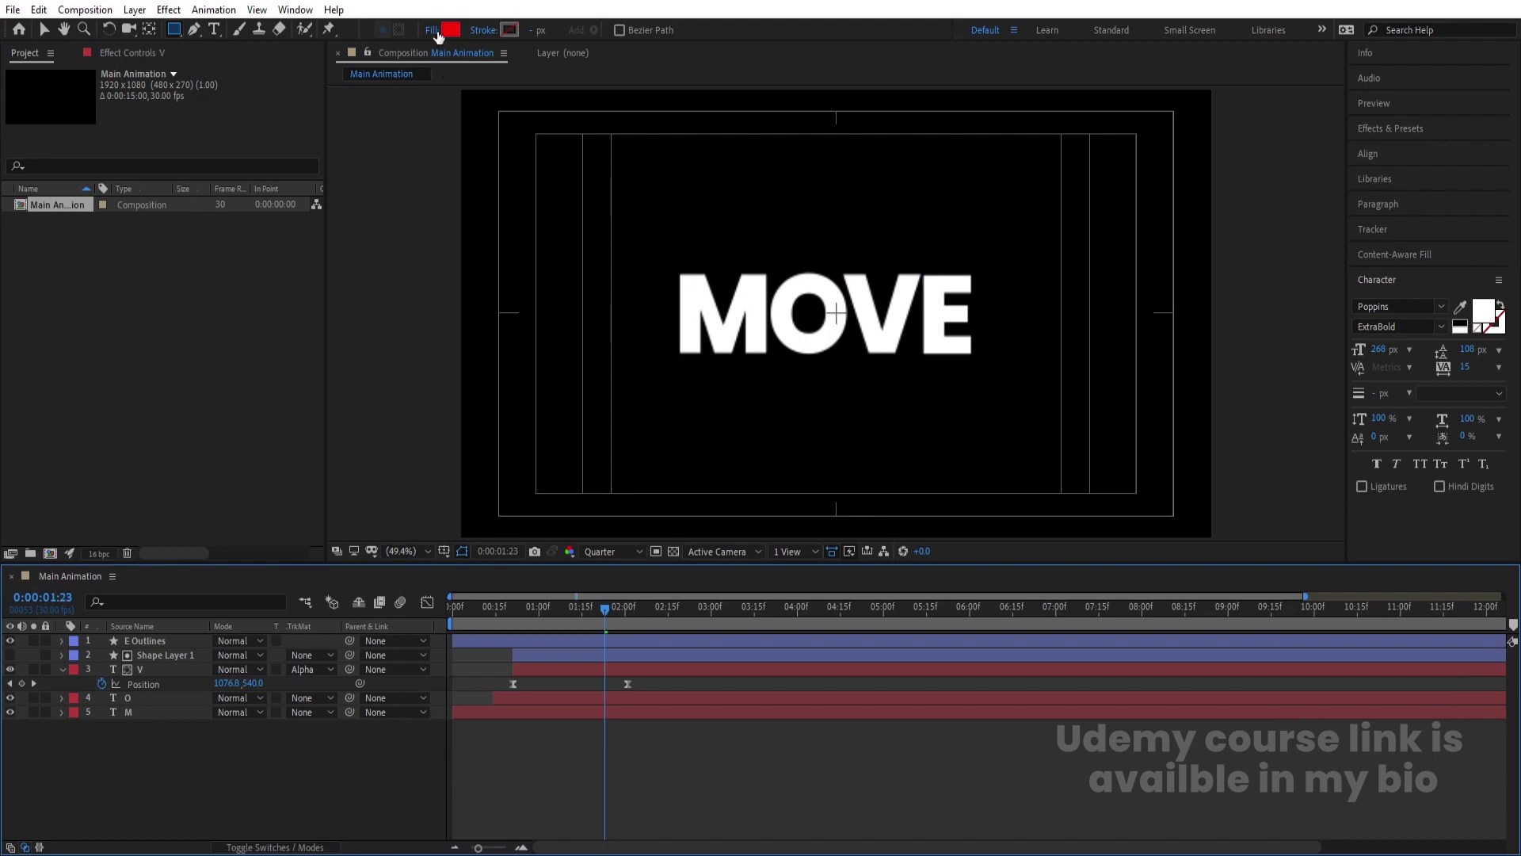
click(202, 38)
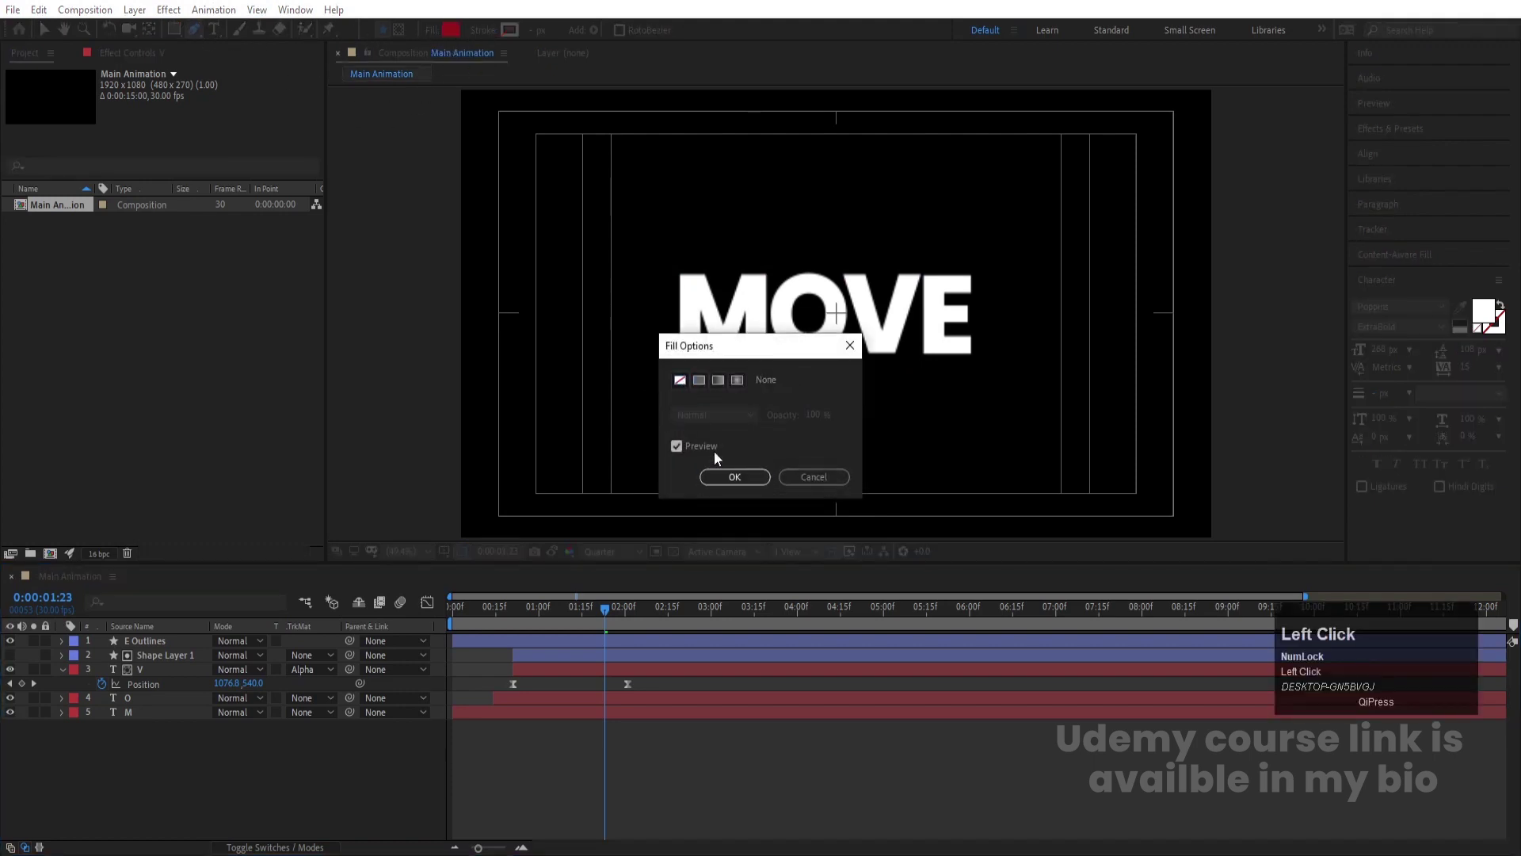
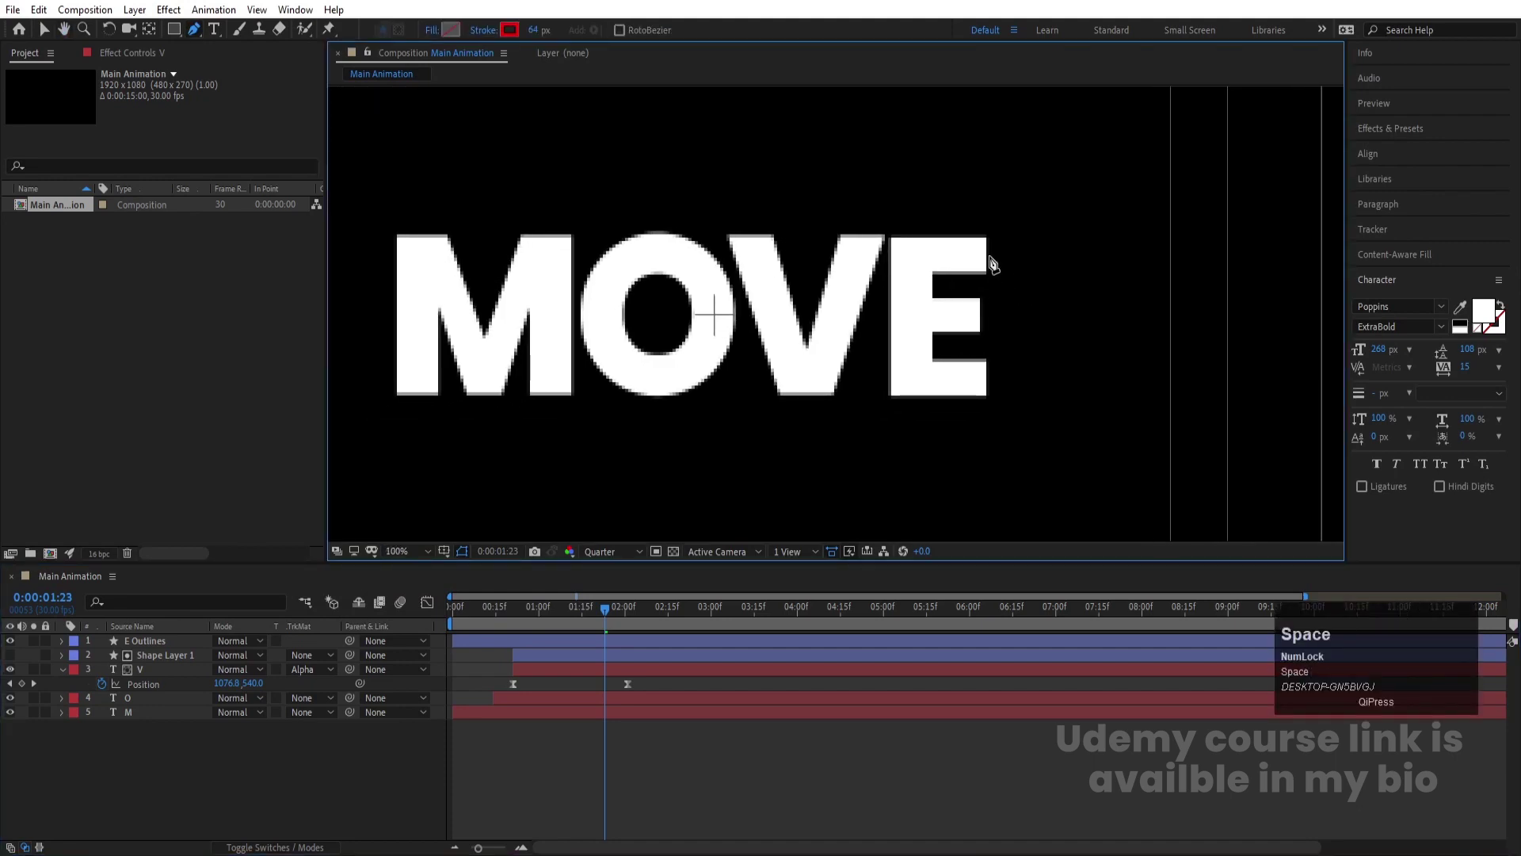
Draw the red stroke path from the E's corner up and around, weaving left of the M
click(988, 266)
scroll(down, 3)
scroll(up, 3)
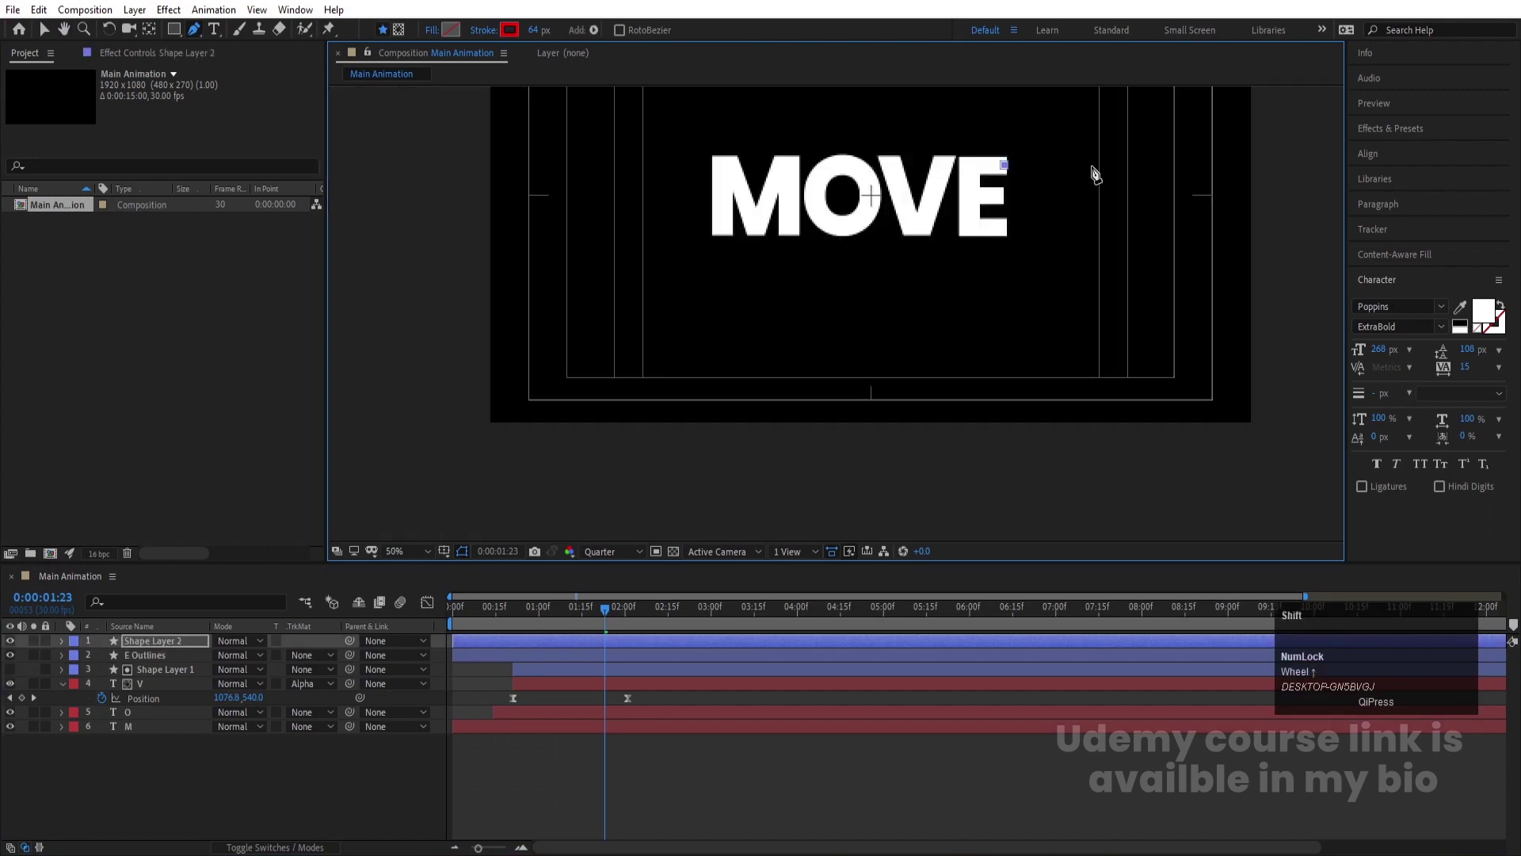
click(1124, 178)
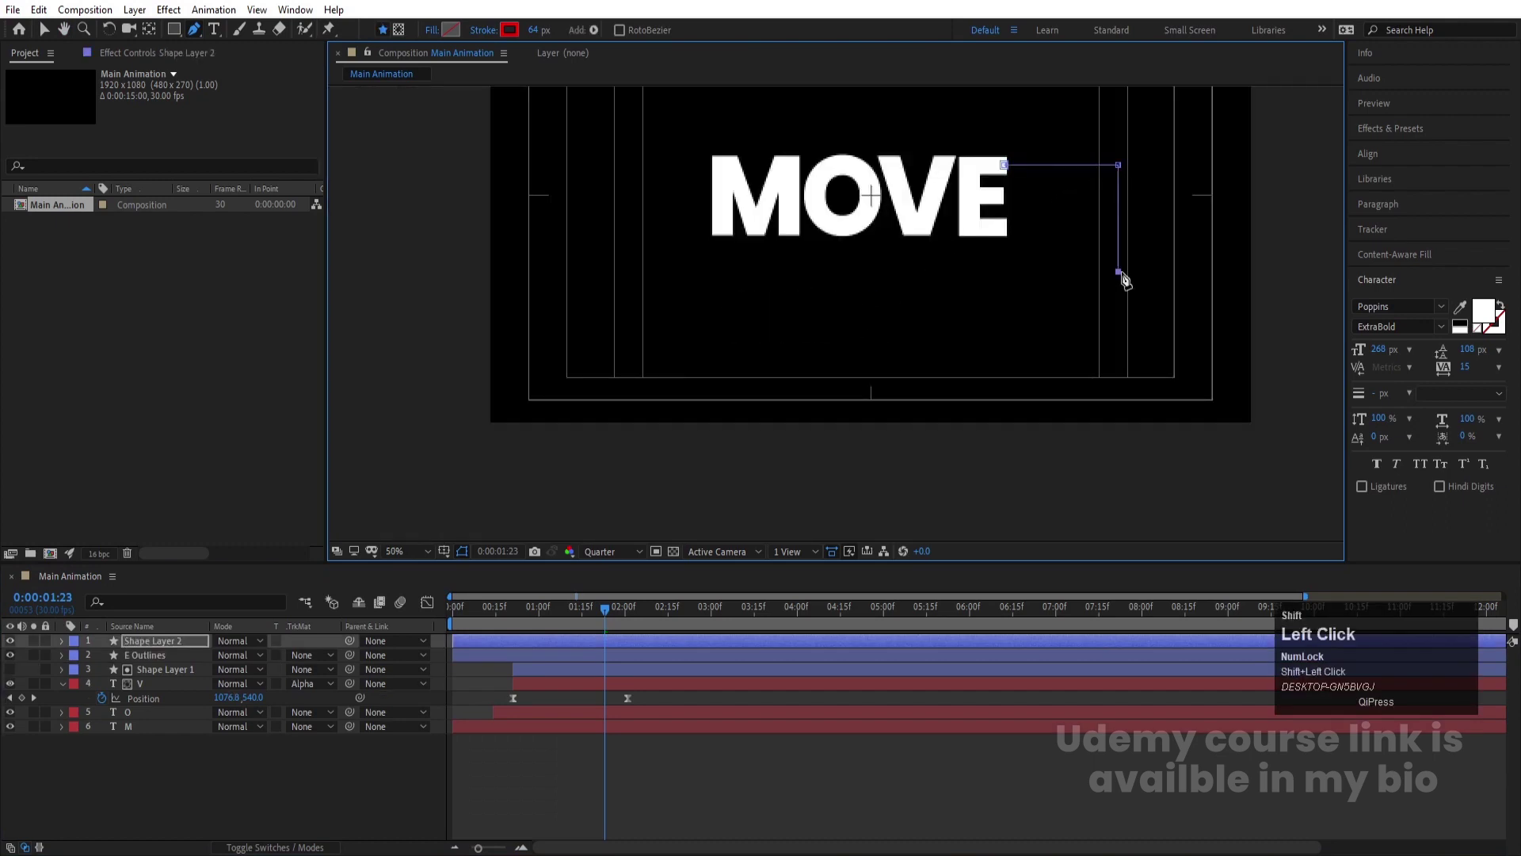
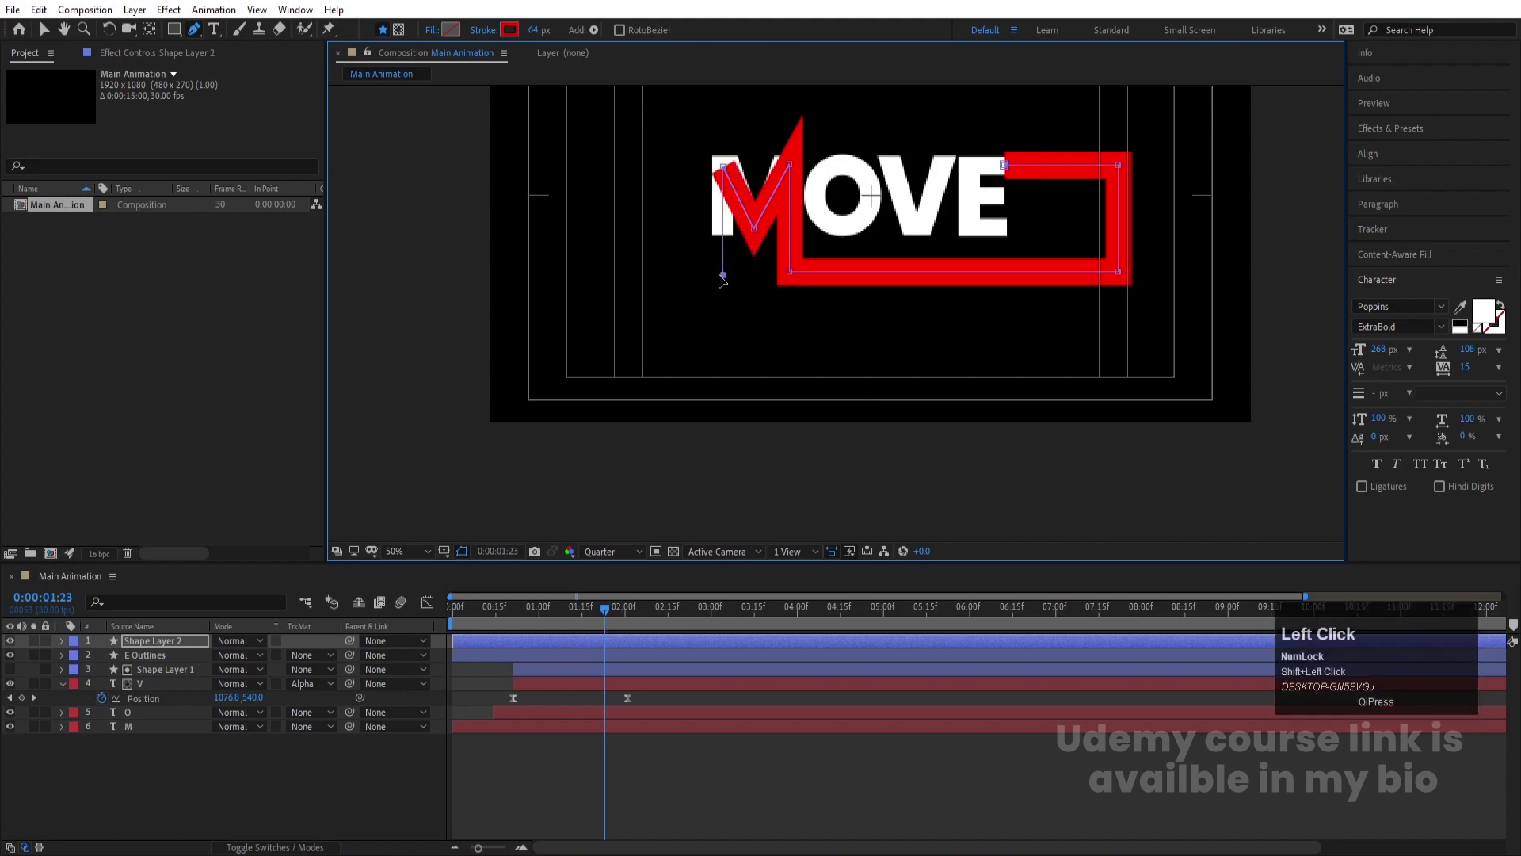
click(659, 273)
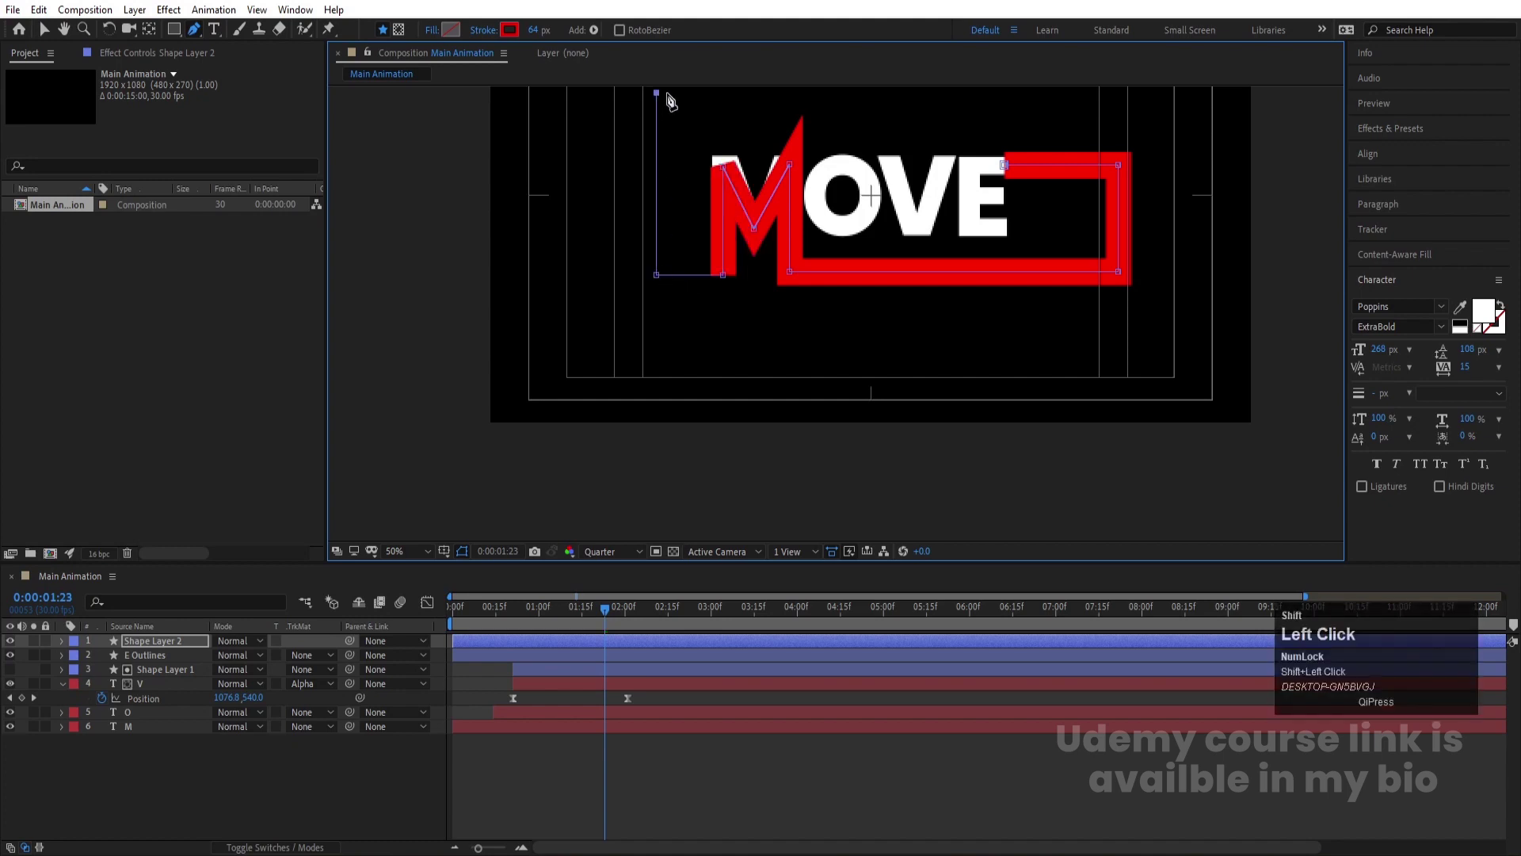
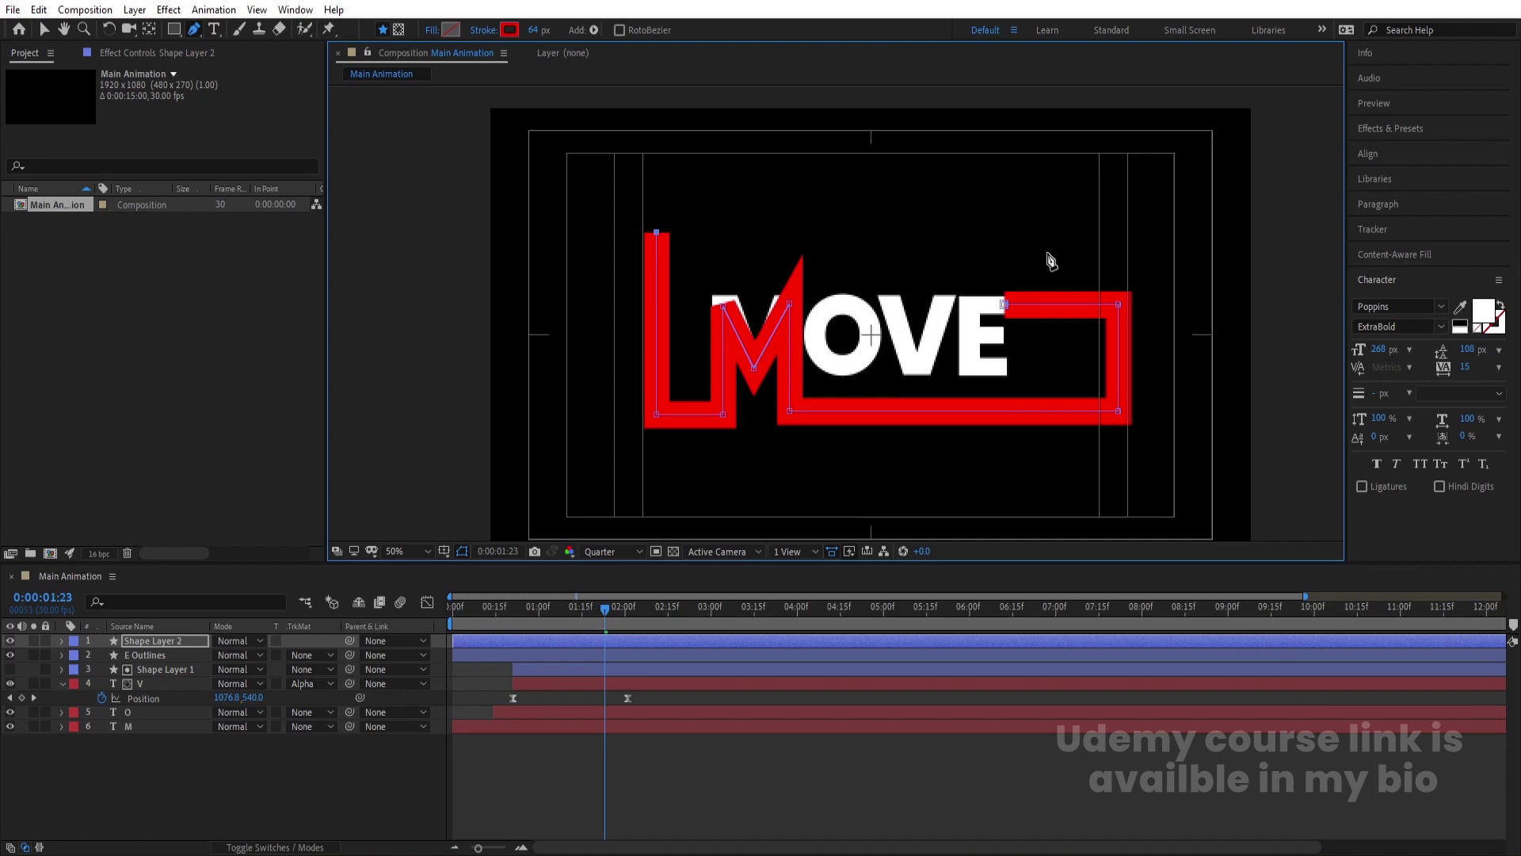
click(1122, 255)
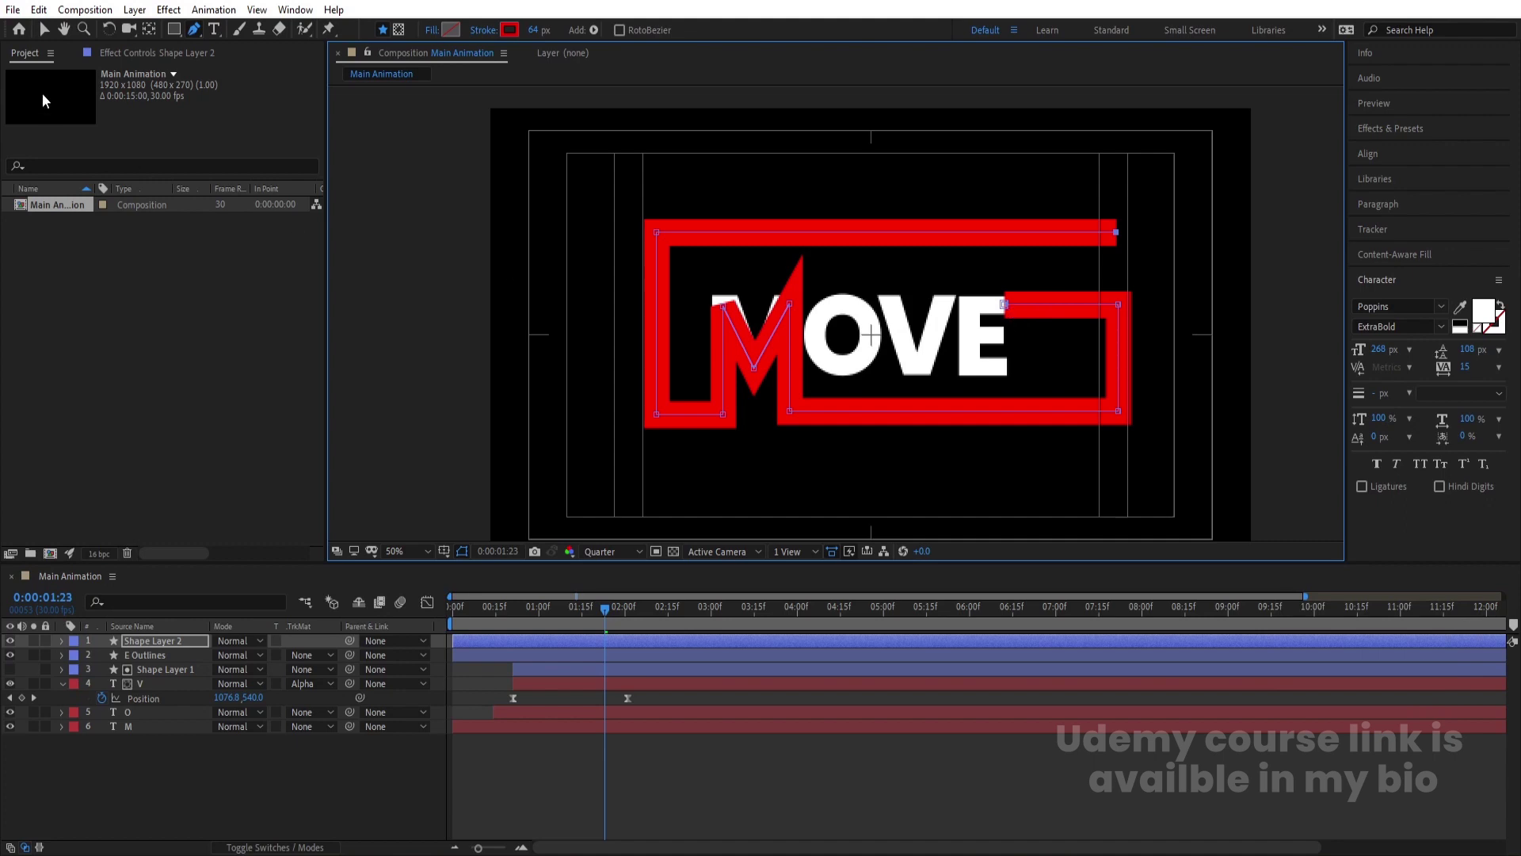
Finish the path back at the E's bars and set the Stroke width to 43 px
click(50, 40)
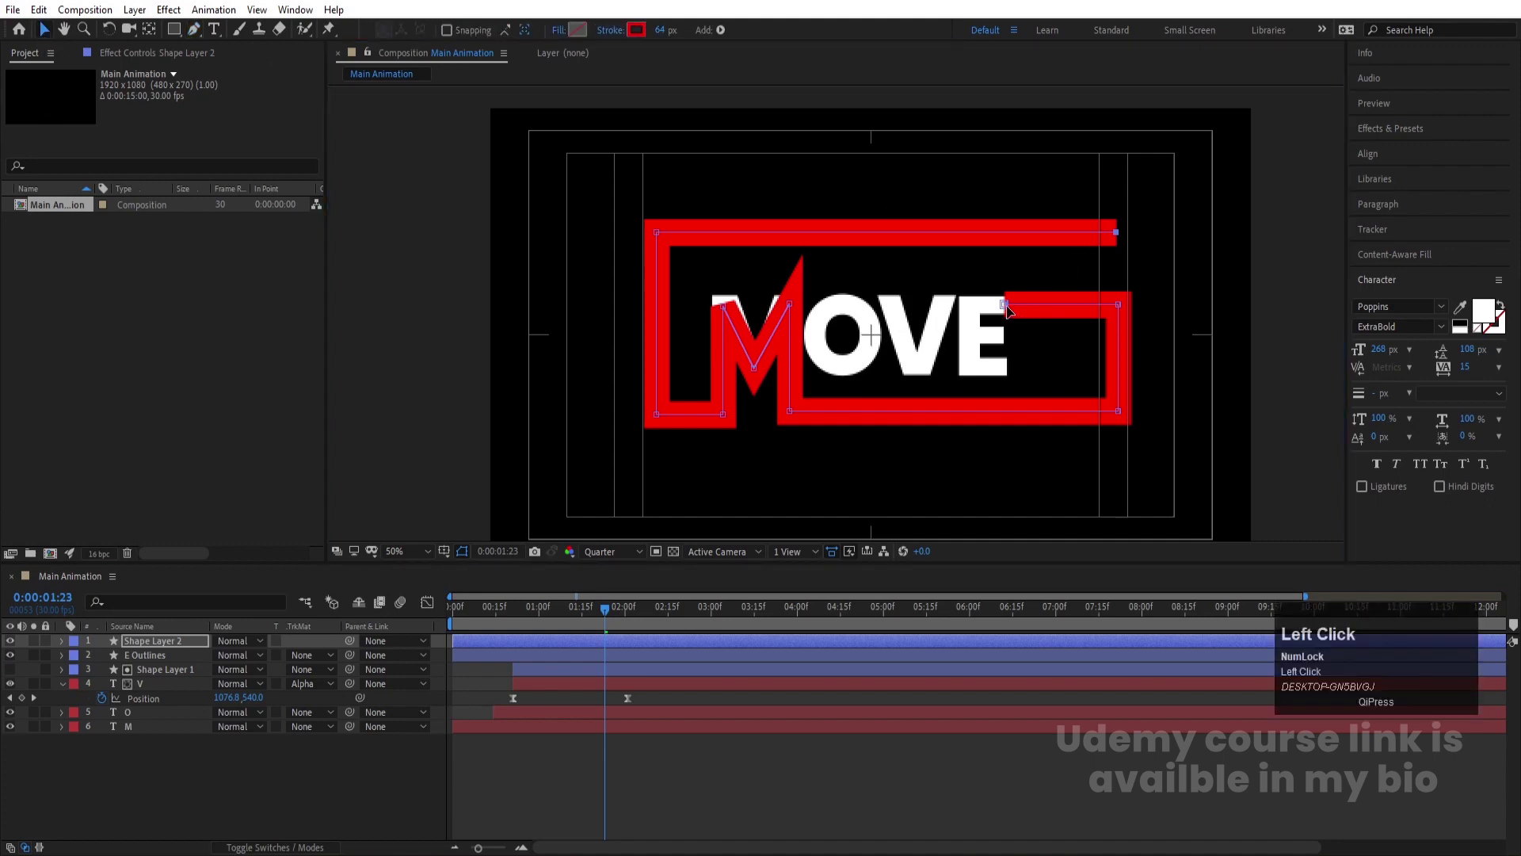
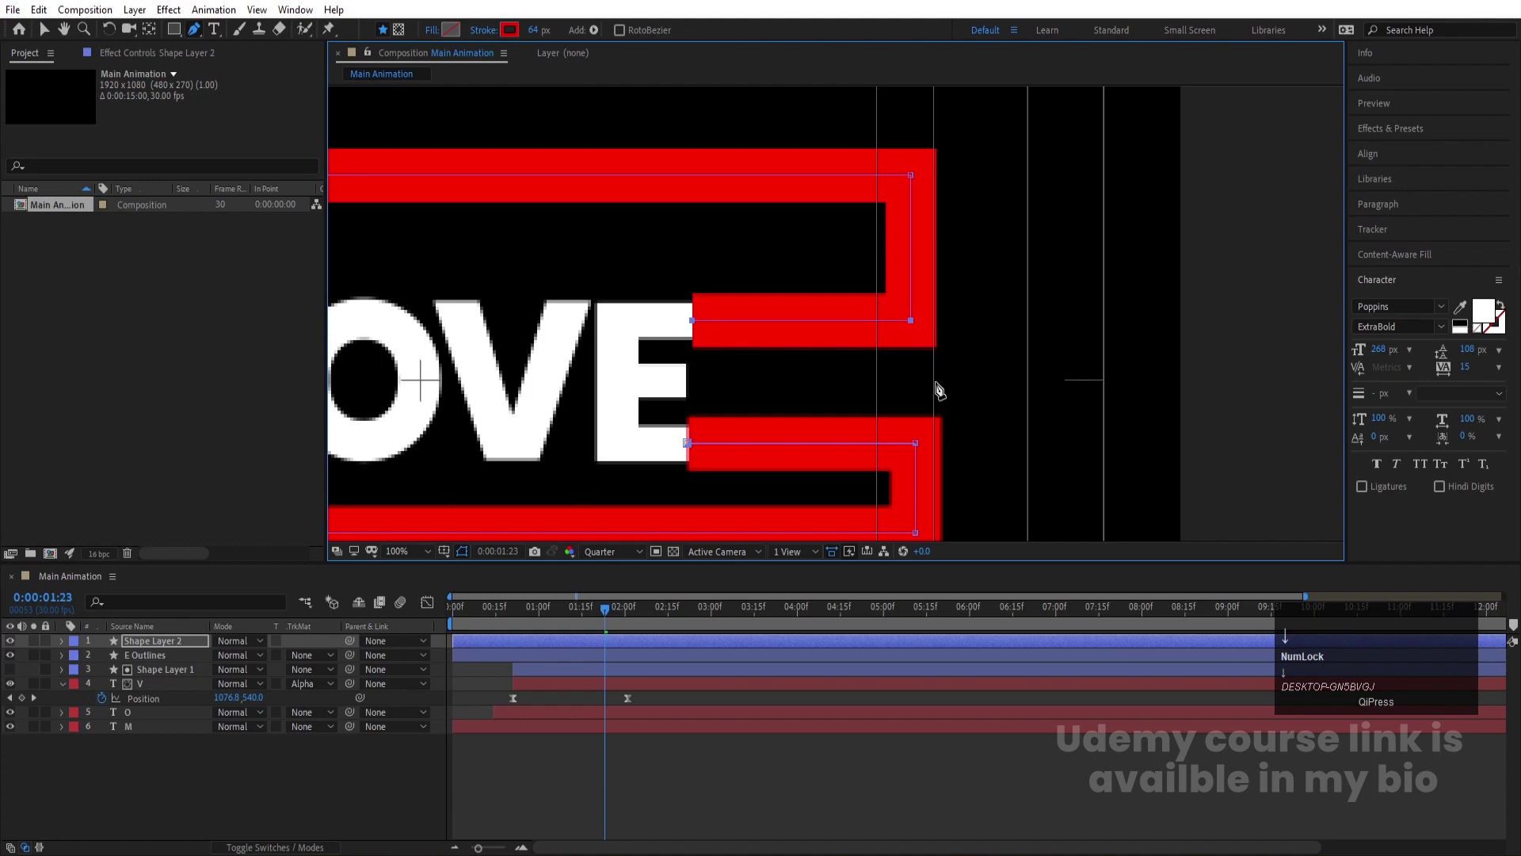
scroll(down, 3)
click(152, 705)
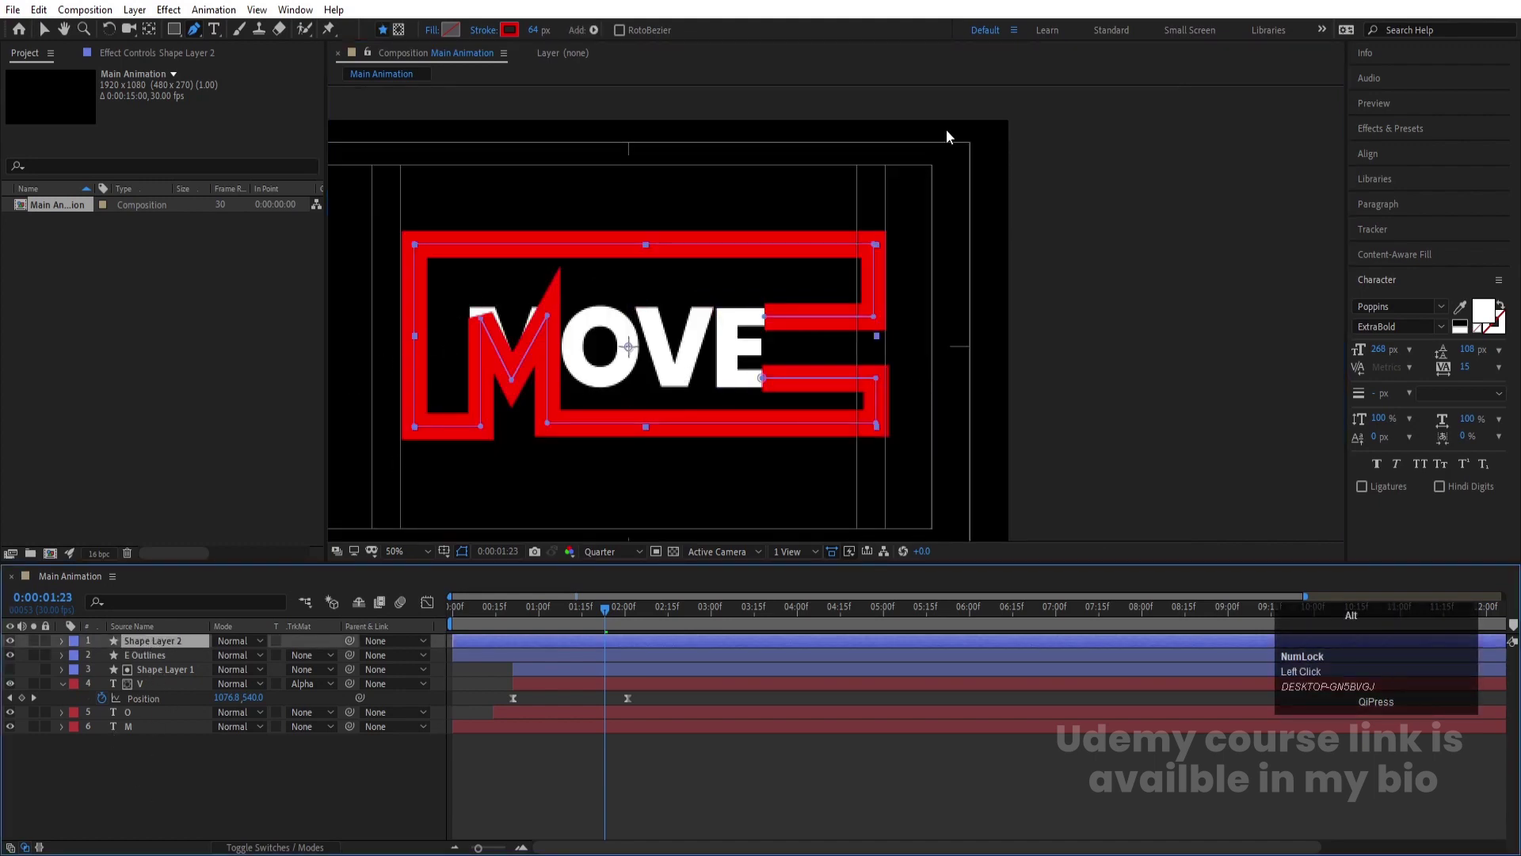
scroll(up, 3)
scroll(down, 3)
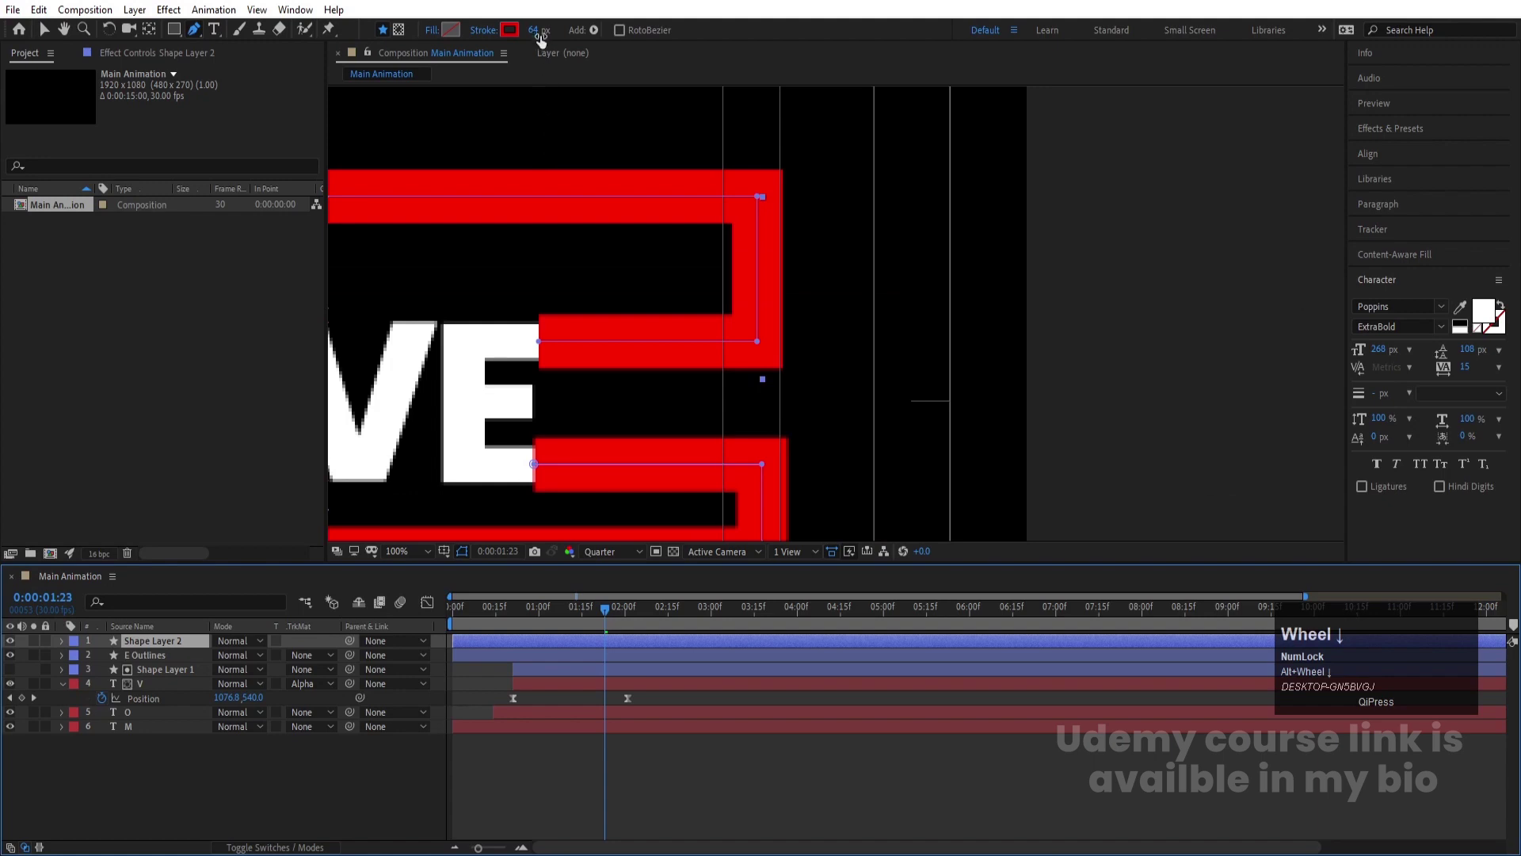
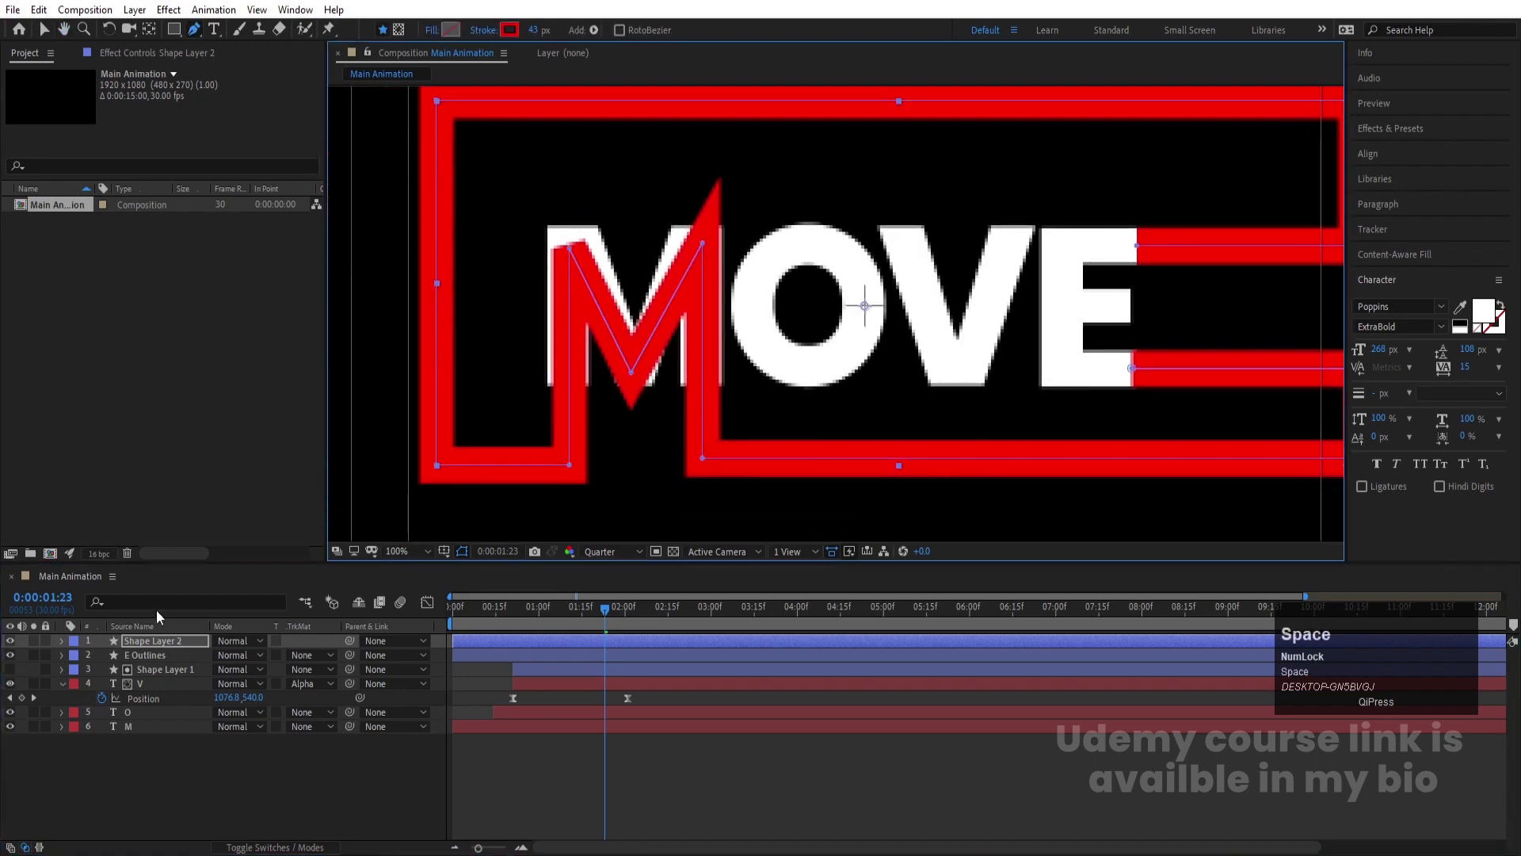
Add Trim Paths and keyframe Start/End from 0% to 100% with eased keyframes
click(63, 645)
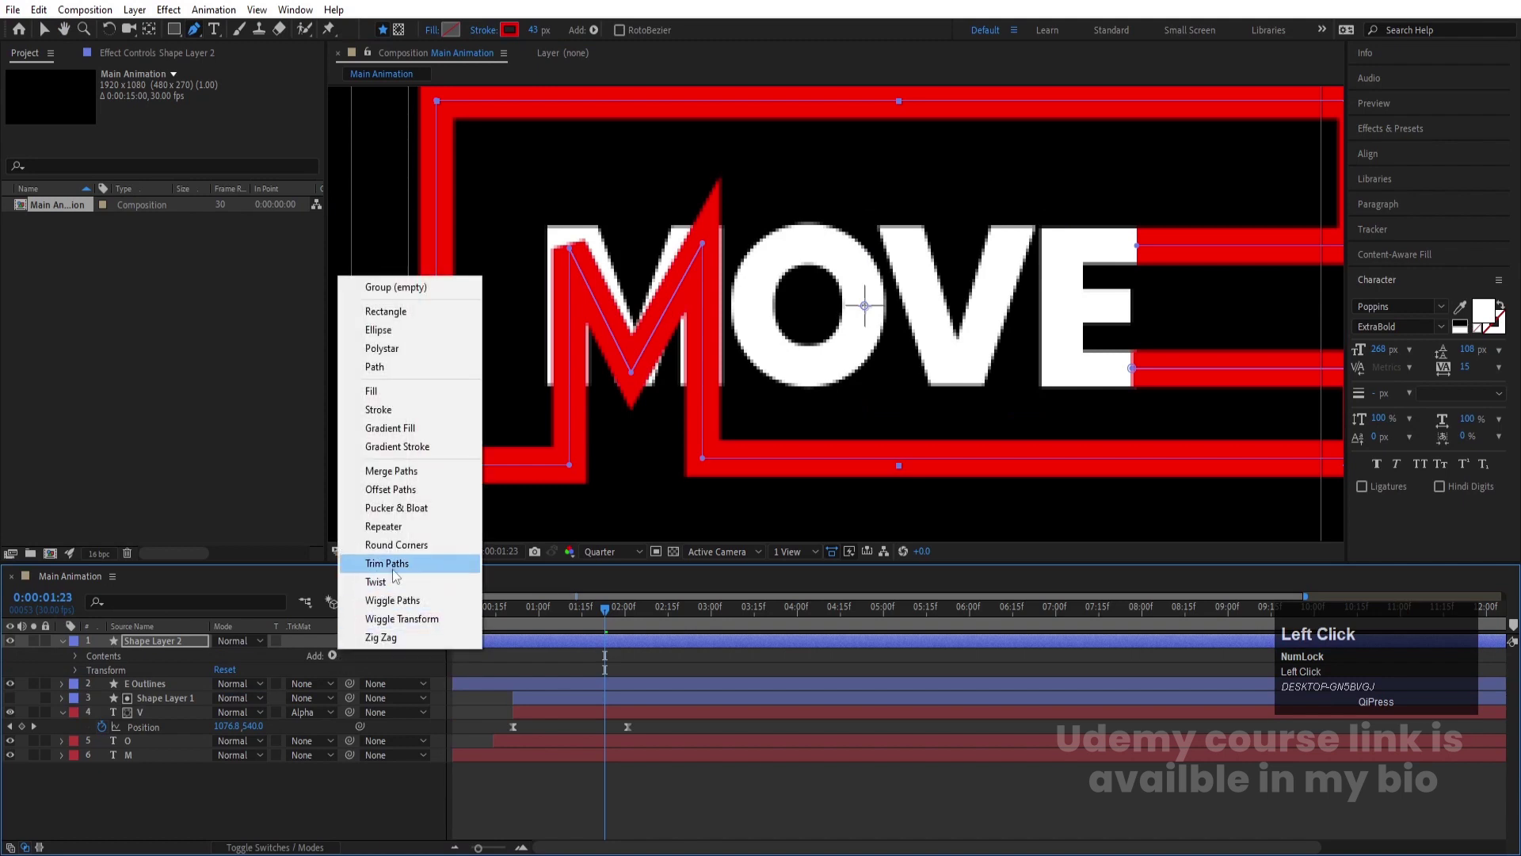
click(387, 575)
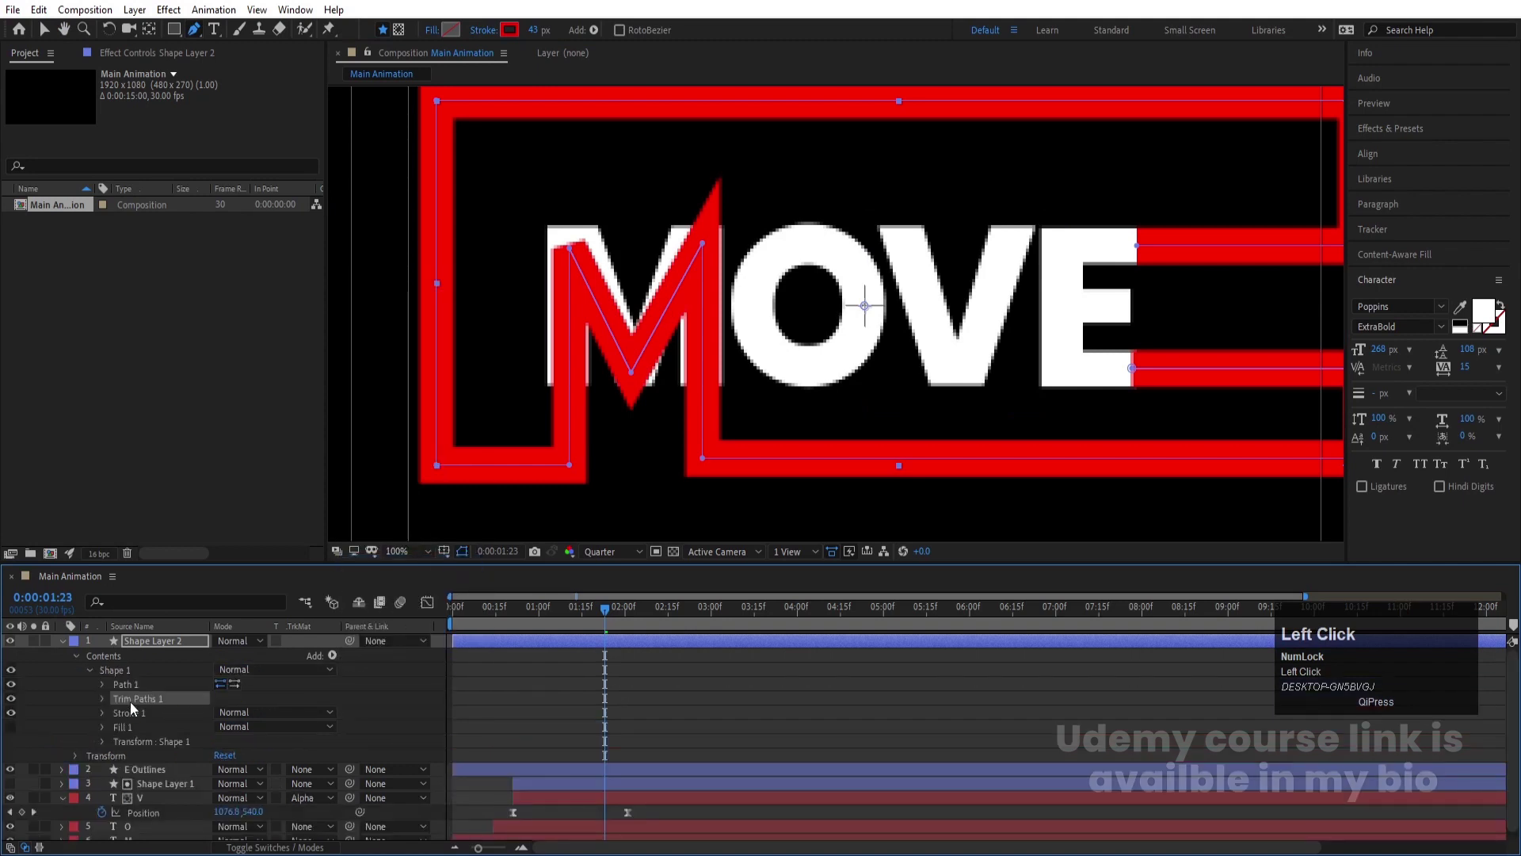
drag(111, 702, 236, 722)
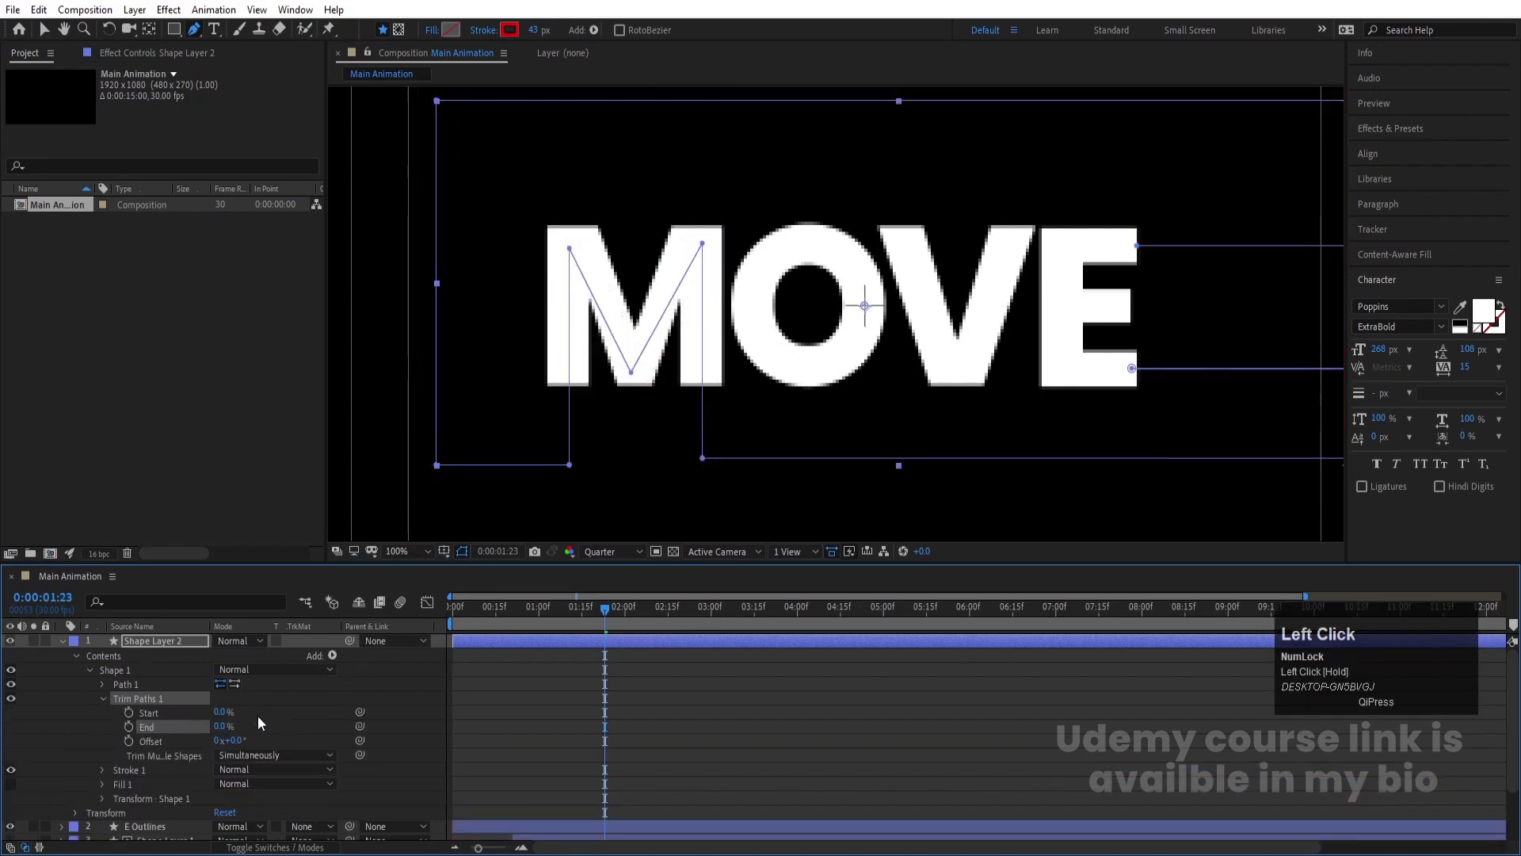
key([)
drag(133, 729, 613, 688)
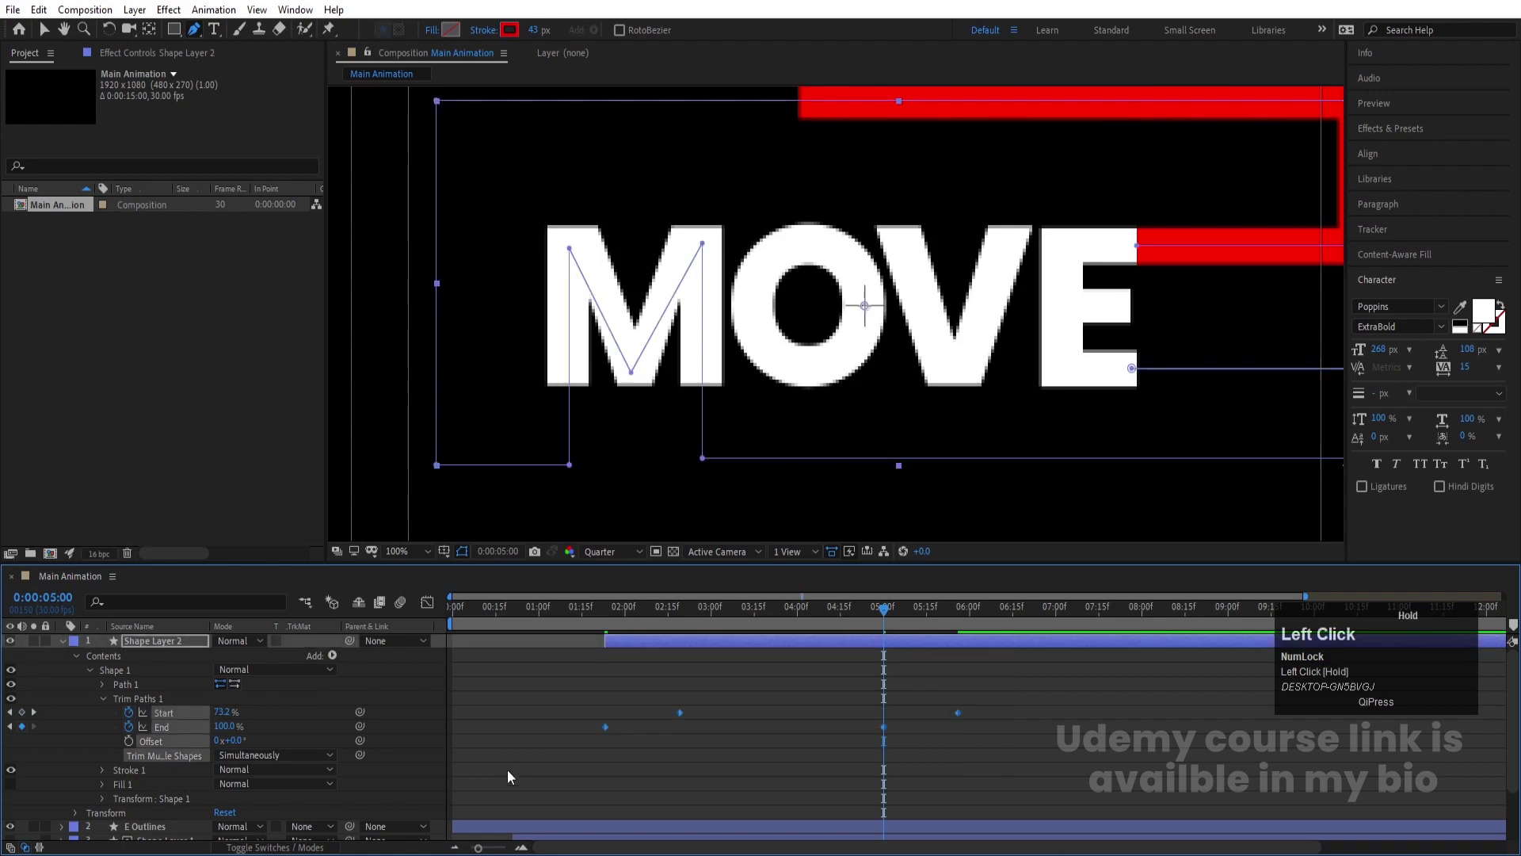
key(F9)
Preview and scrub the timeline to check the stroke sweeping around MOVE
click(598, 615)
key(space)
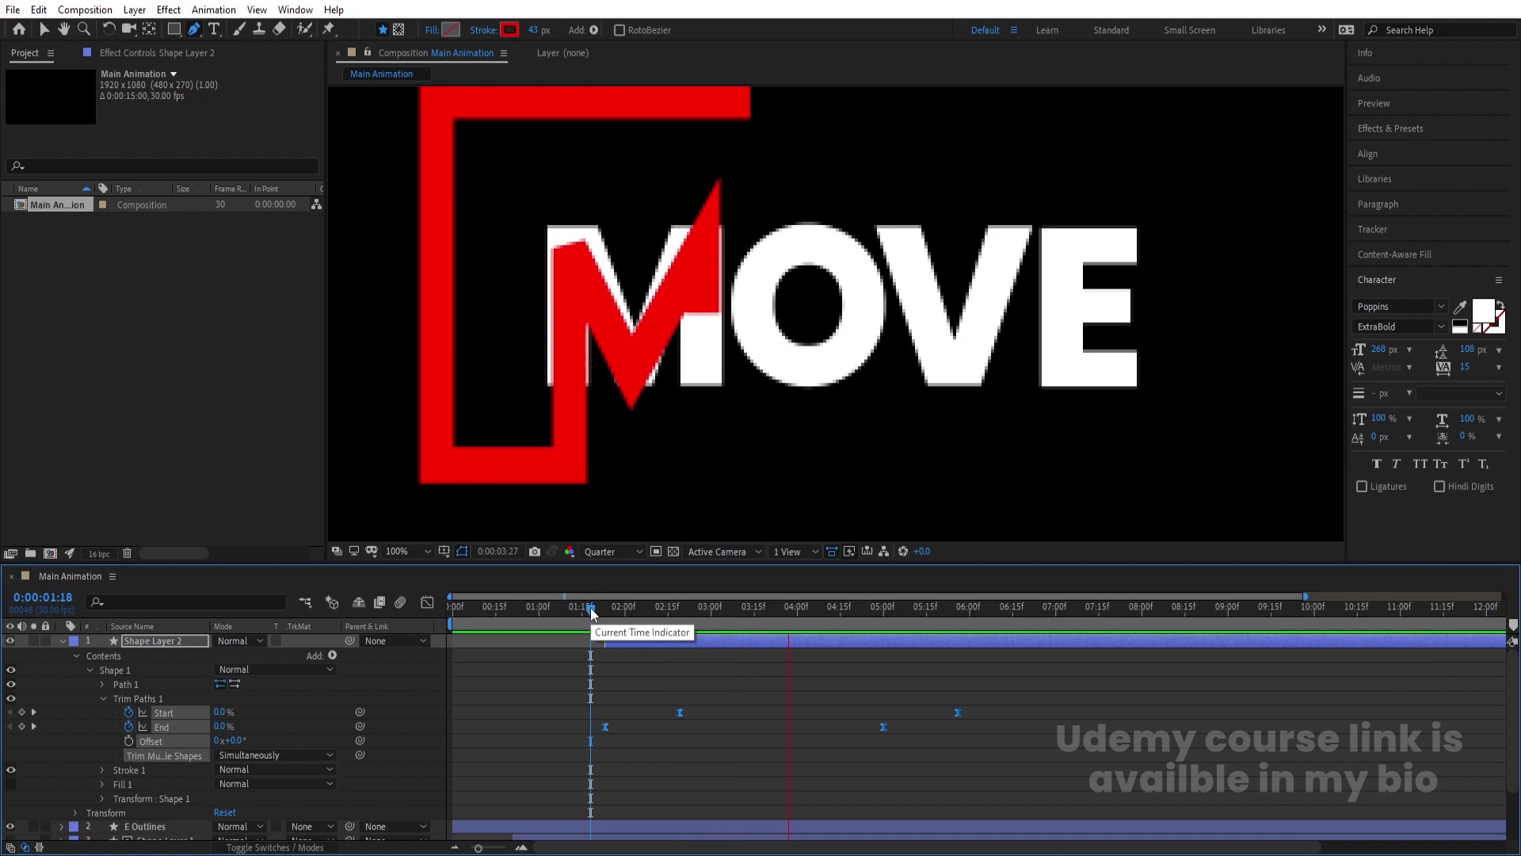
key(space)
drag(968, 721, 608, 614)
key(space)
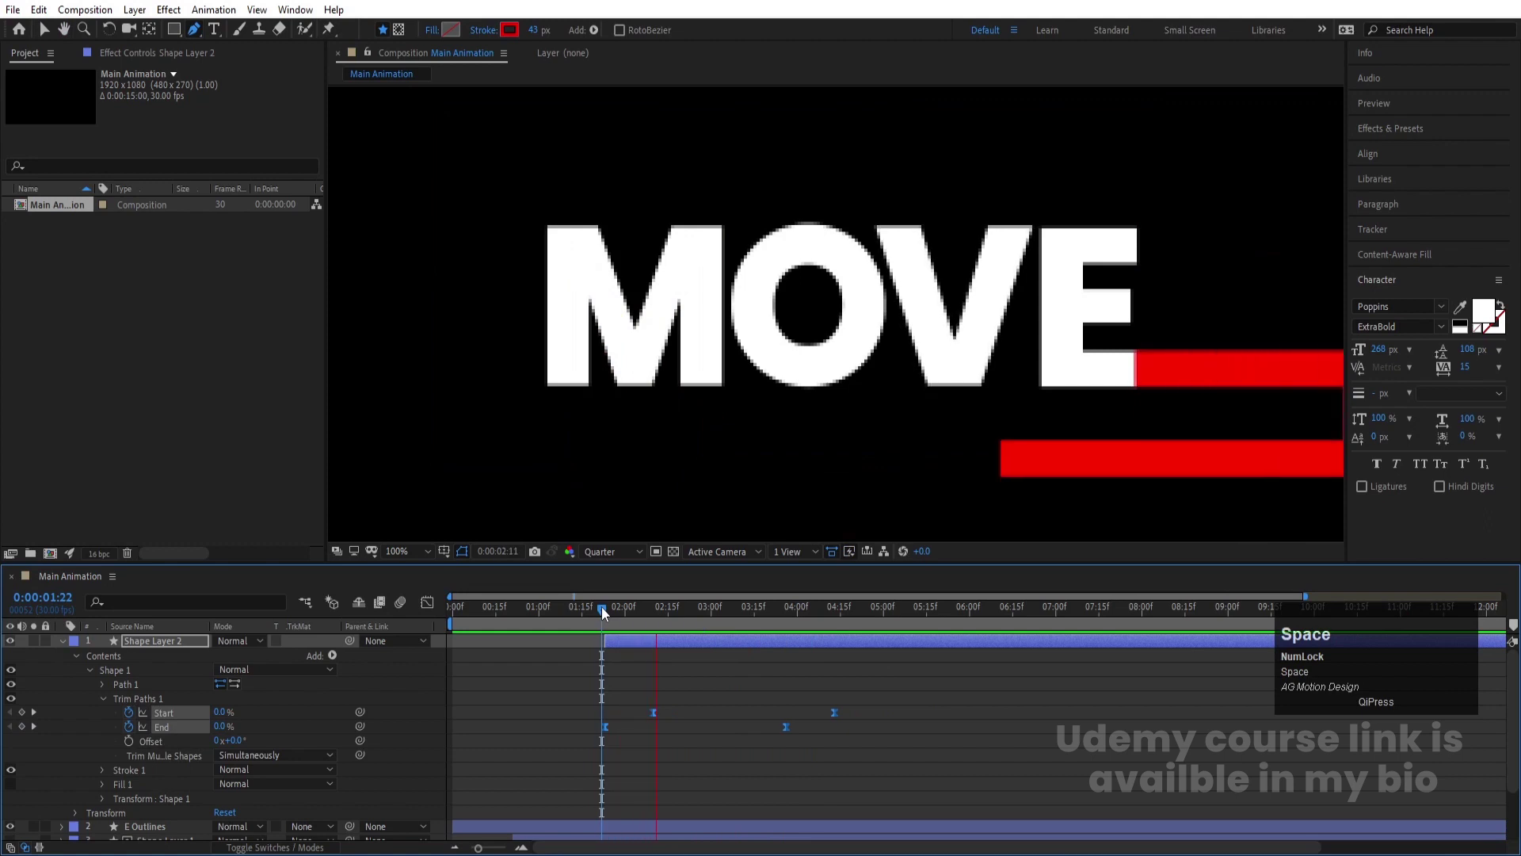
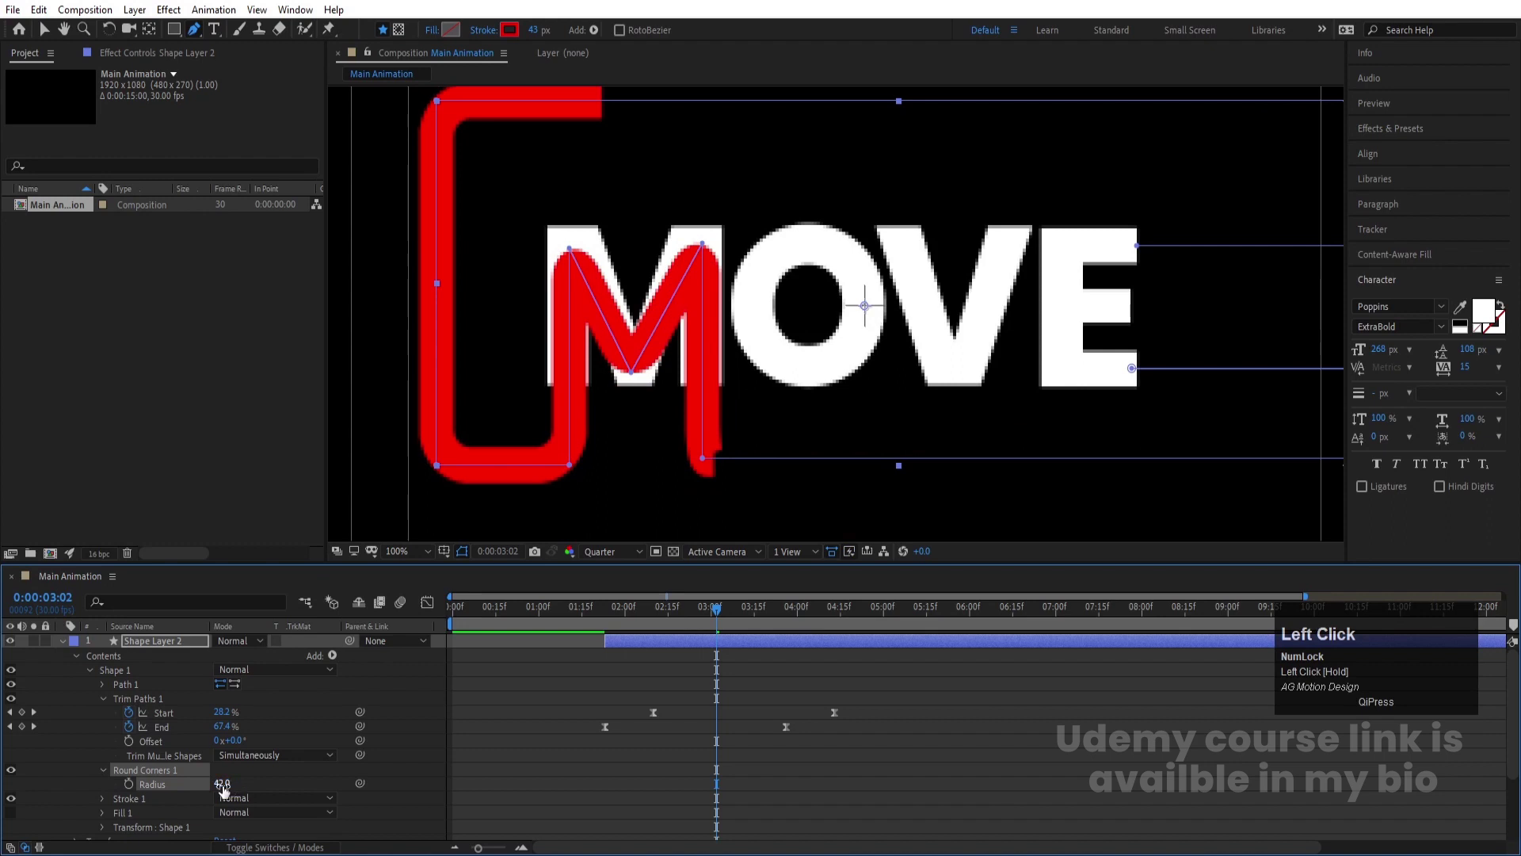
Set the Round Corners radius to 45 and refine Path 1 vertices inside the M
key(Return)
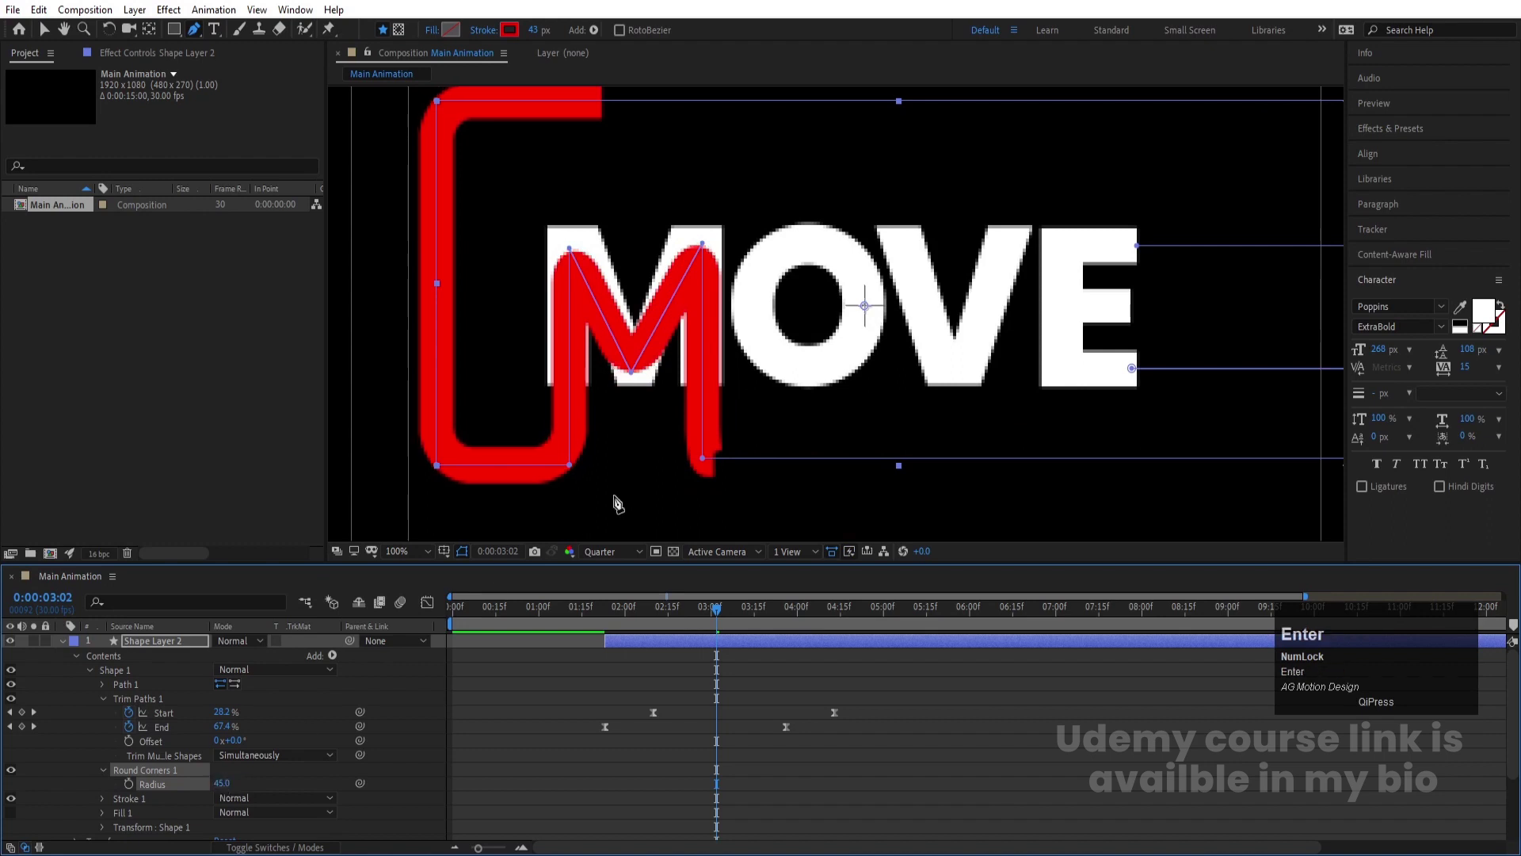
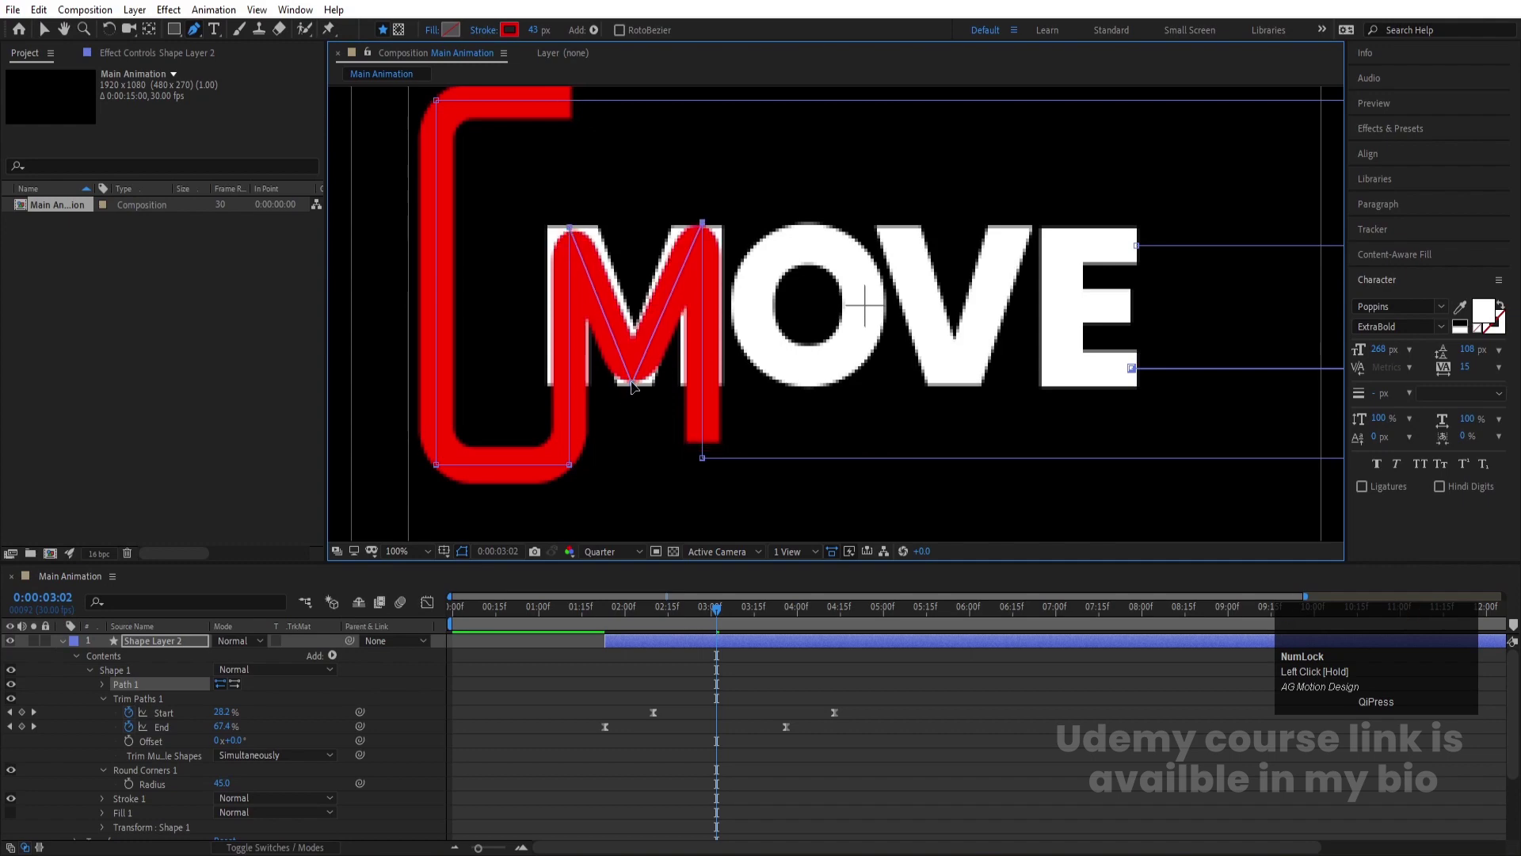
key(Right)
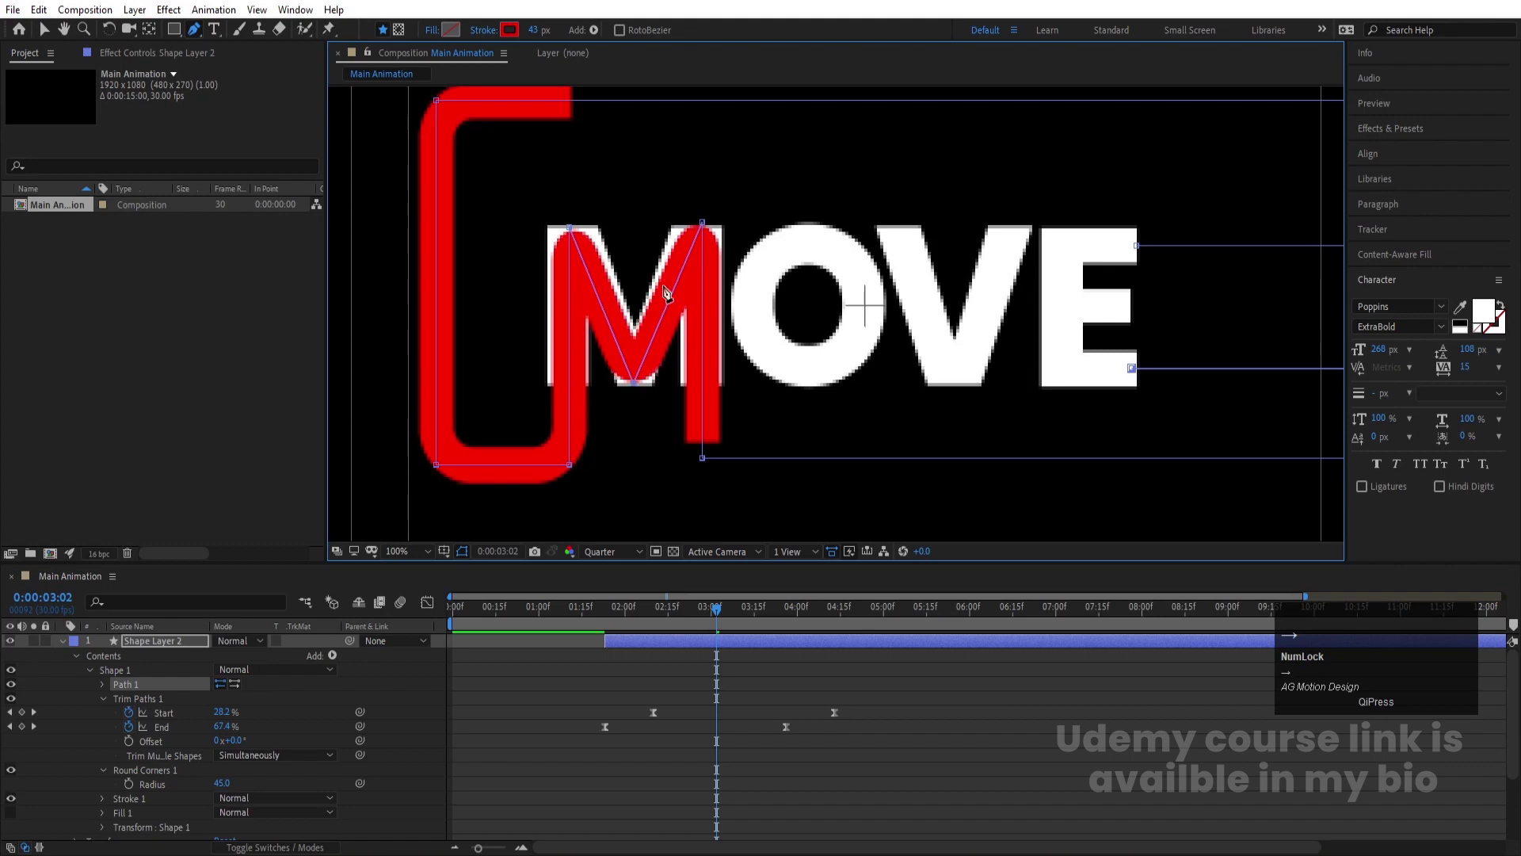
scroll(down, 3)
click(680, 619)
Preview the rounded stroke and scrub to where it loops below the E
key(space)
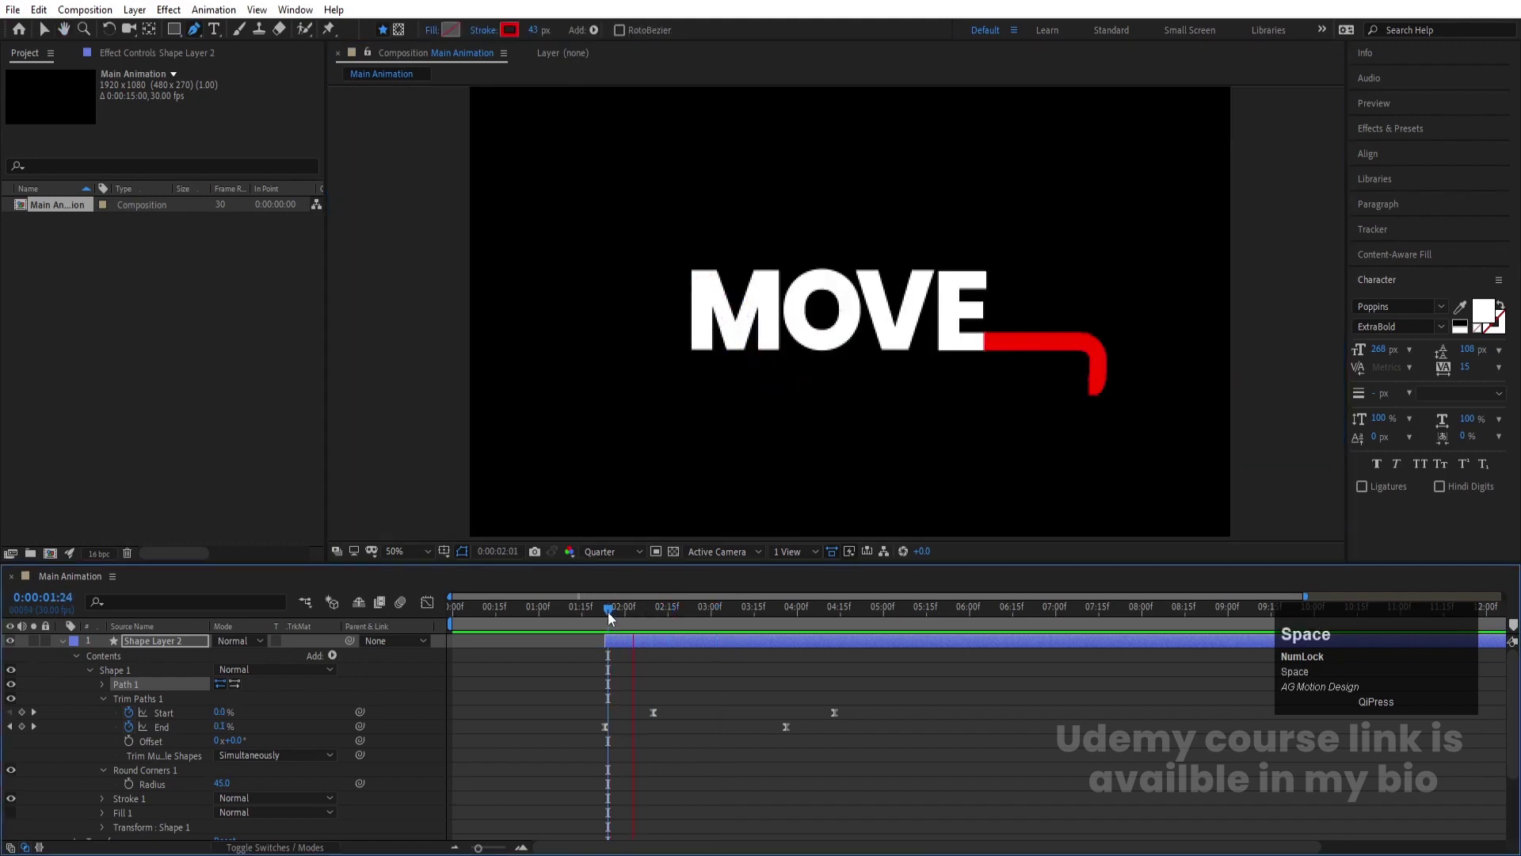
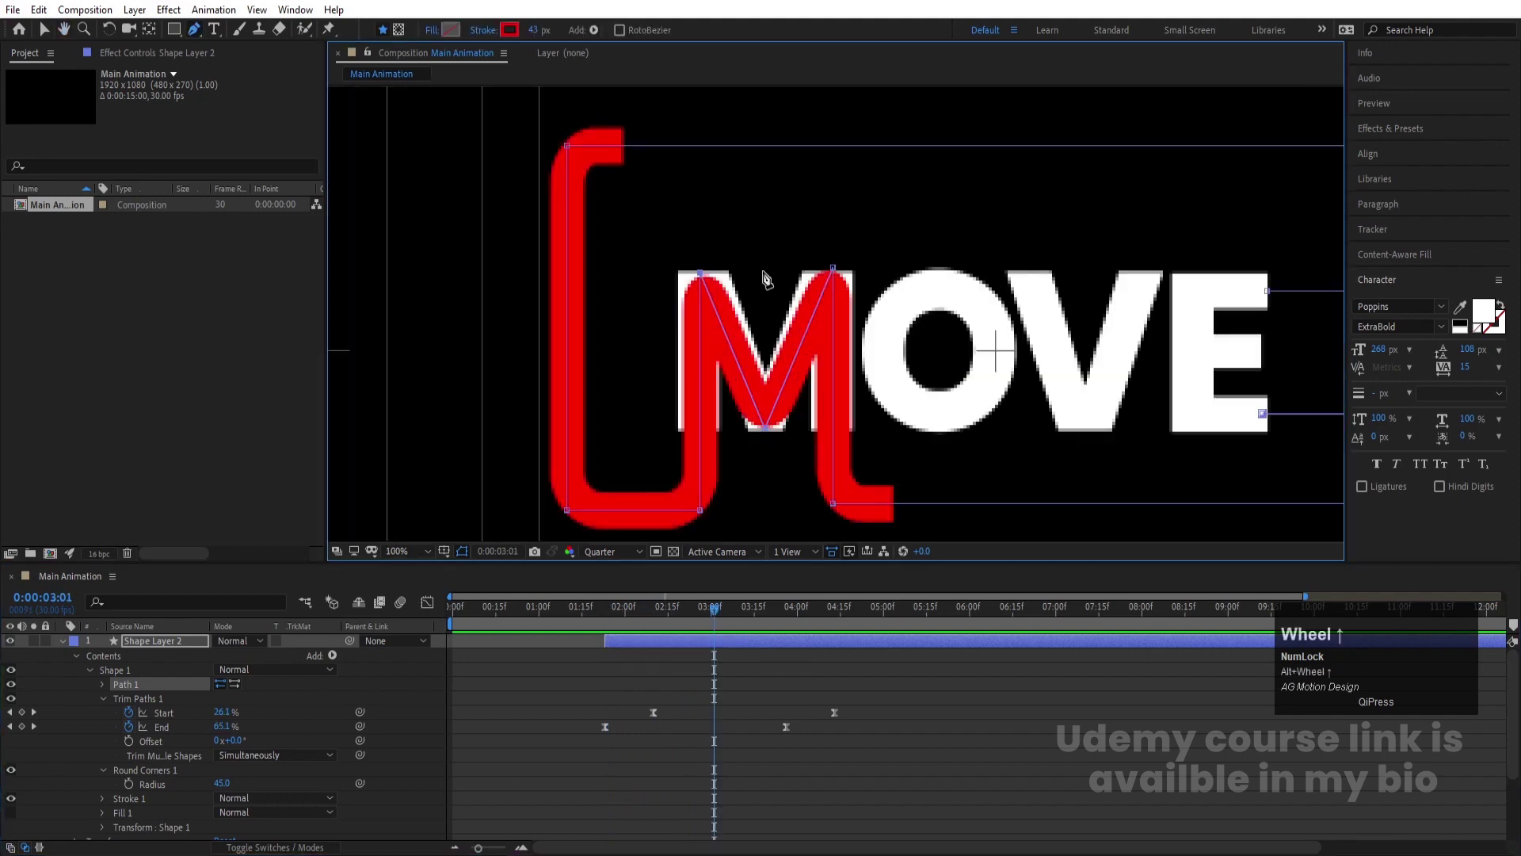
key(Up)
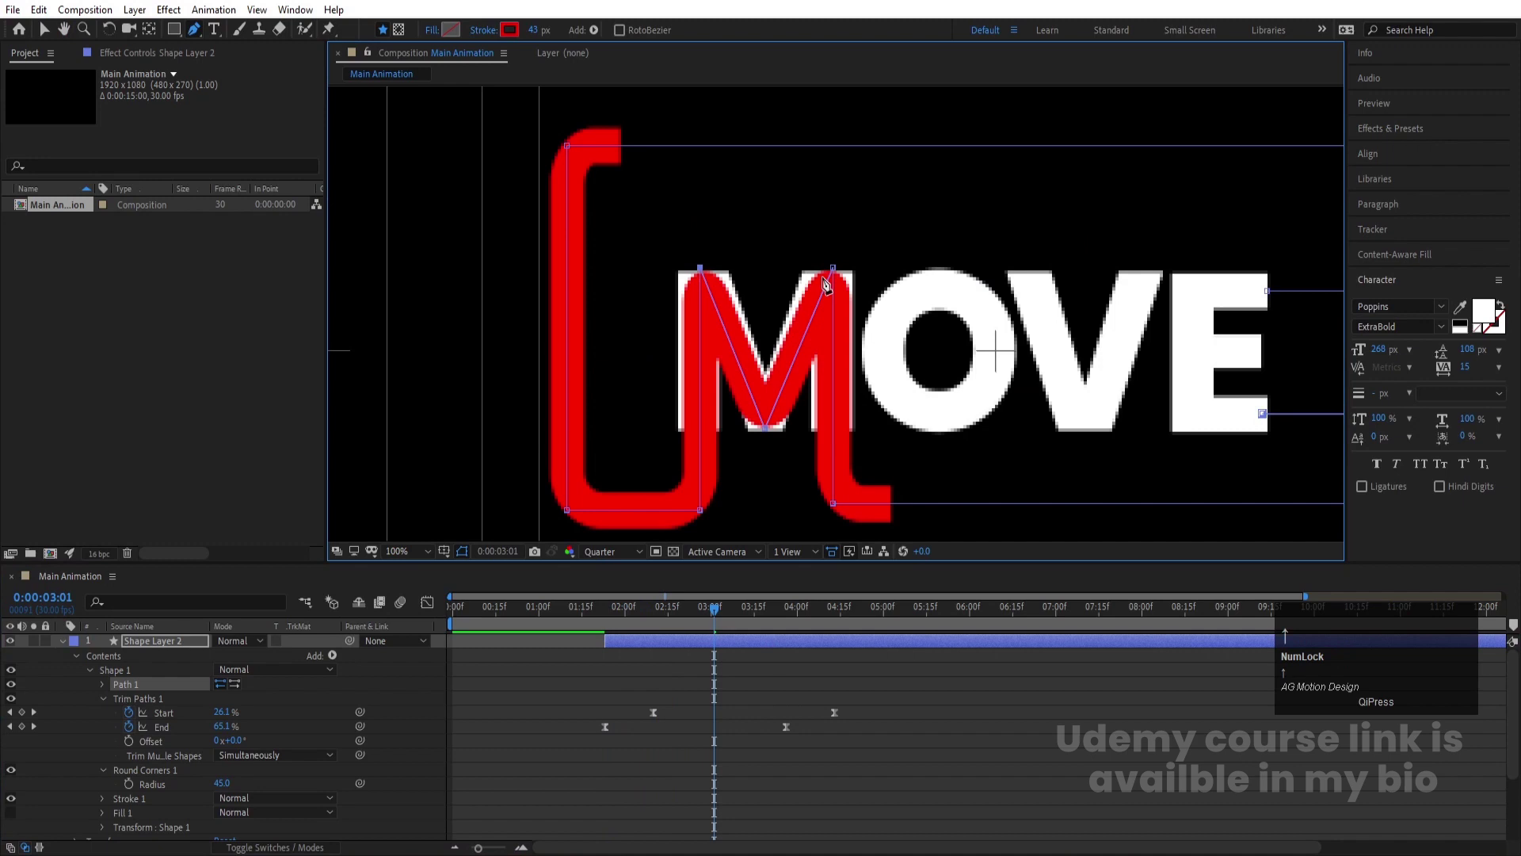
scroll(down, 3)
drag(764, 674, 775, 687)
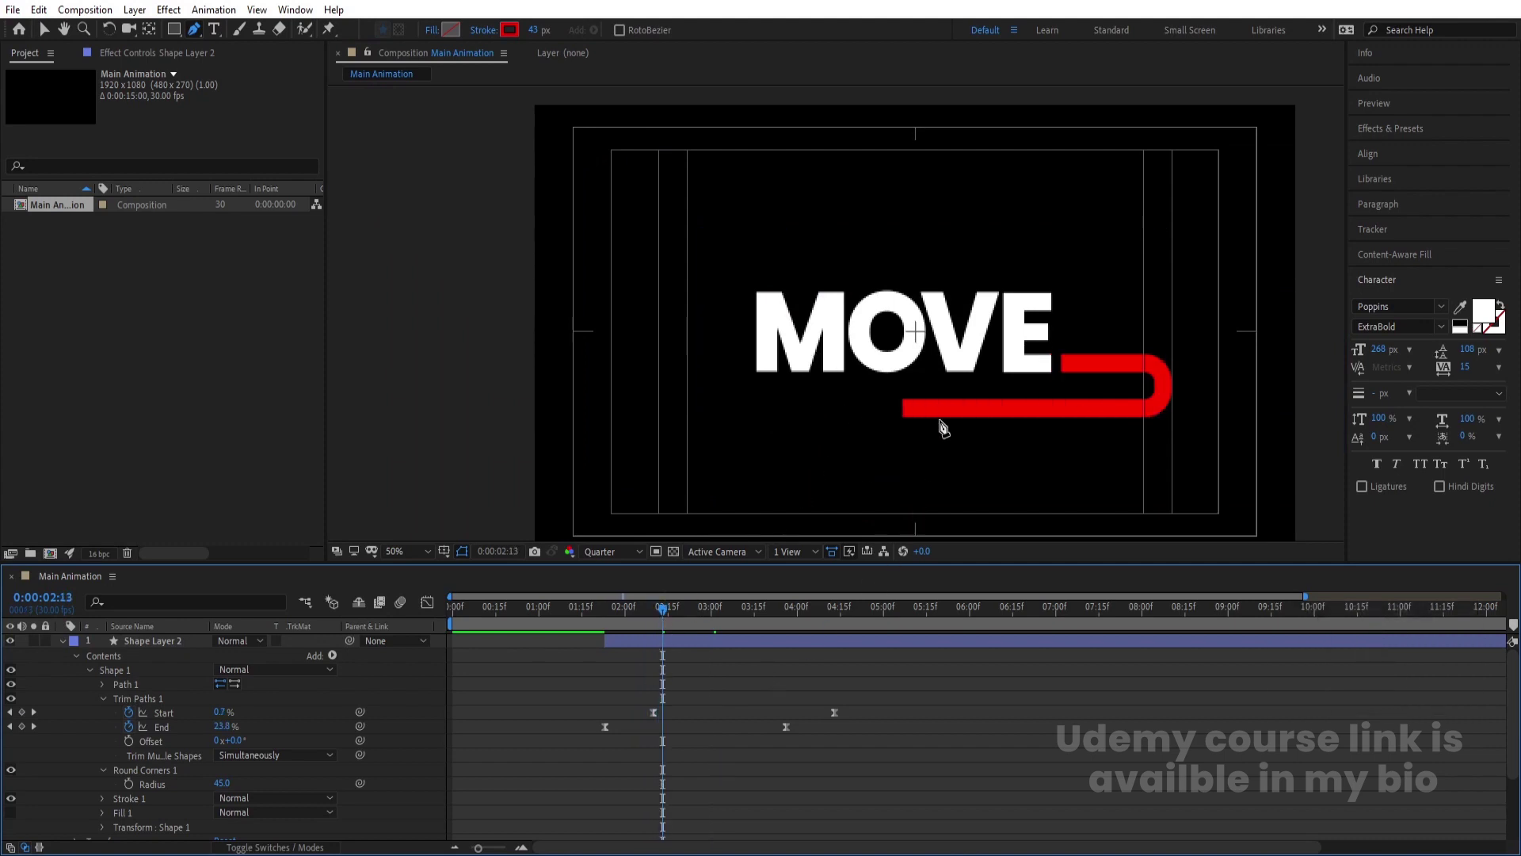
Keyframe Shape Layer 2's Stroke Width from 43 up to 62 mid-move and back to 43
click(714, 649)
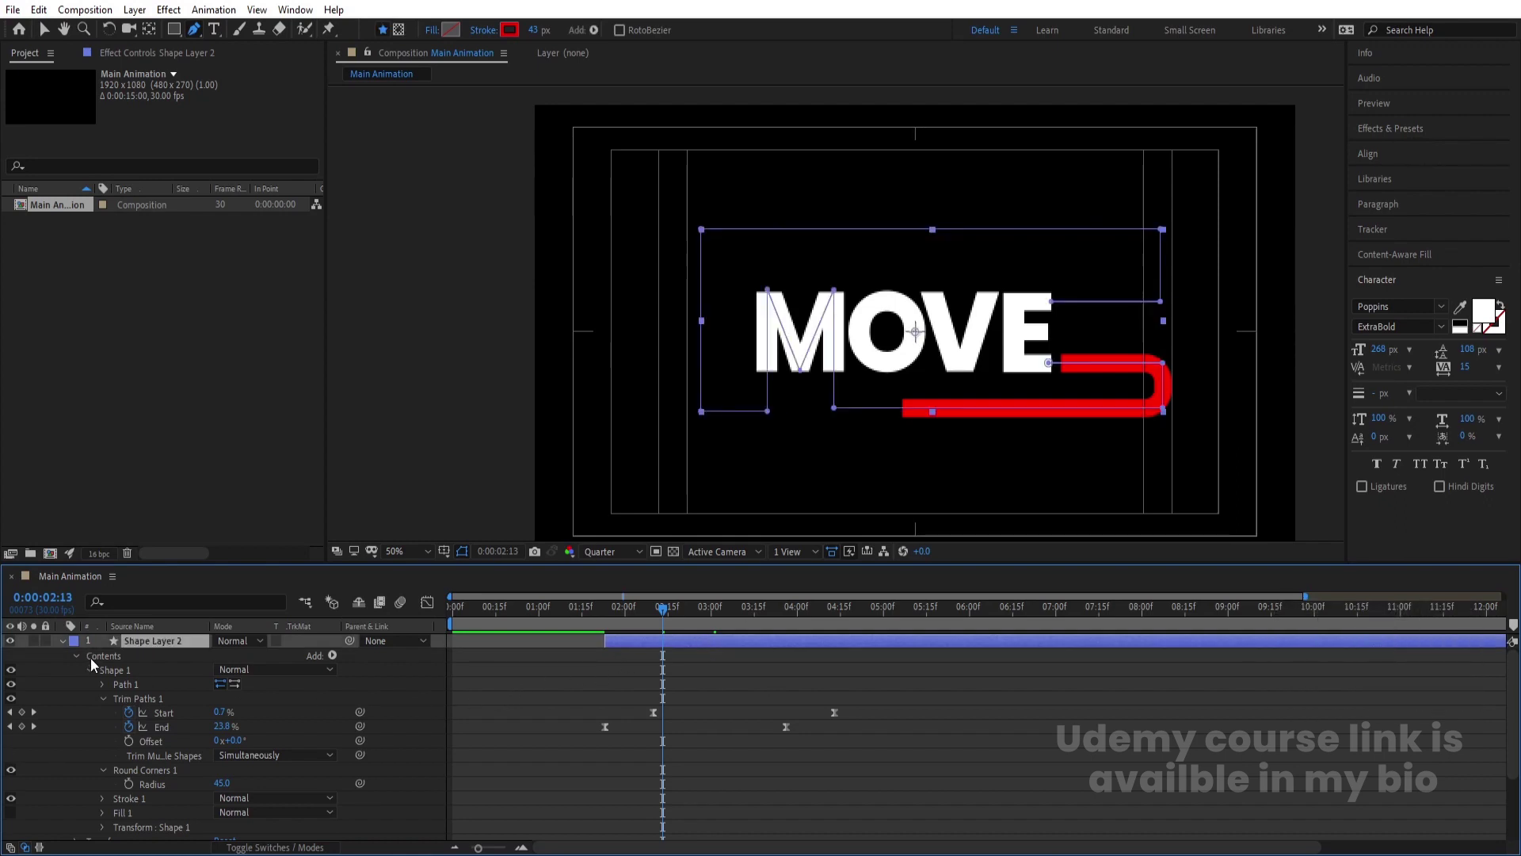
click(107, 711)
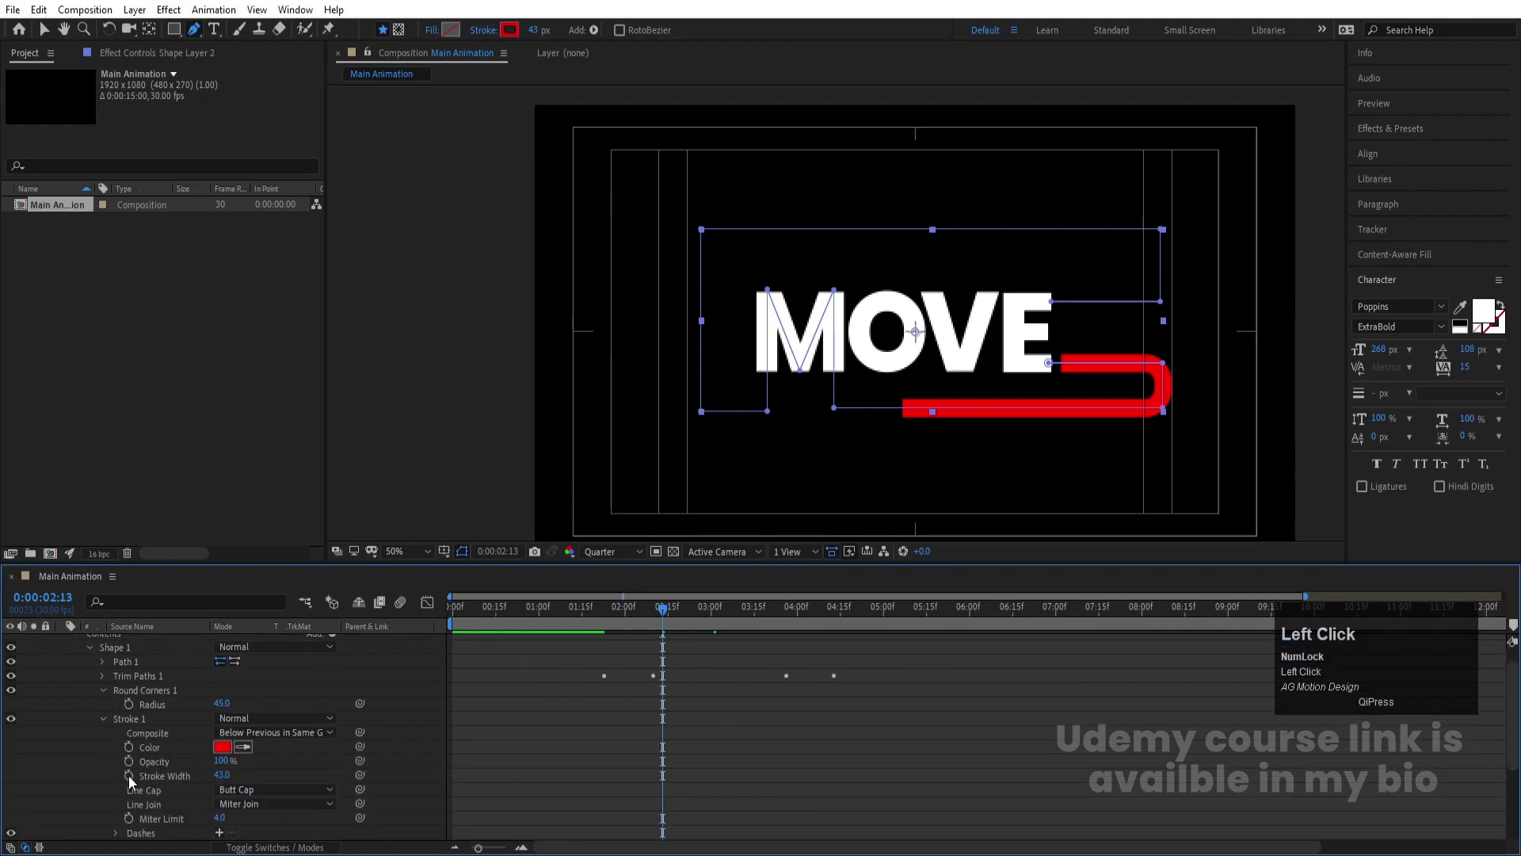
key(Page_Down)
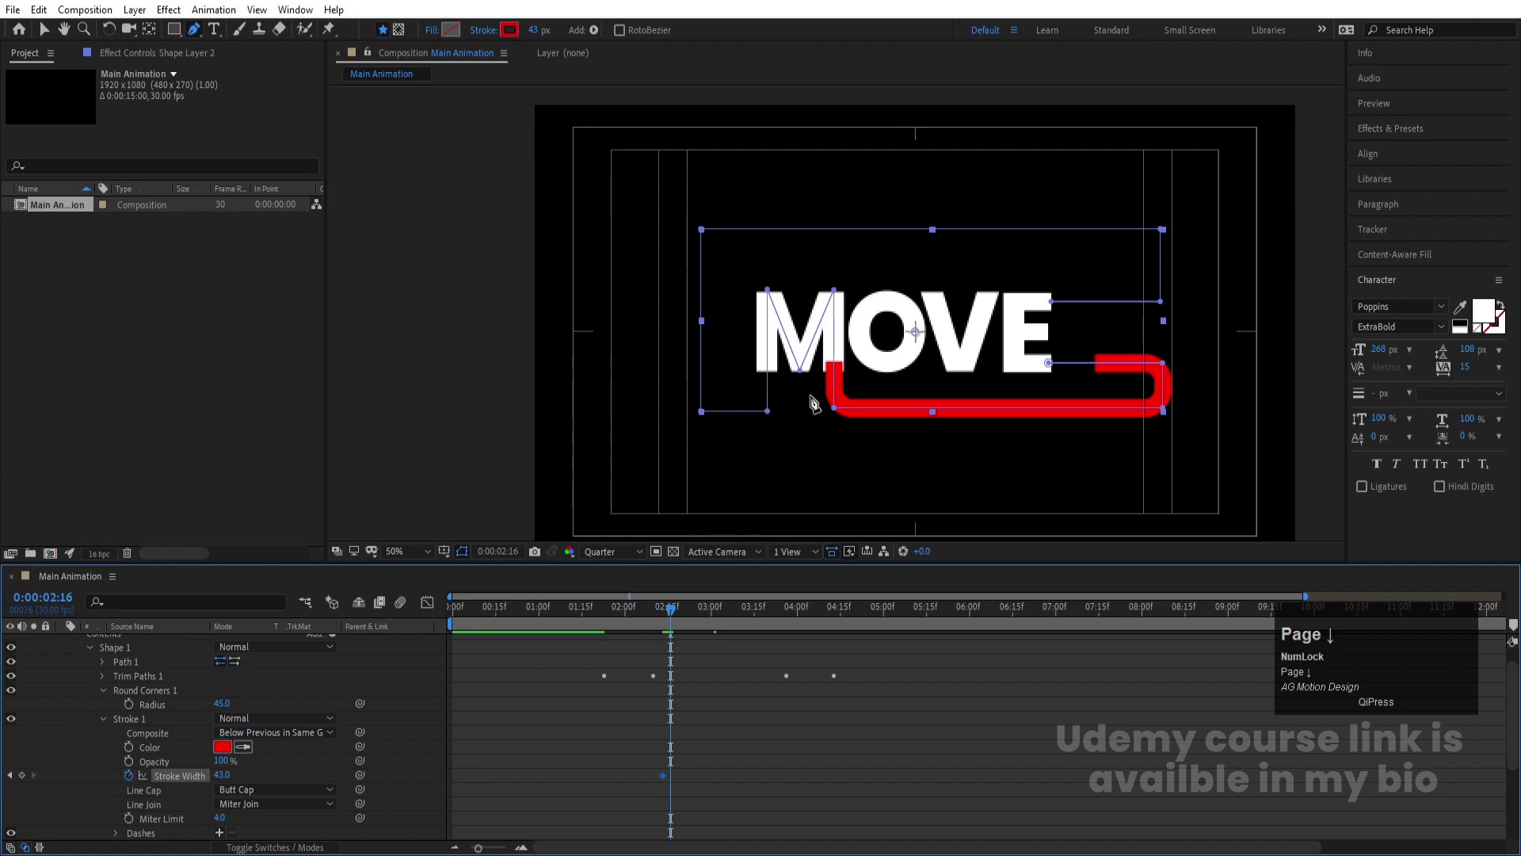
scroll(up, 3)
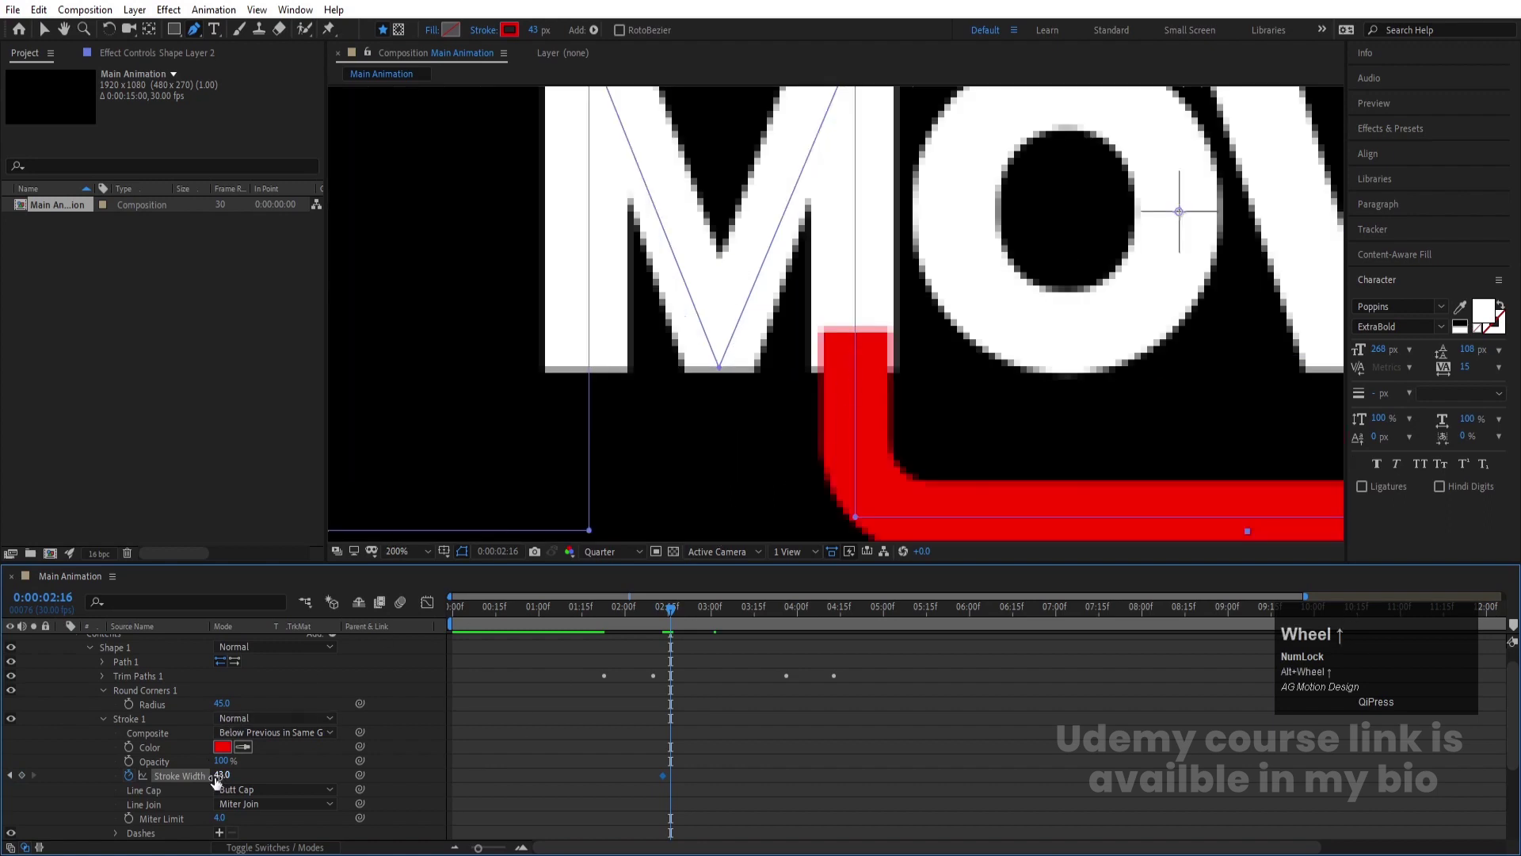
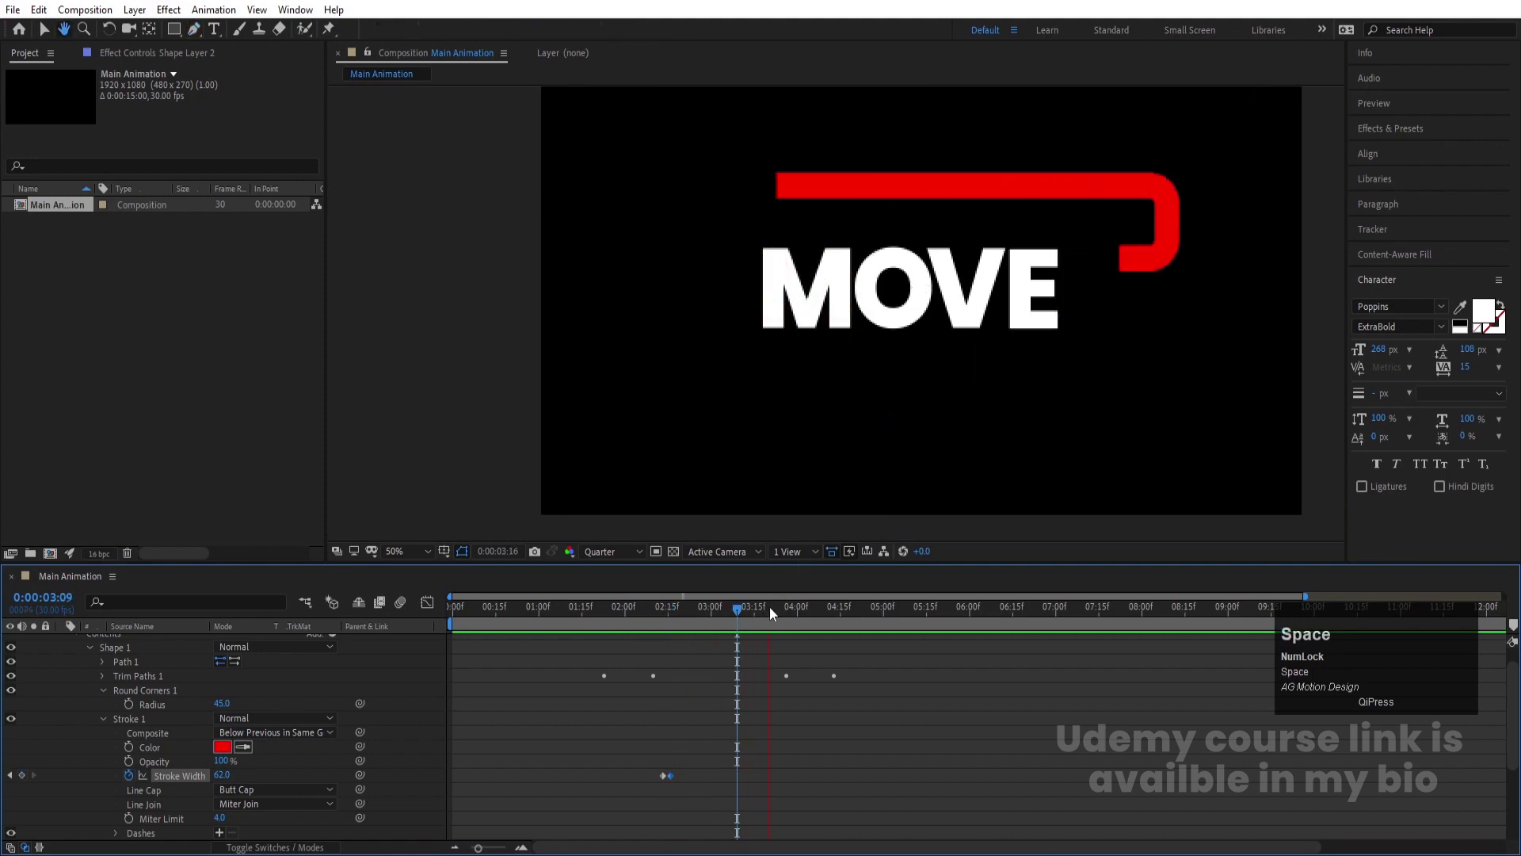
click(686, 624)
key(space)
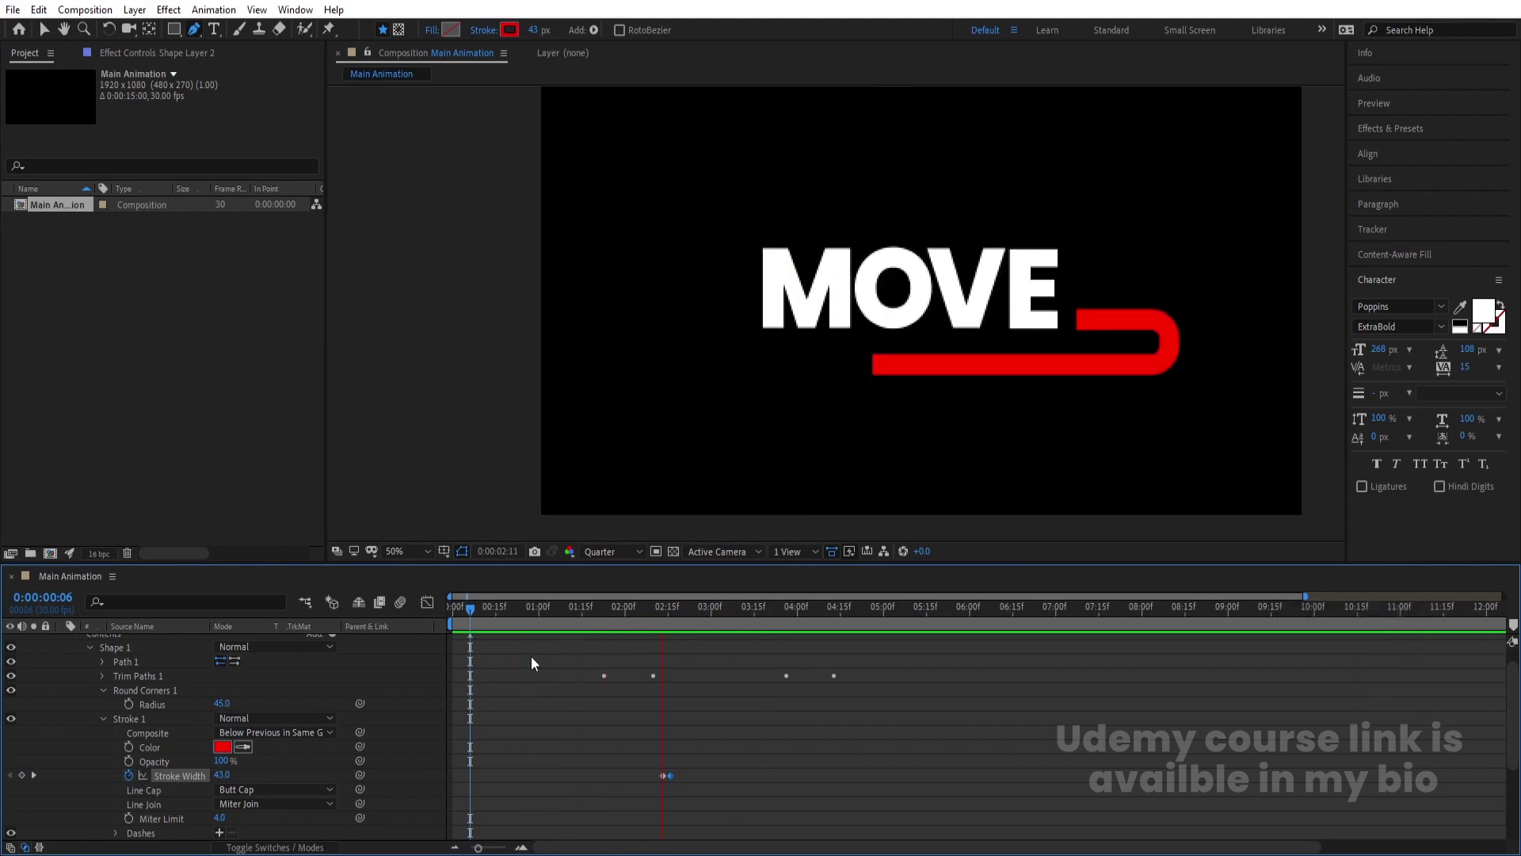
key(space)
key(space)
drag(743, 610, 657, 774)
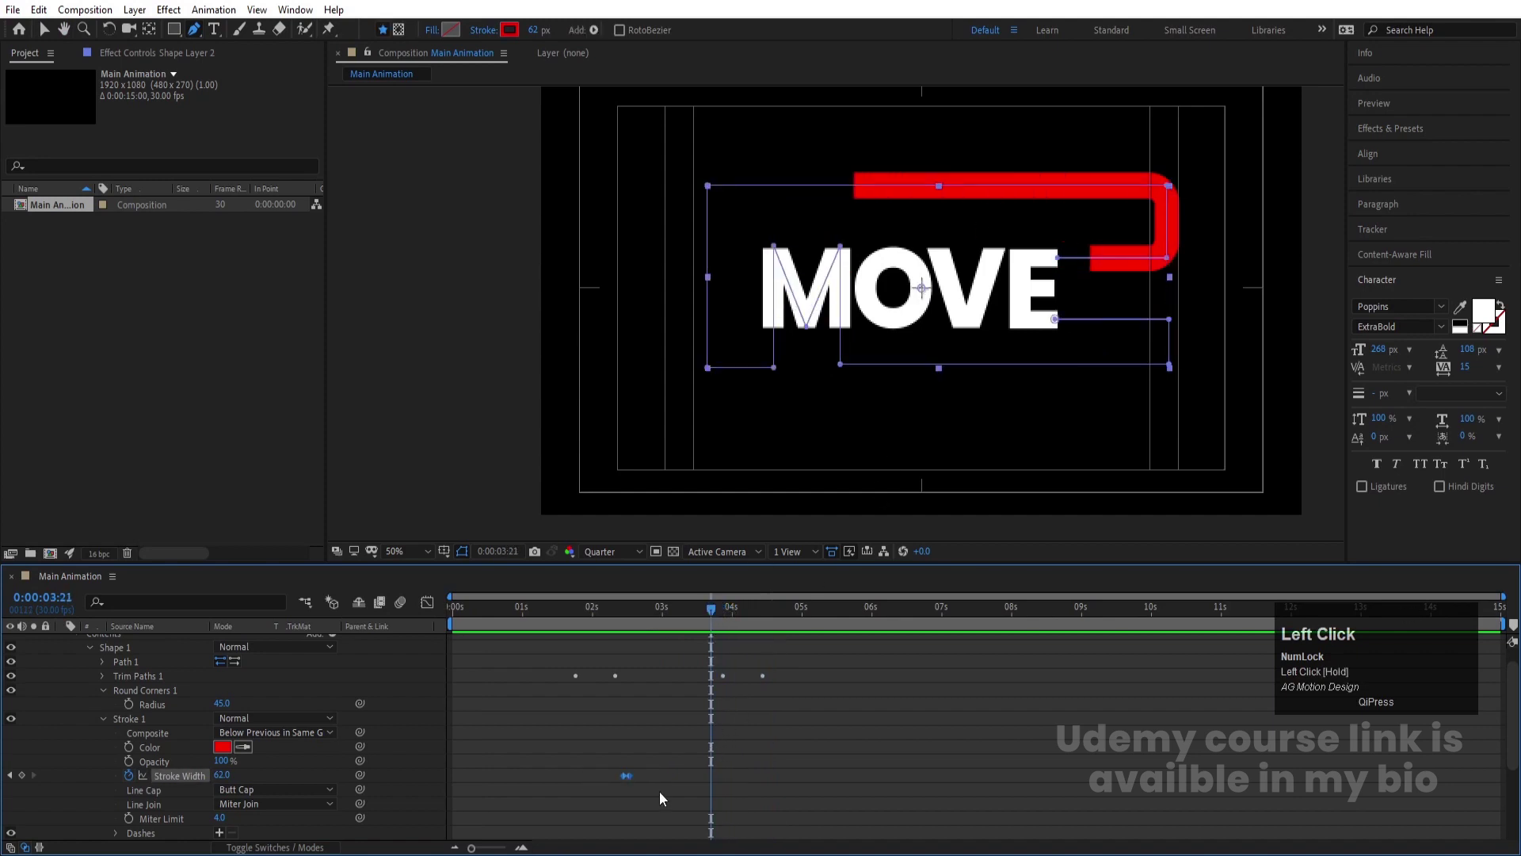
key(ctrl+c)
key(ctrl+v)
Ease the Stroke Width keyframes, collapse the layers and preview the thickening stroke
right_click(714, 782)
click(732, 773)
key(space)
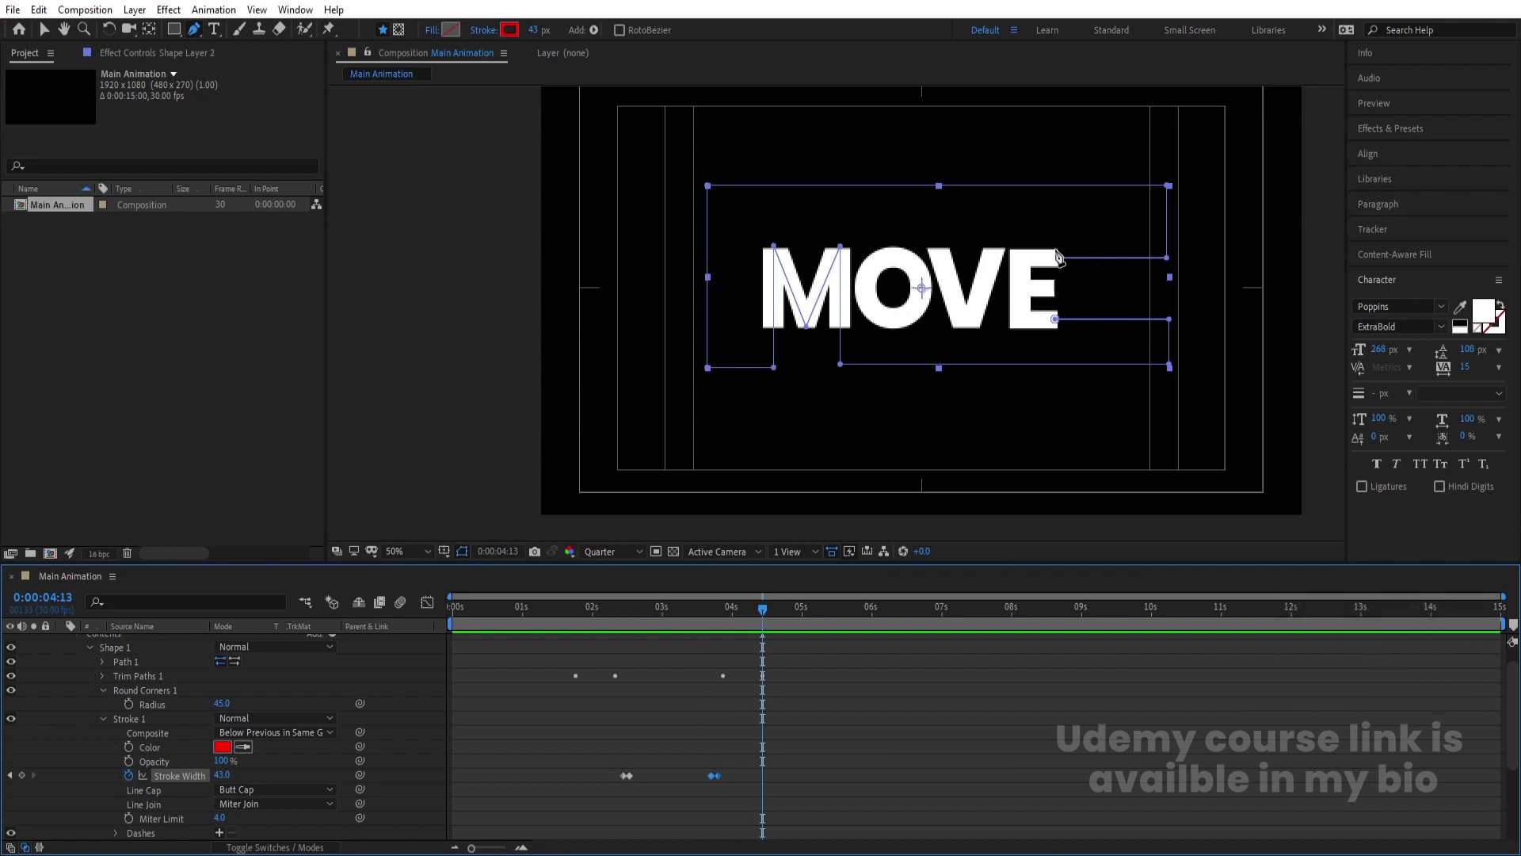
click(795, 763)
key(u)
key(u)
click(592, 608)
key(space)
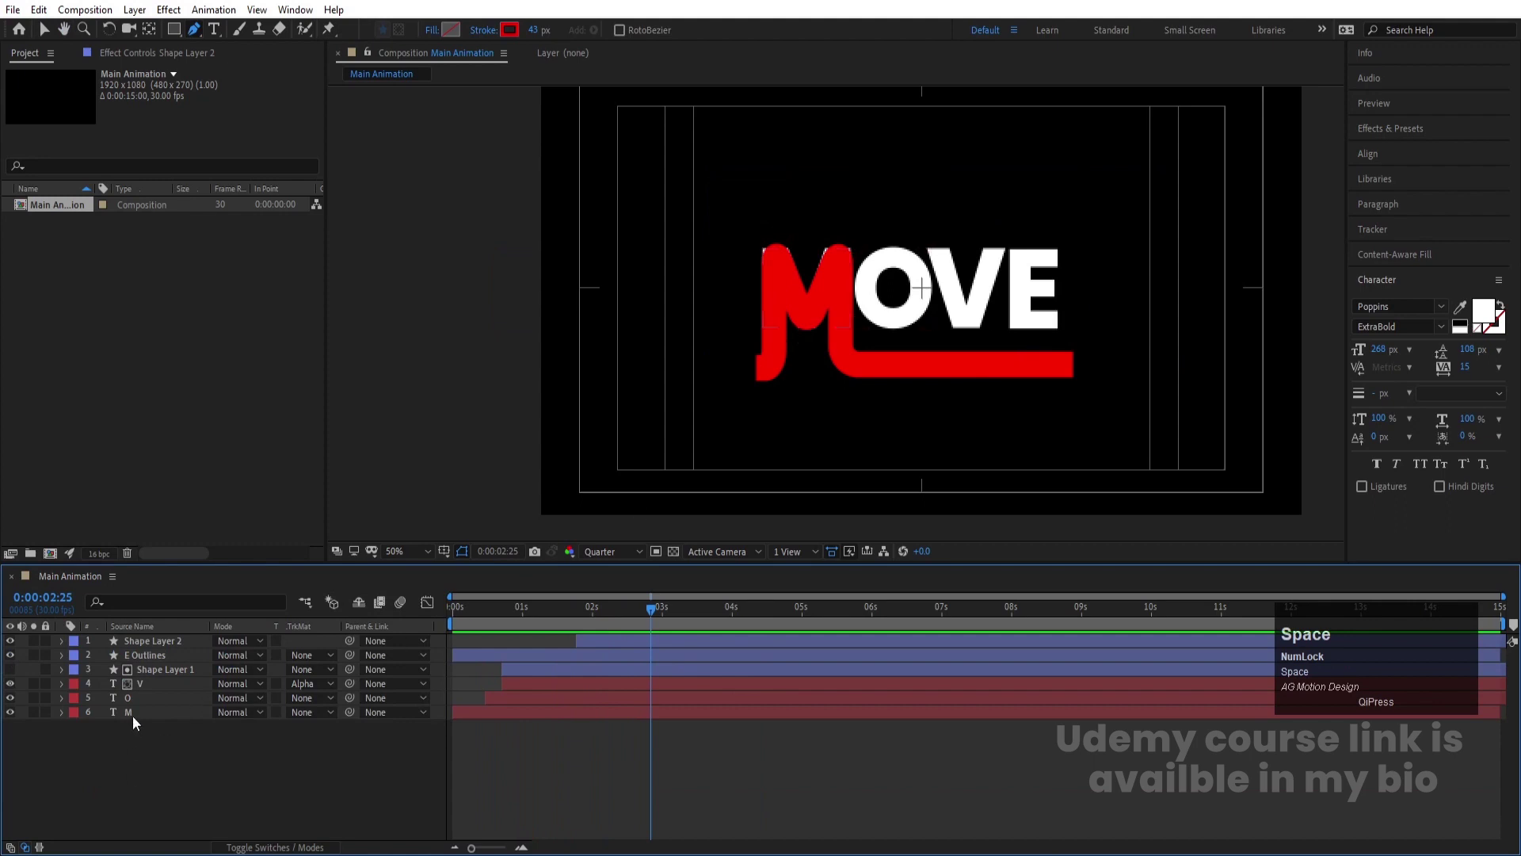
click(136, 722)
key([)
key(space)
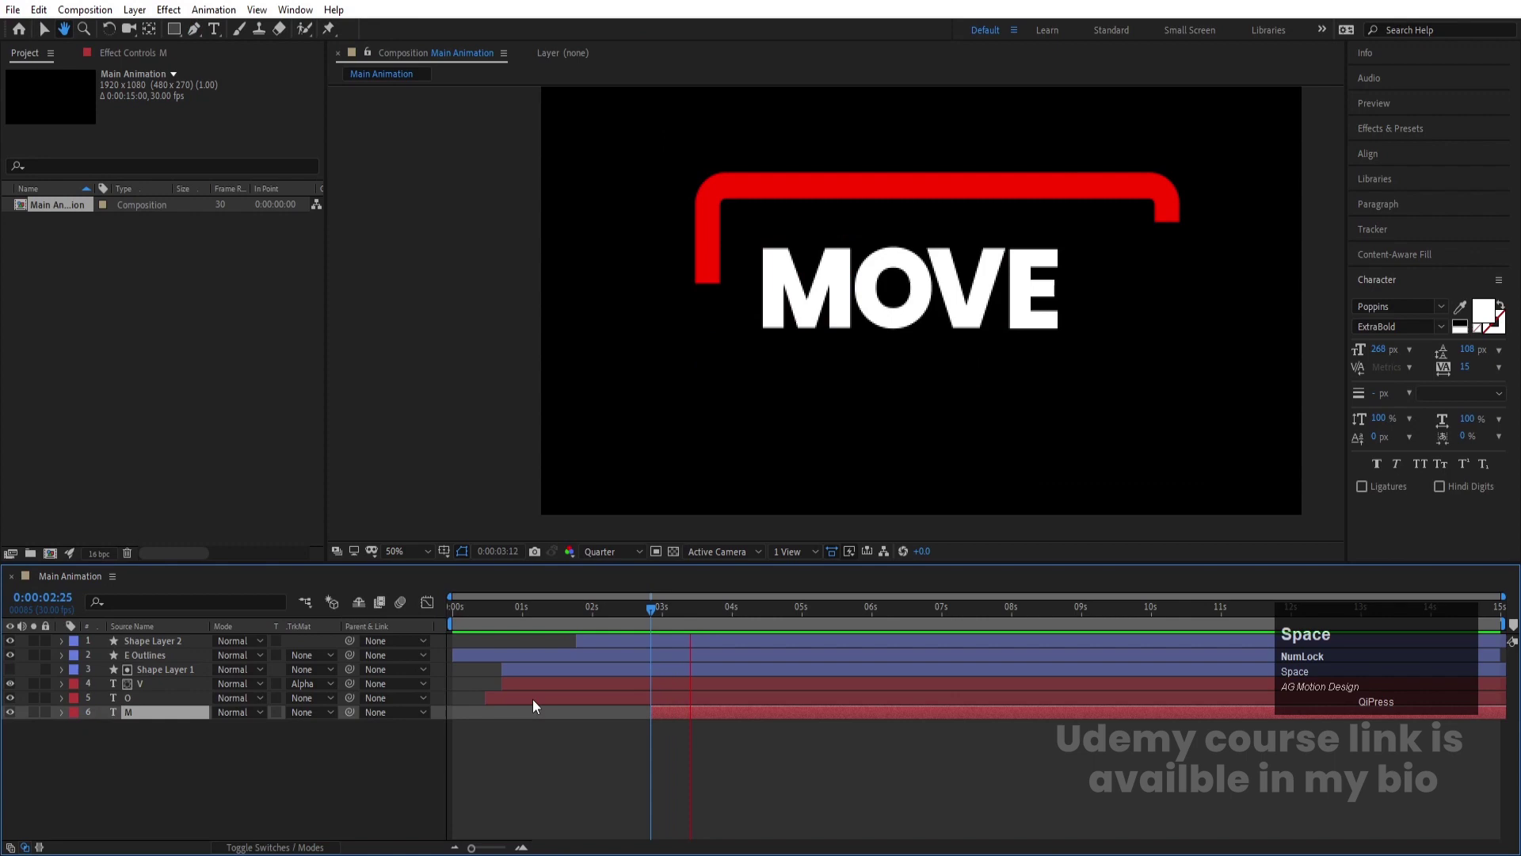
Set Shape Layer 2's stroke colour to white and preview the weaving path
click(141, 642)
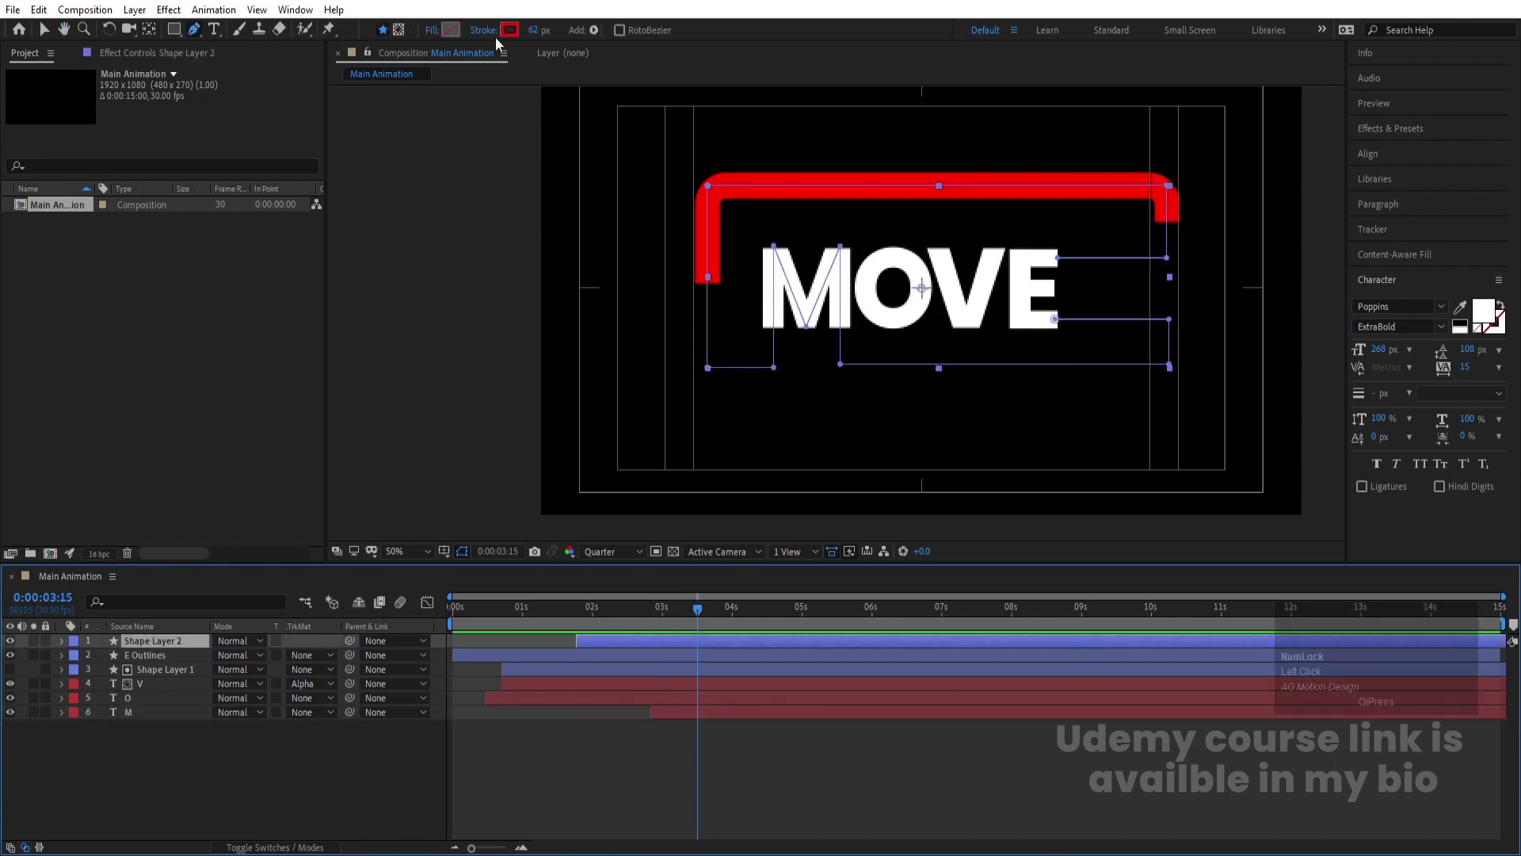
click(521, 35)
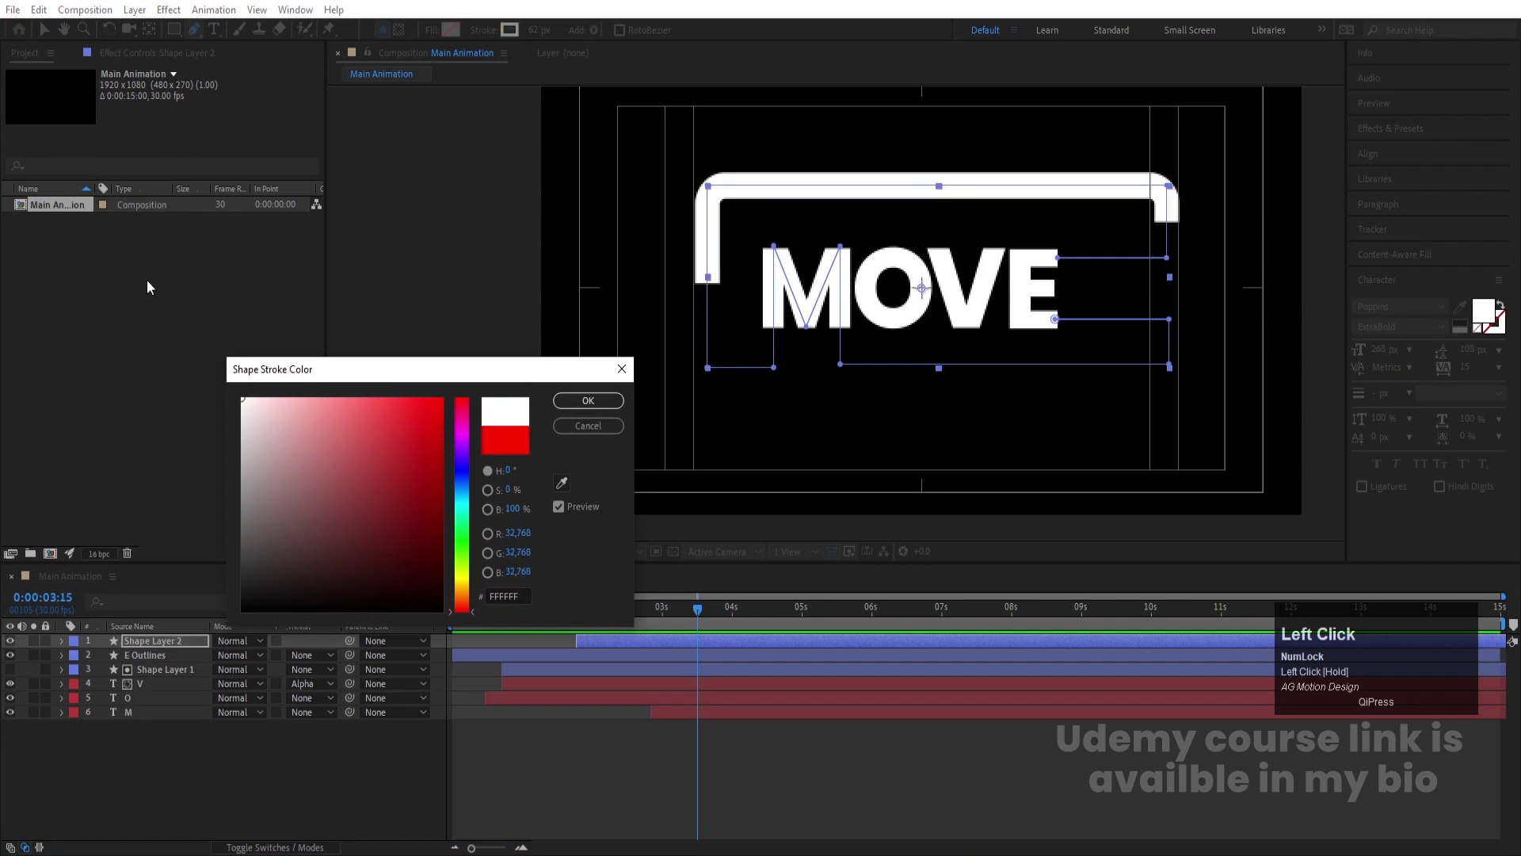
key(Return)
click(635, 615)
key(space)
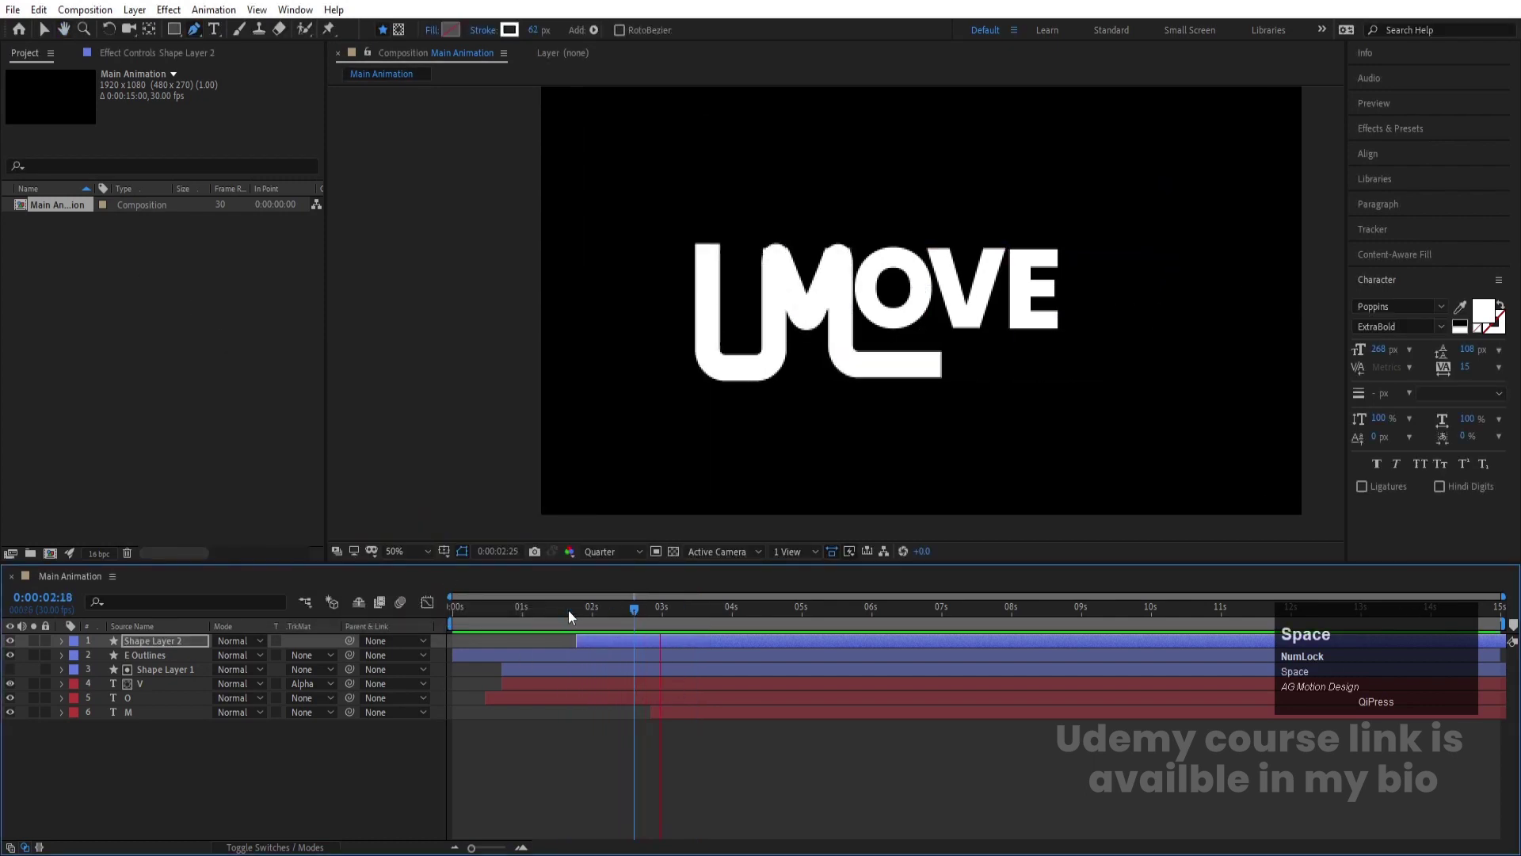
Duplicate Shape Layer 2 and give the copy a black stroke of width 23
drag(606, 627, 584, 652)
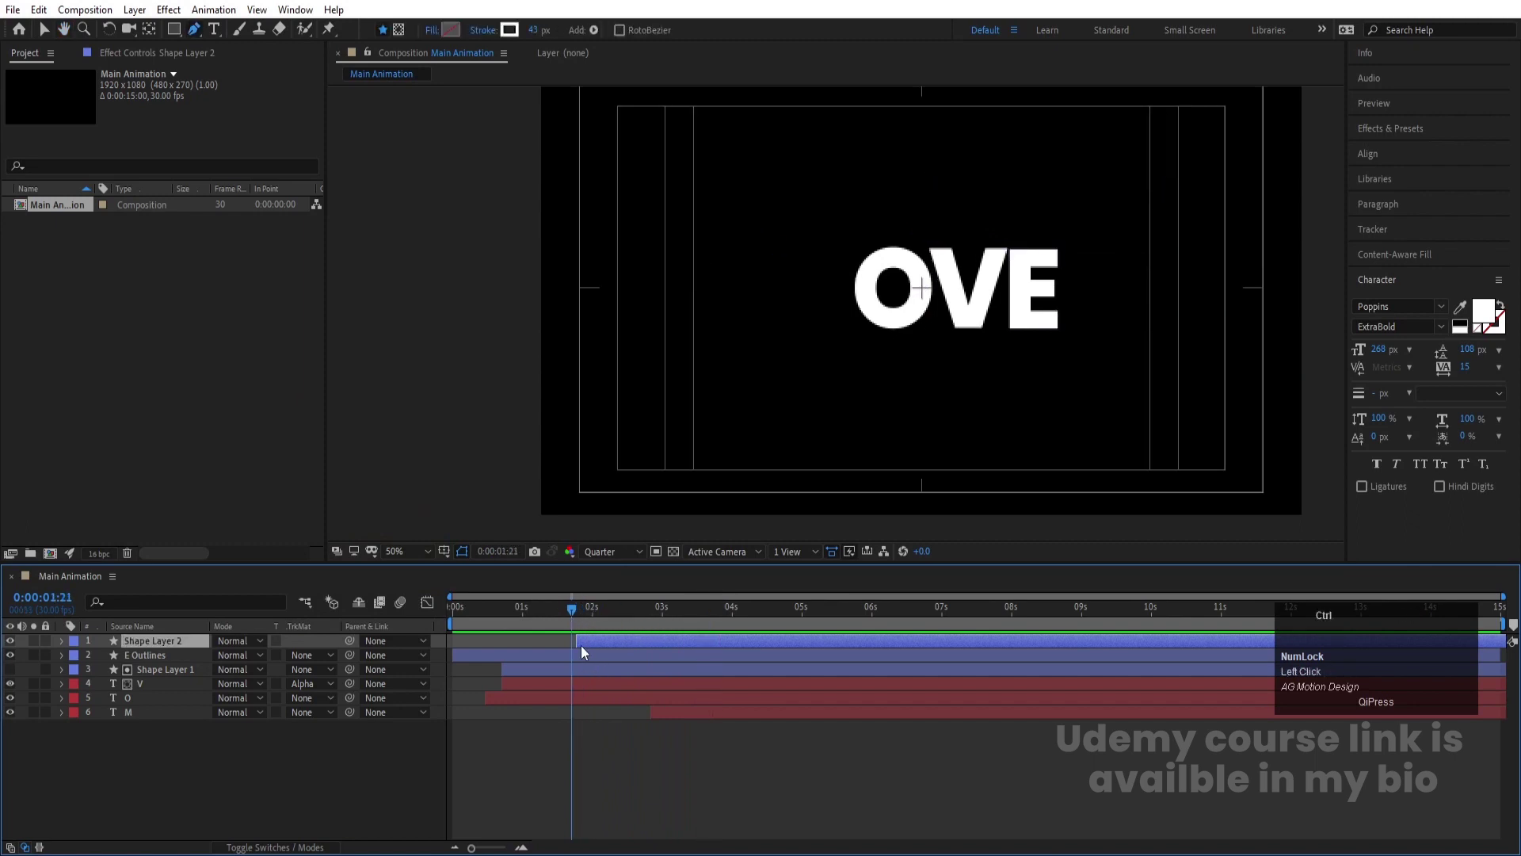
key(ctrl+d)
key(=)
drag(613, 647, 629, 647)
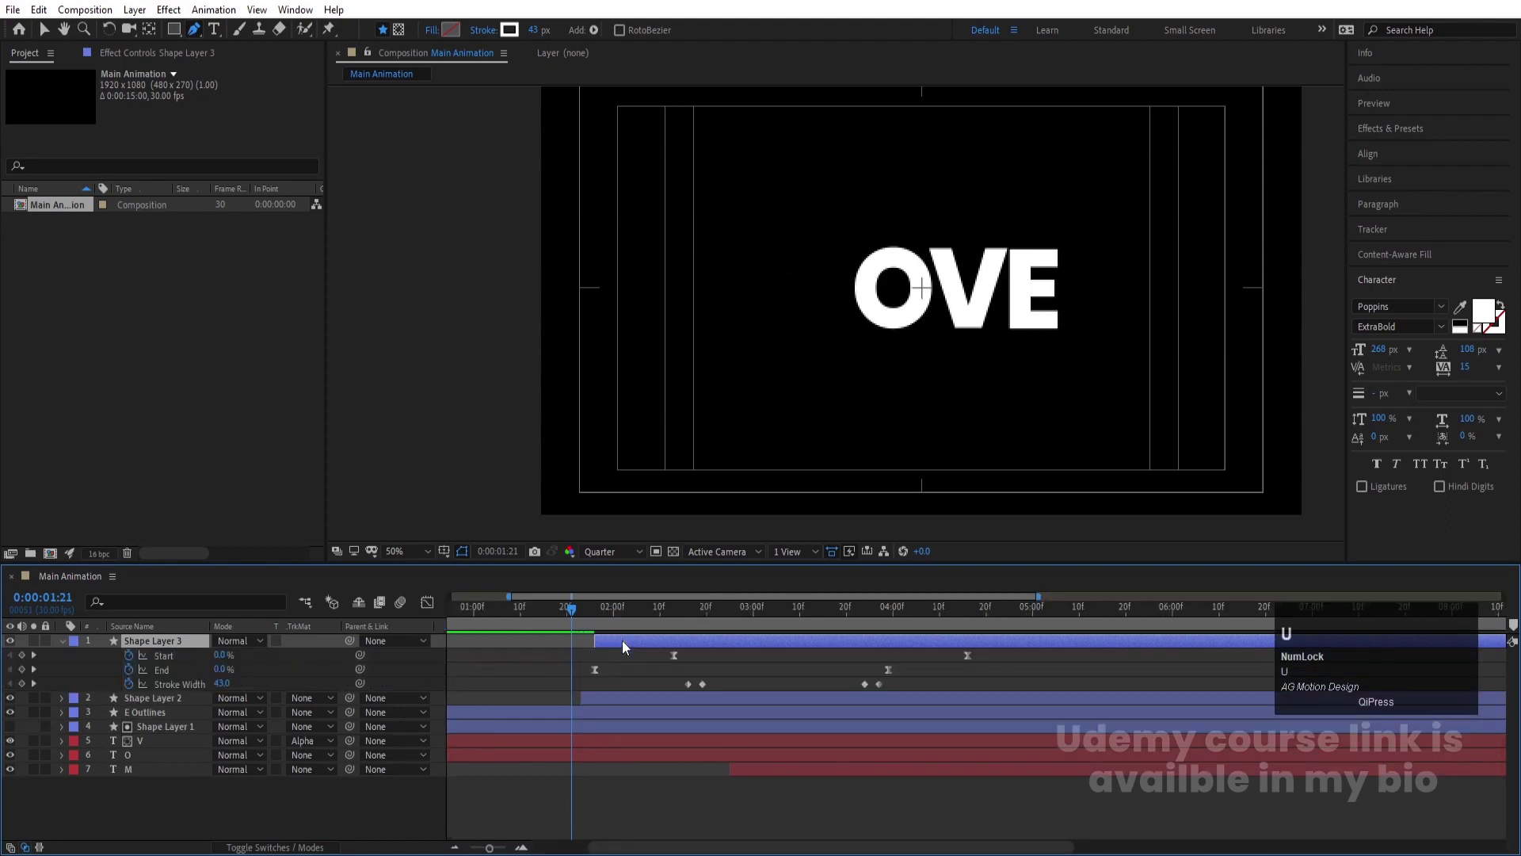
key(k)
key(k)
drag(681, 690, 117, 714)
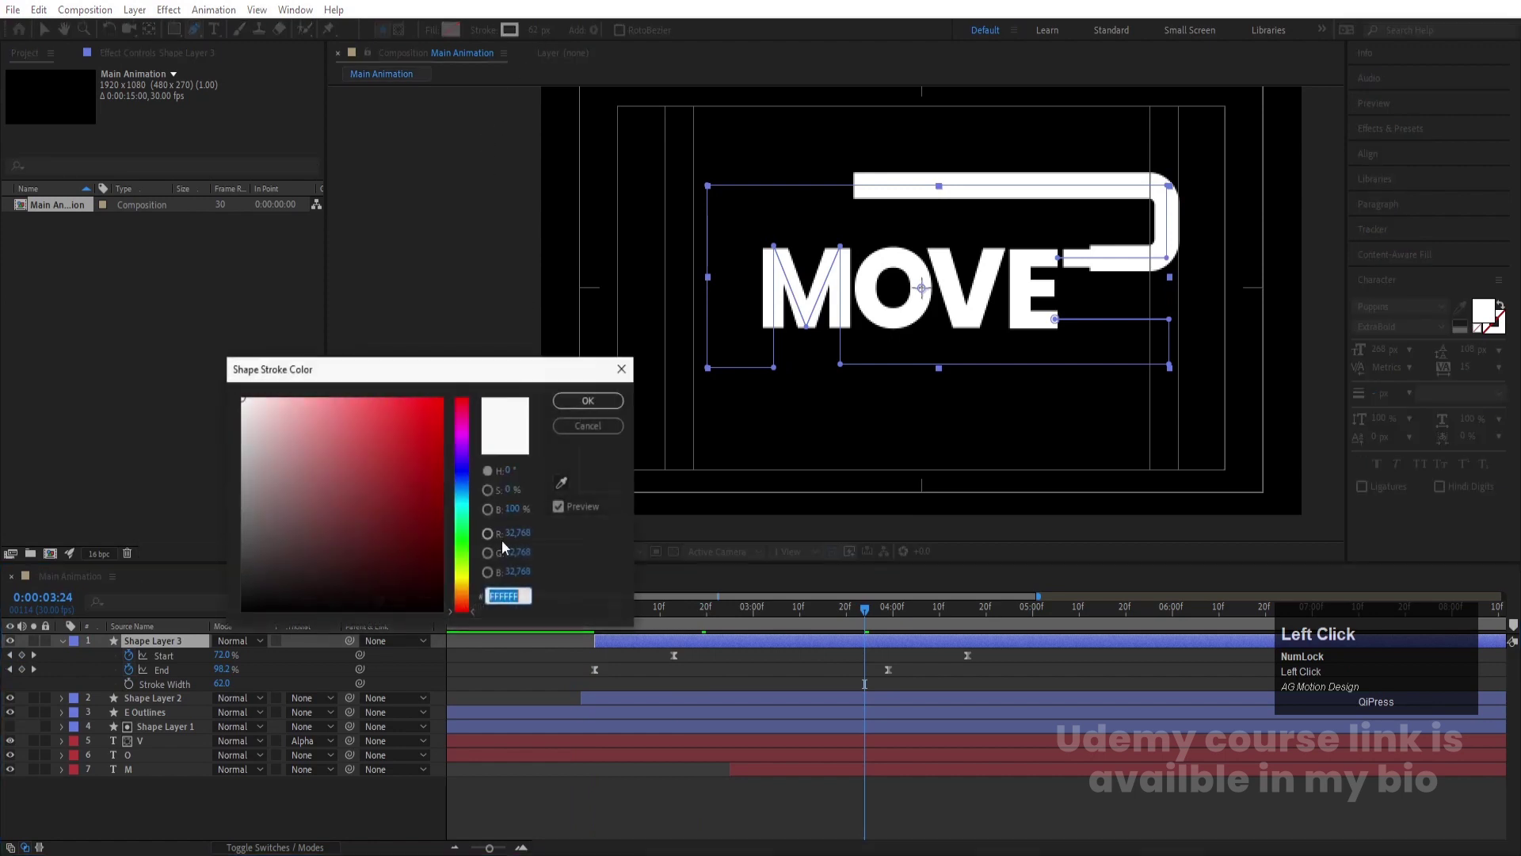
key(Return)
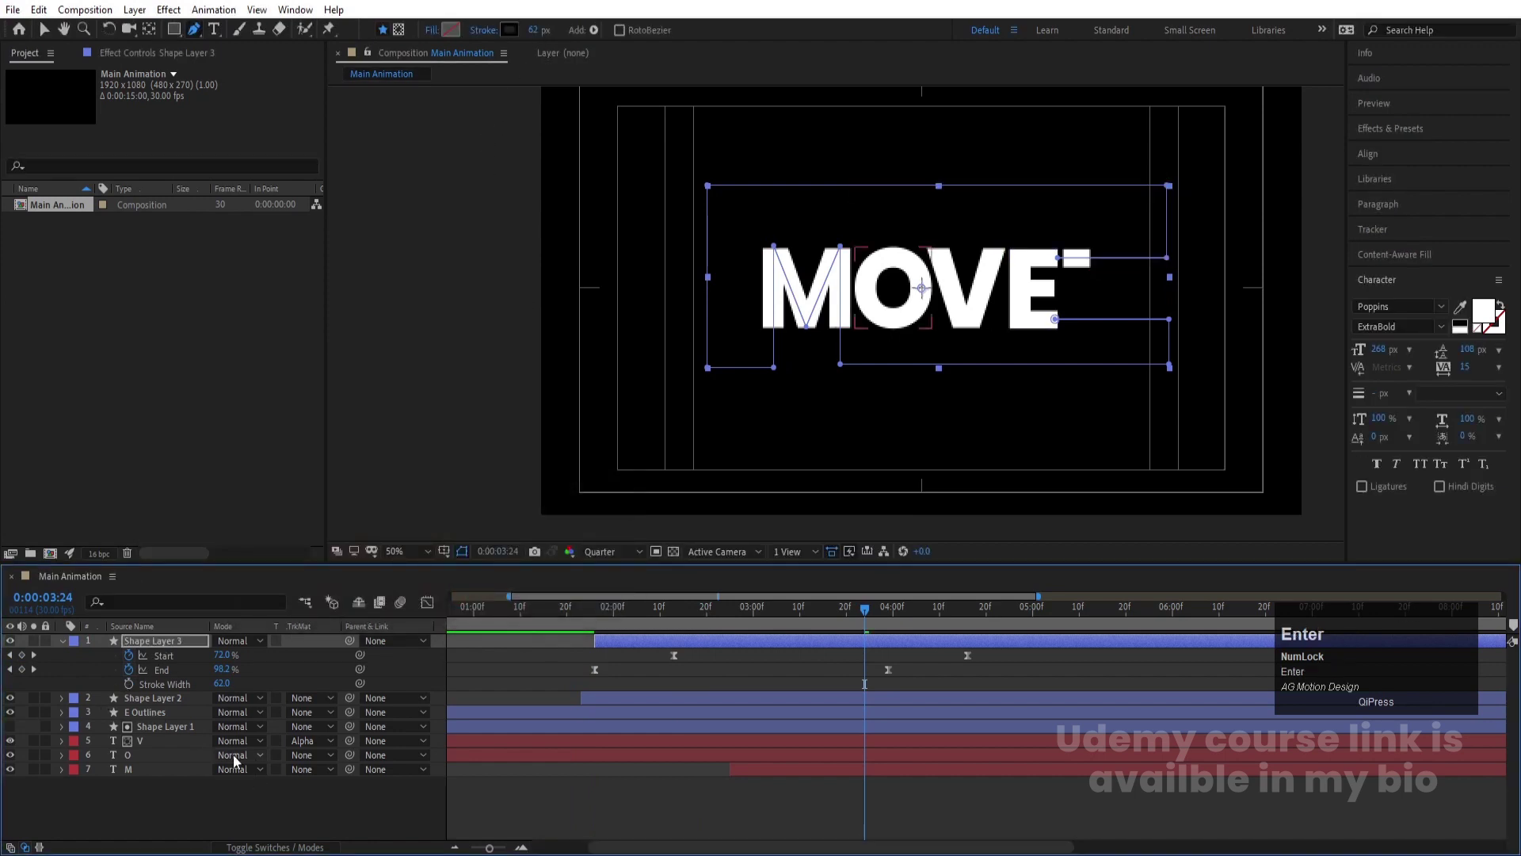
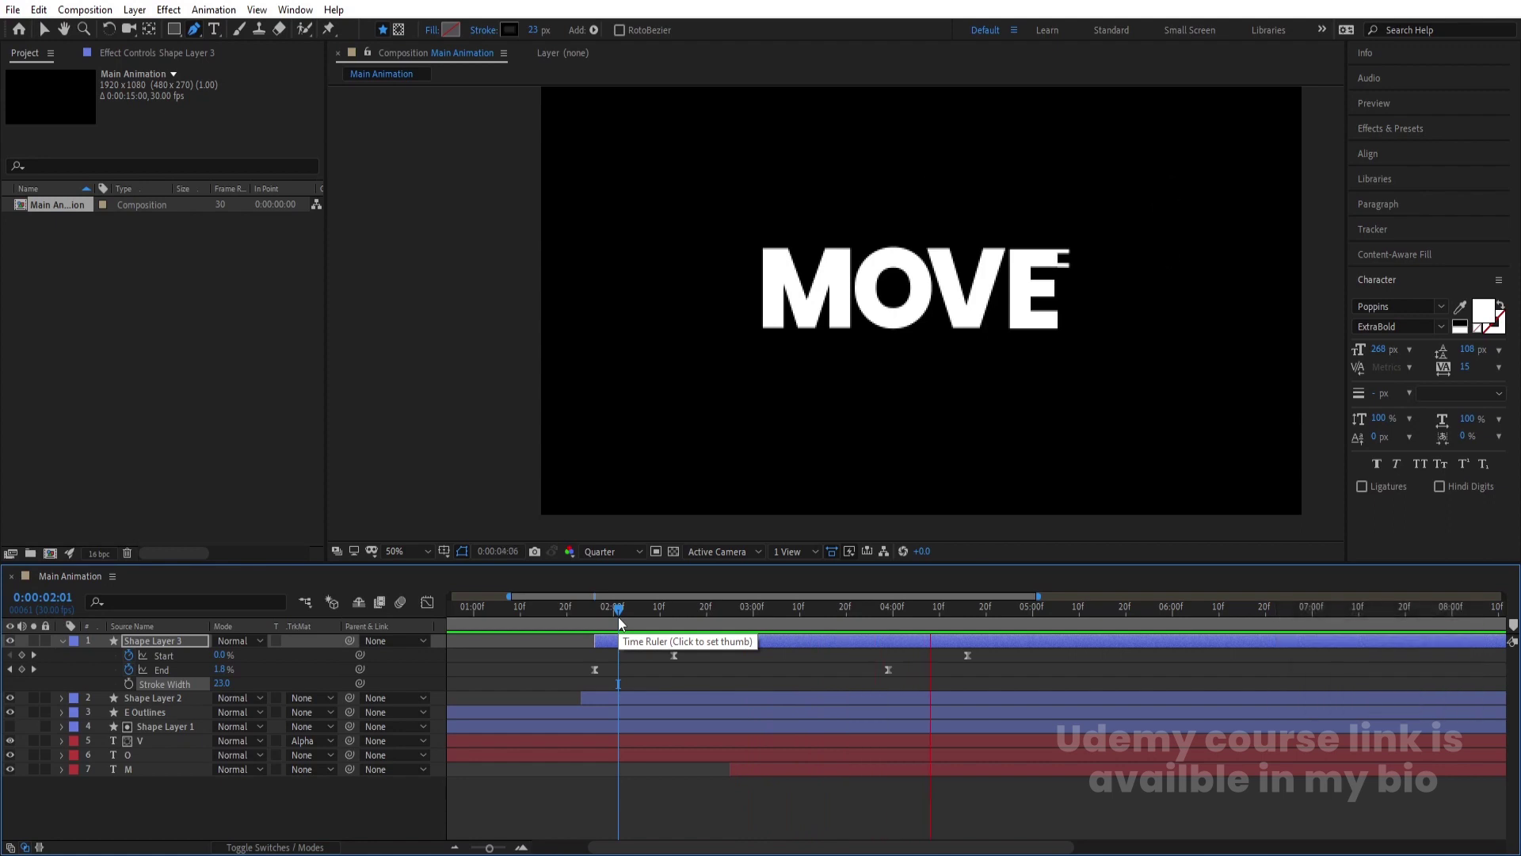
Keyframe Shape Layer 3's Stroke Width so the inner black line shrinks to 0 at the end
key(space)
click(827, 616)
key(space)
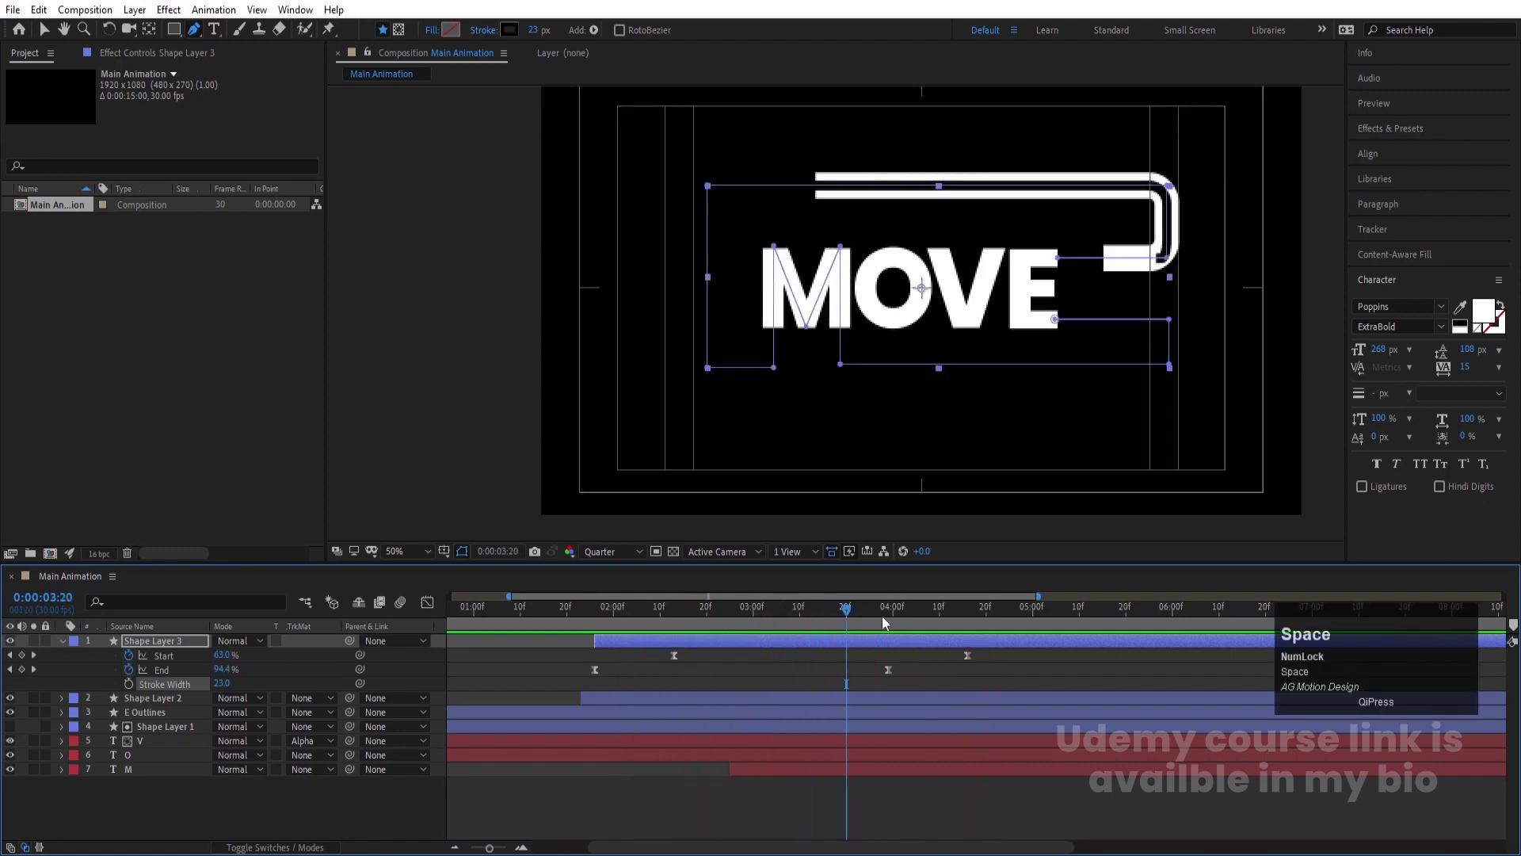
drag(827, 616, 137, 688)
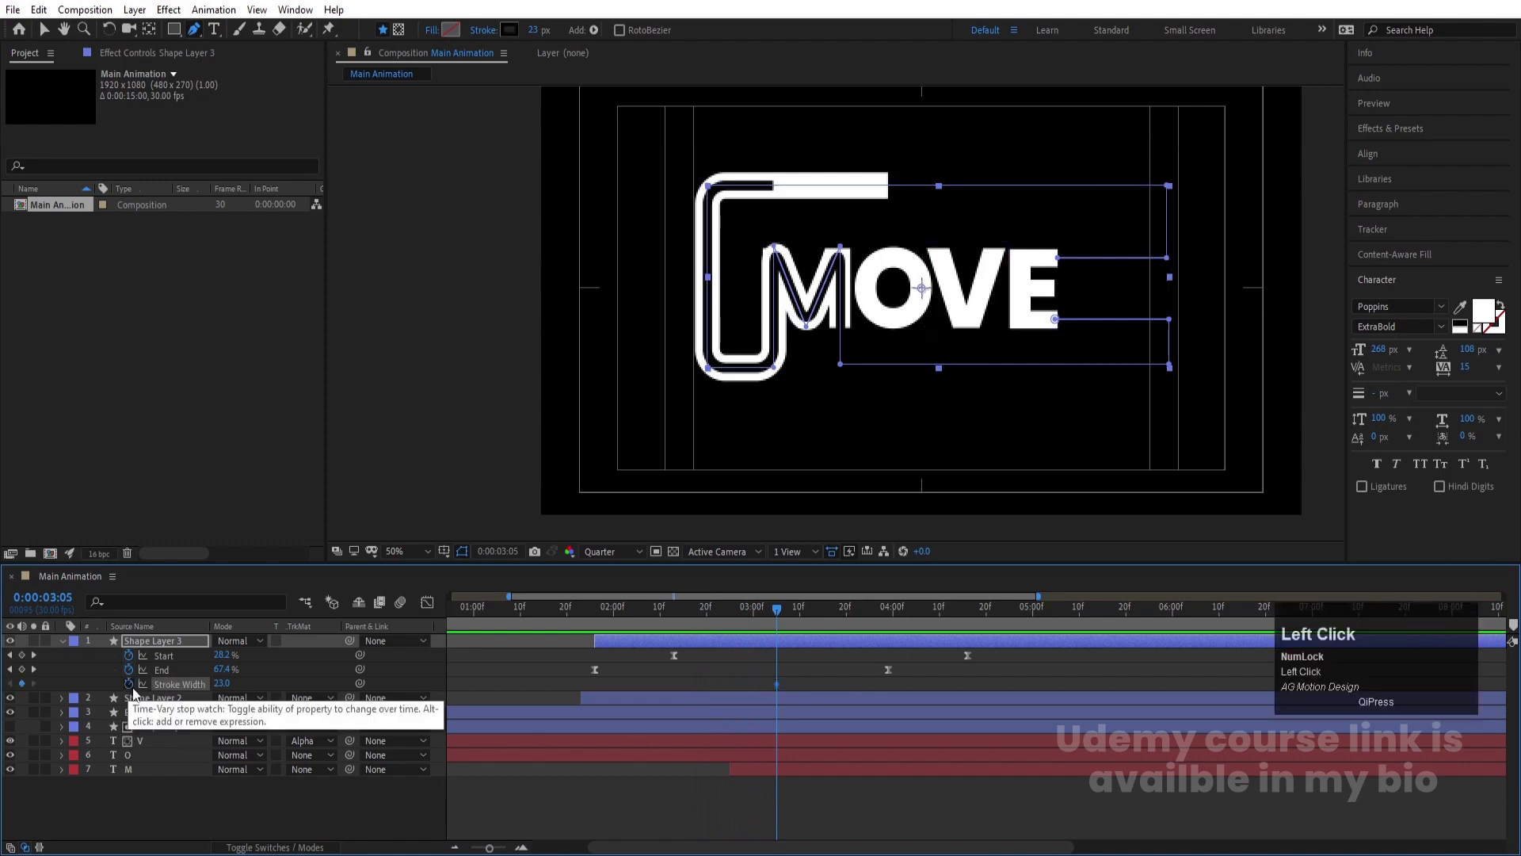
key(space)
drag(861, 618, 797, 614)
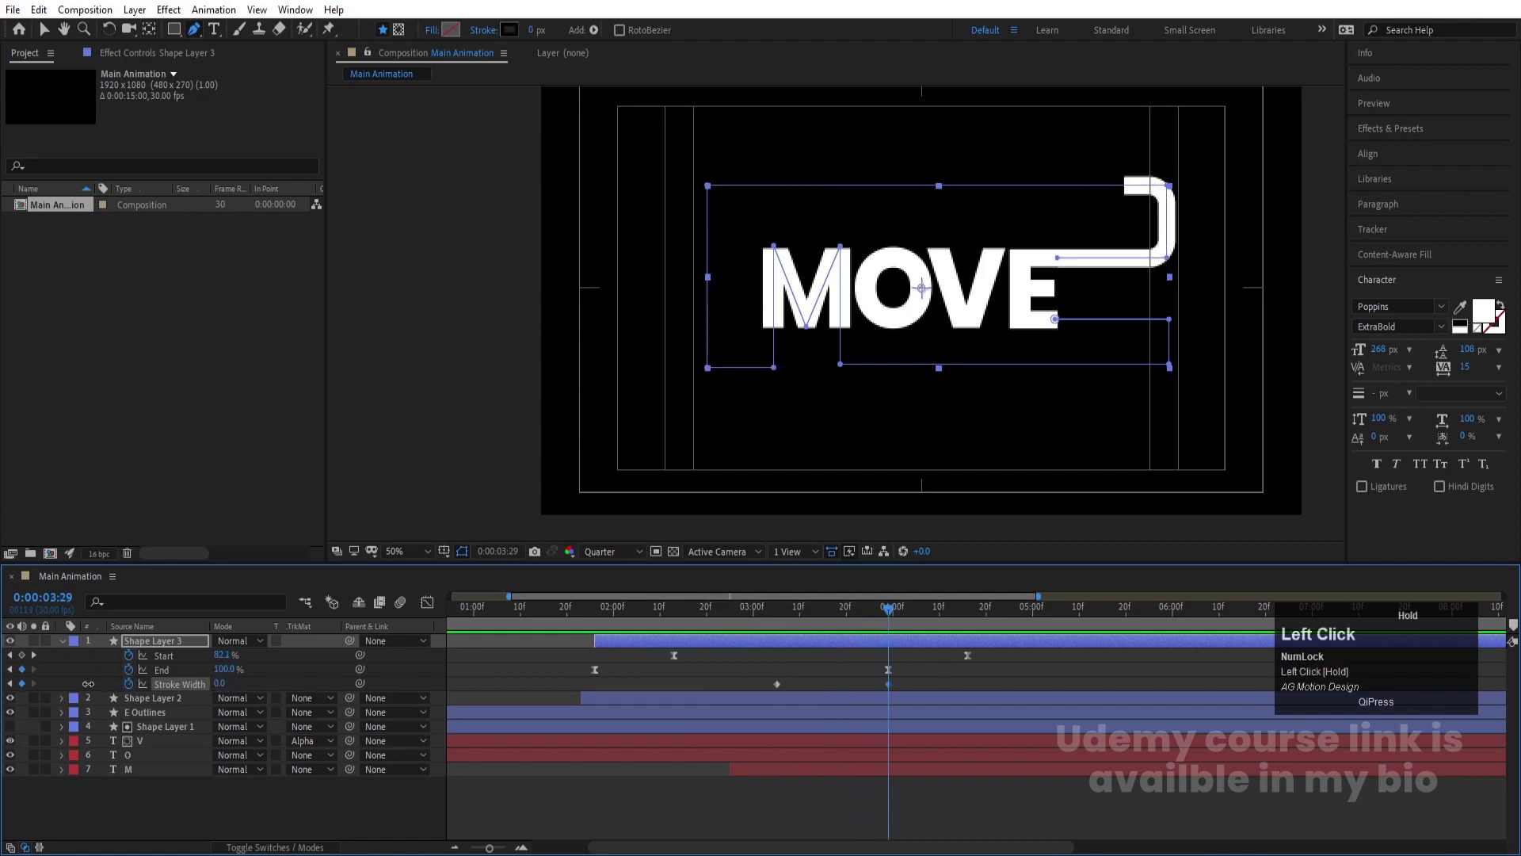
Adjust the inner line's Start/End trim values and preview the clean finish
key(space)
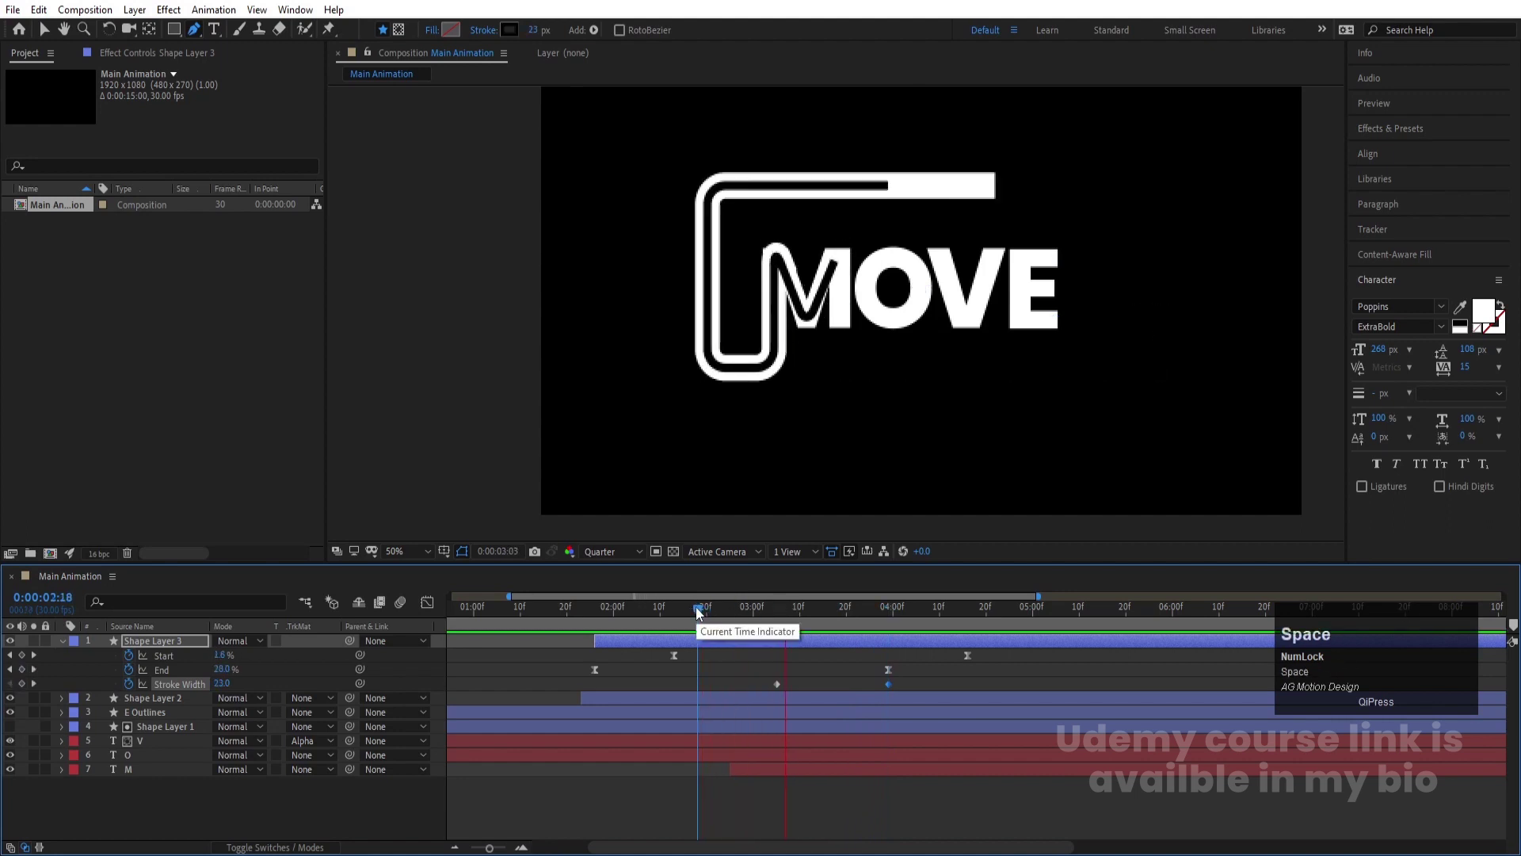
click(977, 661)
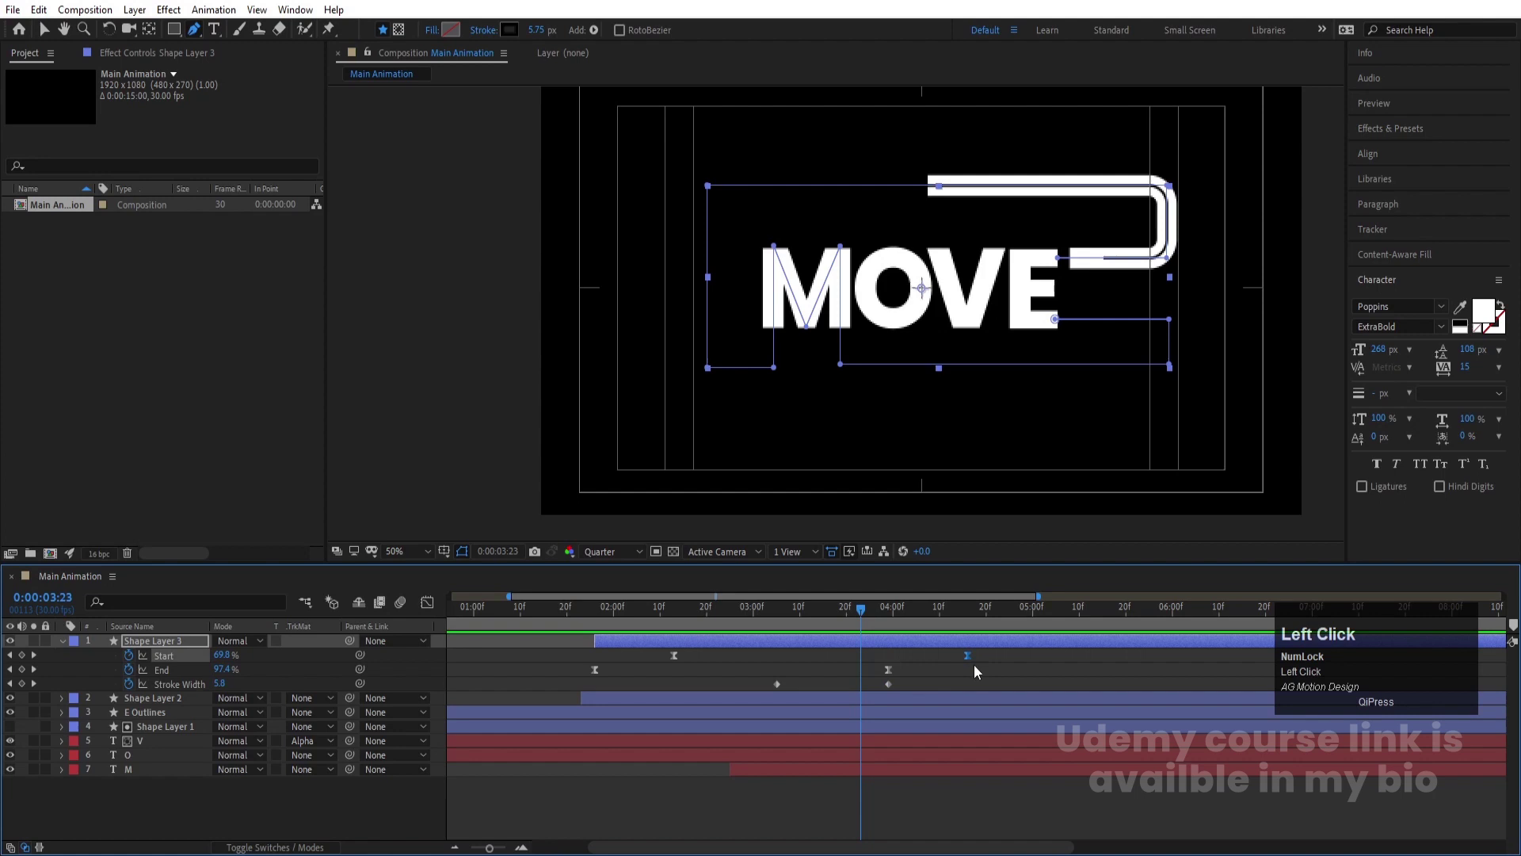
drag(980, 664, 594, 622)
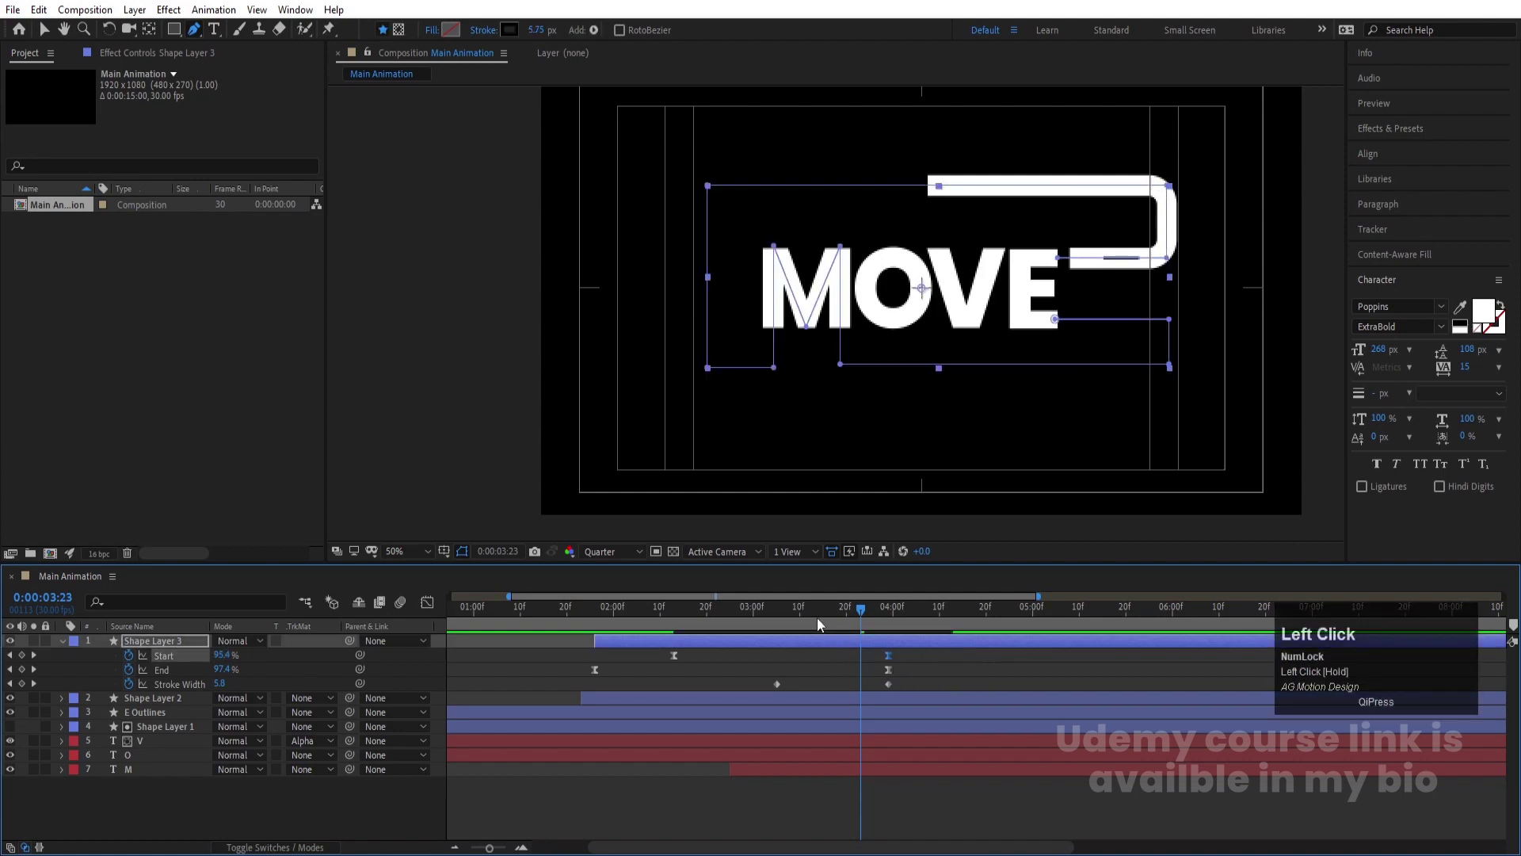
key(space)
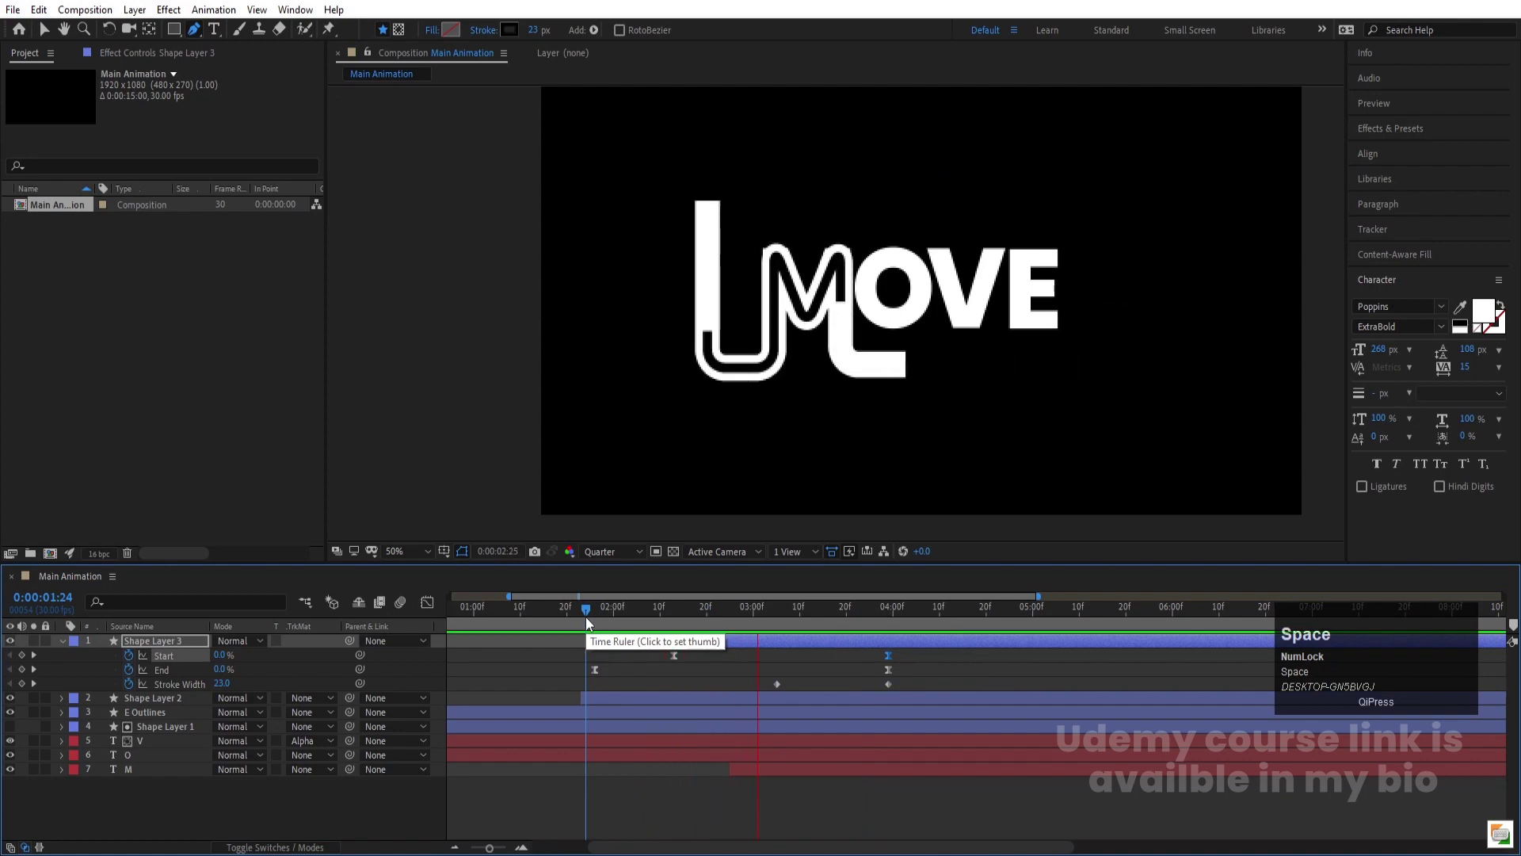
key(space)
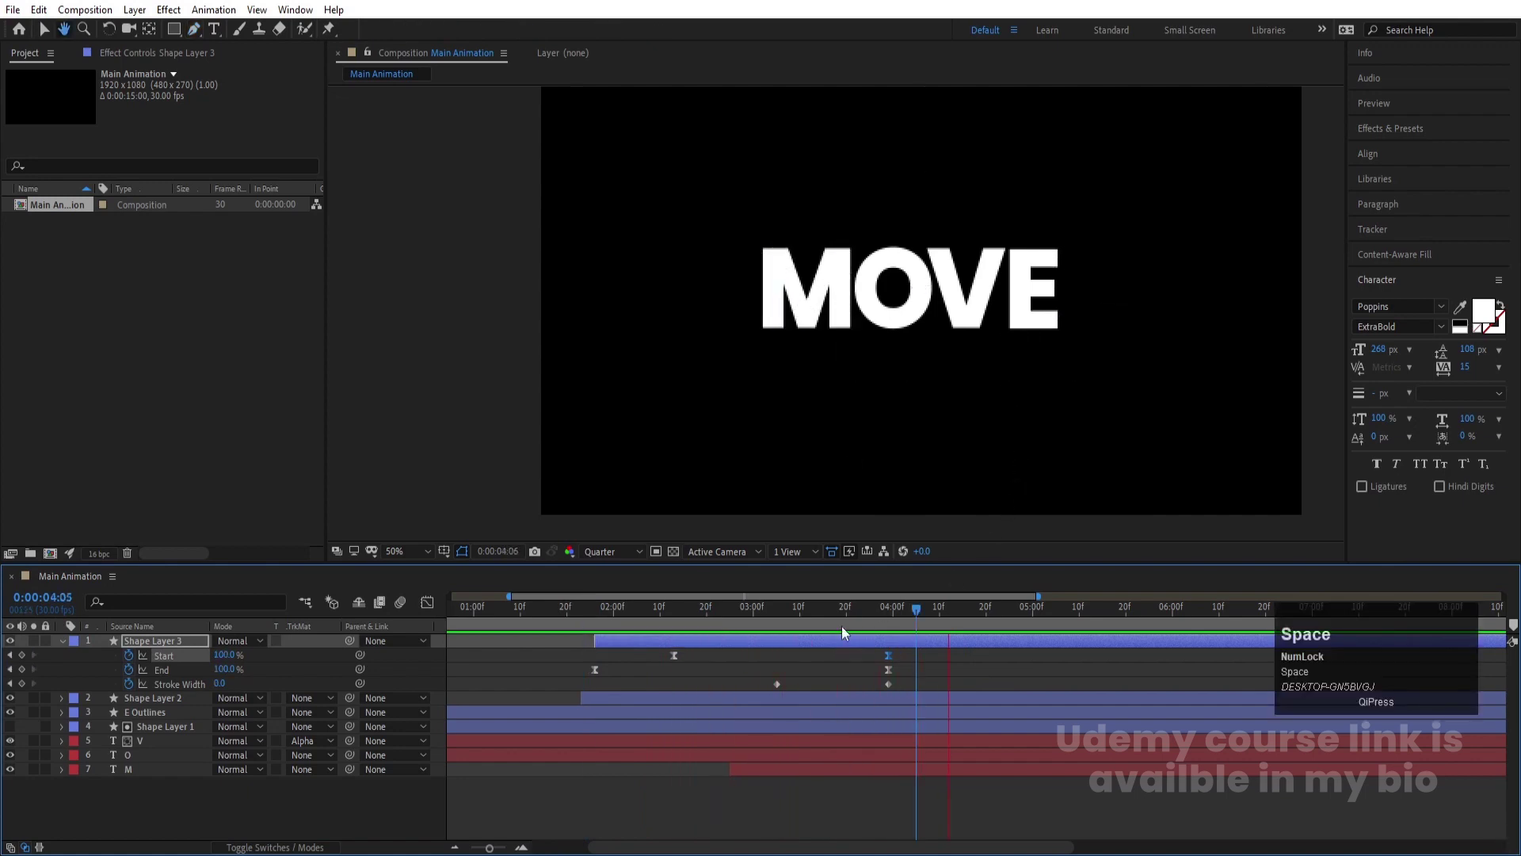
Collapse the layers, show the switches column and select all layers
click(756, 671)
key(space)
click(732, 613)
key(space)
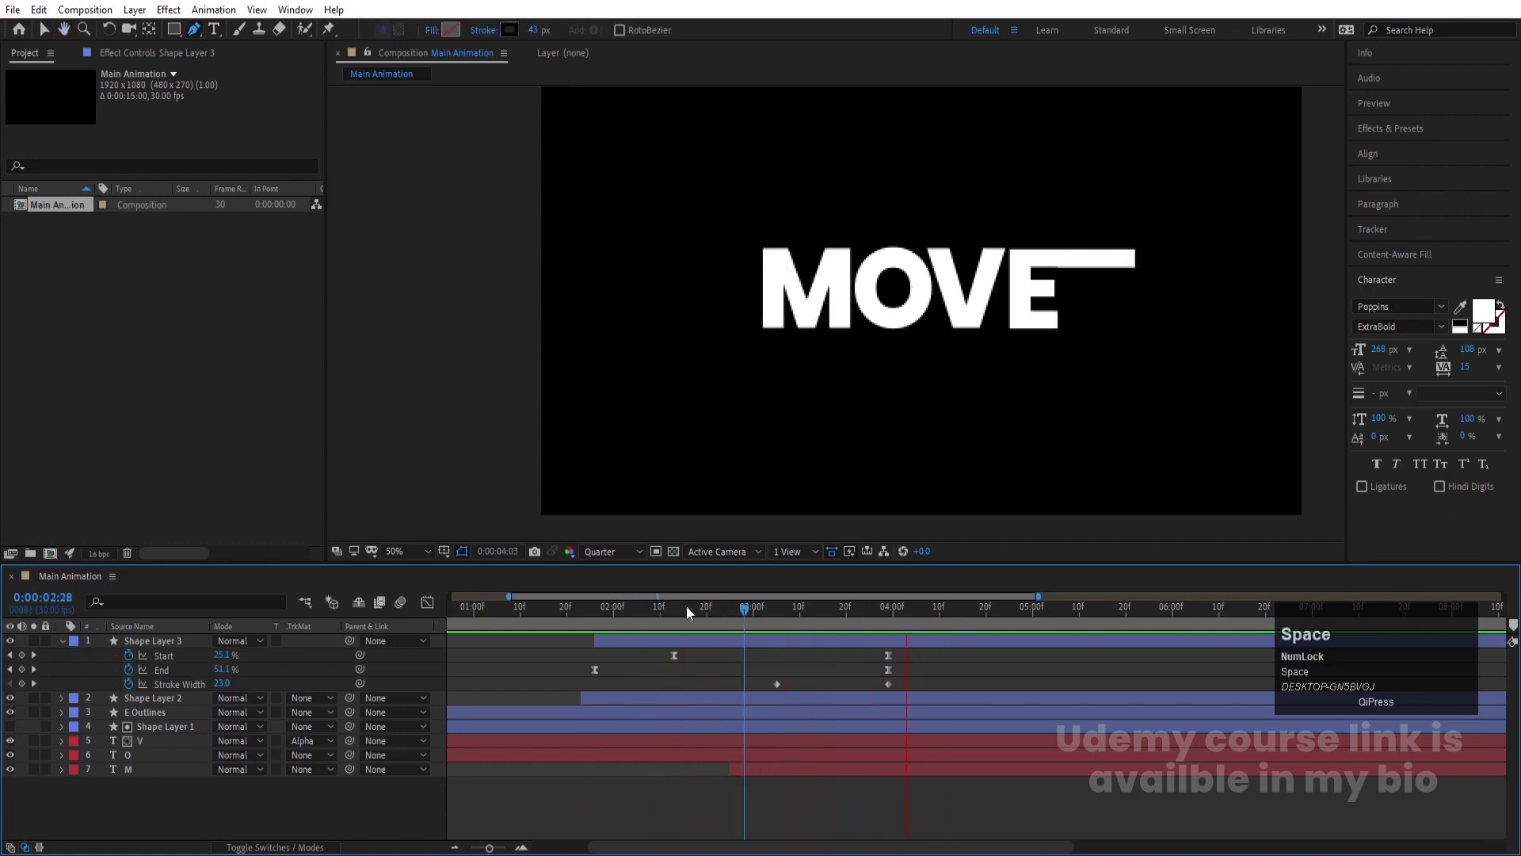
click(728, 658)
key(u)
key(F4)
key(ctrl+a)
Enable motion blur on the layers and the composition, then play from the start
click(283, 648)
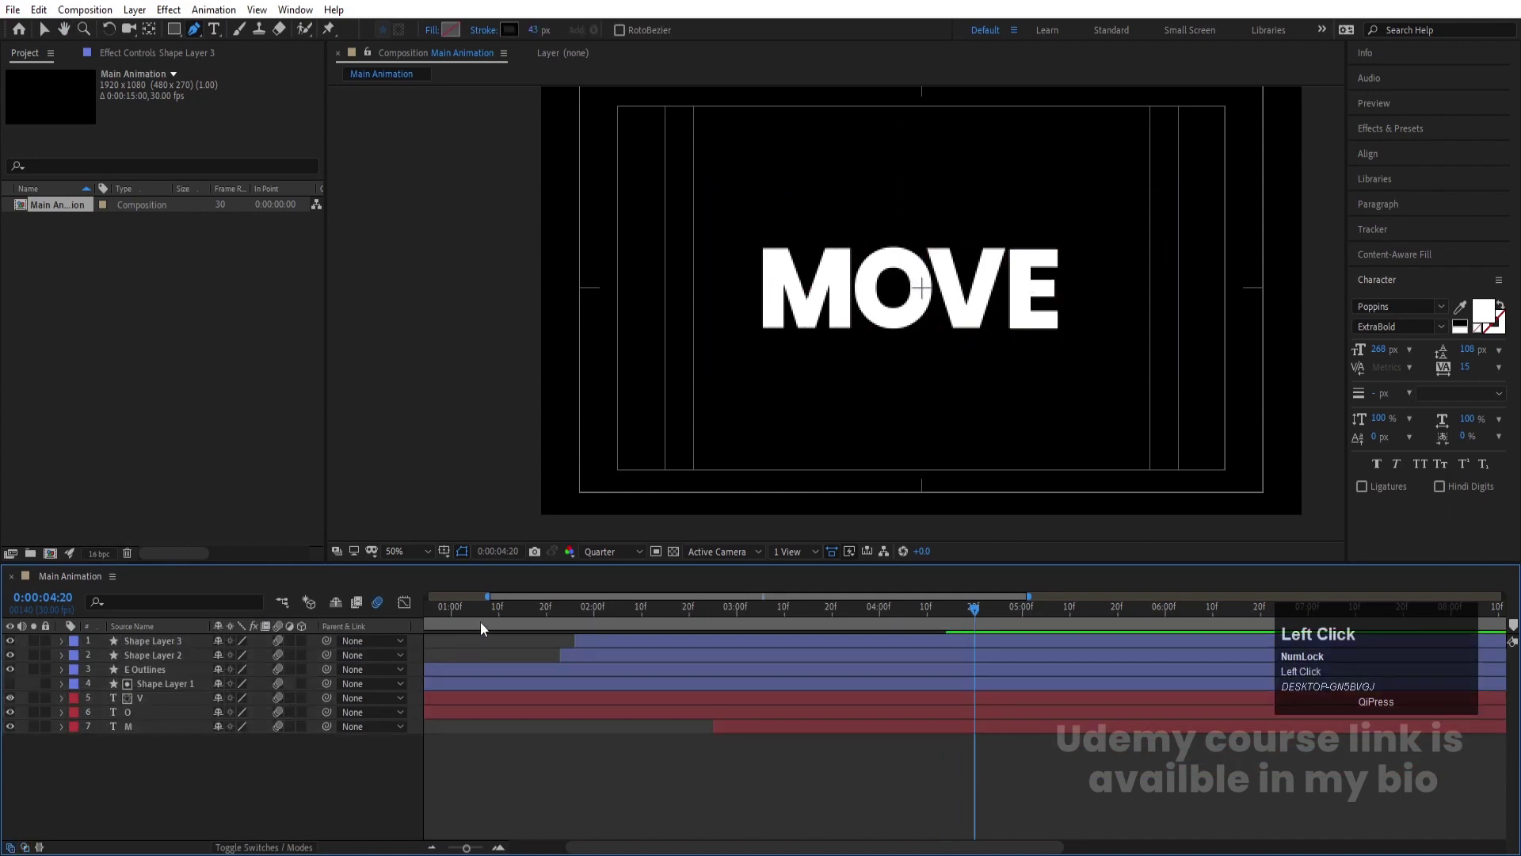
key(-)
click(494, 608)
key(space)
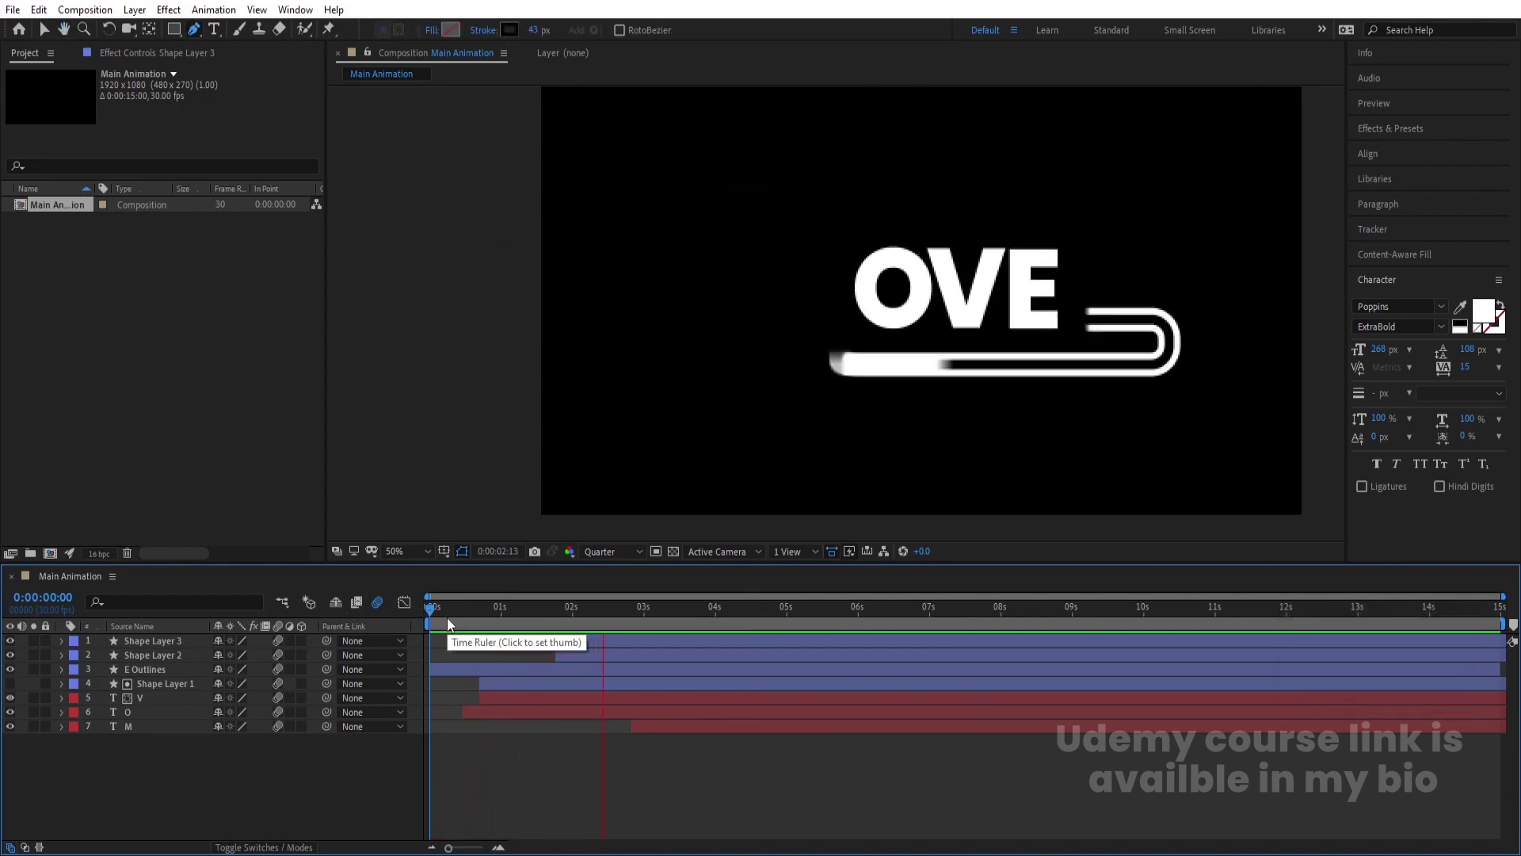
key(space)
click(148, 736)
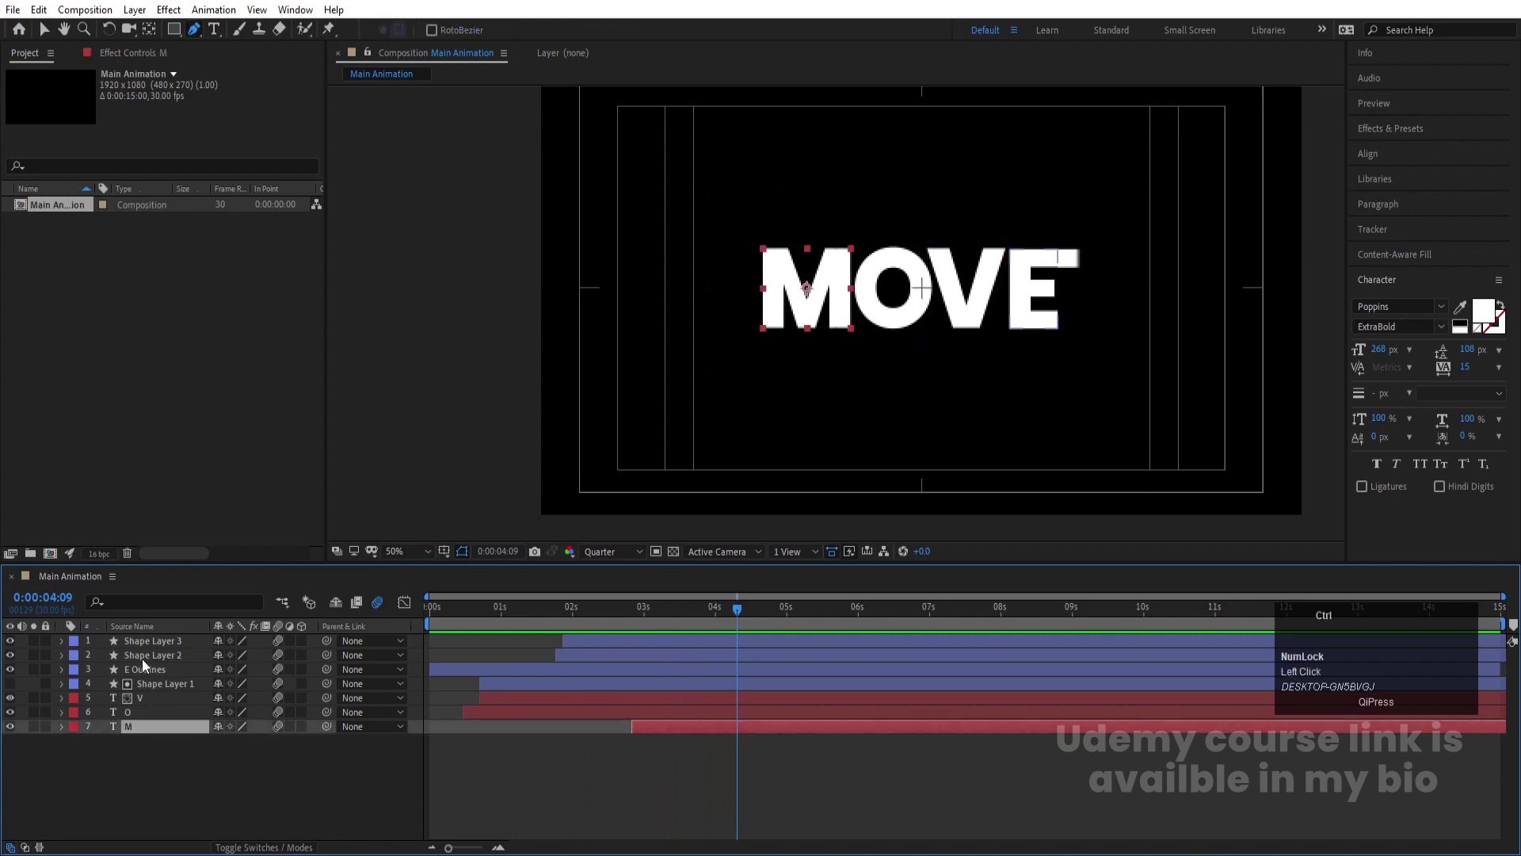
drag(666, 617, 652, 654)
drag(560, 617, 652, 655)
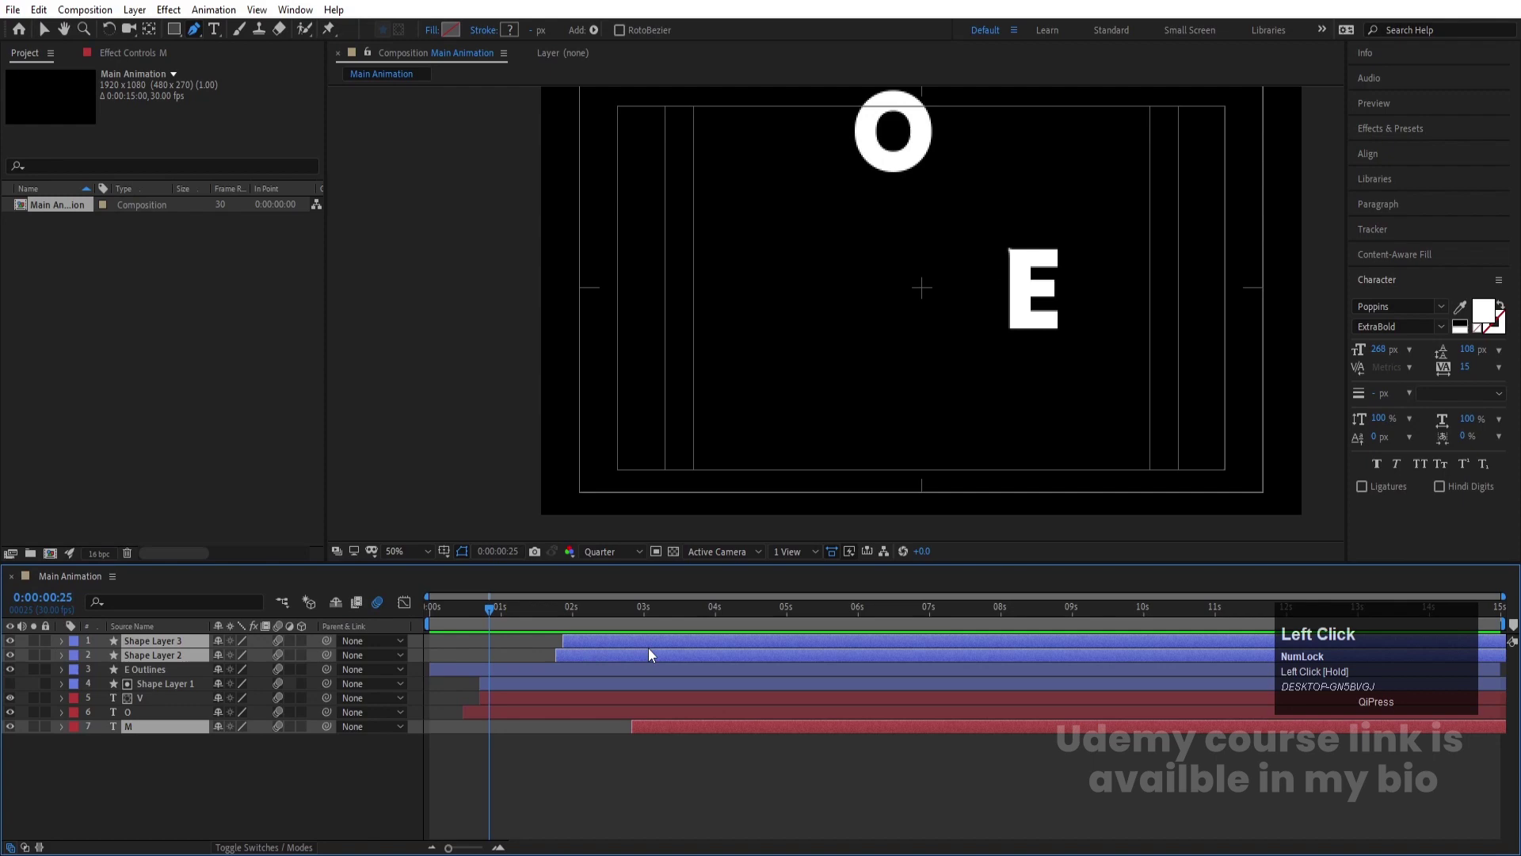
drag(624, 664, 657, 737)
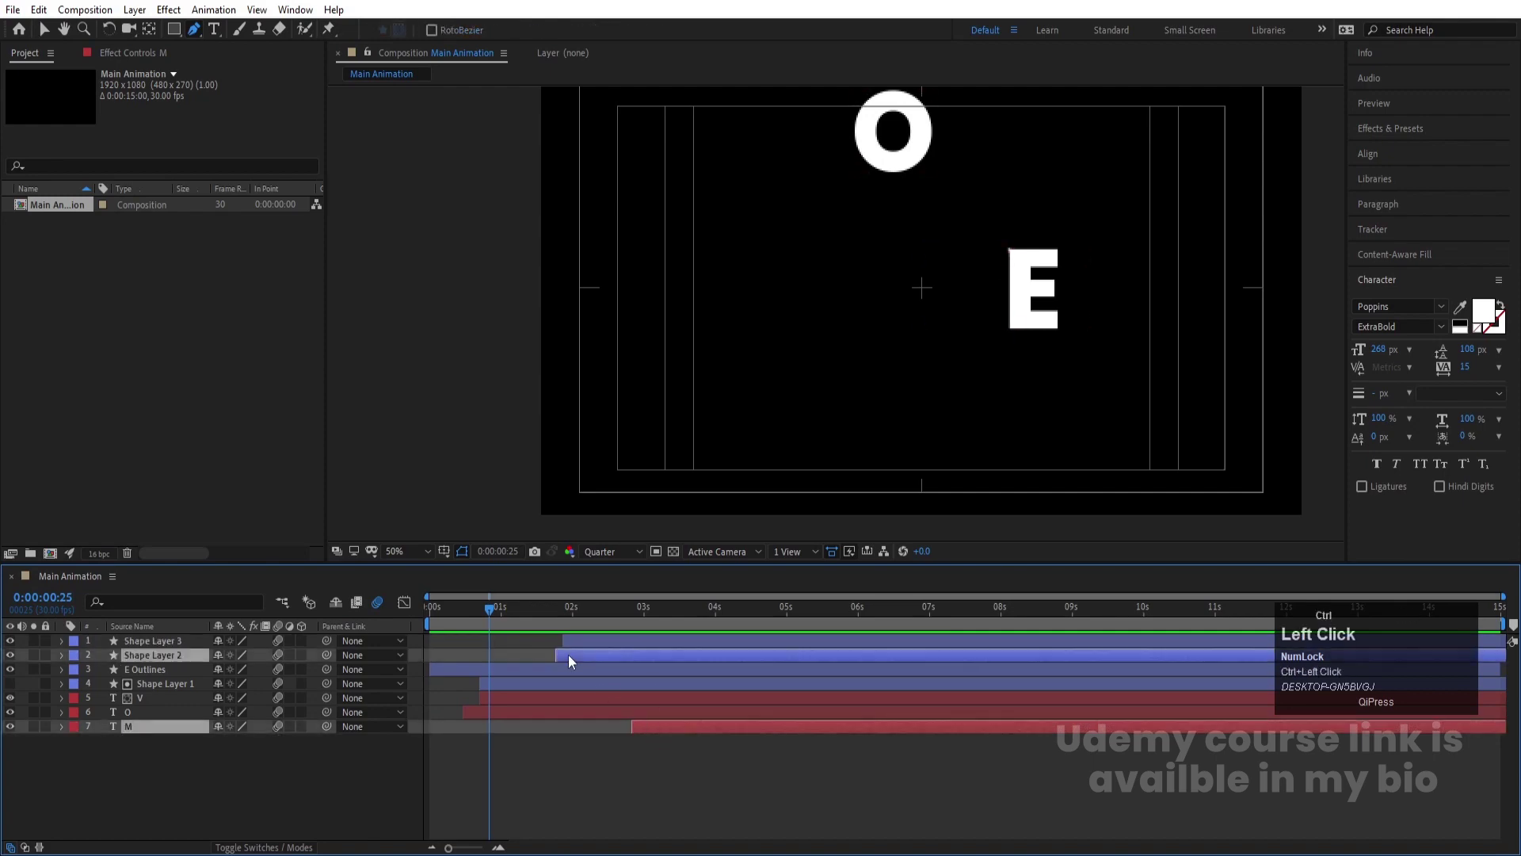
click(616, 651)
key(space)
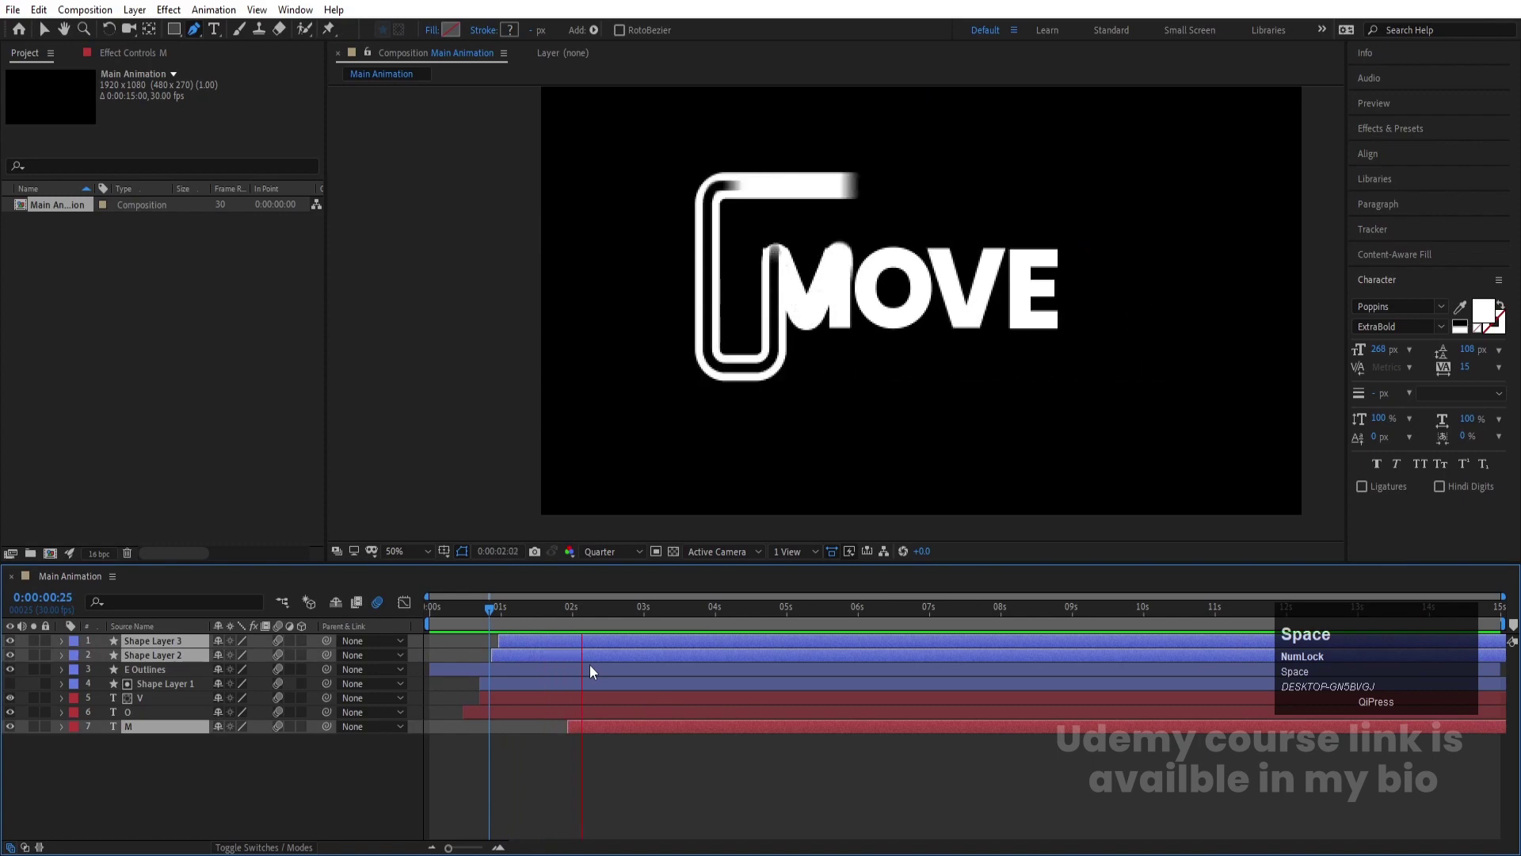
key(space)
click(702, 786)
key(-)
key(-)
click(453, 607)
key(space)
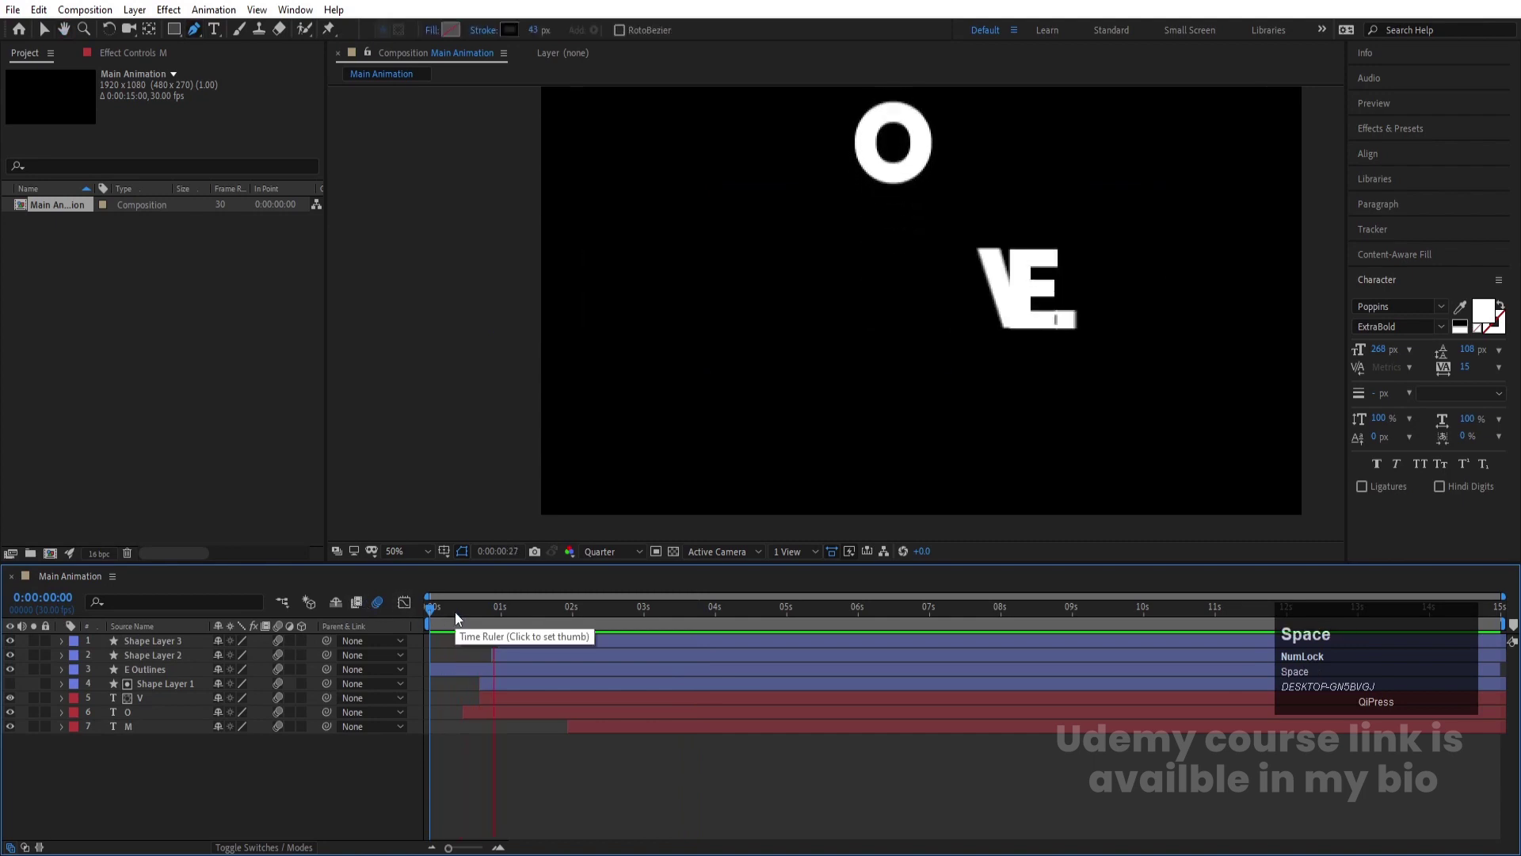
key(space)
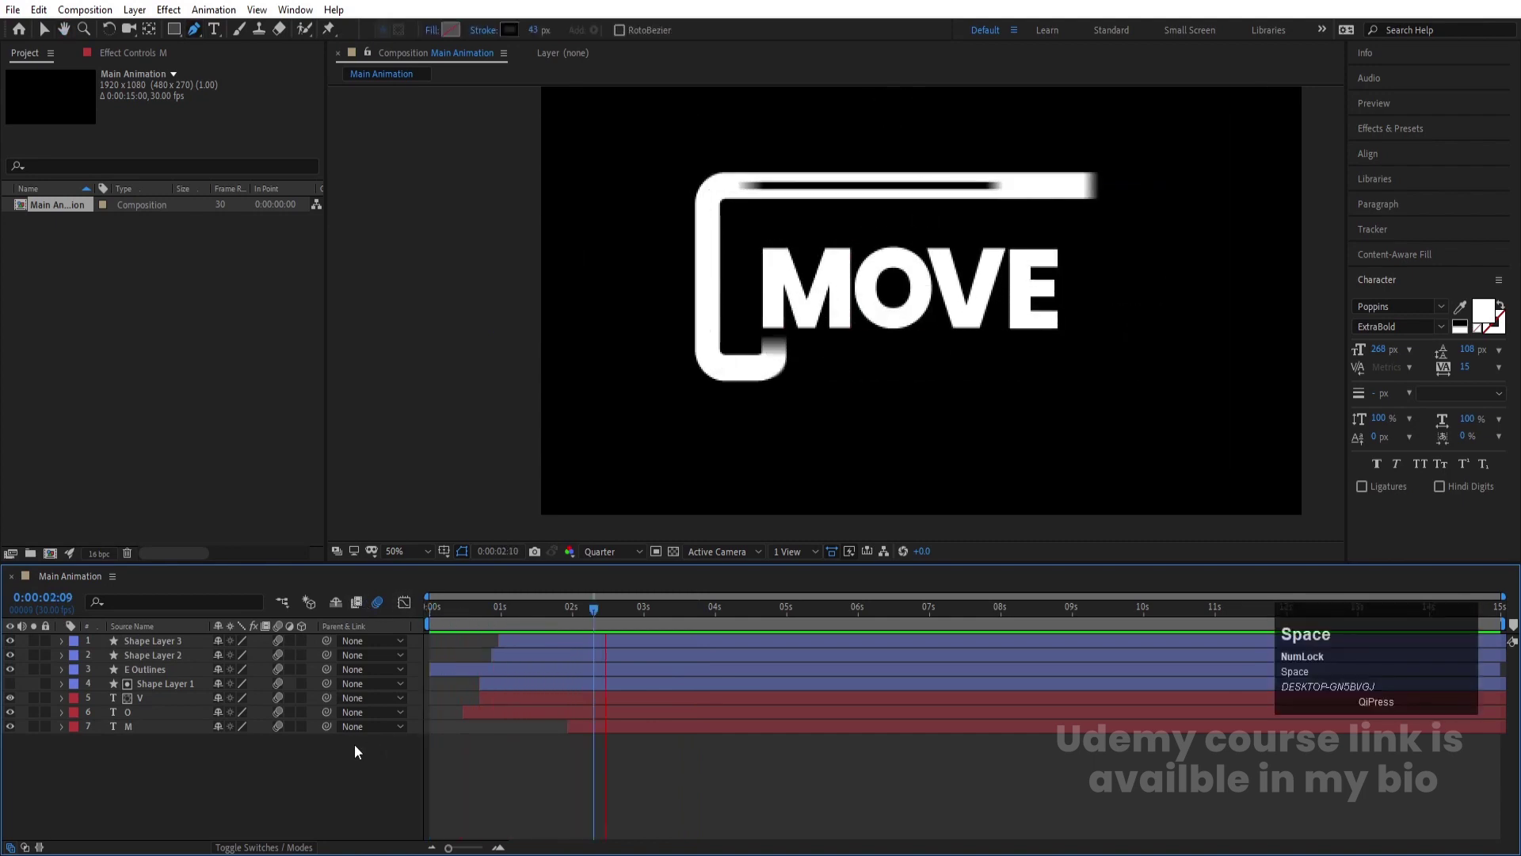
key(ctrl+a)
Pre-compose all layers into a composition named 'Text Animation'
key(ctrl+shift+c)
text(ext)
key(space)
text(ni)
key(space)
text(ation)
key(Return)
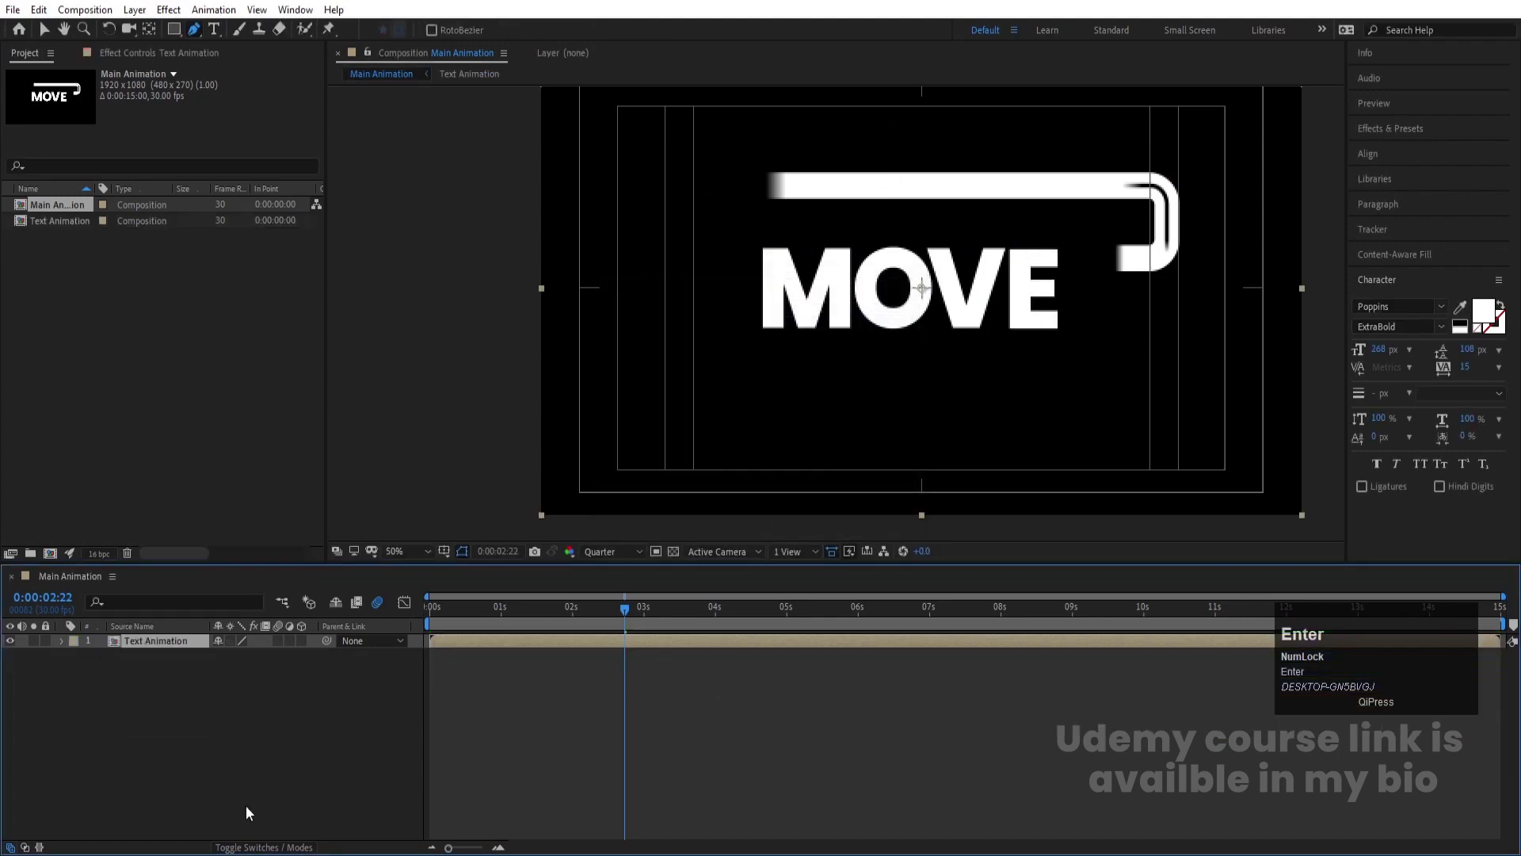
Duplicate the Text Animation layer and hide the top copy
key(ctrl+d)
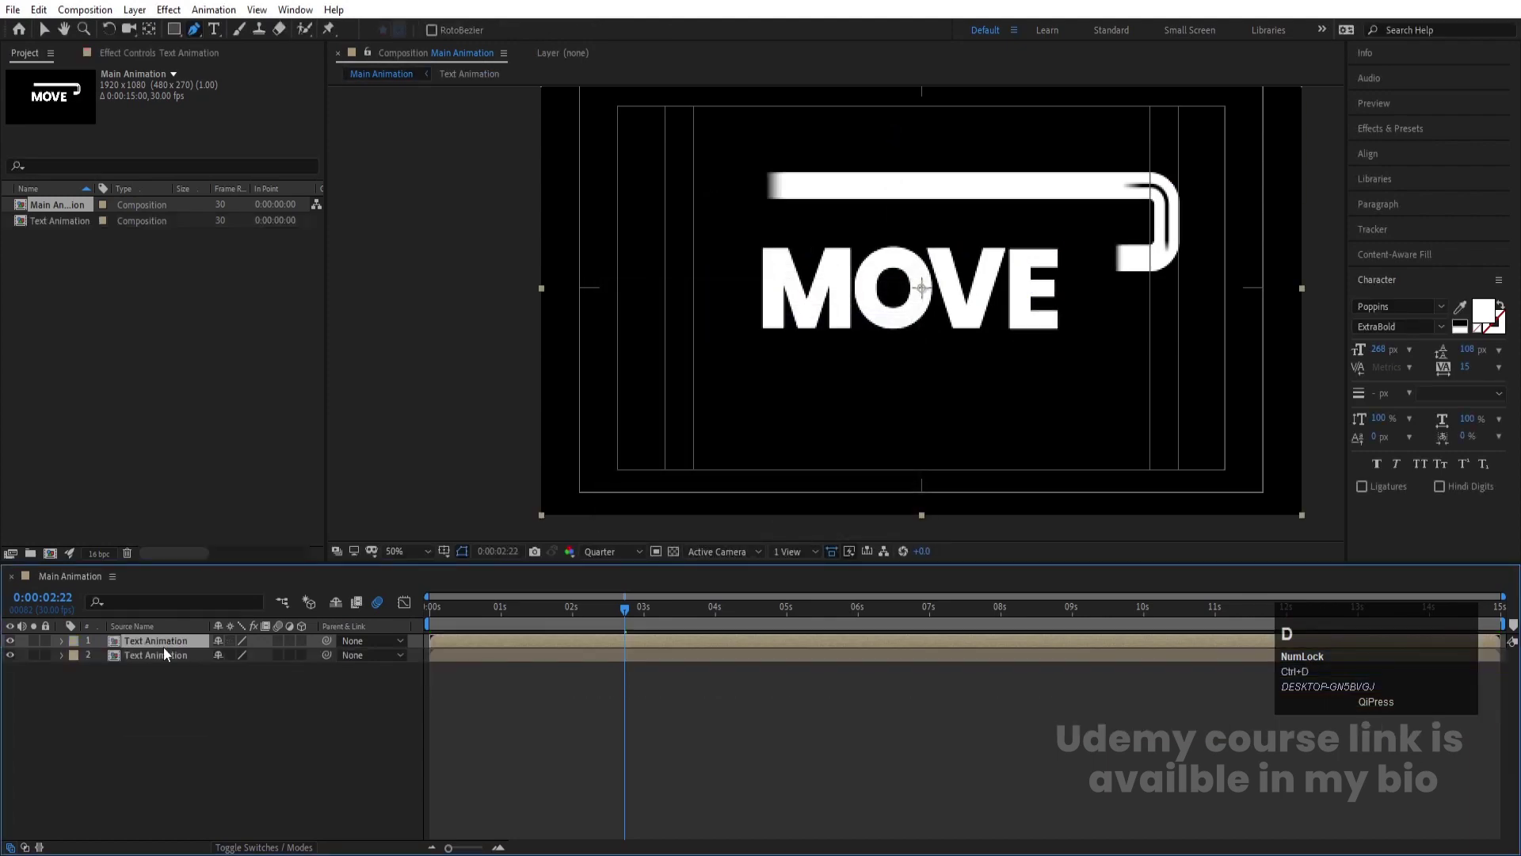
click(182, 660)
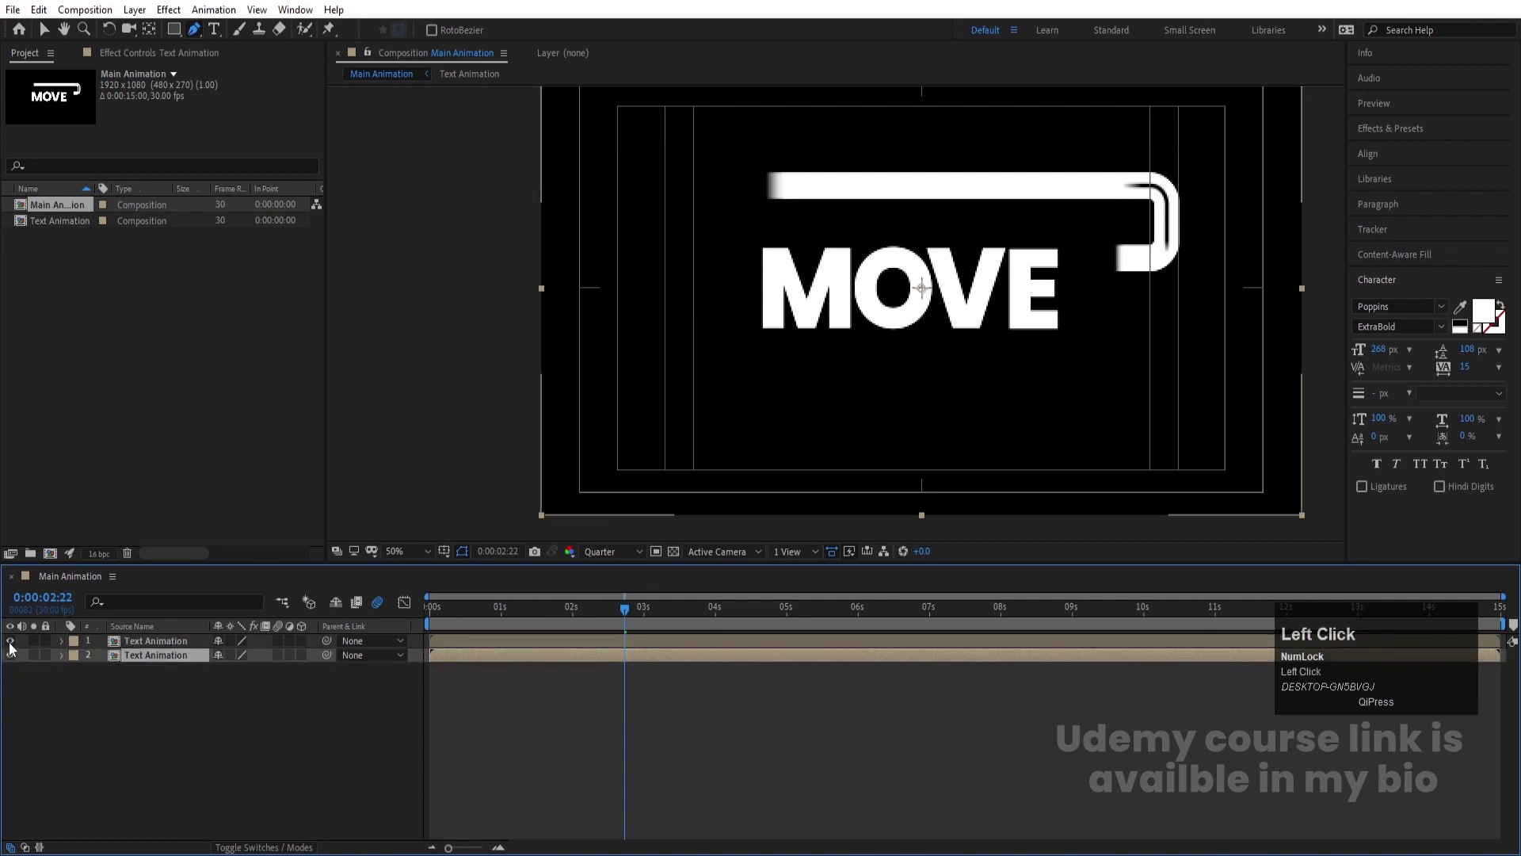
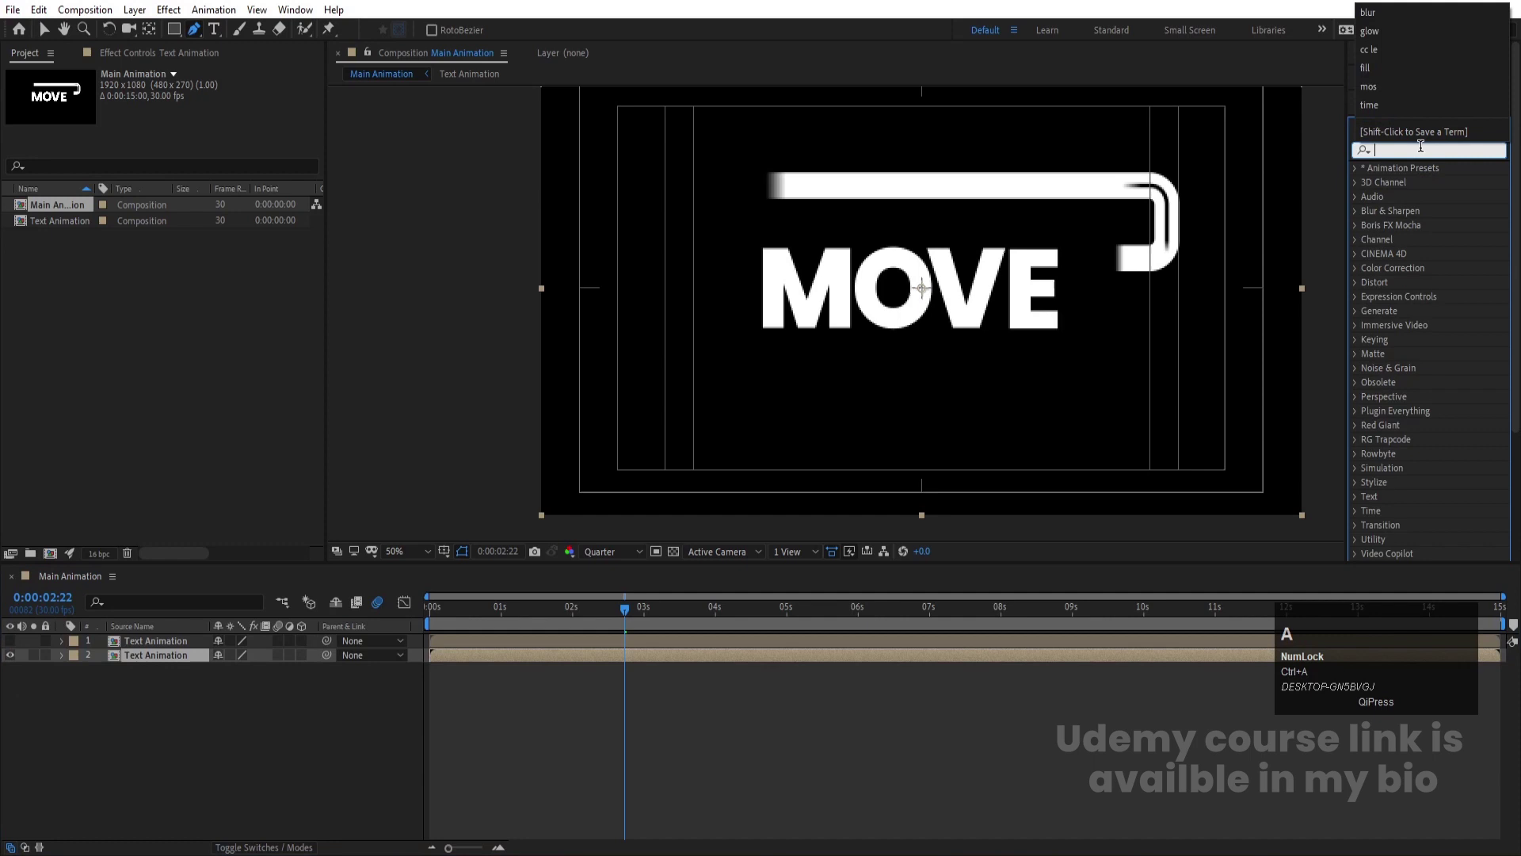
Apply the Find Edges effect to the lower Text Animation copy and preview the result
text(find)
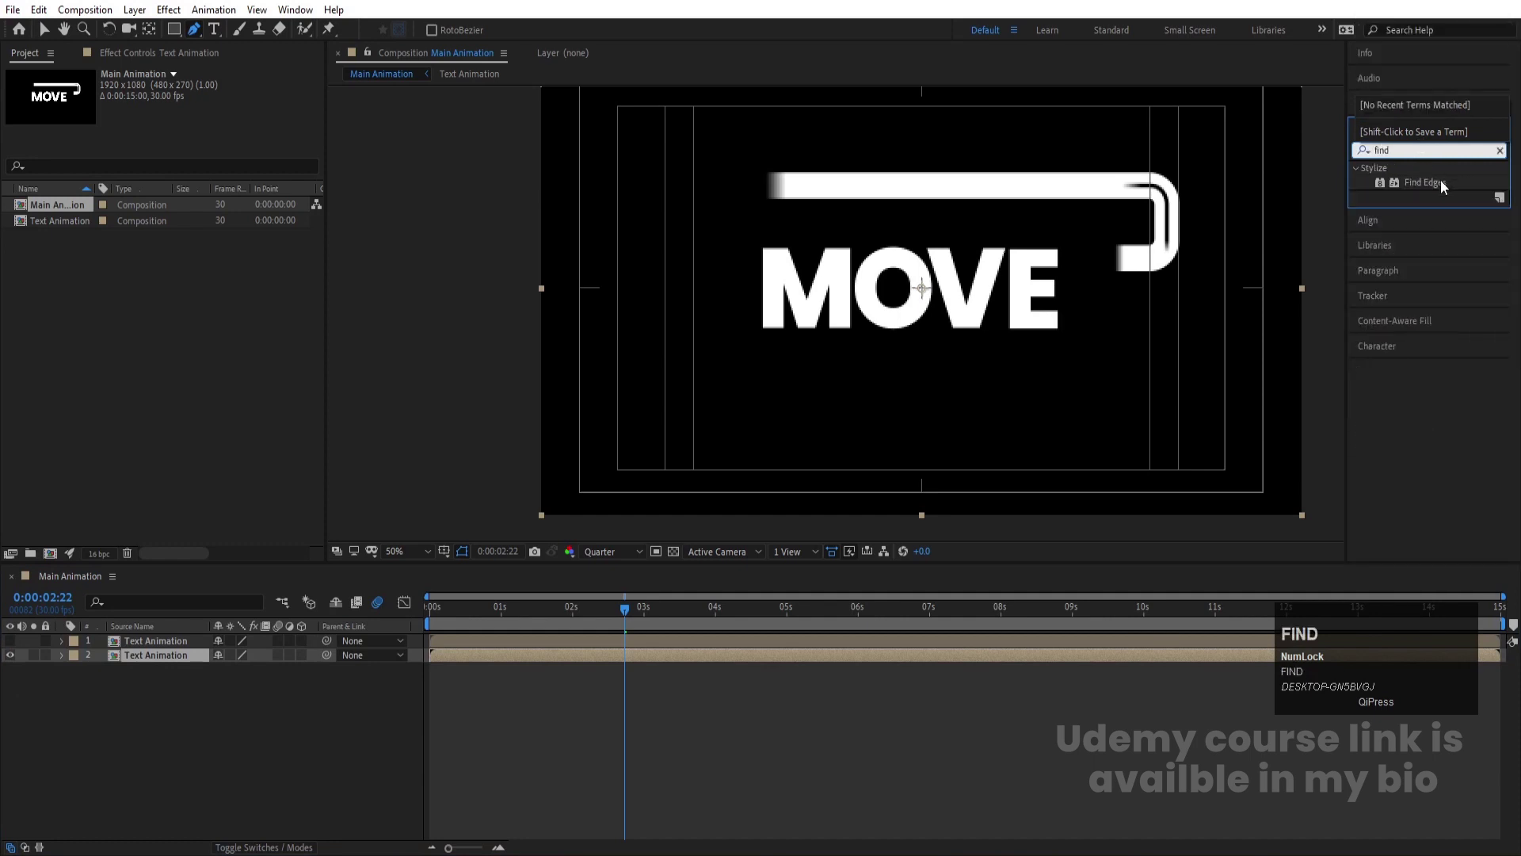
click(1444, 185)
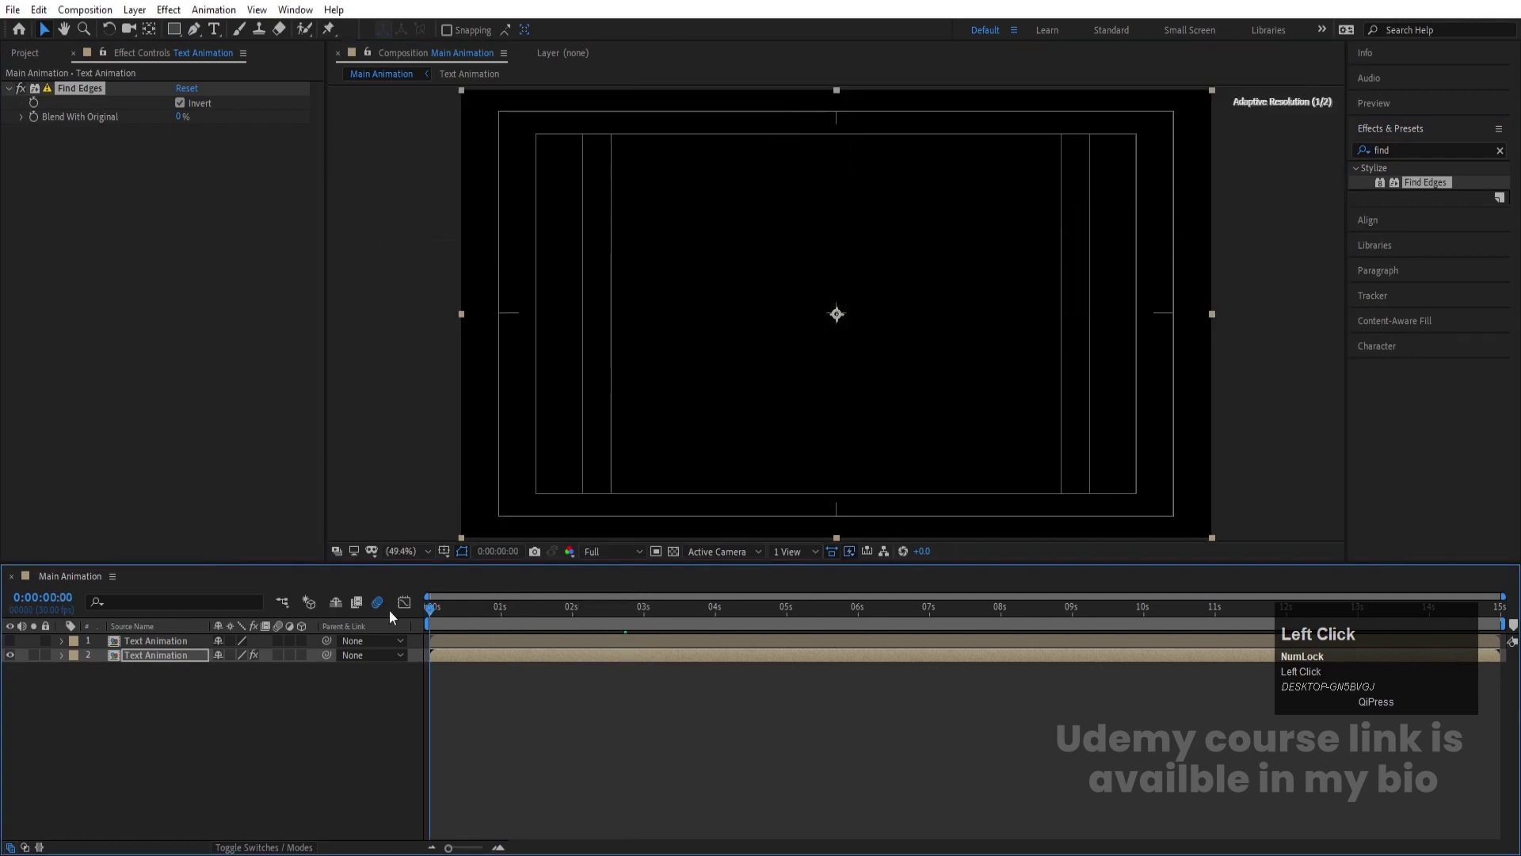
key(space)
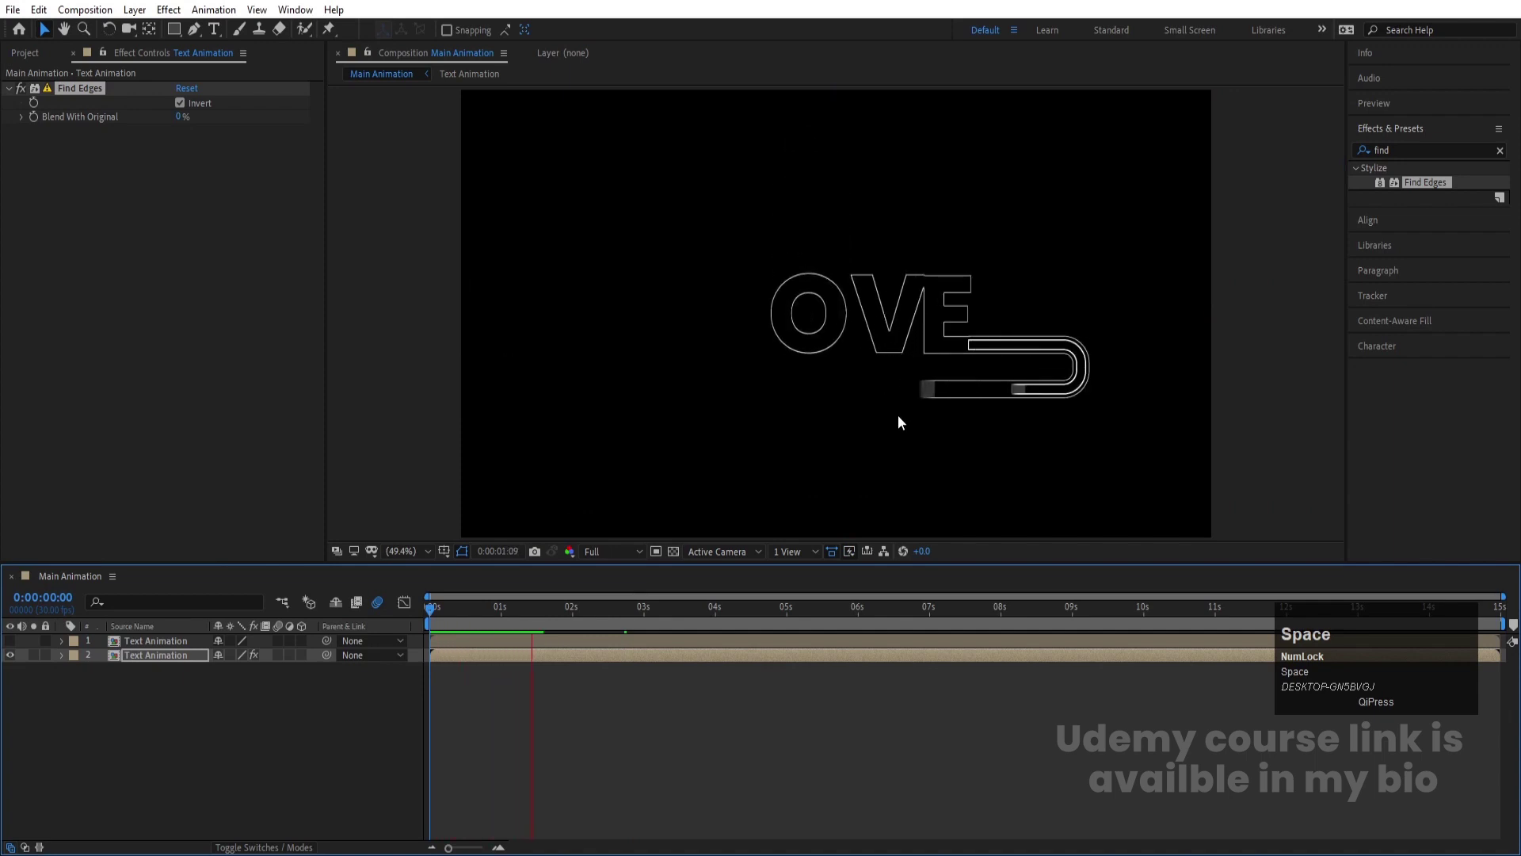
key(space)
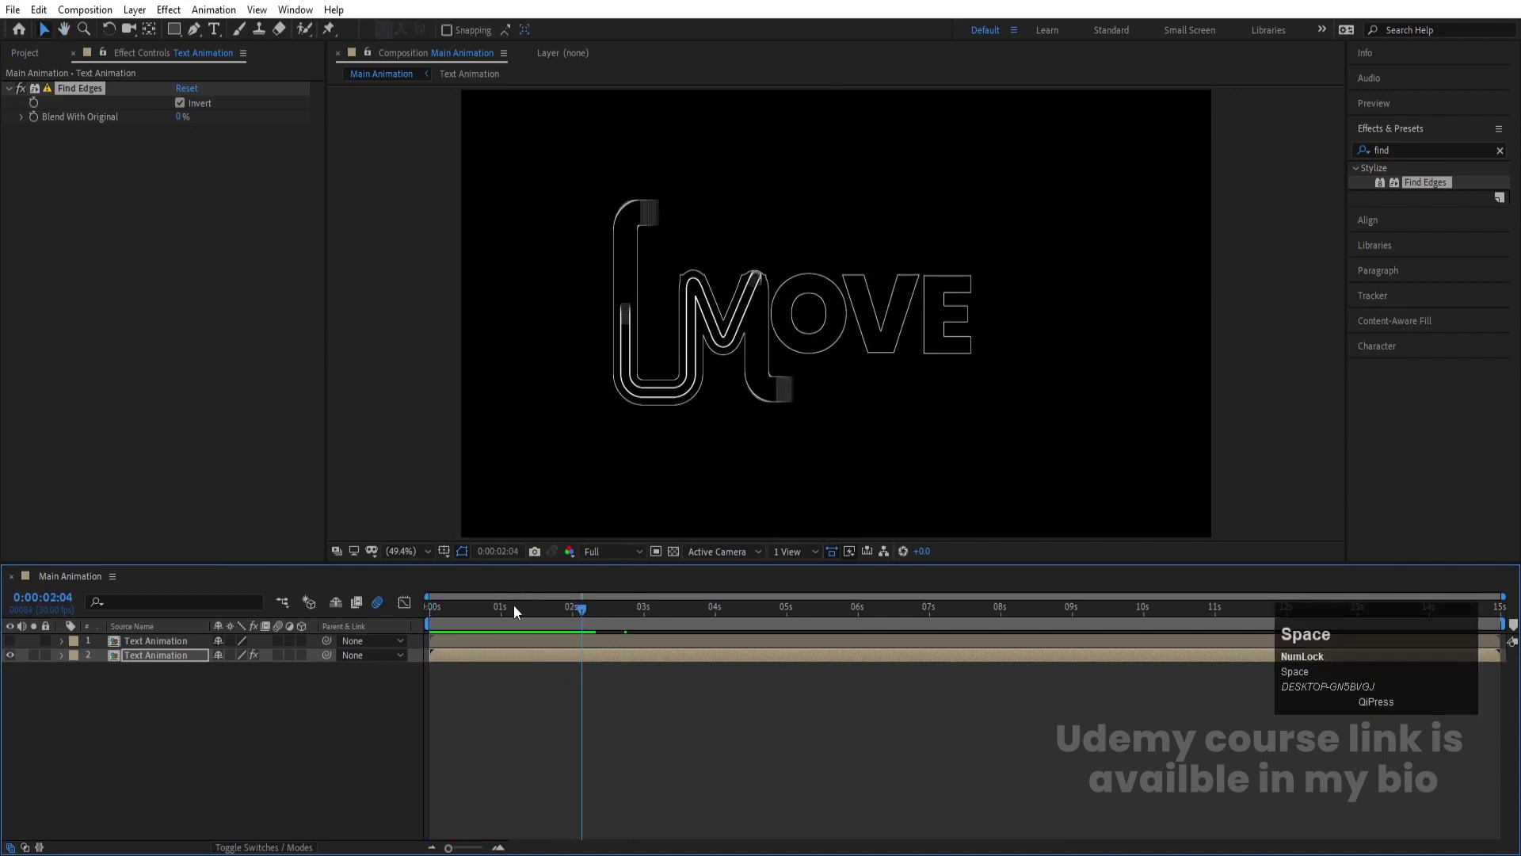
Make the top Text Animation copy visible again and preview both copies together
click(482, 611)
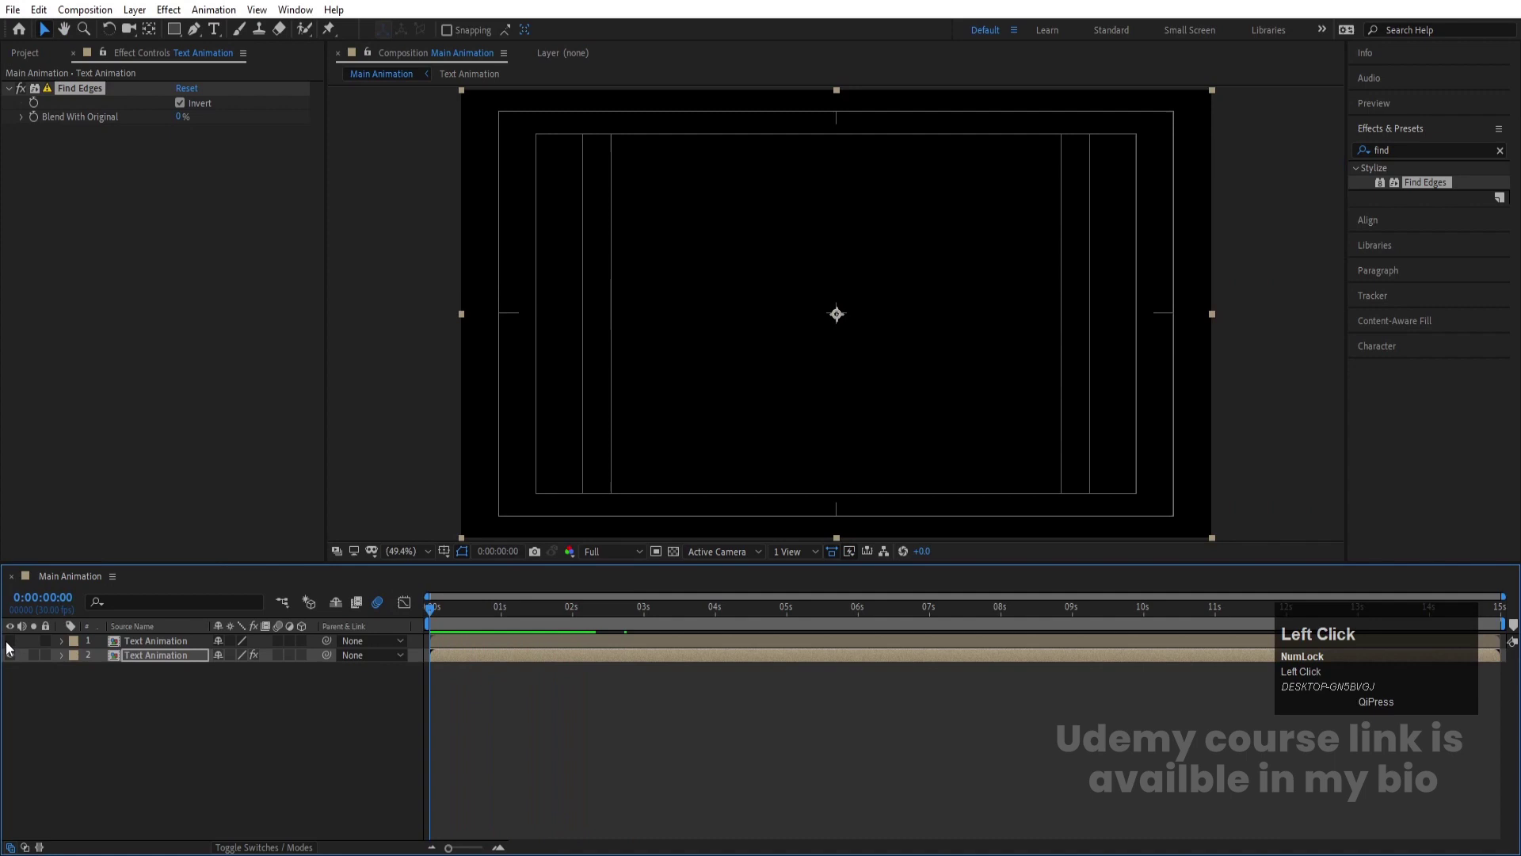
key(Page_Down)
click(494, 646)
key([)
key(space)
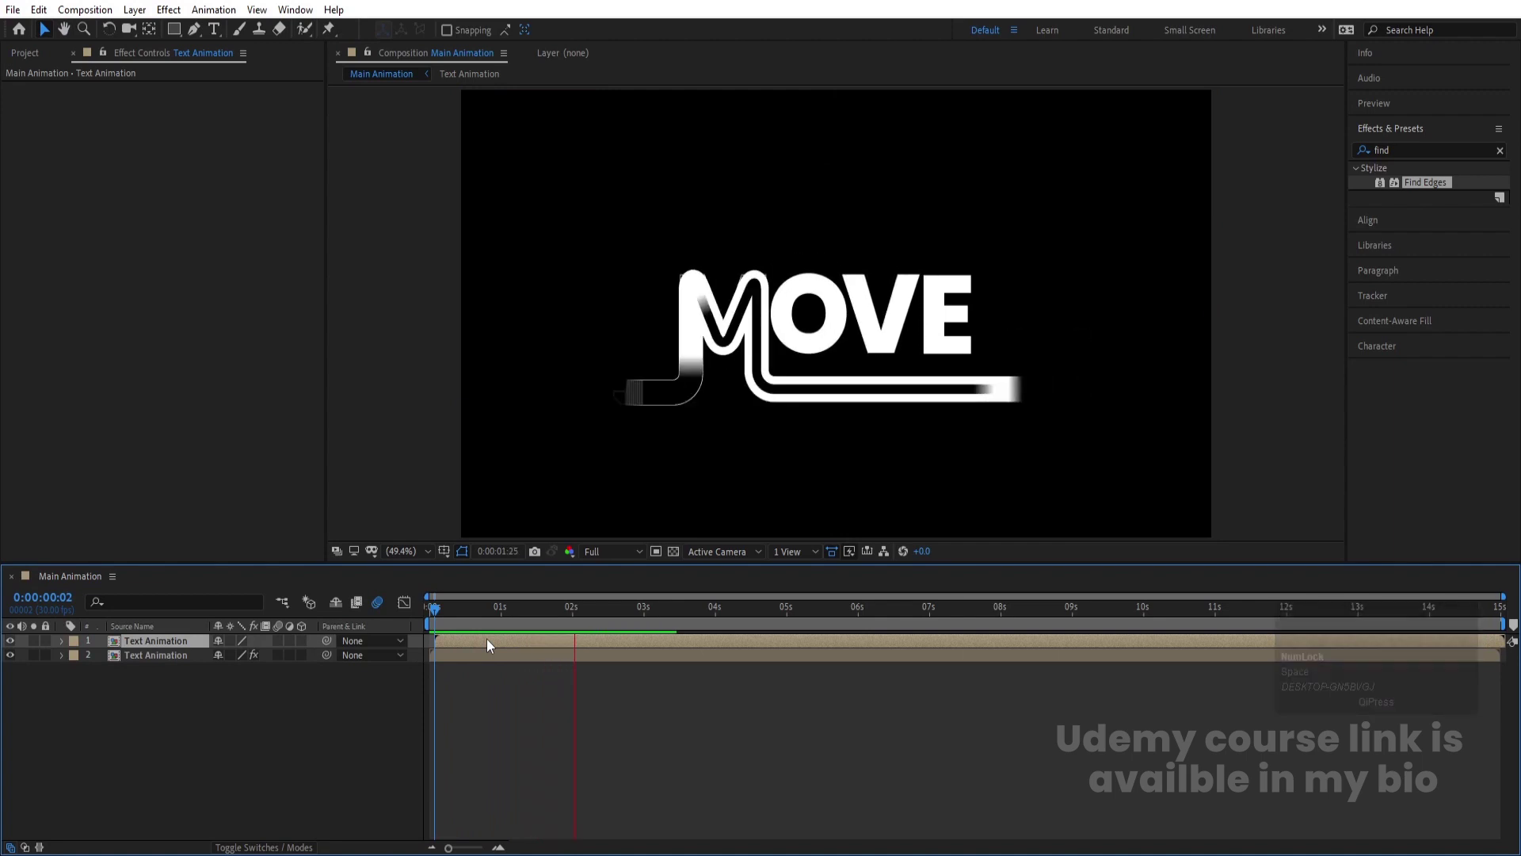
key(space)
Adjust the layer setup further and re-preview the animation before adding a solid
click(500, 624)
key(space)
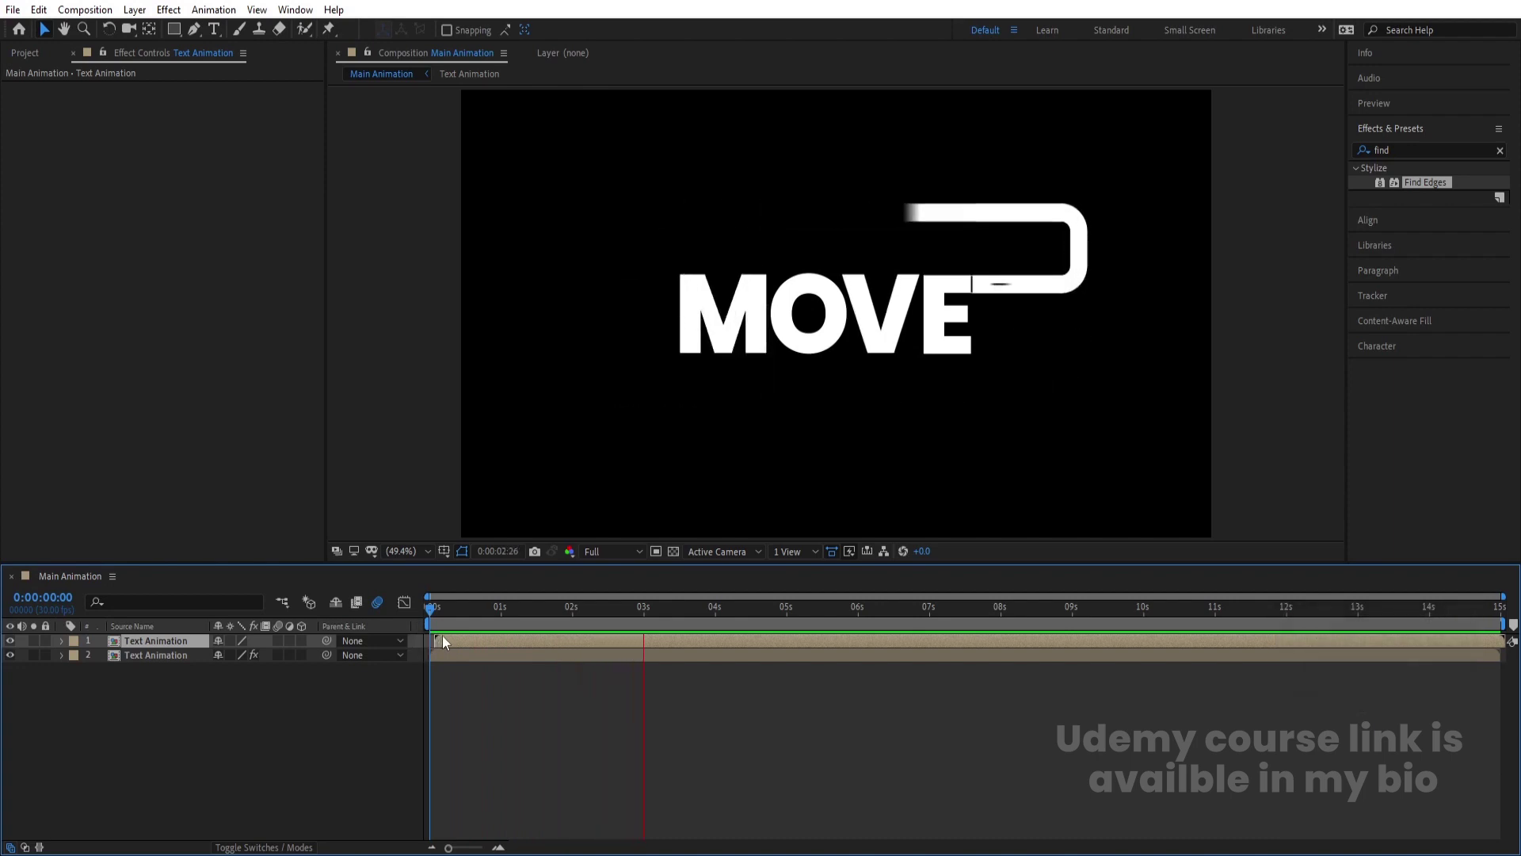
key(space)
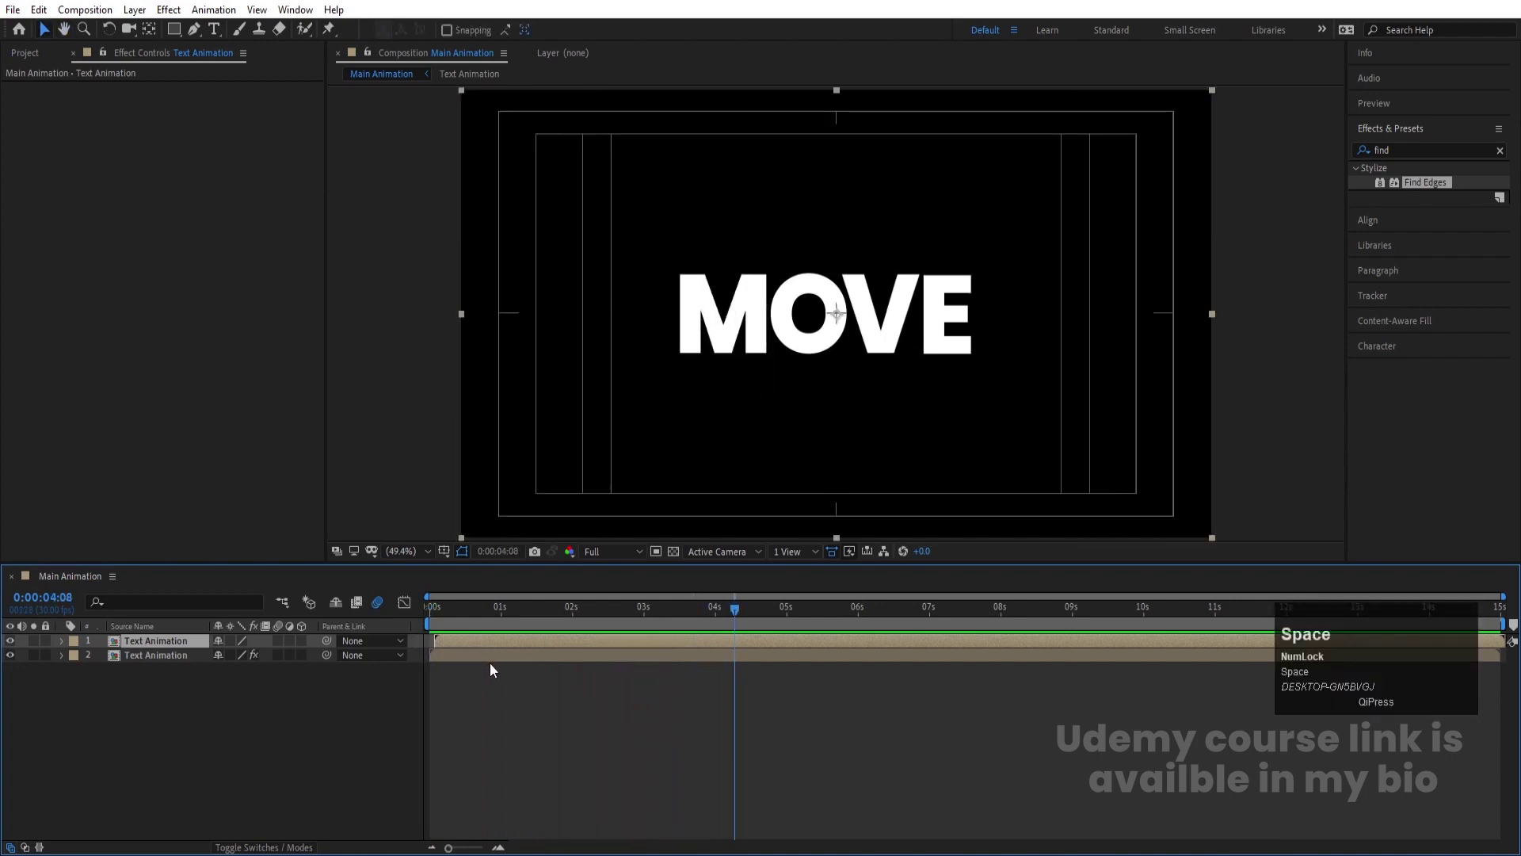
key(n)
key(space)
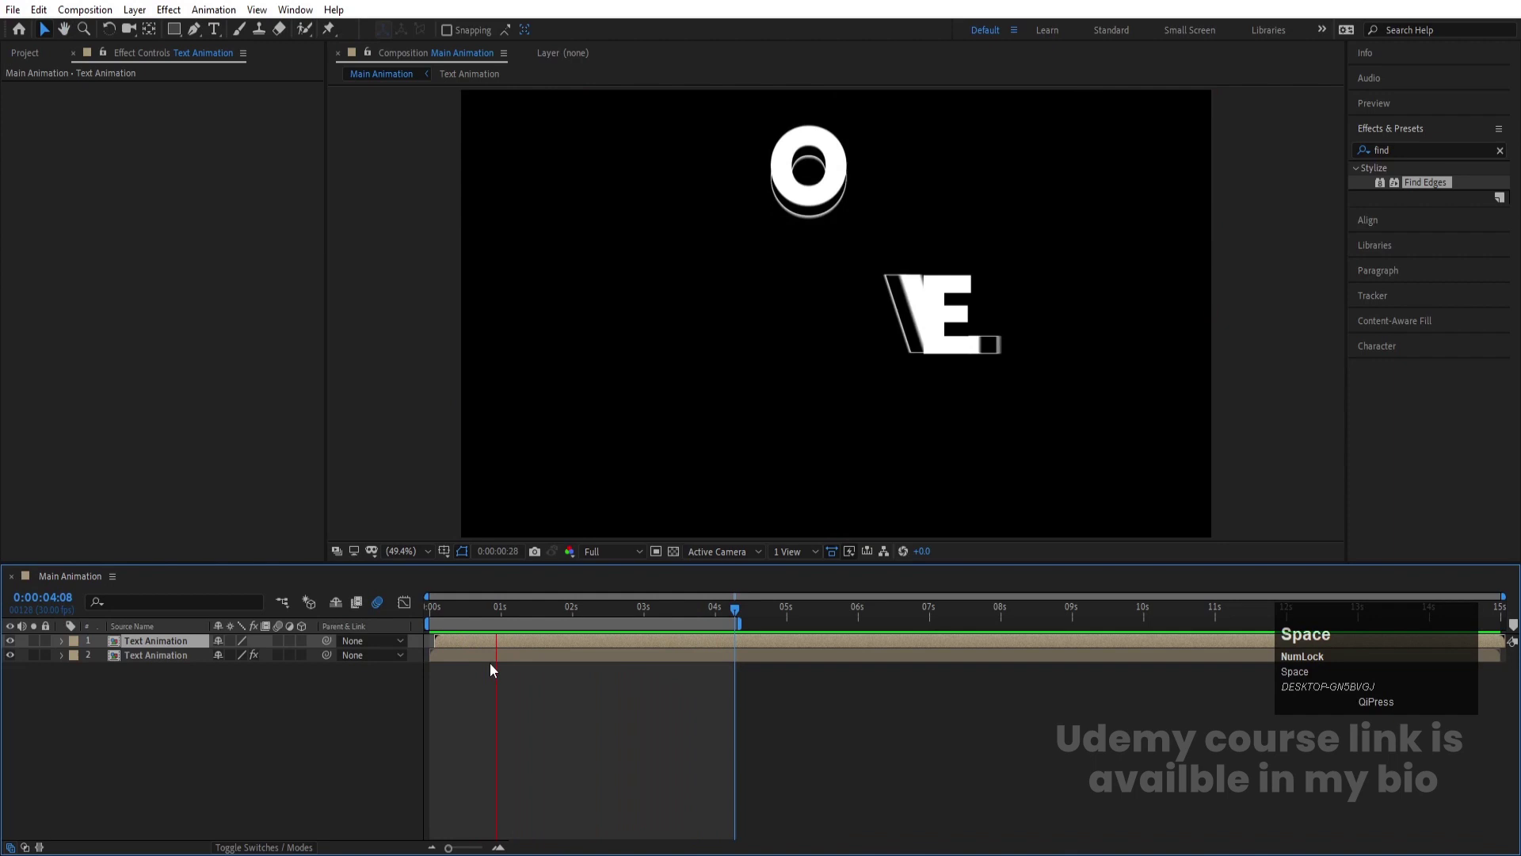
click(266, 719)
Create a new 1920×1080 solid and reopen its settings
key(ctrl+y)
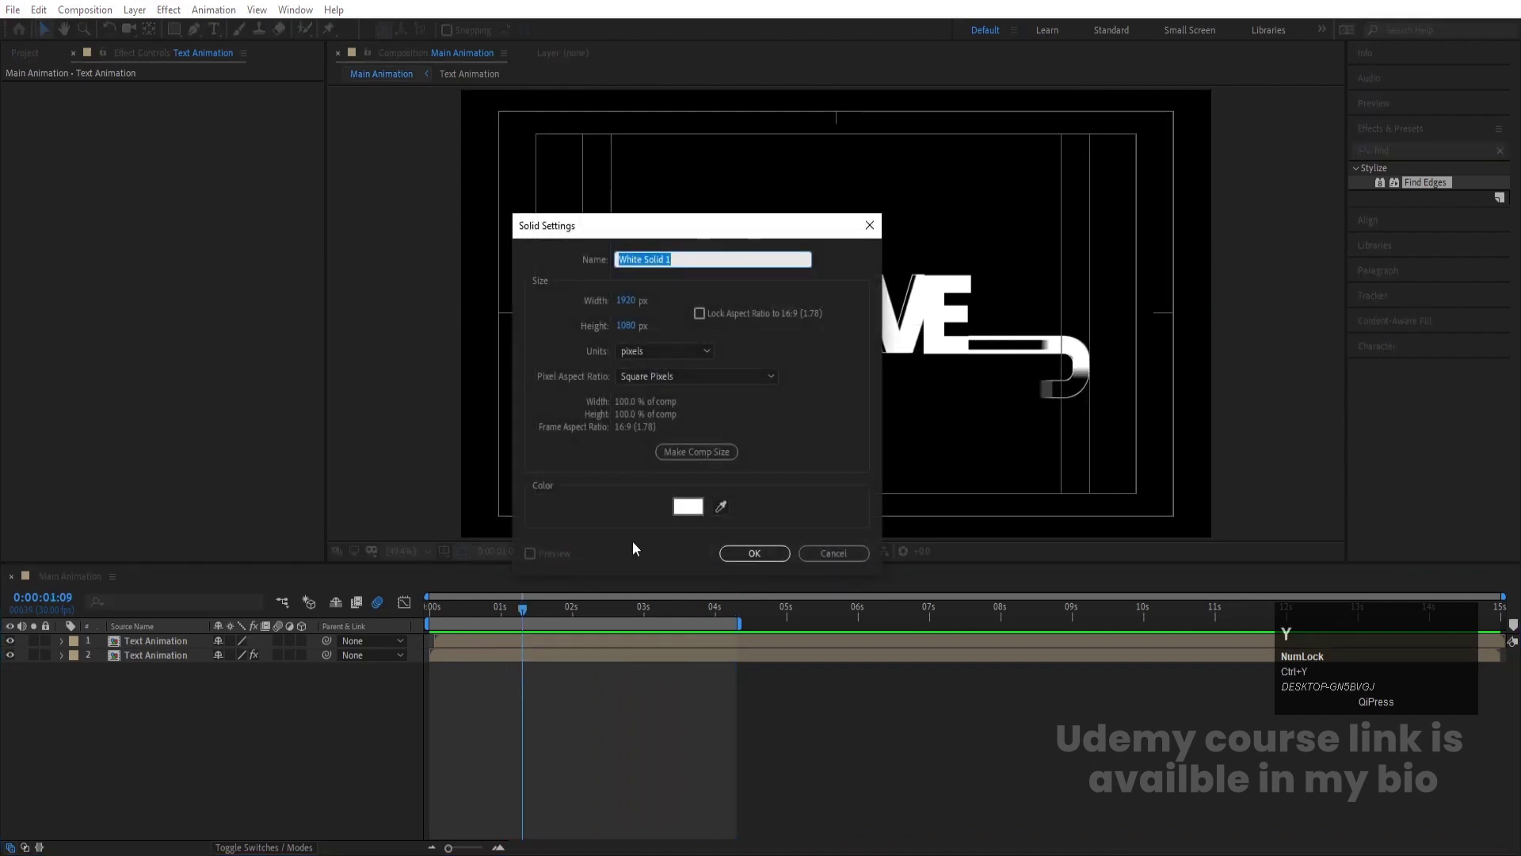
key(Return)
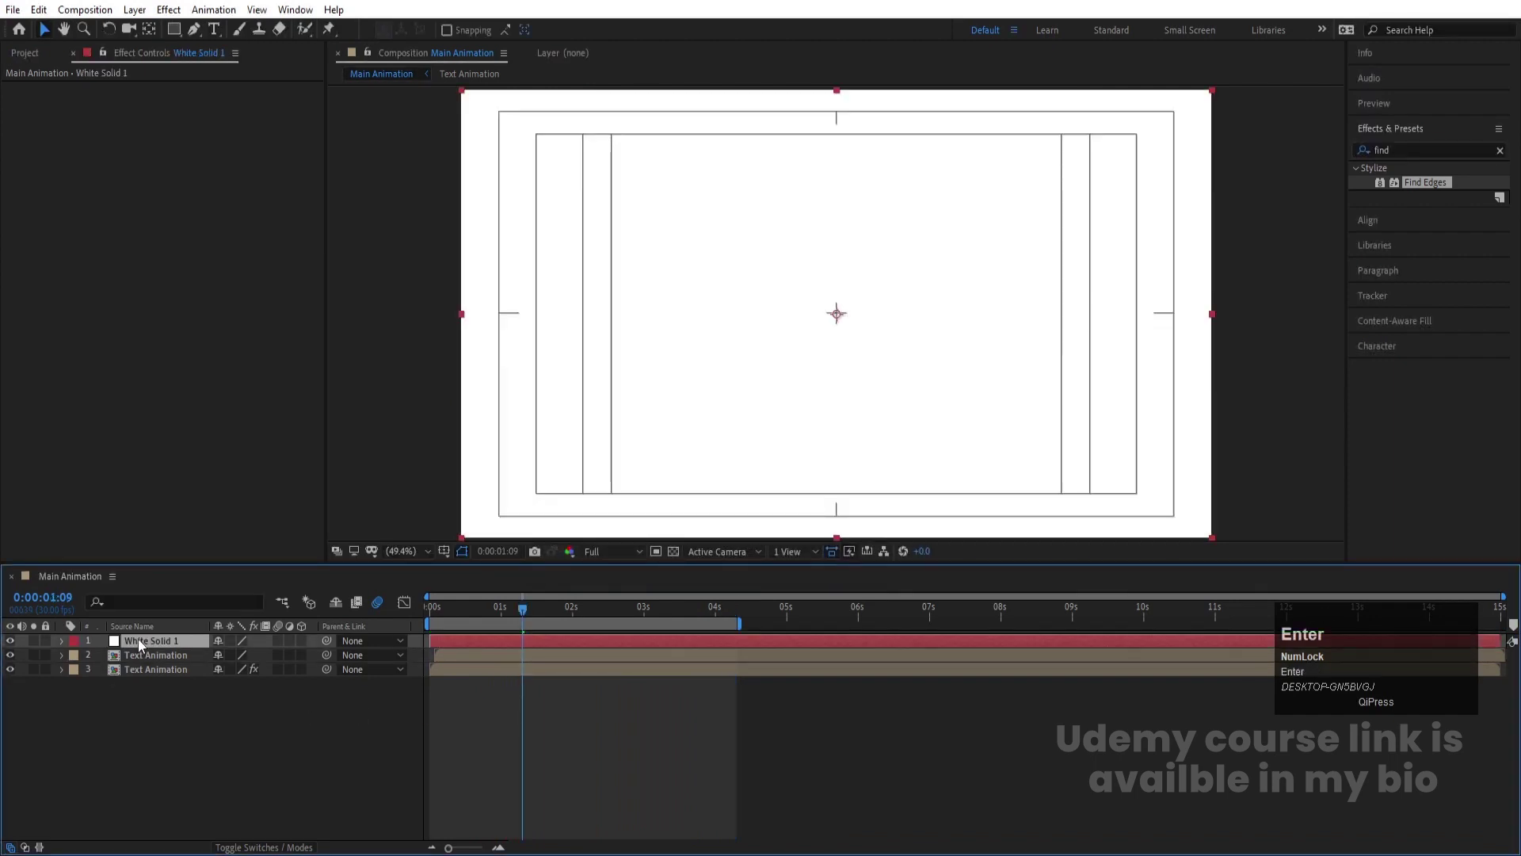
click(145, 646)
key(ctrl+y)
Change the solid's colour to black and send it beneath both text copies
click(691, 513)
key(Return)
click(162, 651)
key(space)
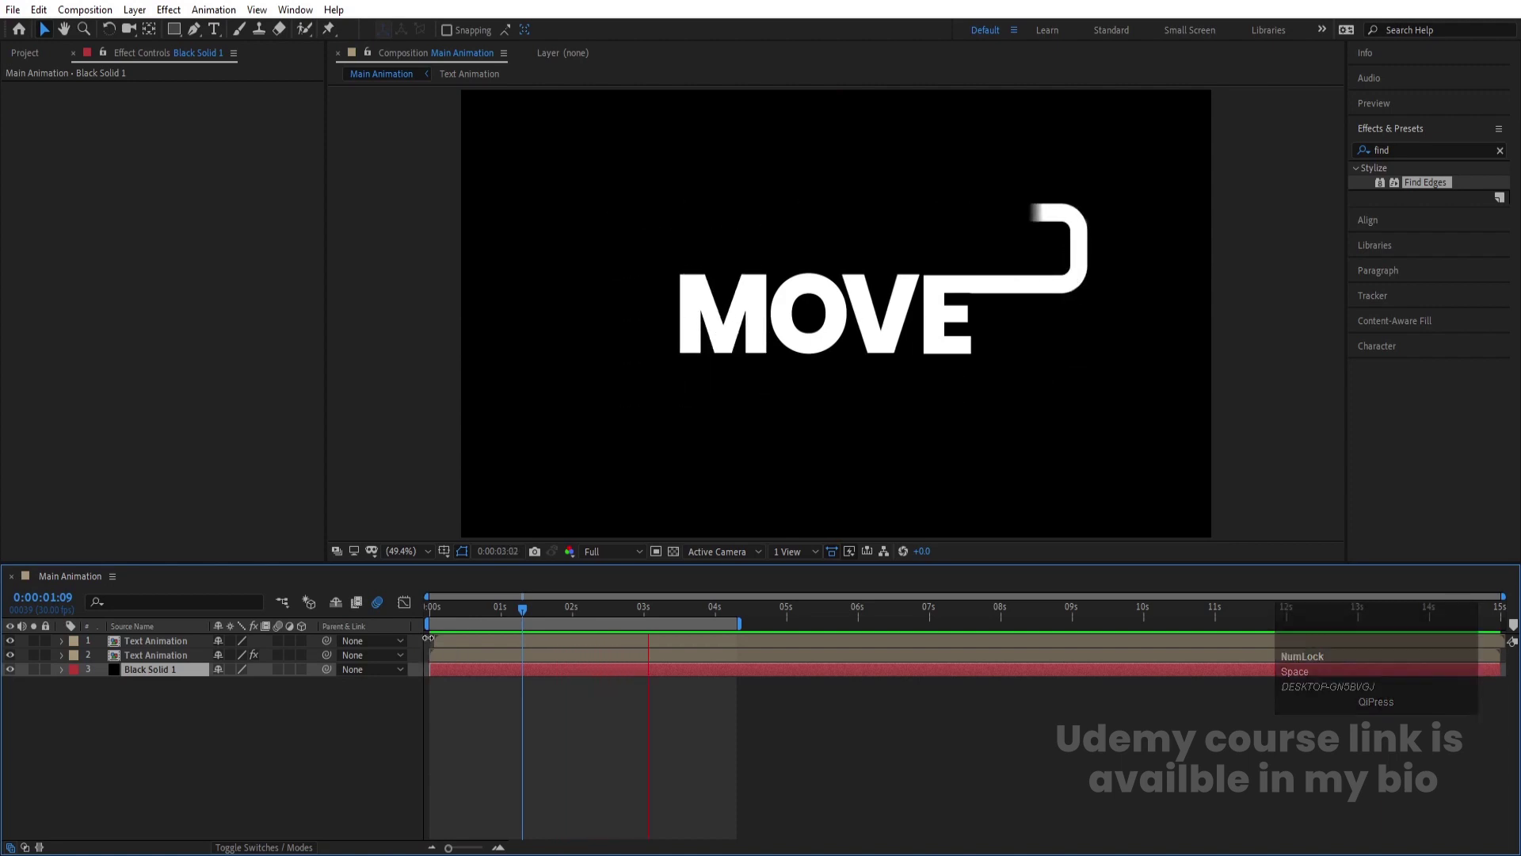
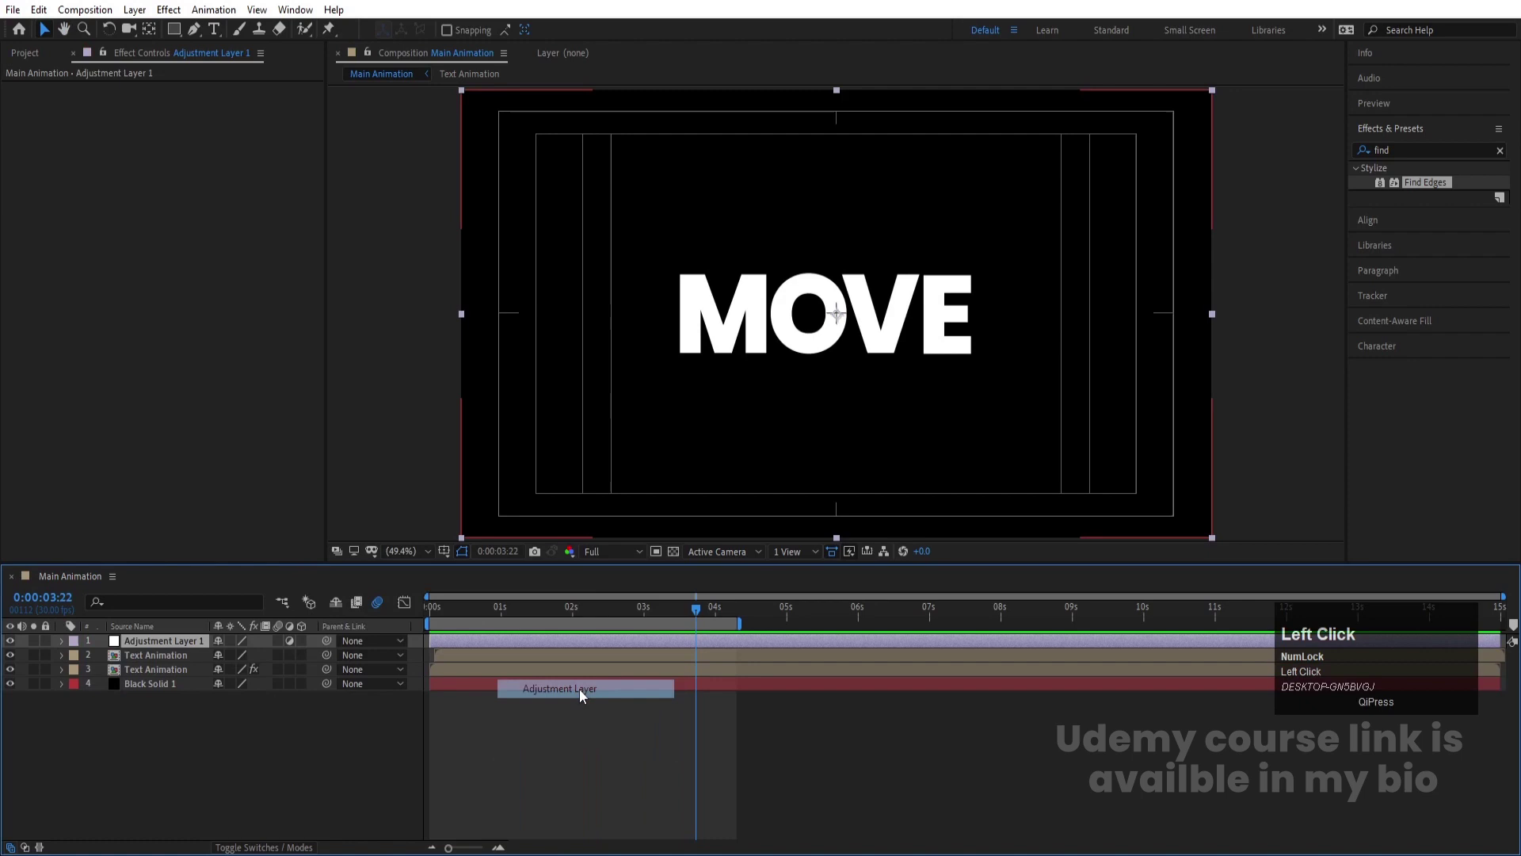
Apply Tint to Adjustment Layer 1 with swapped colours, turning MOVE into black on white, and preview
key(ctrl+a)
text(tint)
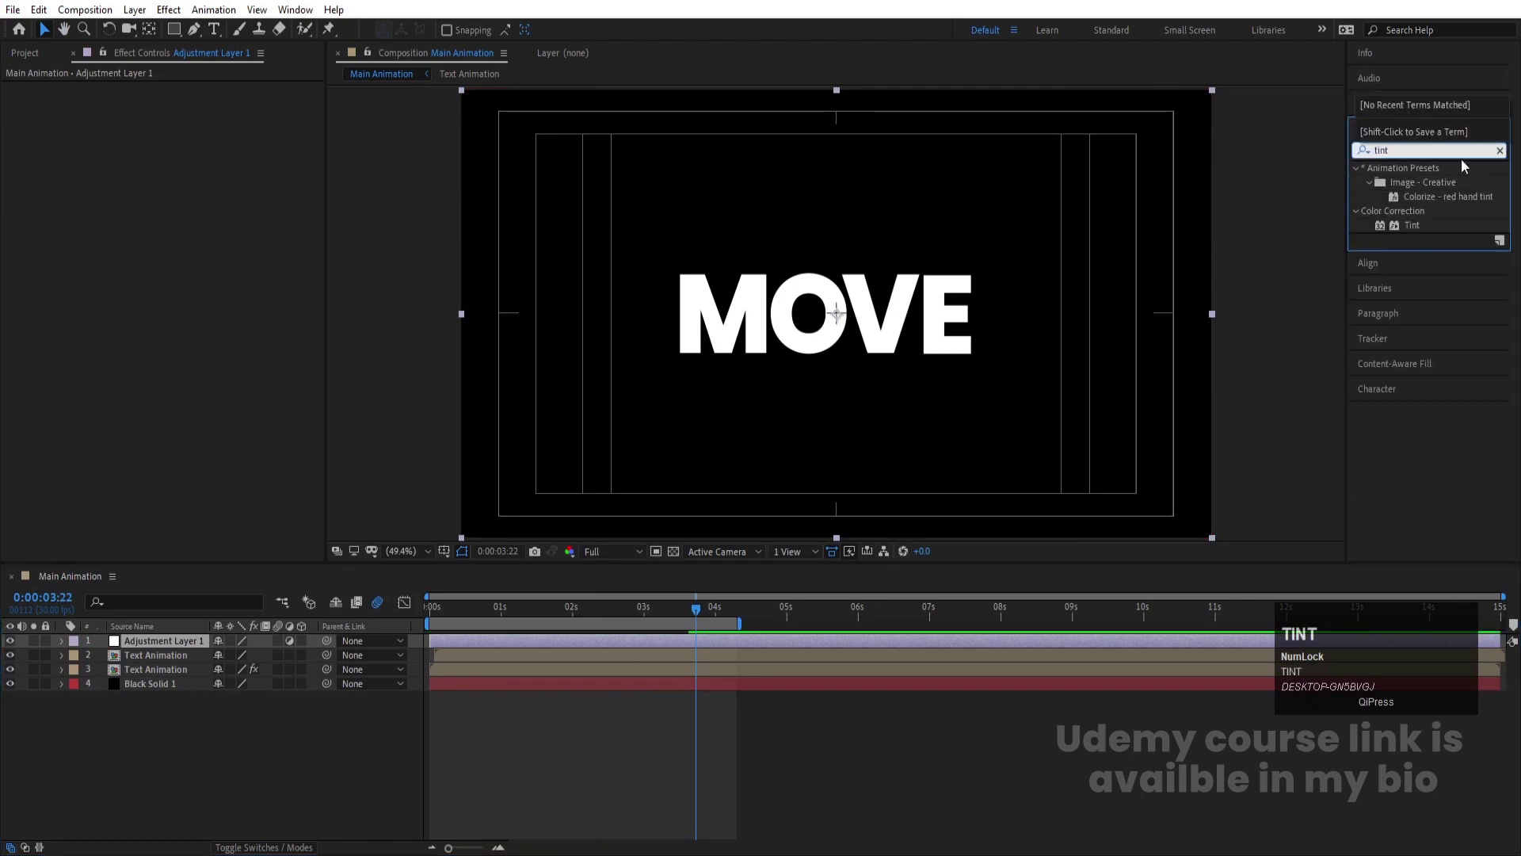
click(1426, 227)
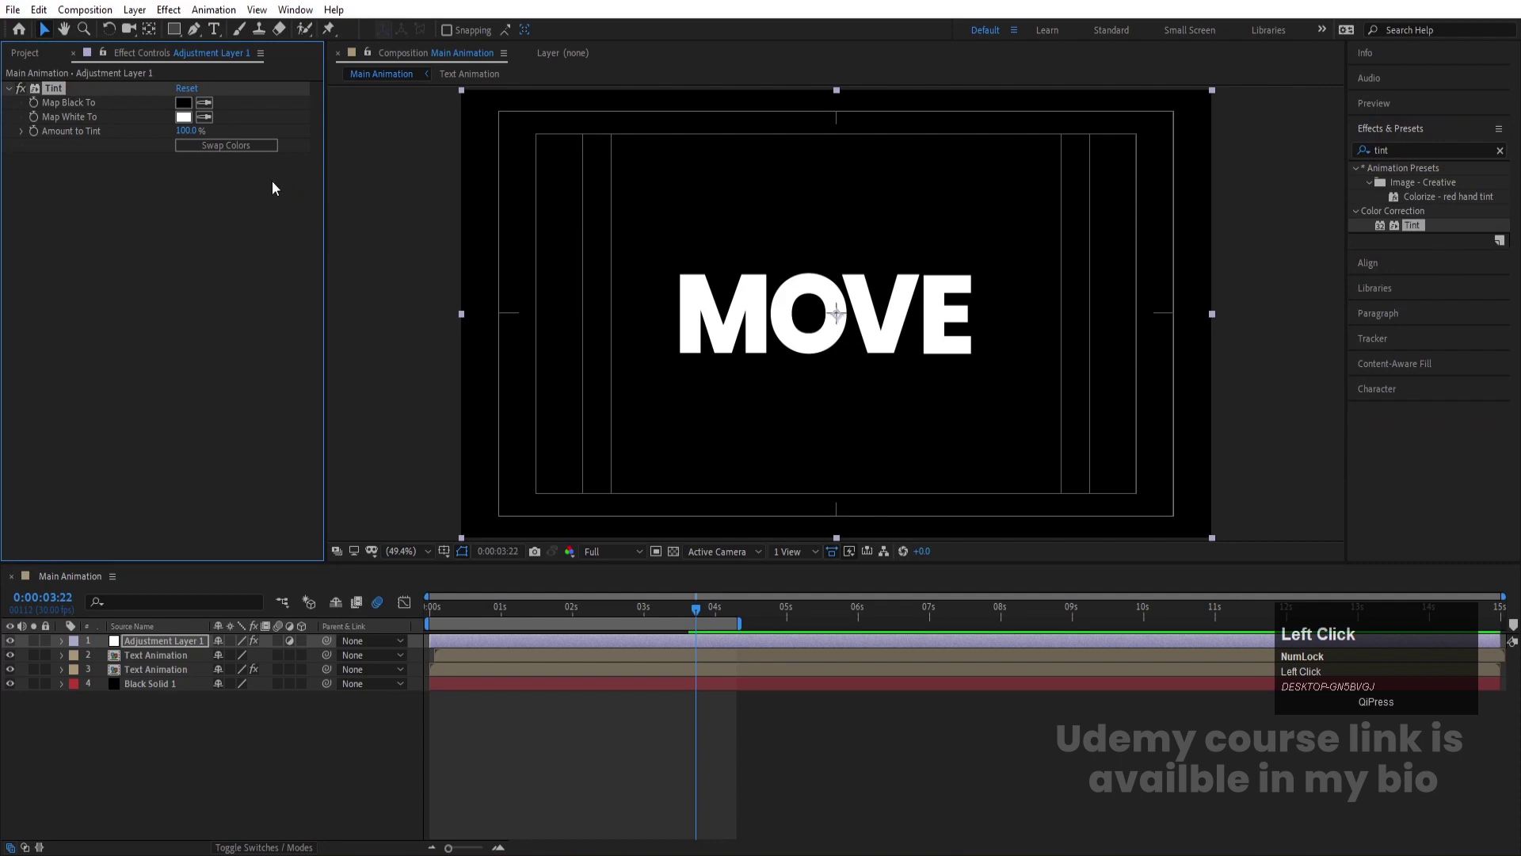
key(space)
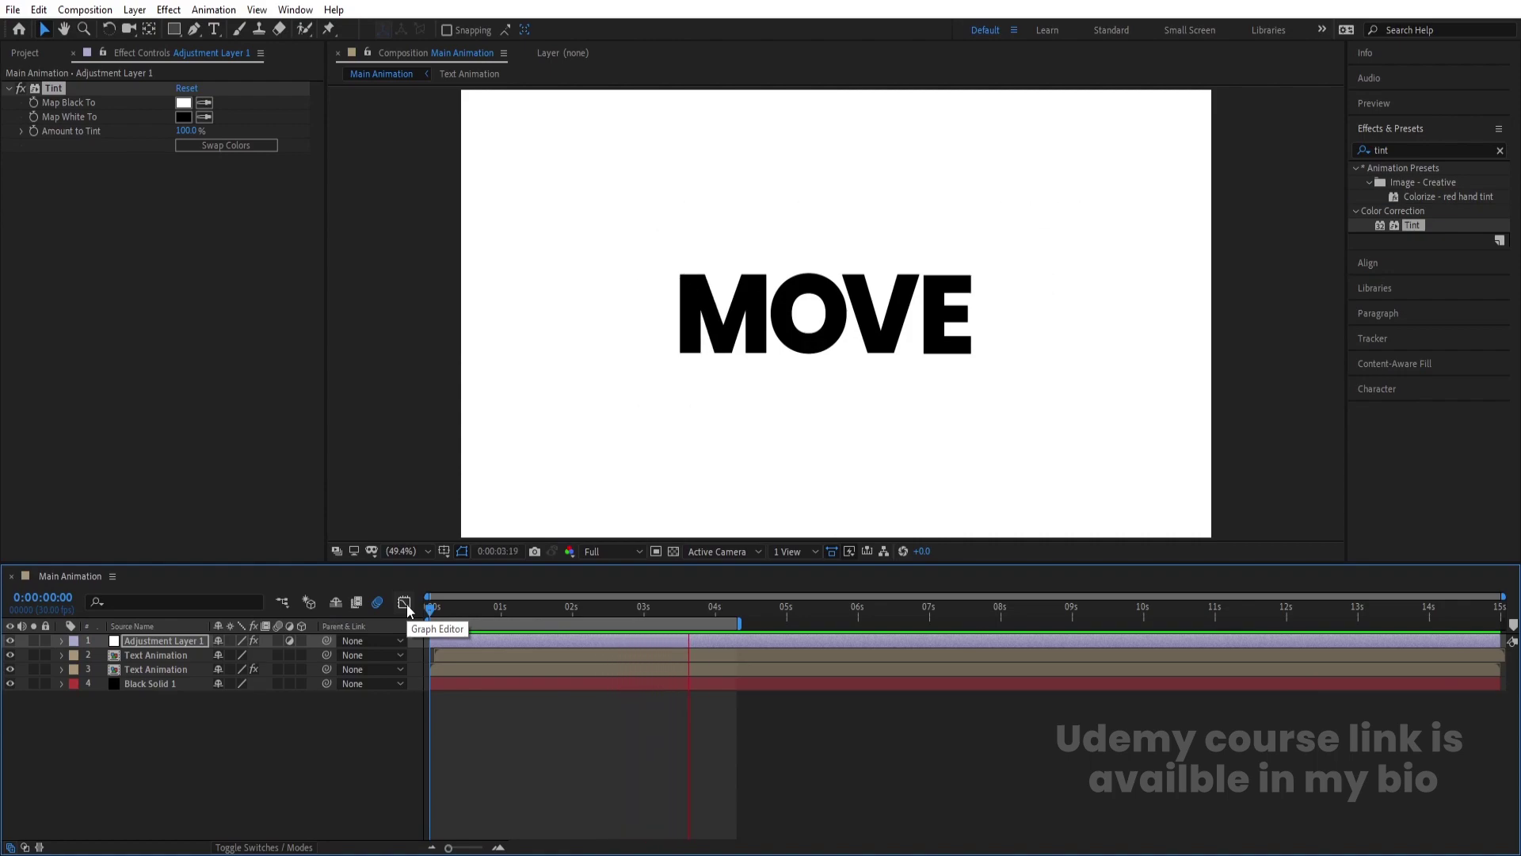
key(space)
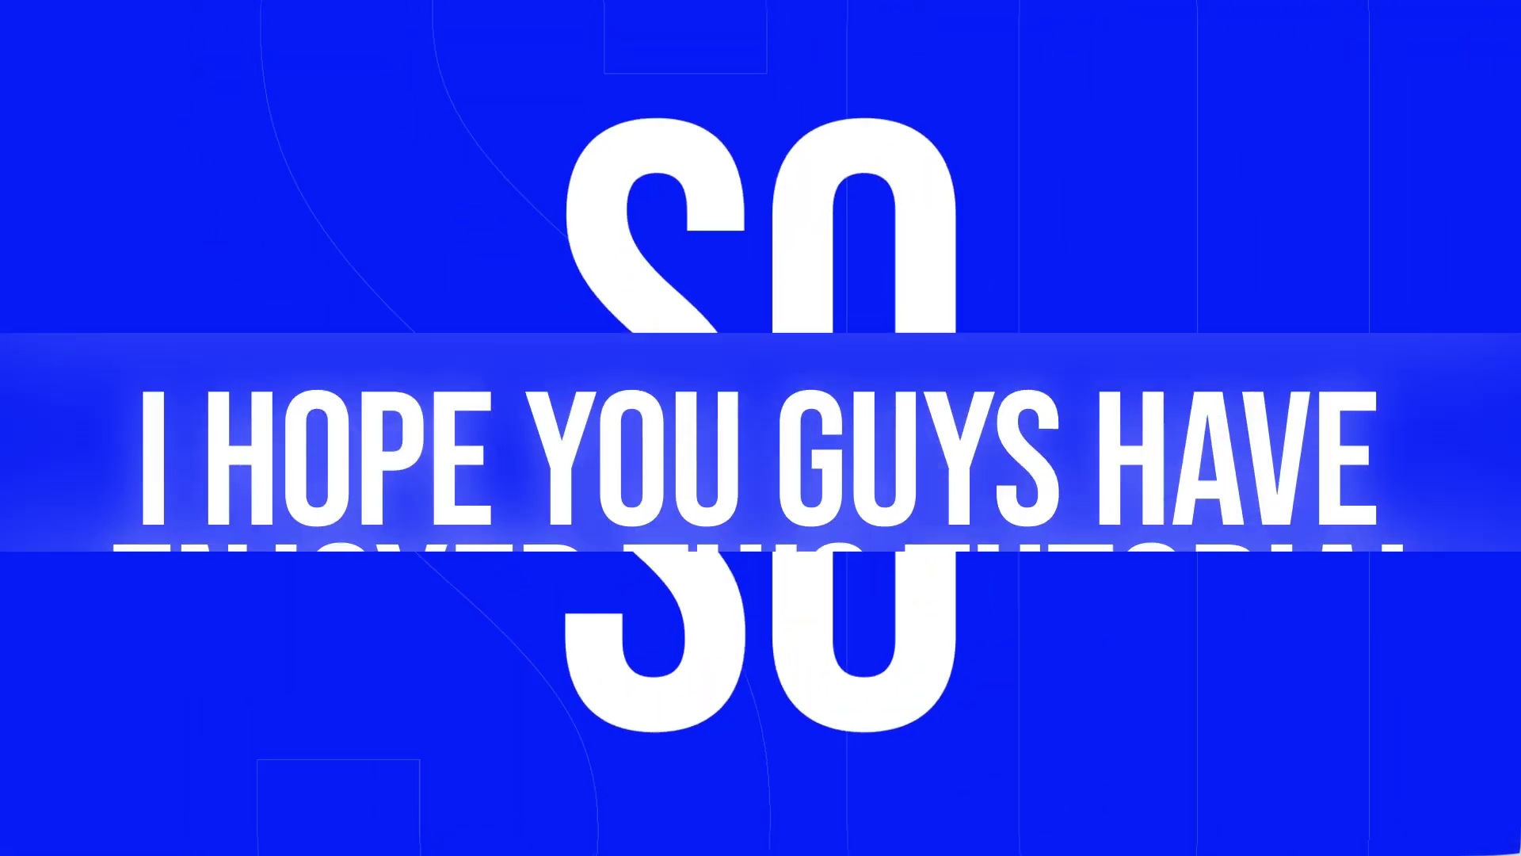